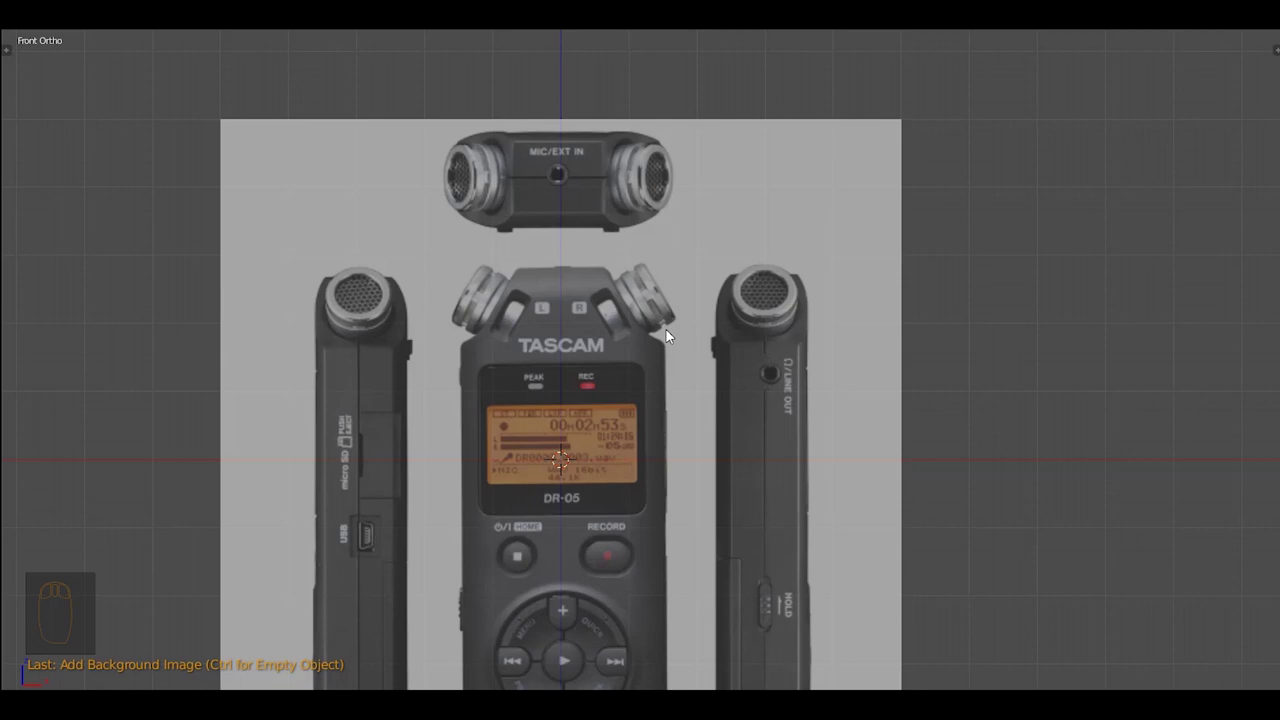
Raise the background reference photo's opacity to about 0.757 in the view properties
{"action": "left_click_drag", "start_coordinate": [671, 332], "coordinate": [1148, 281]}
{"action": "key", "text": "n"}
{"action": "left_click_drag", "start_coordinate": [1146, 282], "coordinate": [1207, 518]}
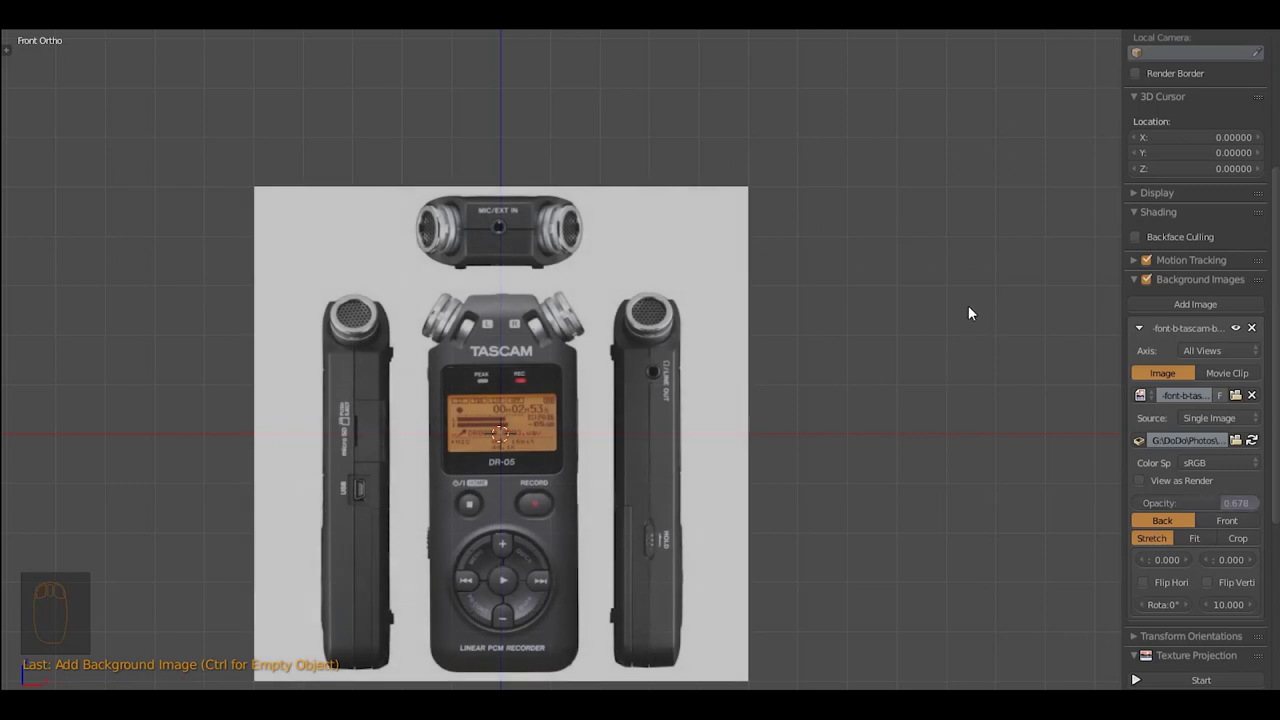
{"action": "left_click_drag", "start_coordinate": [1222, 506], "coordinate": [601, 376]}
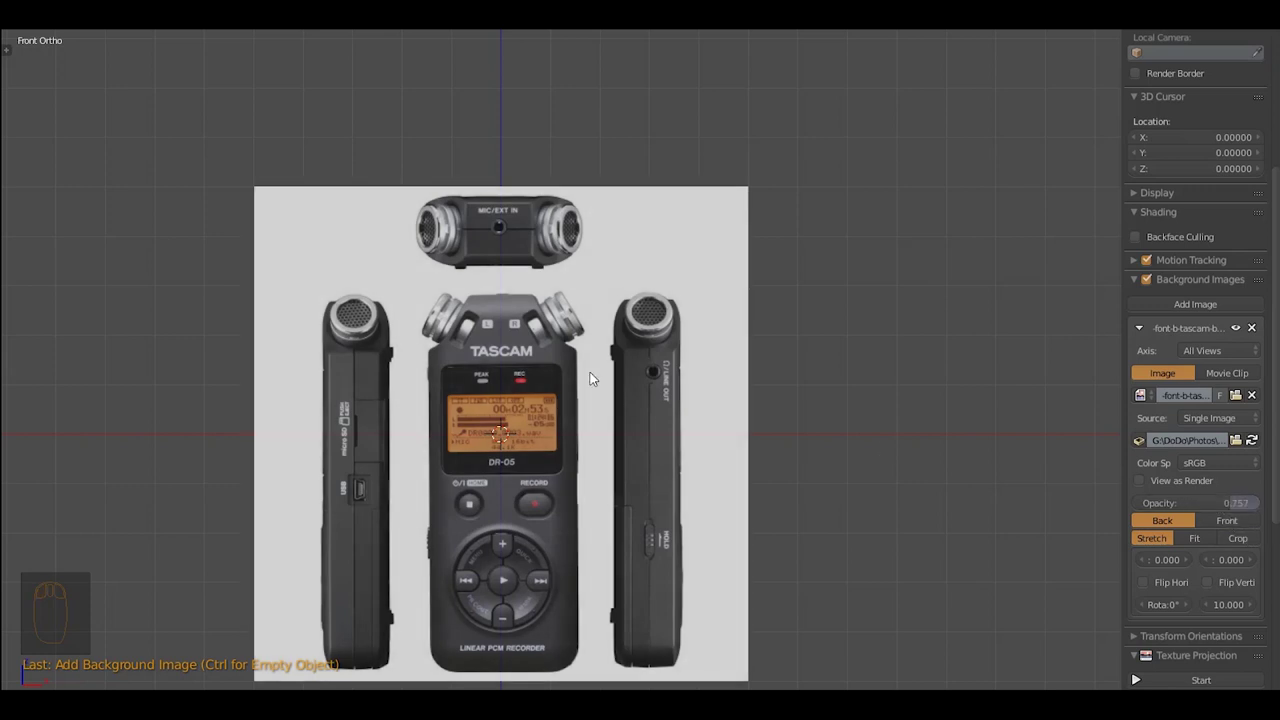
{"action": "key", "text": "n"}
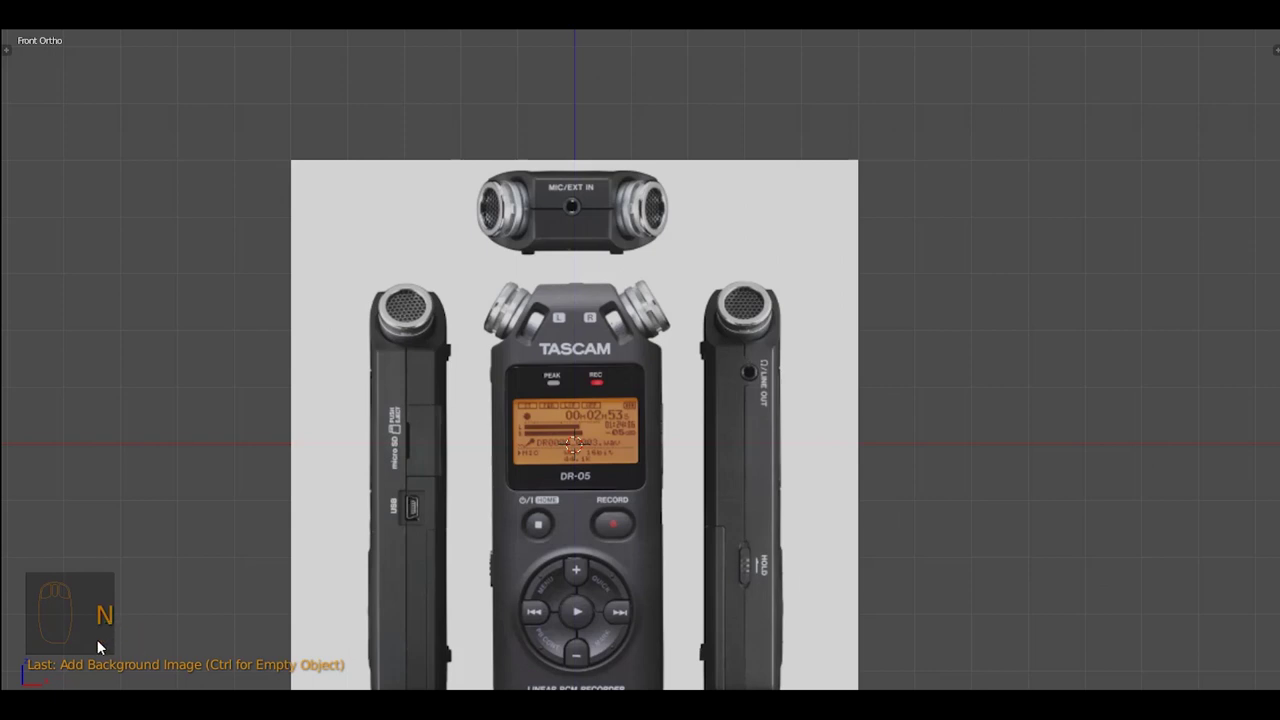
Frame the recorder's lower body in the front view and bring up the Add menu
{"action": "left_click_drag", "start_coordinate": [143, 510], "coordinate": [123, 633]}
{"action": "left_click_drag", "start_coordinate": [143, 510], "coordinate": [215, 580]}
{"action": "key", "text": "d"}
{"action": "key", "text": "d"}
{"action": "key", "text": "d"}
{"action": "key", "text": "d"}
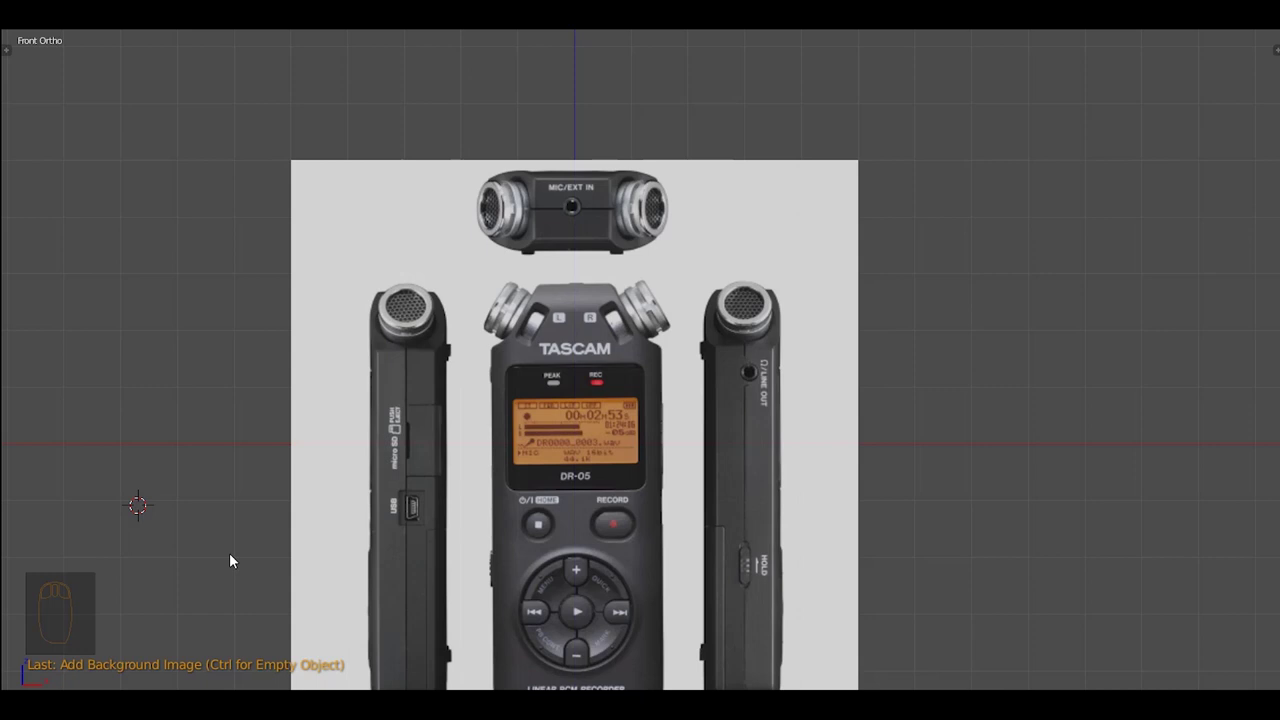
{"action": "left_click_drag", "start_coordinate": [597, 471], "coordinate": [686, 348]}
{"action": "key", "text": "shift+a"}
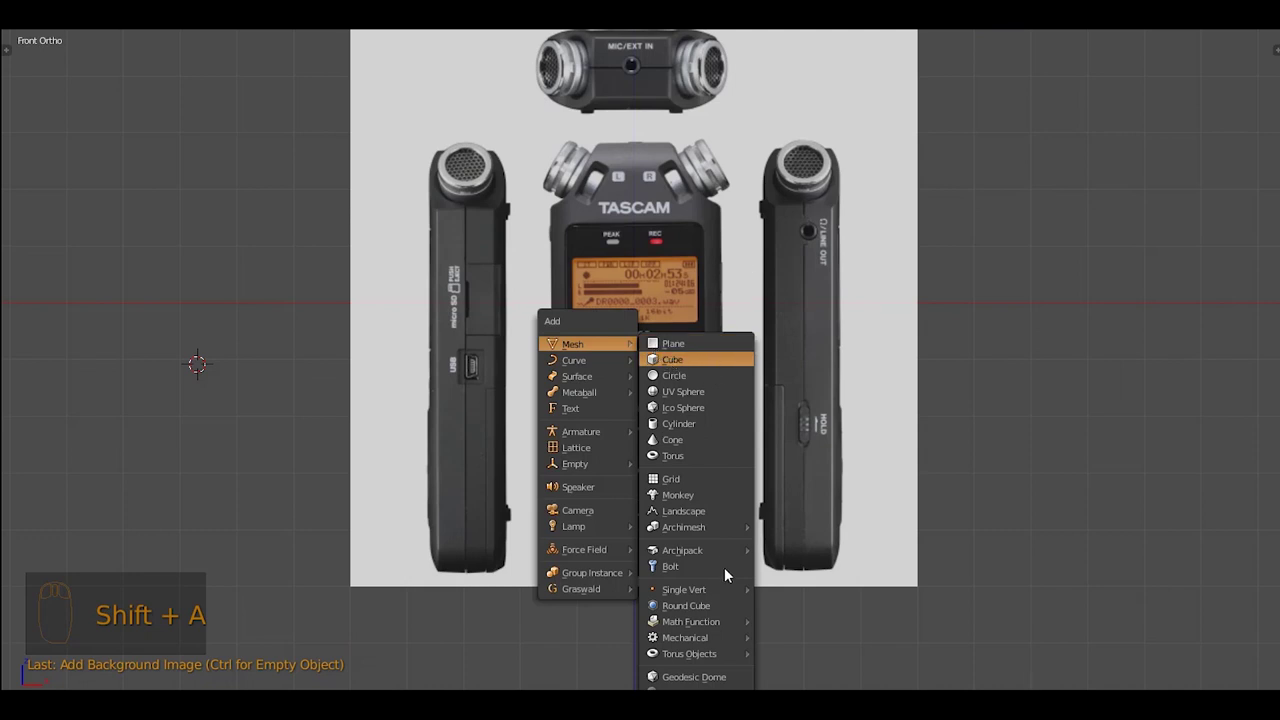
Add a cube and move and scale it over the recorder body in front and right views
{"action": "left_click_drag", "start_coordinate": [593, 400], "coordinate": [710, 409]}
{"action": "key", "text": "g"}
{"action": "left_click_drag", "start_coordinate": [630, 385], "coordinate": [624, 393]}
{"action": "key", "text": "s"}
{"action": "key", "text": "g"}
{"action": "key", "text": "KP_3"}
{"action": "left_click_drag", "start_coordinate": [392, 258], "coordinate": [803, 249]}
{"action": "key", "text": "g"}
{"action": "key", "text": "ctrl+space"}
{"action": "key", "text": "ctrl+space"}
{"action": "key", "text": "g"}
{"action": "key", "text": "s"}
{"action": "key", "text": "g"}
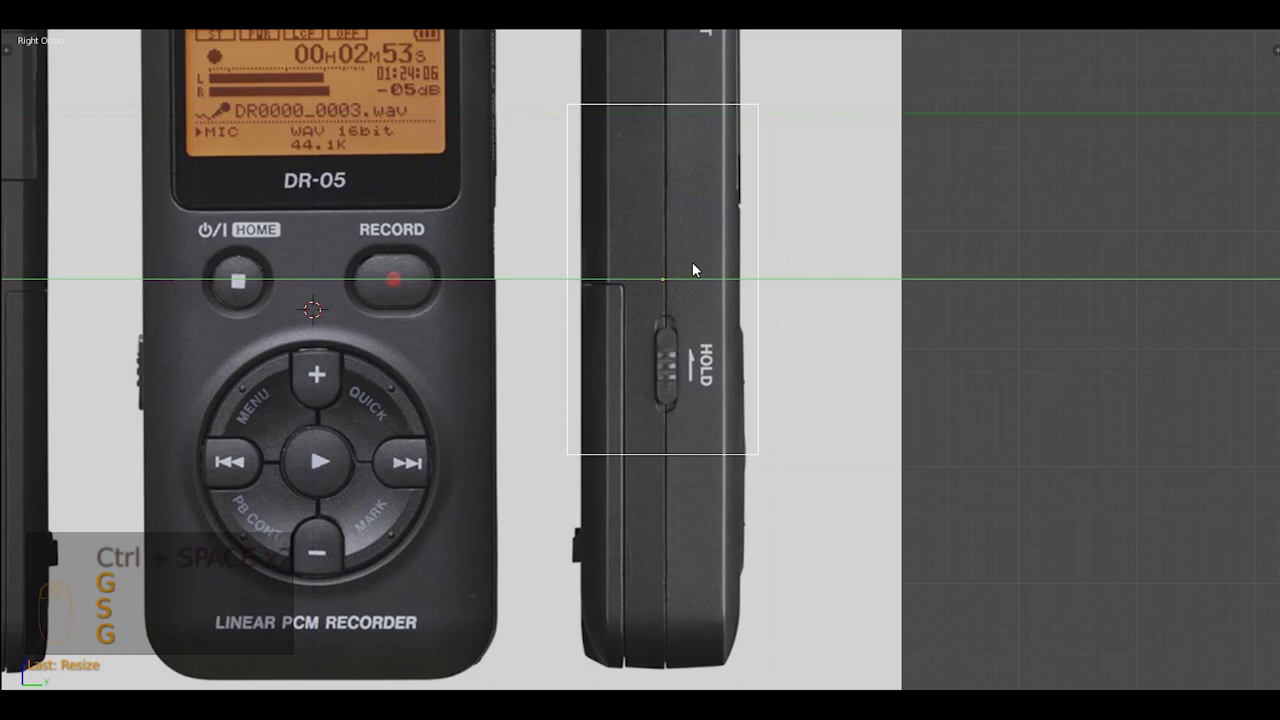
{"action": "key", "text": "s"}
{"action": "key", "text": "g"}
Fit the box width to the side profile, extend it to the bottom and slant the top corners like the mic housing
{"action": "key", "text": "s"}
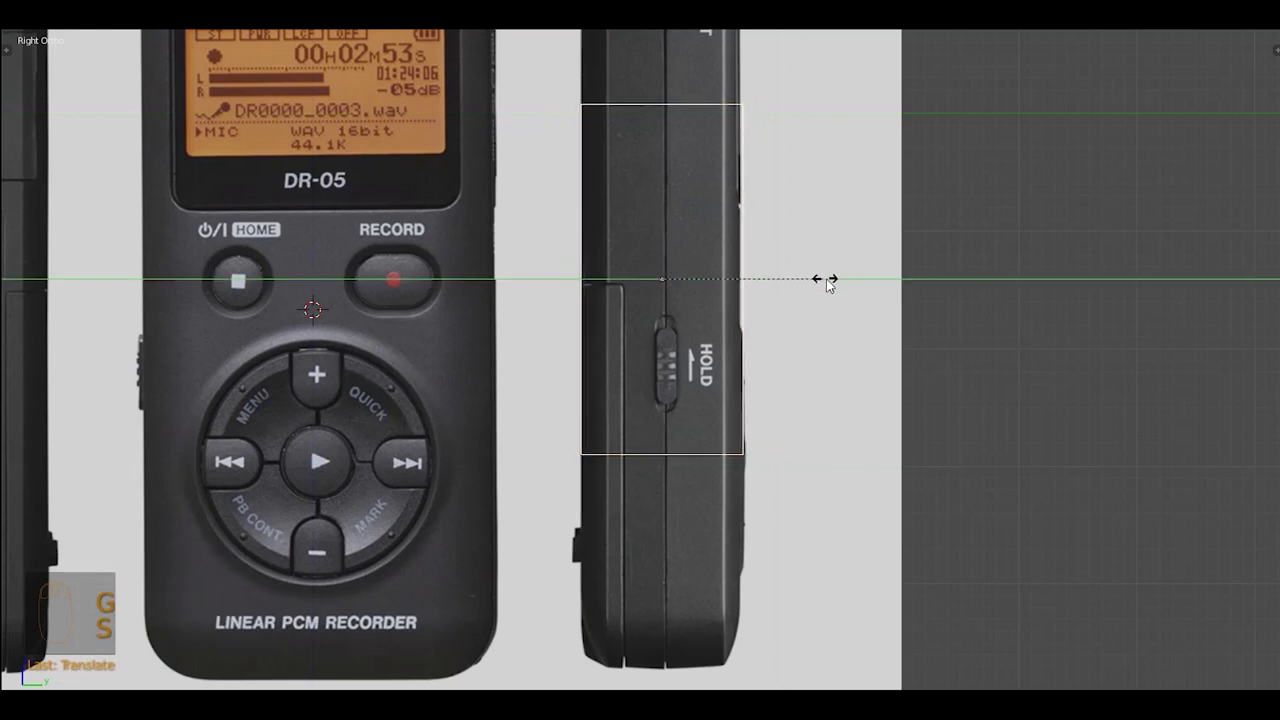
{"action": "key", "text": "KP_1"}
{"action": "left_click_drag", "start_coordinate": [432, 205], "coordinate": [751, 413]}
{"action": "key", "text": "ctrl+space"}
{"action": "key", "text": "Tab"}
{"action": "key", "text": "KP_1"}
{"action": "key", "text": "a"}
{"action": "key", "text": "b"}
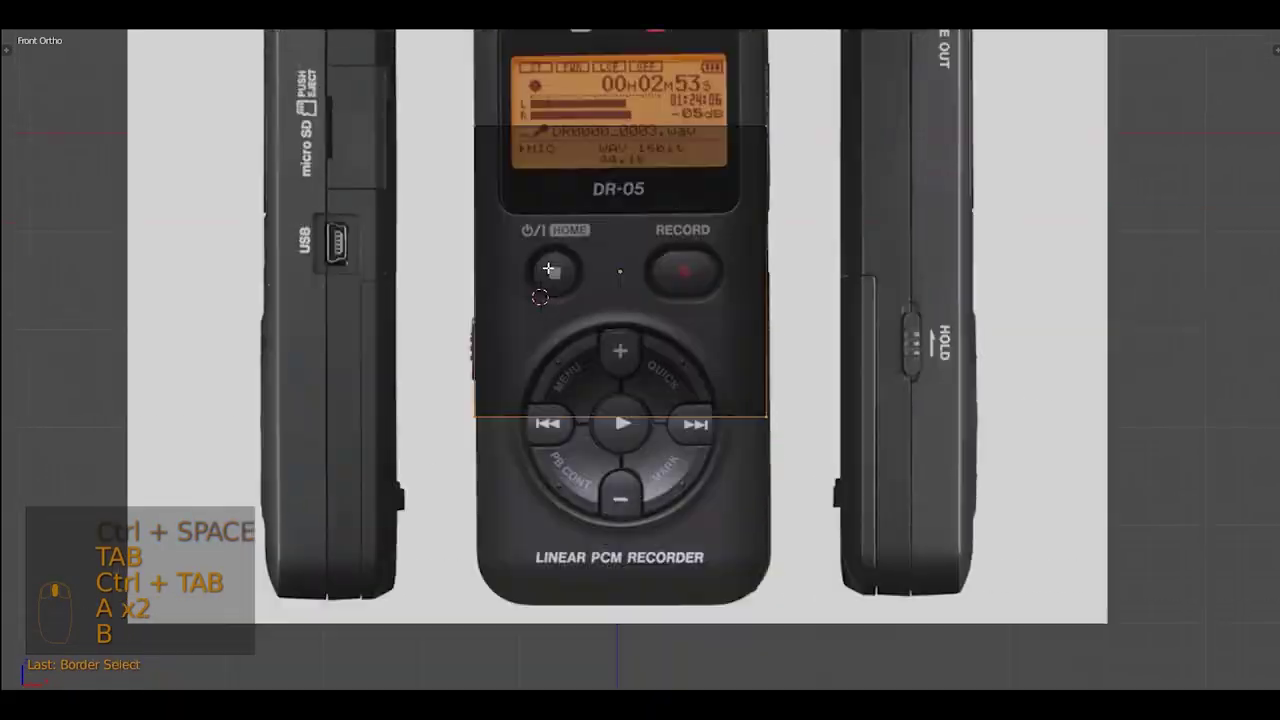
{"action": "key", "text": "g"}
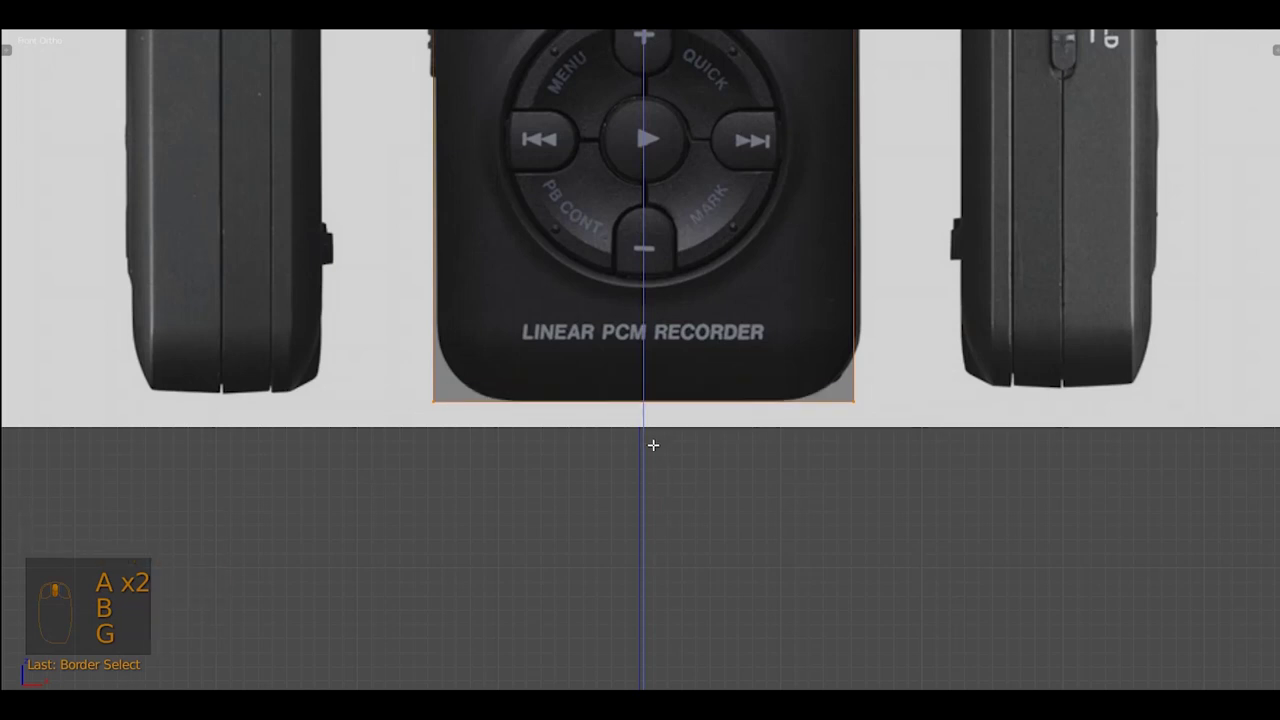
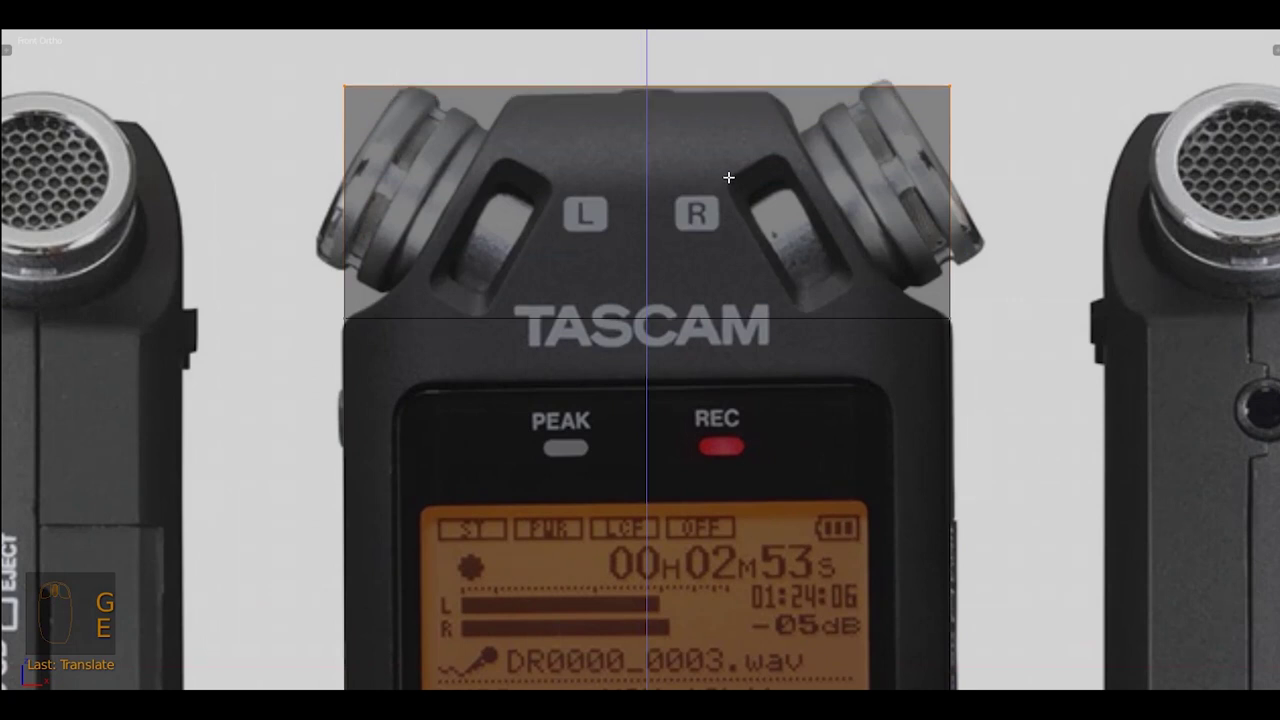
{"action": "key", "text": "s"}
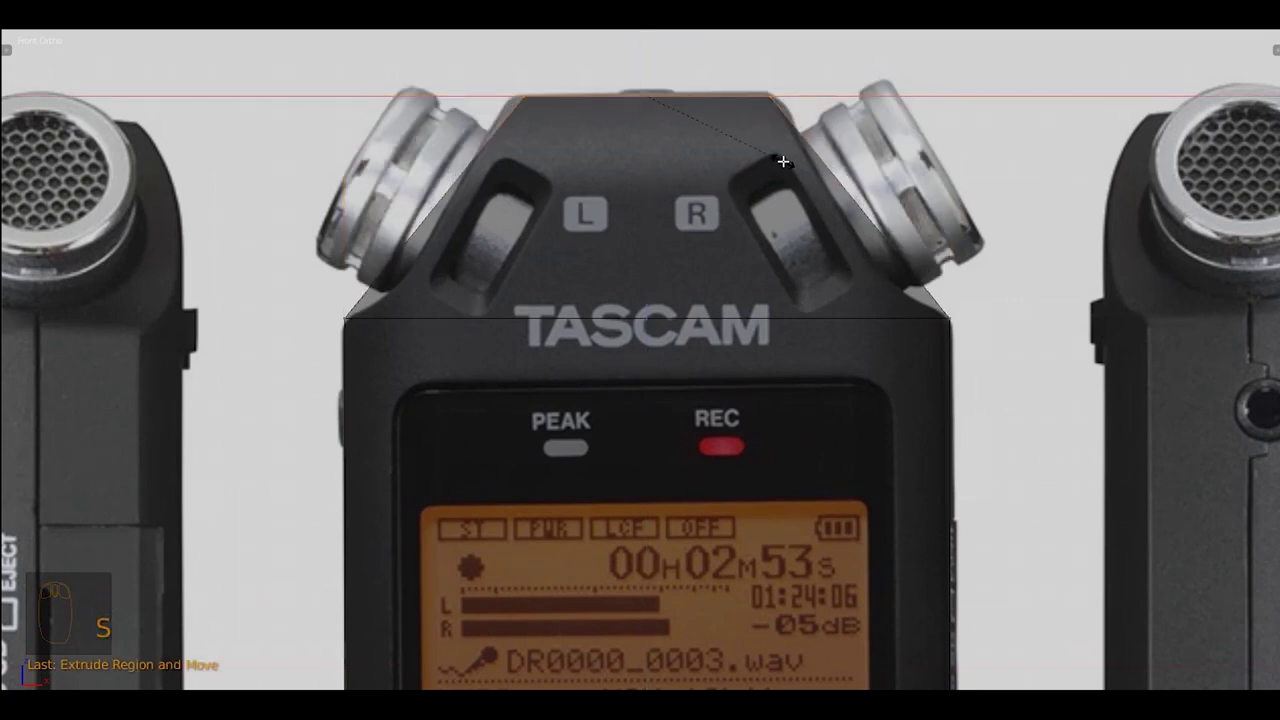
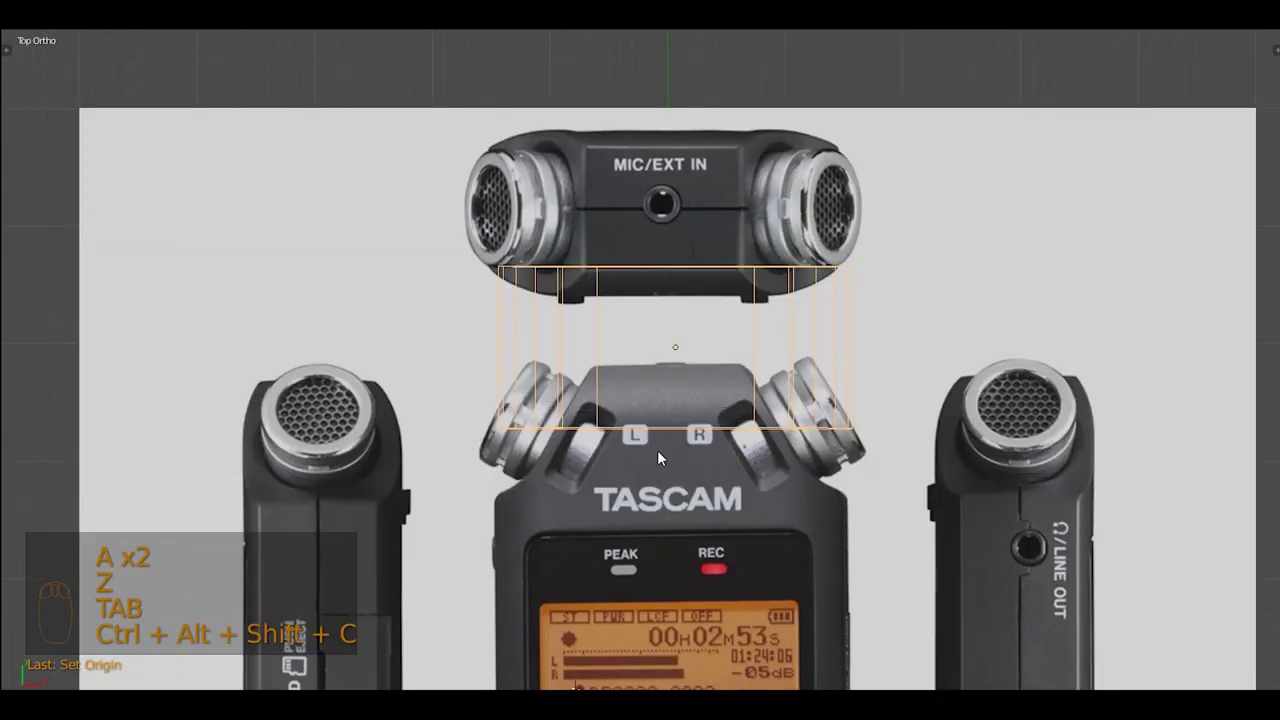
Delete one half of the body mesh along its centre line
{"action": "key", "text": "Tab"}
{"action": "key", "text": "a"}
{"action": "key", "text": "b"}
{"action": "key", "text": "a"}
{"action": "key", "text": "b"}
{"action": "key", "text": "x"}
{"action": "key", "text": "KP_1"}
{"action": "key", "text": "Tab"}
{"action": "left_click_drag", "start_coordinate": [641, 314], "coordinate": [437, 411]}
{"action": "key", "text": "z"}
{"action": "key", "text": "shift+space"}
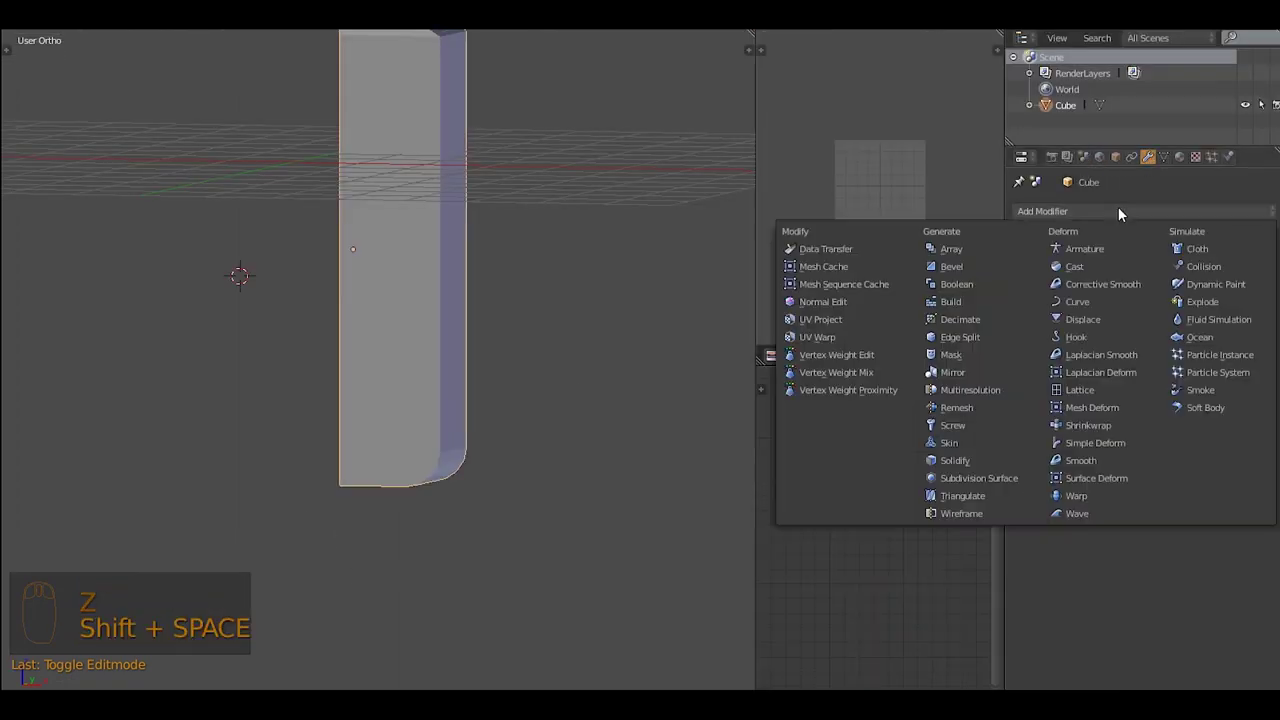
Add a Mirror modifier to the body and bevel its bottom corner edge to follow the photo
{"action": "left_click_drag", "start_coordinate": [1006, 376], "coordinate": [535, 330]}
{"action": "key", "text": "KP_1"}
{"action": "left_click_drag", "start_coordinate": [475, 288], "coordinate": [705, 336]}
{"action": "key", "text": "shift+space"}
{"action": "key", "text": "z"}
{"action": "key", "text": "z"}
{"action": "key", "text": "Tab"}
{"action": "key", "text": "ctrl+Tab"}
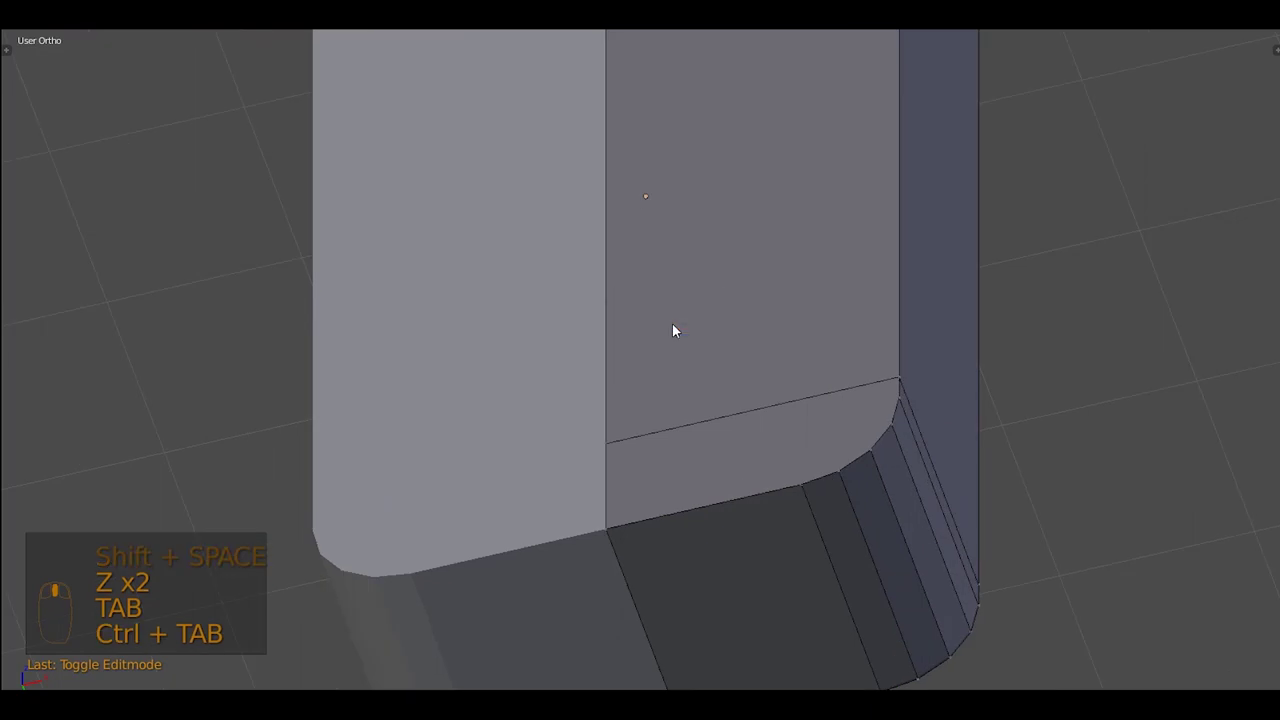
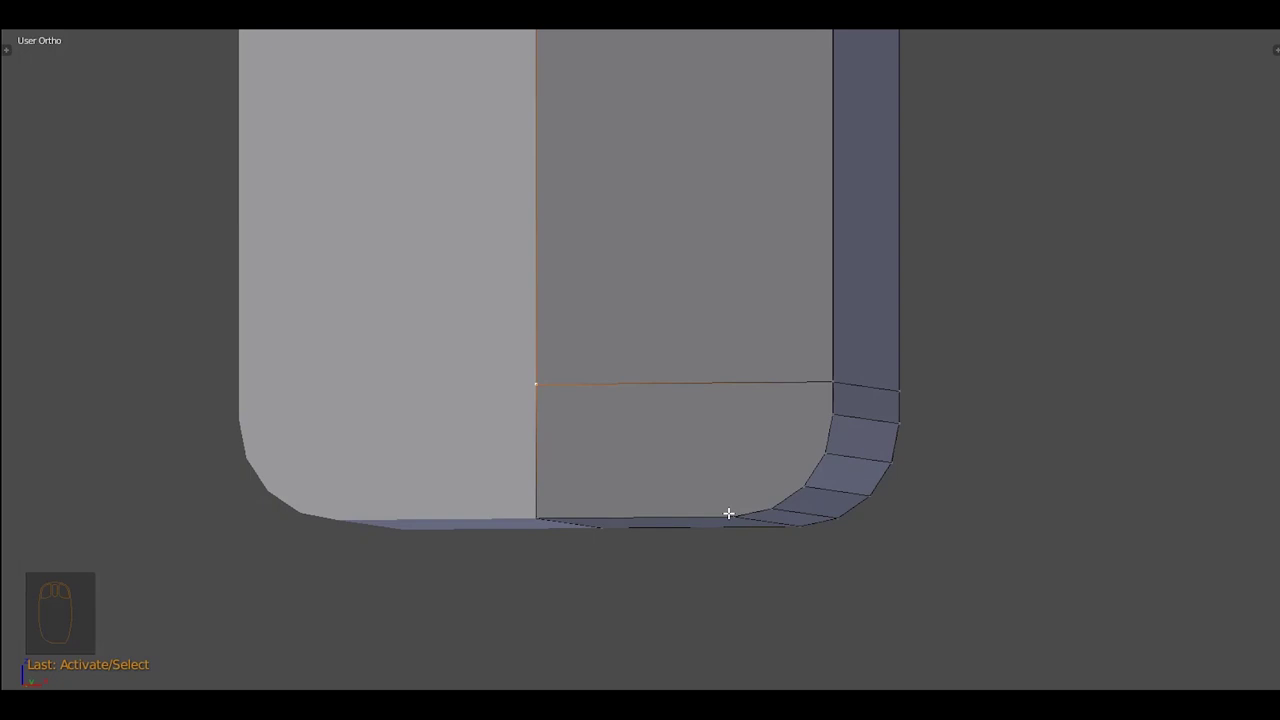
{"action": "key", "text": "KP_1"}
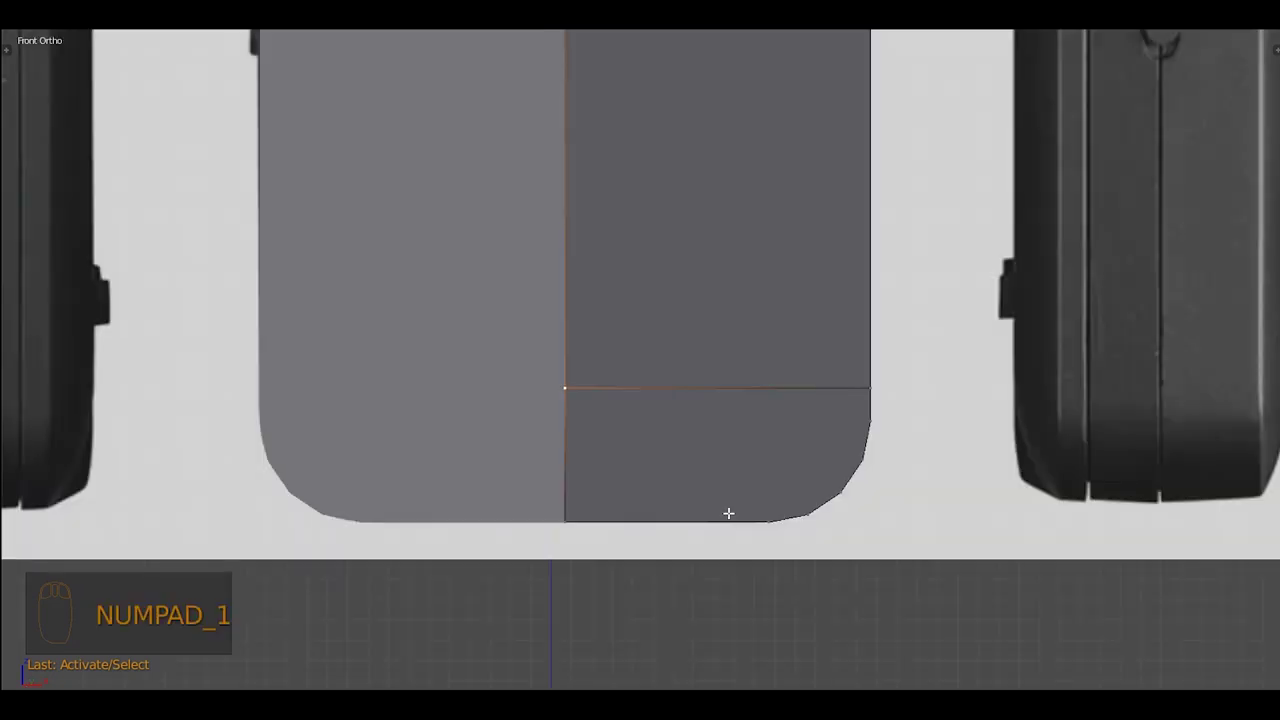
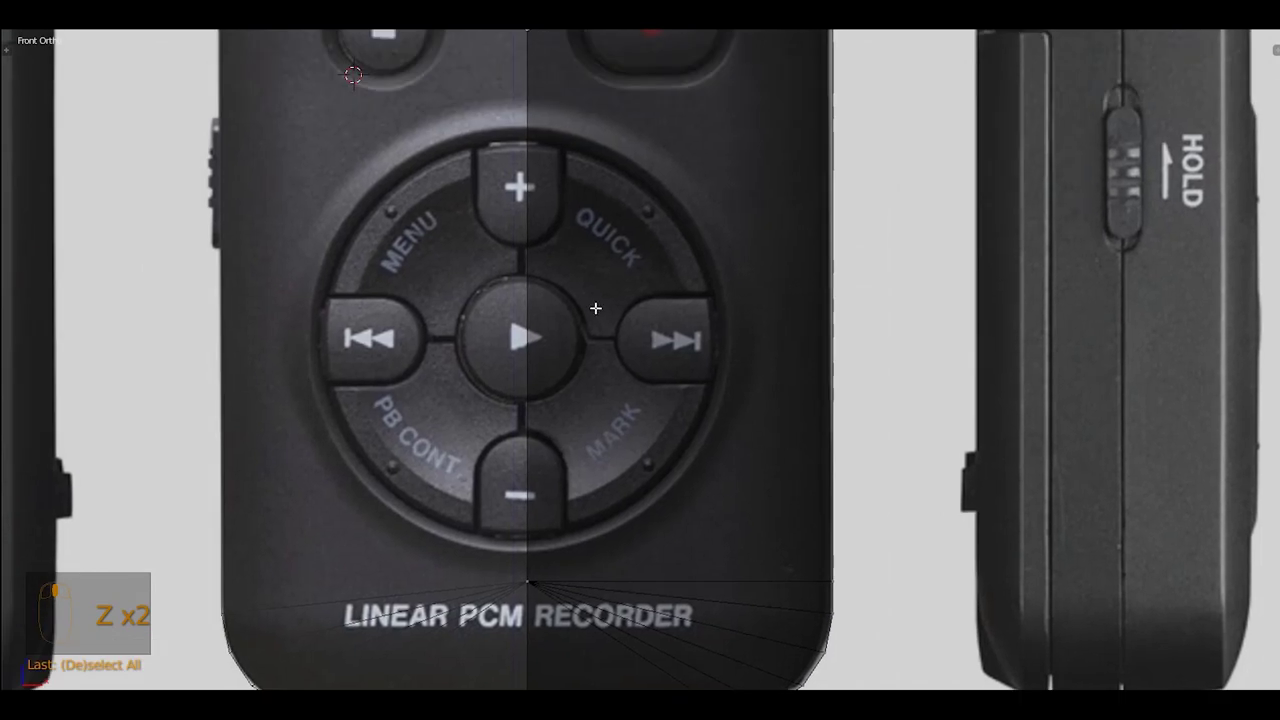
Place a new horizontal edge loop across the tapered microphone housing in front view
{"action": "key", "text": "z"}
{"action": "key", "text": "z"}
{"action": "key", "text": "KP_1"}
{"action": "left_click_drag", "start_coordinate": [771, 407], "coordinate": [756, 447]}
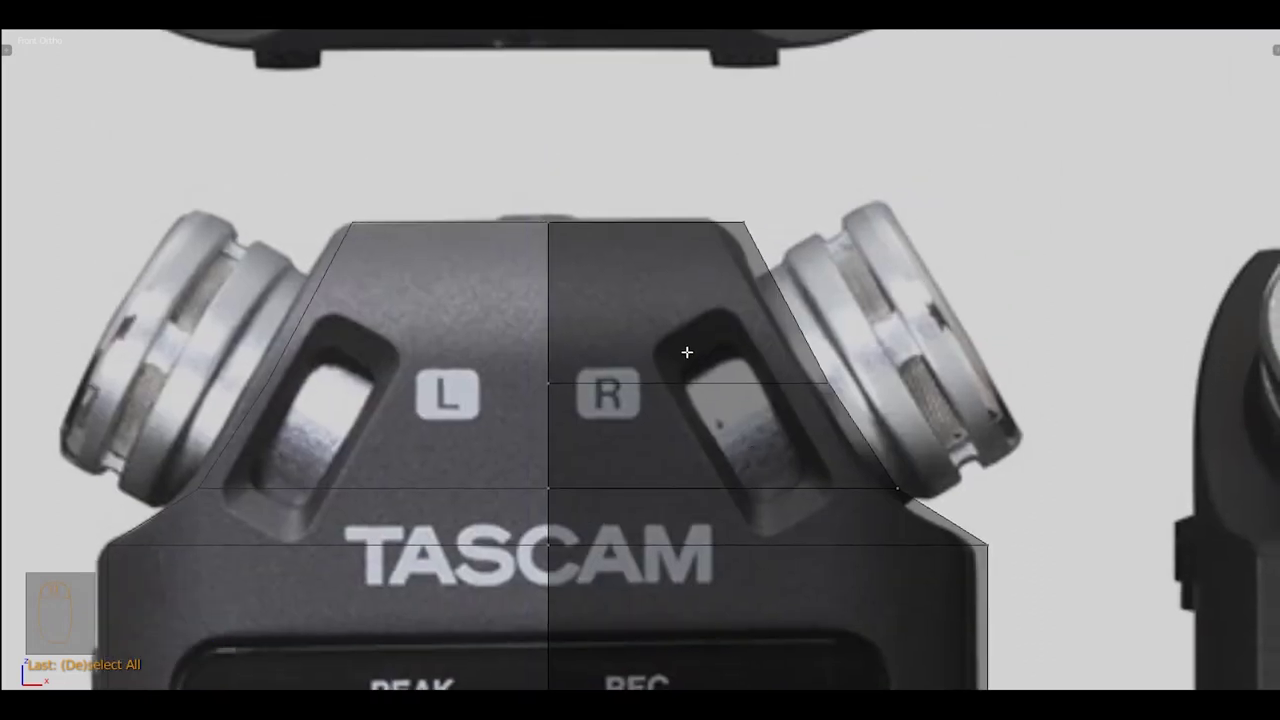
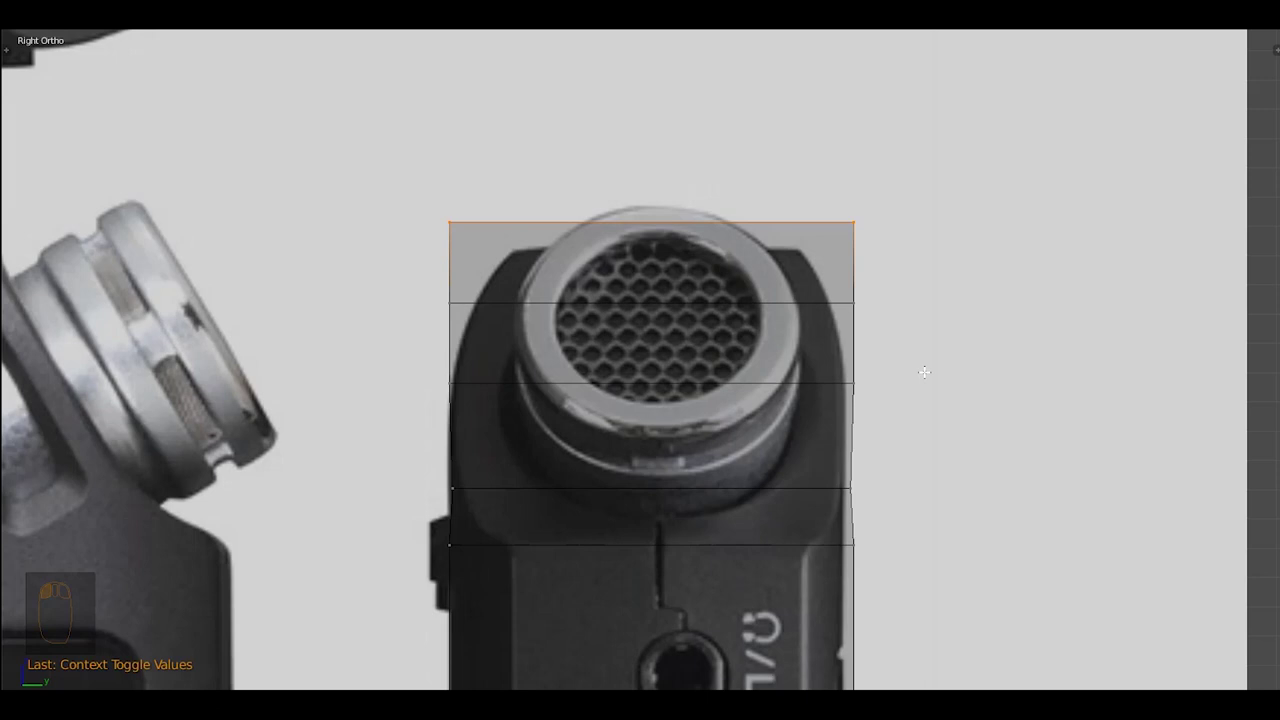
Scale the top two edge loops inward to the rounded mic profile and check through the mesh against the photo
{"action": "key", "text": "s"}
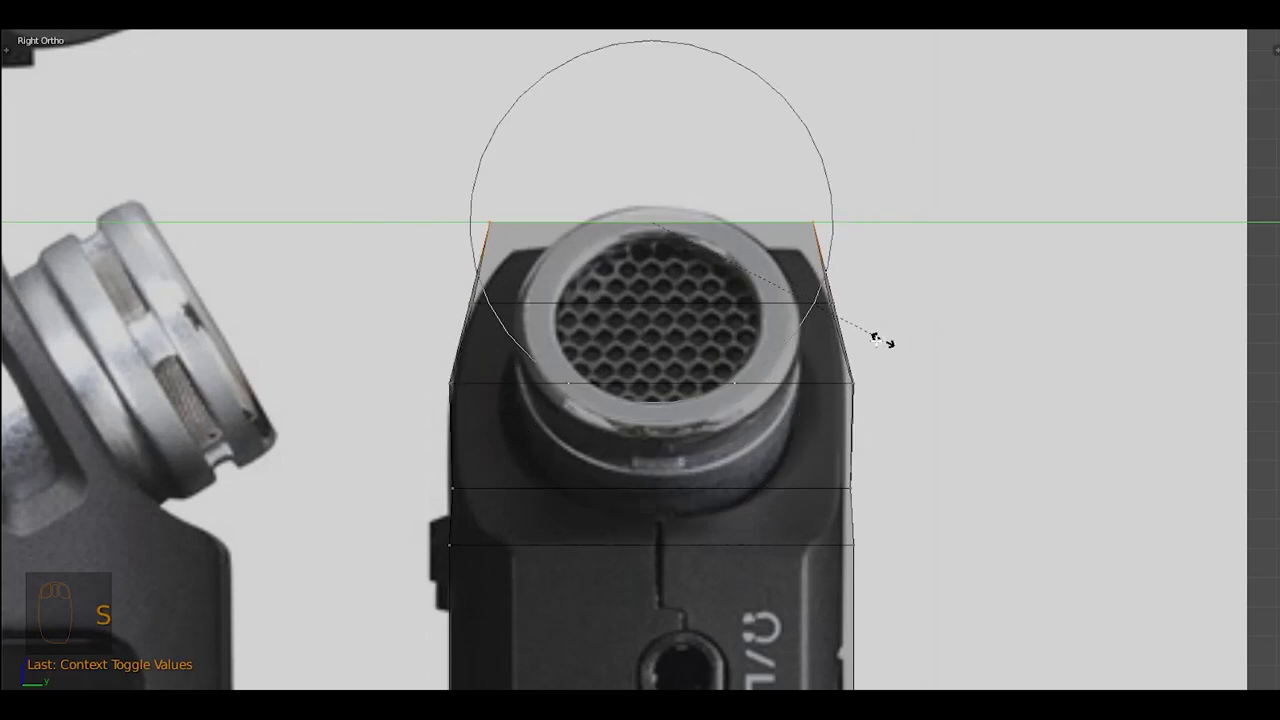
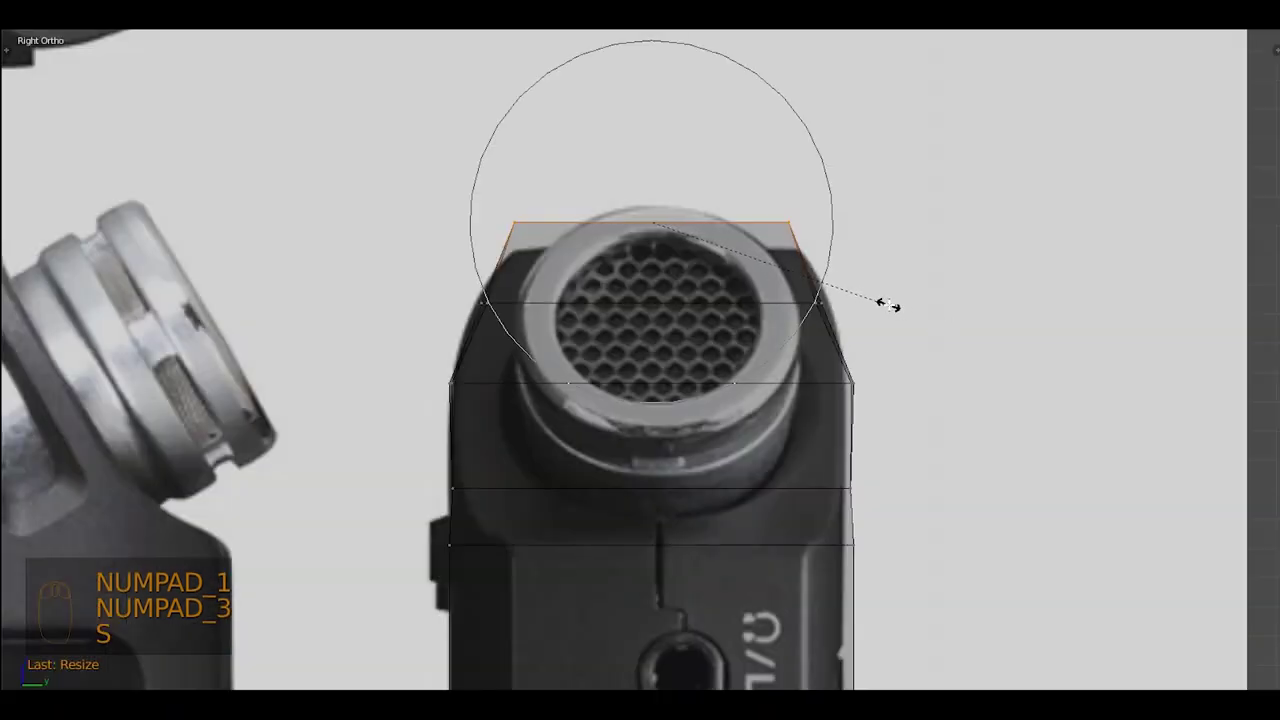
{"action": "key", "text": "s"}
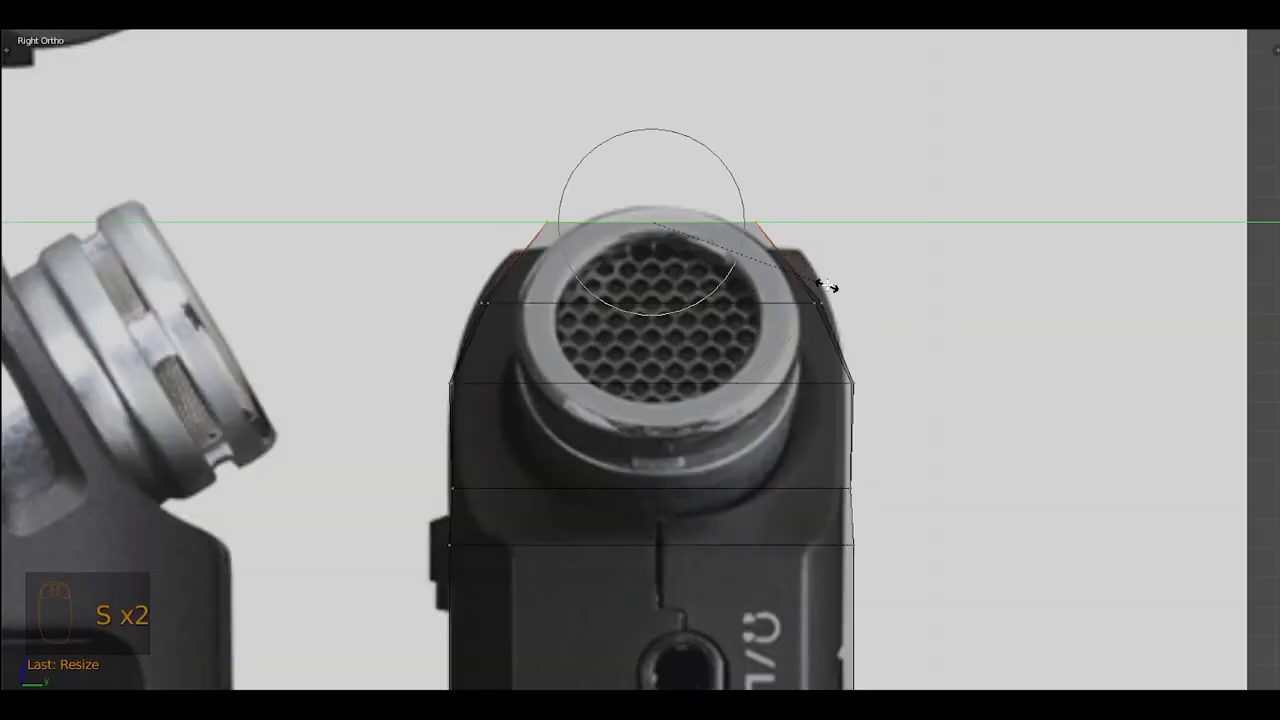
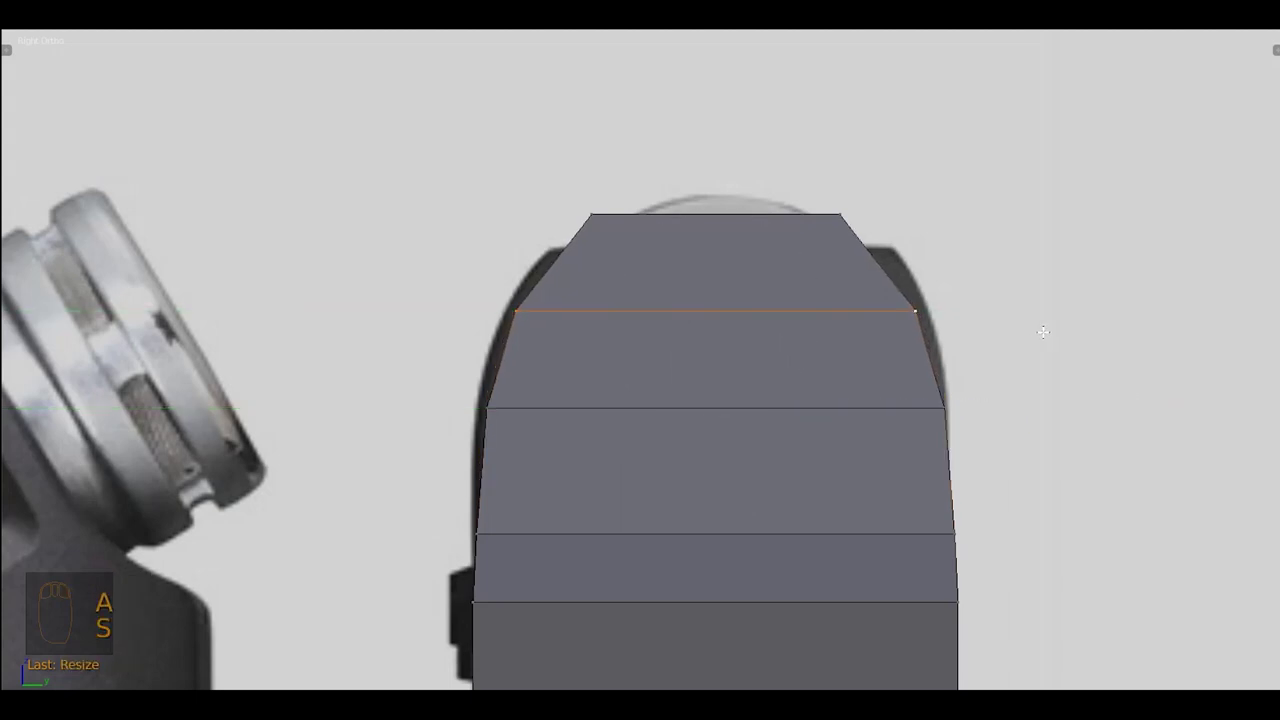
{"action": "key", "text": "o"}
{"action": "key", "text": "KP_1"}
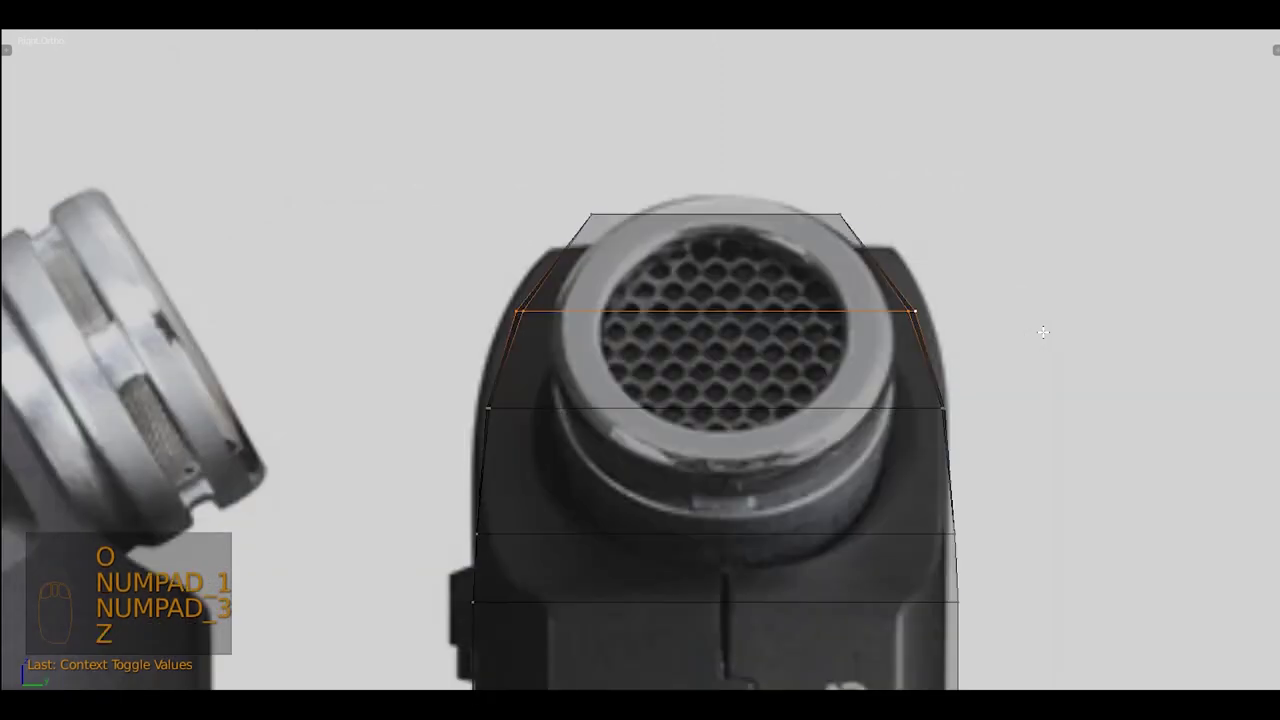
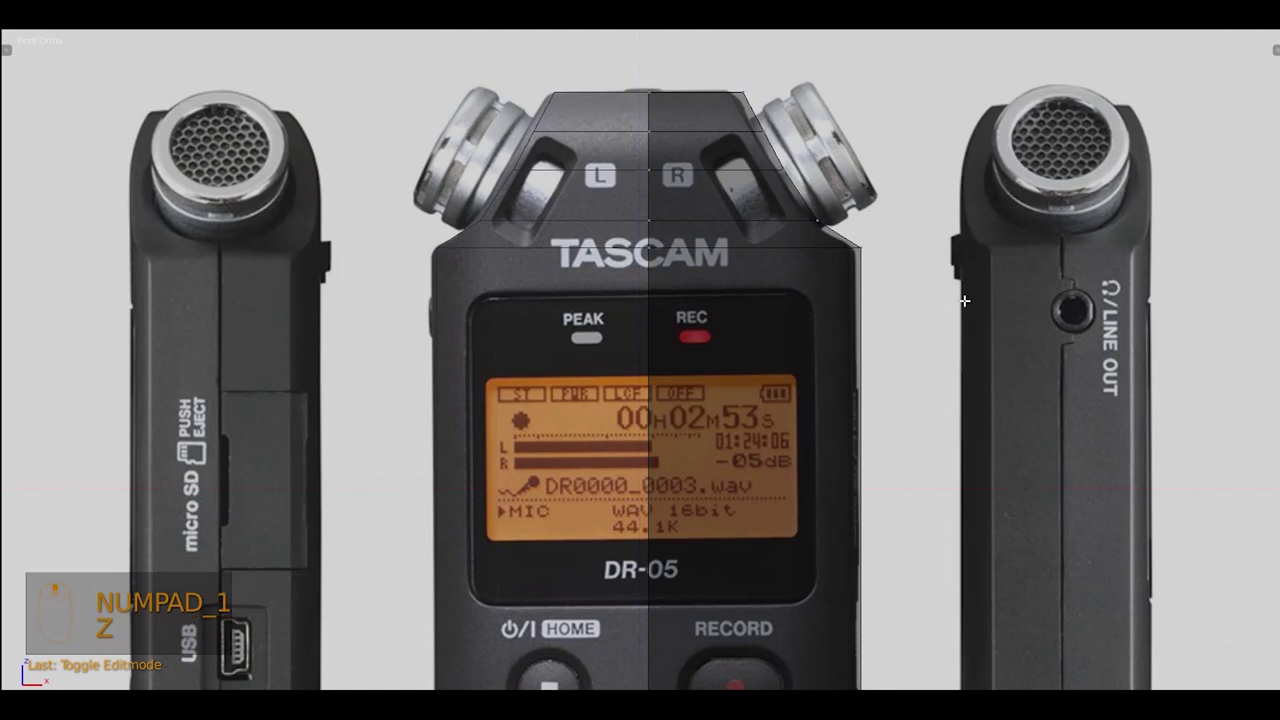
Inspect the rounded top, run a vertical loop over it and prepare to trace the right mic slot
{"action": "left_click_drag", "start_coordinate": [956, 312], "coordinate": [733, 326]}
{"action": "key", "text": "z"}
{"action": "key", "text": "ctrl+r"}
{"action": "key", "text": "a"}
{"action": "left_click_drag", "start_coordinate": [655, 339], "coordinate": [755, 360]}
{"action": "key", "text": "ctrl+Tab"}
{"action": "left_click_drag", "start_coordinate": [857, 397], "coordinate": [755, 360]}
{"action": "key", "text": "s"}
{"action": "key", "text": "ctrl+Tab"}
{"action": "left_click_drag", "start_coordinate": [593, 385], "coordinate": [656, 331]}
{"action": "key", "text": "s"}
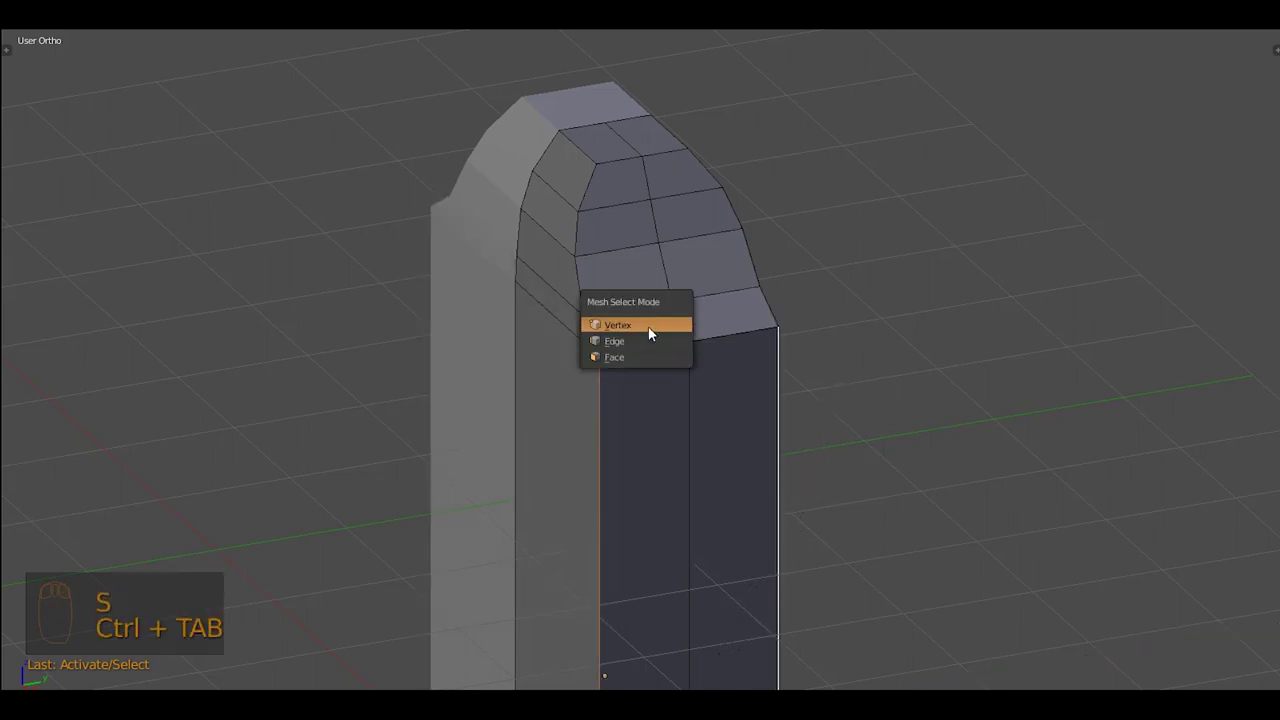
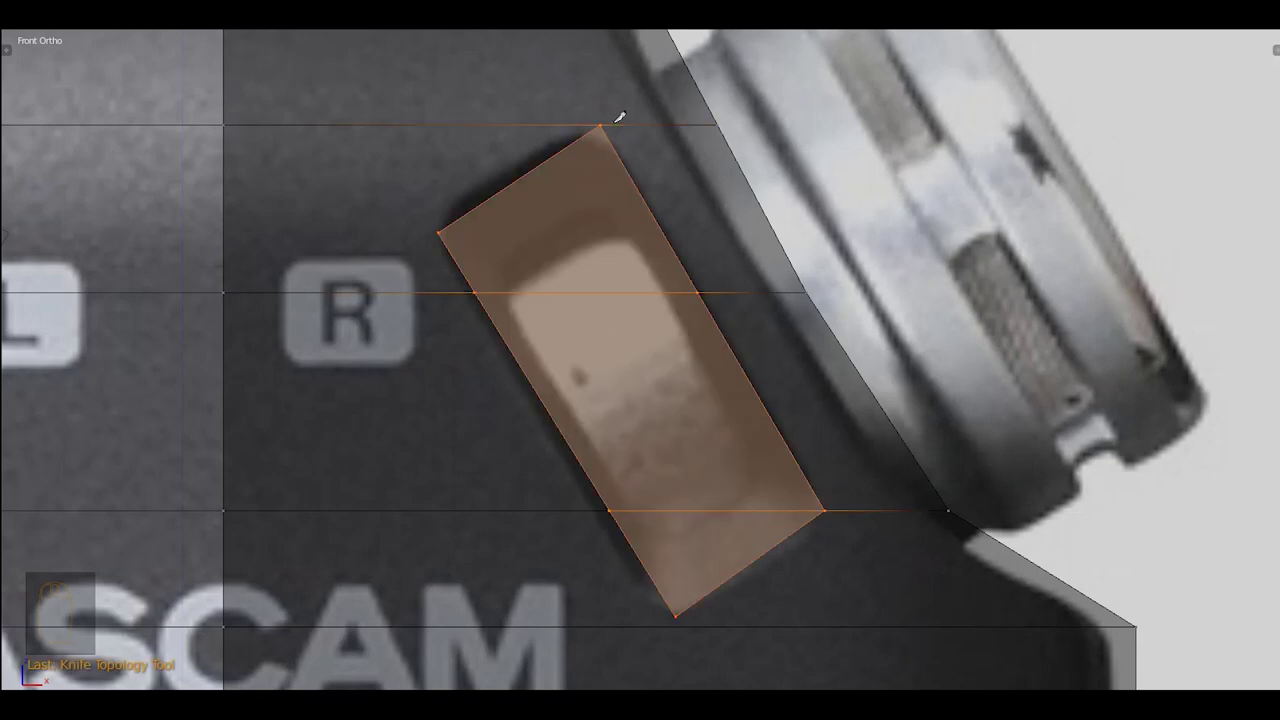
Make the mesh opaque over the photo while cutting the angled, round-cornered slot outline
{"action": "key", "text": "z"}
{"action": "key", "text": "a"}
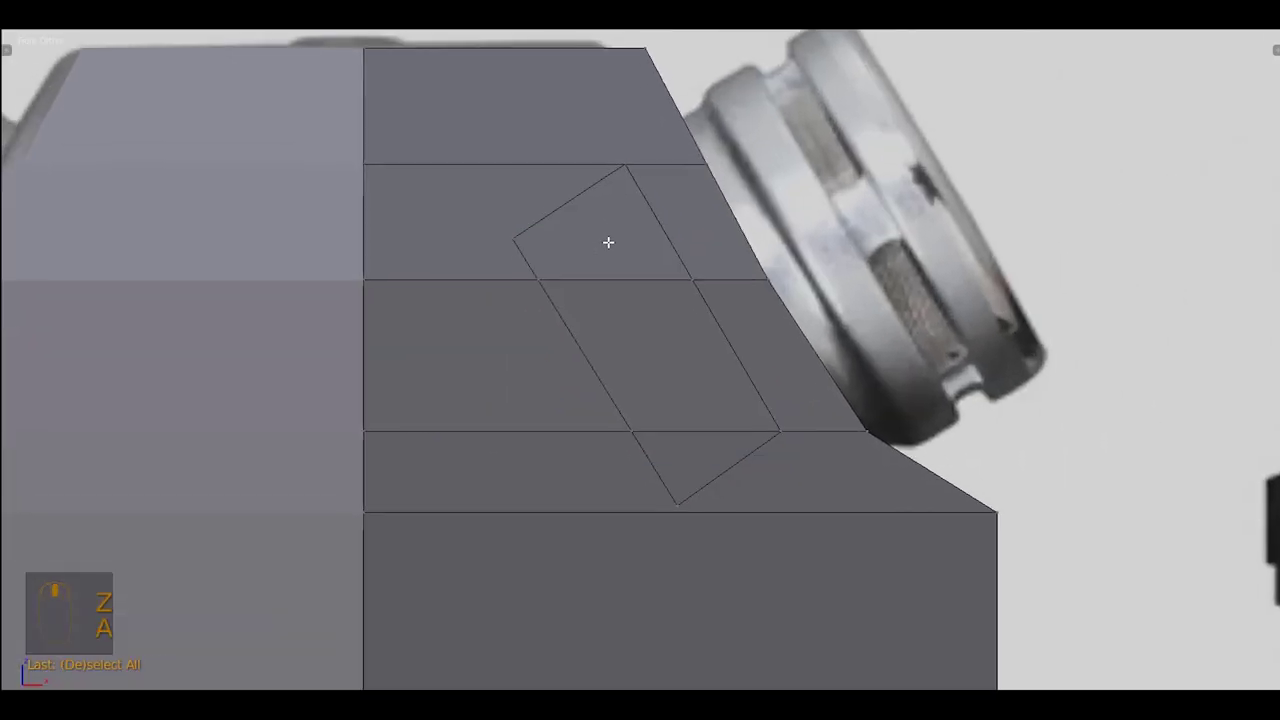
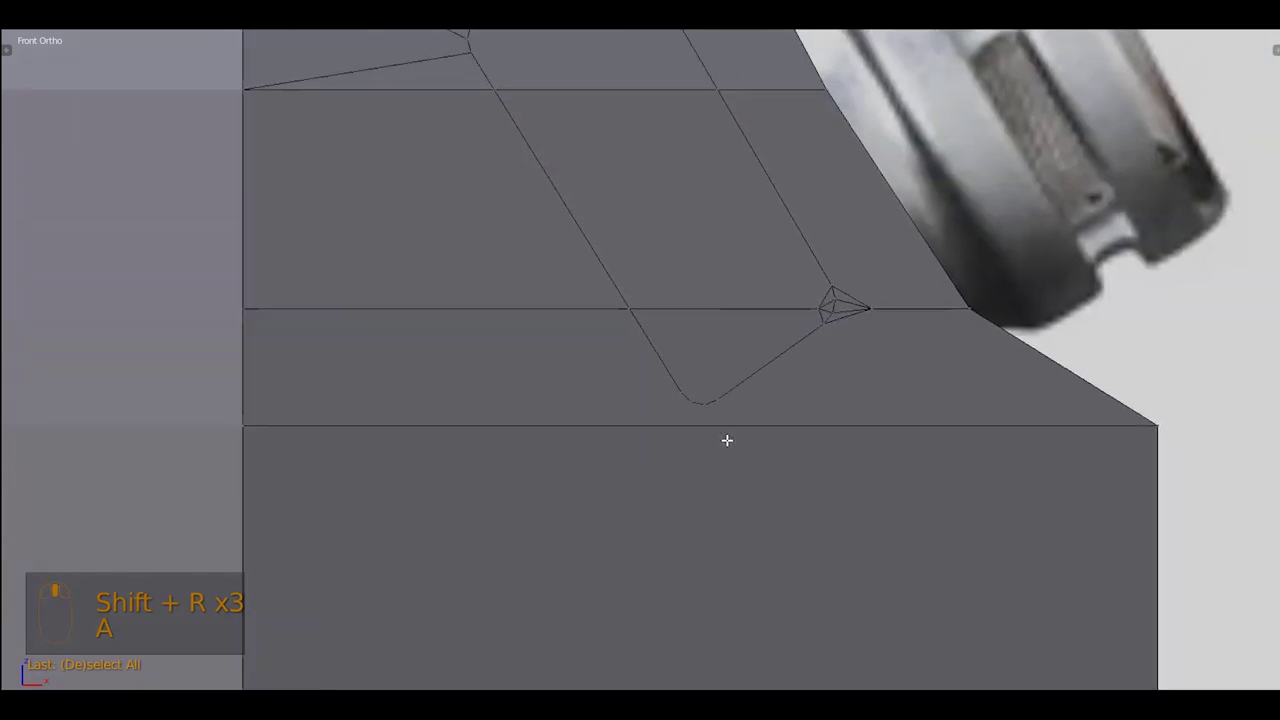
Merge the stray slot-corner vertices onto the first selected one with Alt+M > At First
{"action": "left_click_drag", "start_coordinate": [741, 358], "coordinate": [902, 358]}
{"action": "key", "text": "alt+m"}
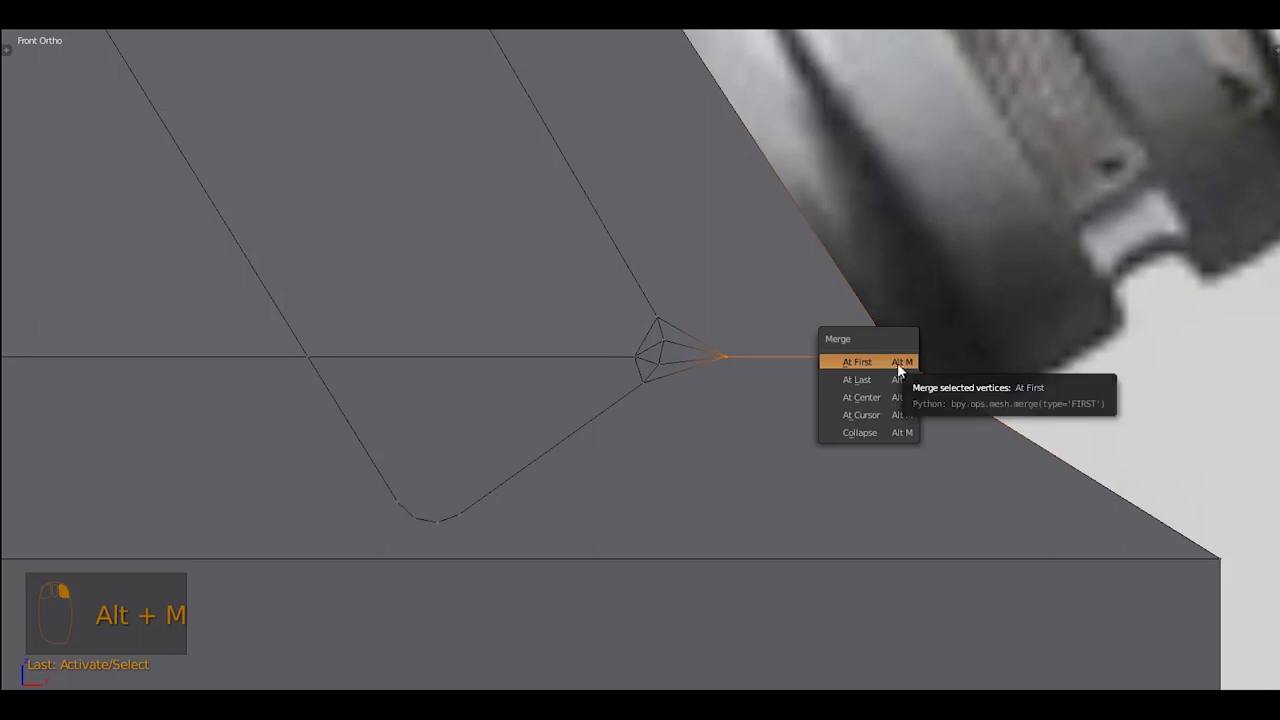
{"action": "key", "text": "a"}
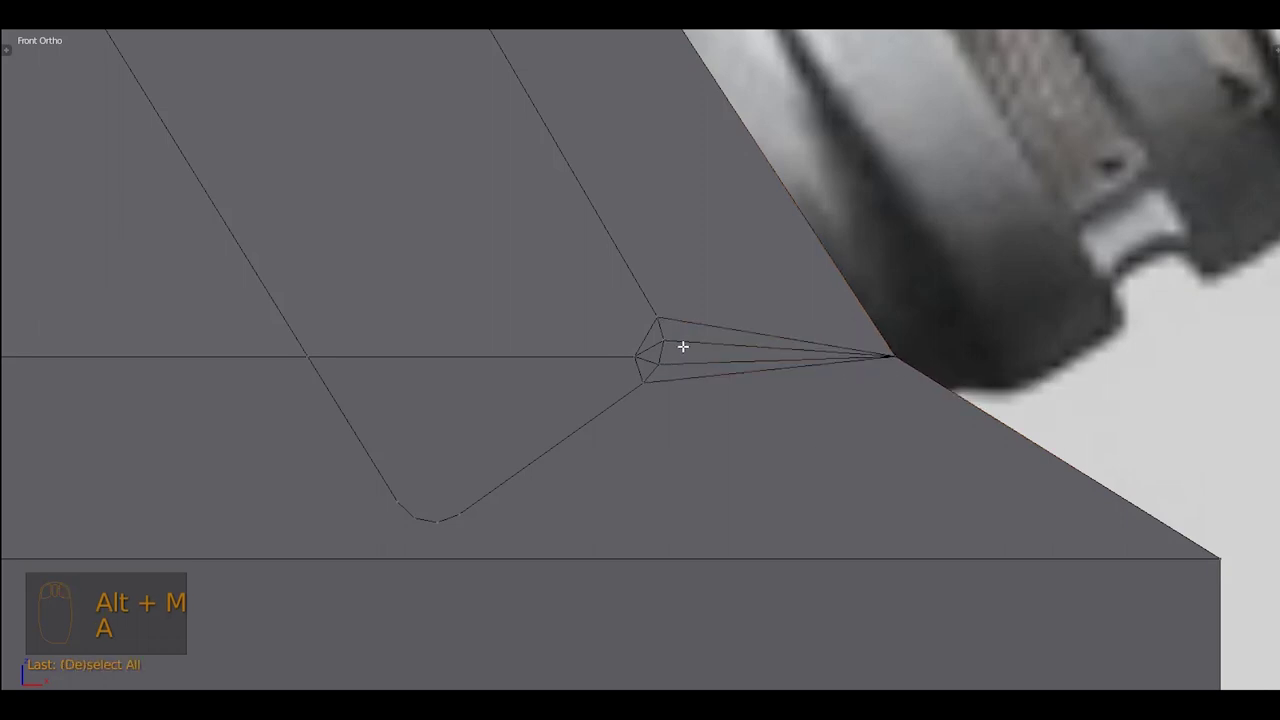
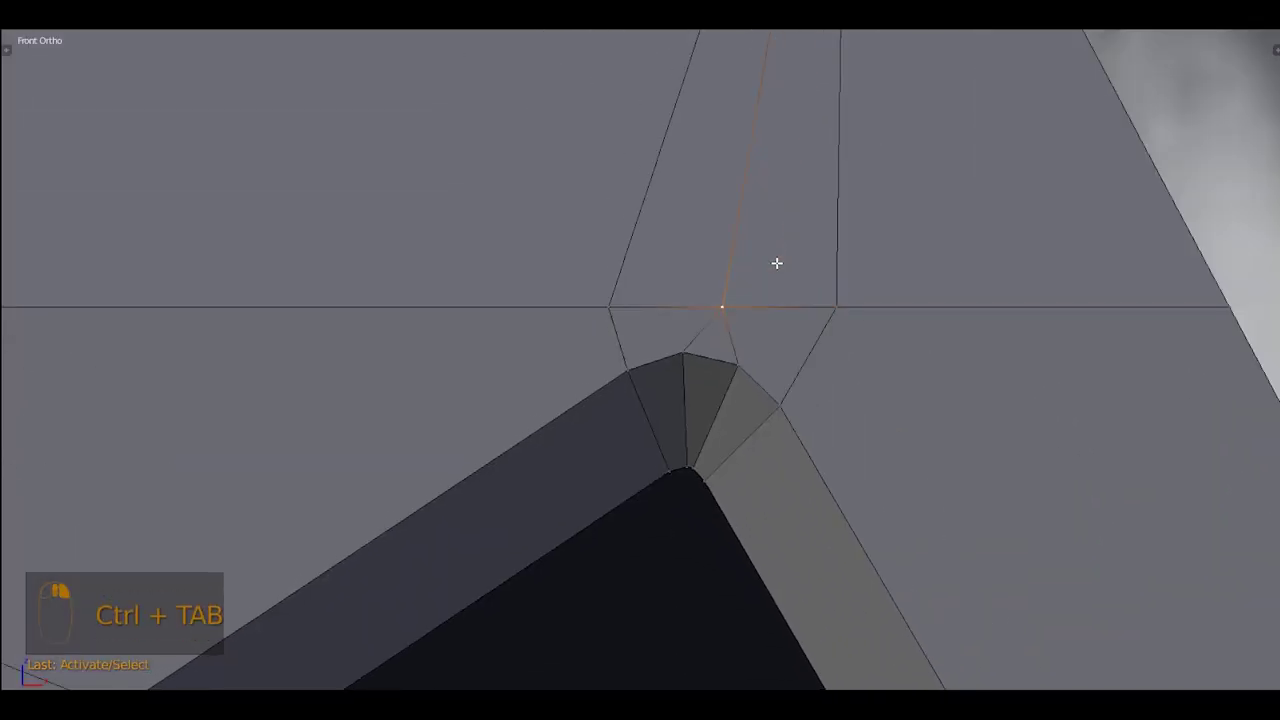
{"action": "key", "text": "a"}
{"action": "key", "text": "alt+m"}
{"action": "key", "text": "a"}
Add an edge loop around the recessed slot to form its bevelled rim
{"action": "middle_click", "coordinate": [802, 311]}
{"action": "scroll", "scroll_direction": "down", "scroll_amount": 3}
{"action": "left_click_drag", "start_coordinate": [719, 398], "coordinate": [681, 414]}
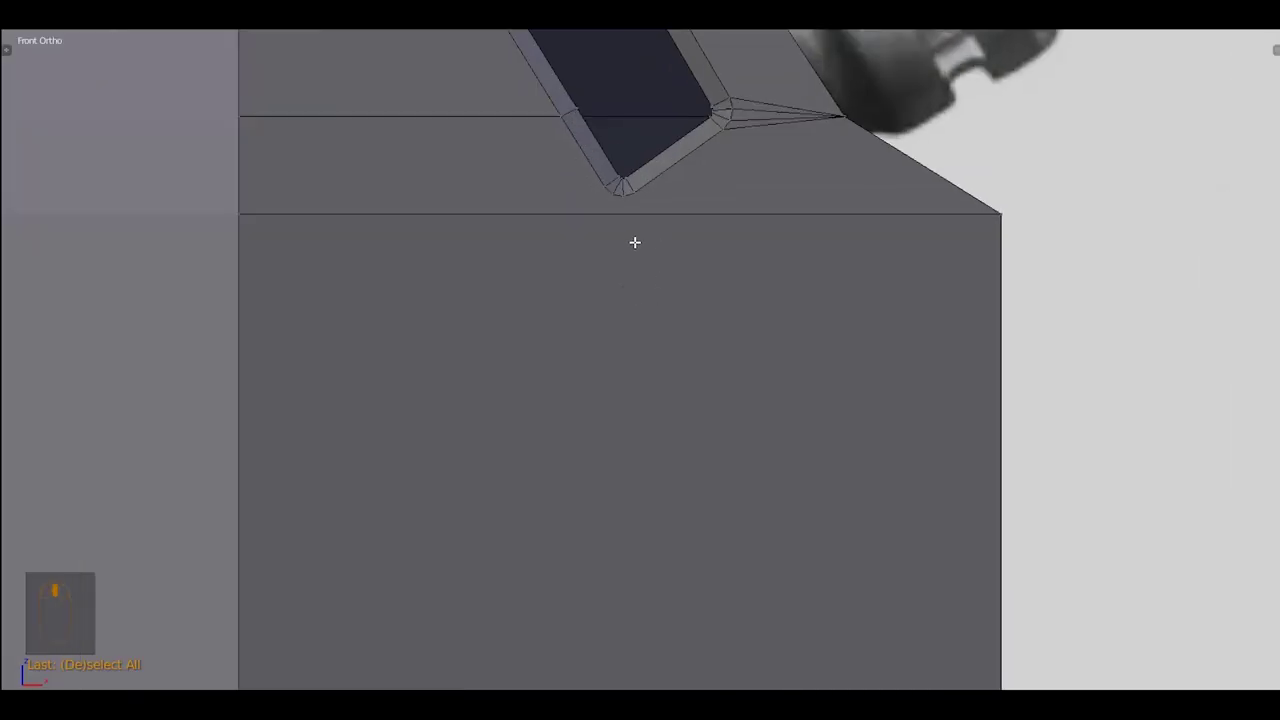
{"action": "key", "text": "ctrl+r"}
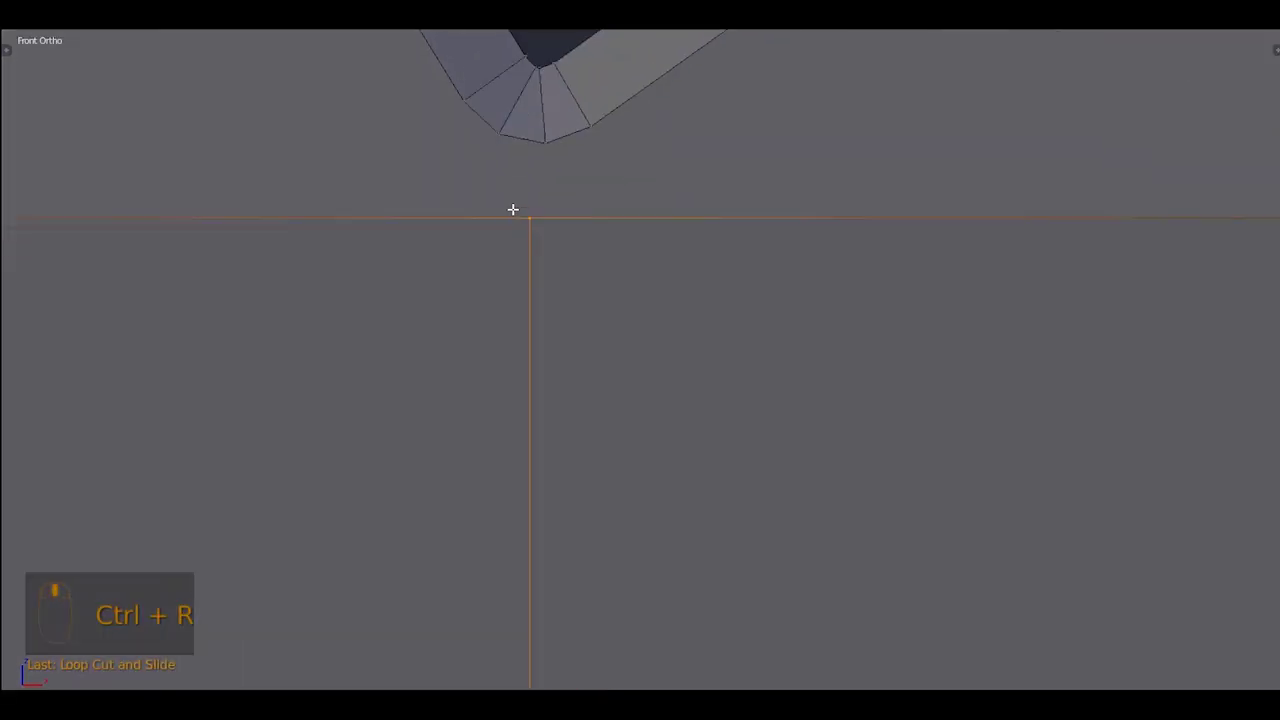
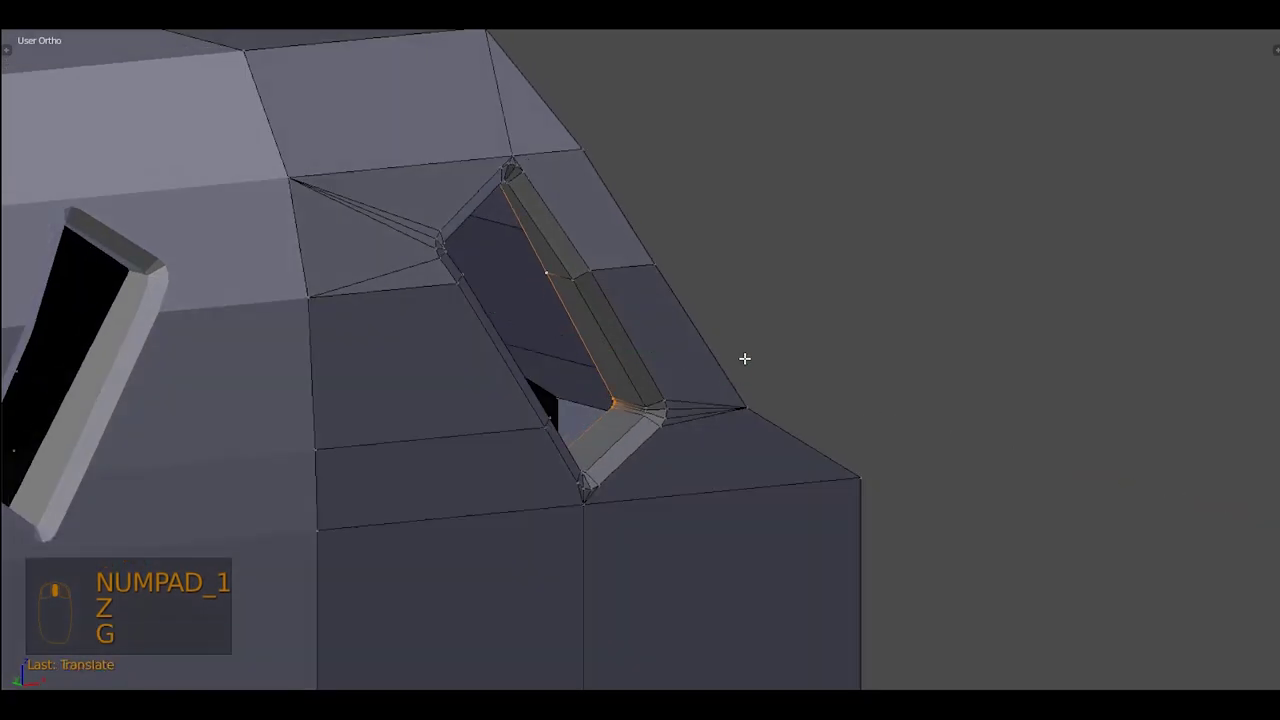
Save the file, frame the microphones in front view and bring up the Add menu for a circle
{"action": "key", "text": "KP_1"}
{"action": "key", "text": "z"}
{"action": "key", "text": "Tab"}
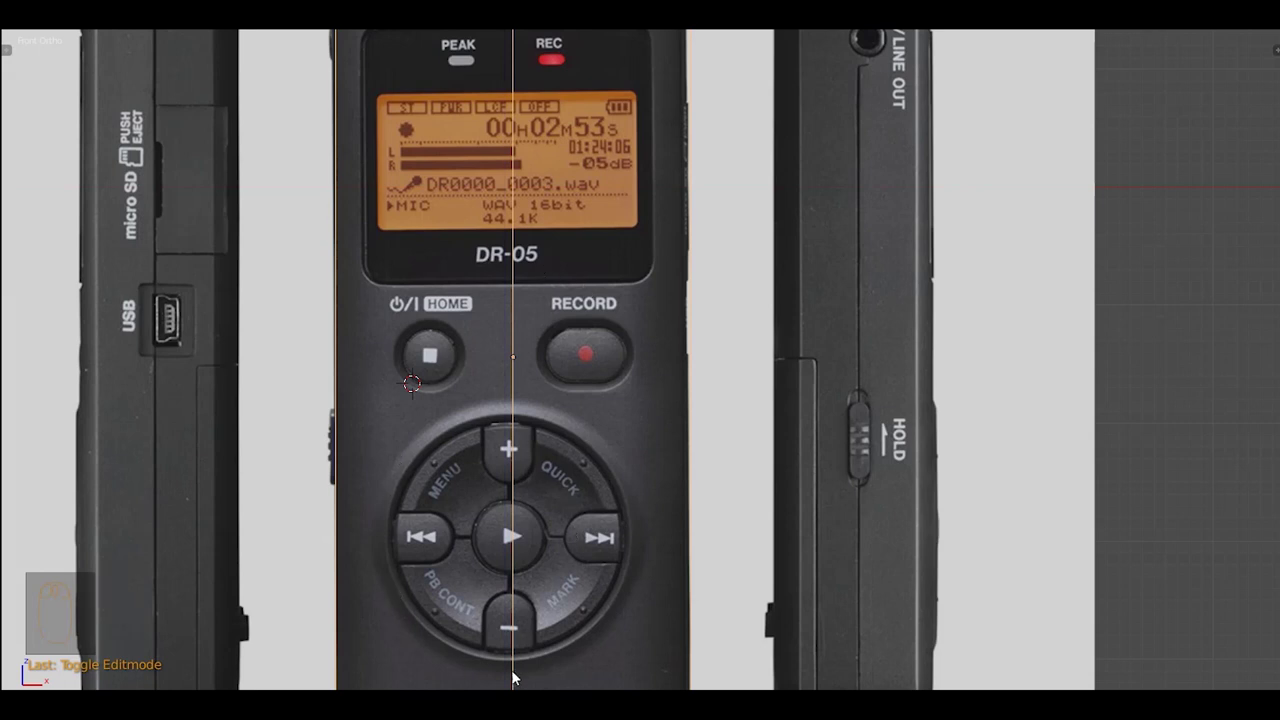
{"action": "key", "text": "ctrl+s"}
{"action": "middle_click", "coordinate": [582, 333]}
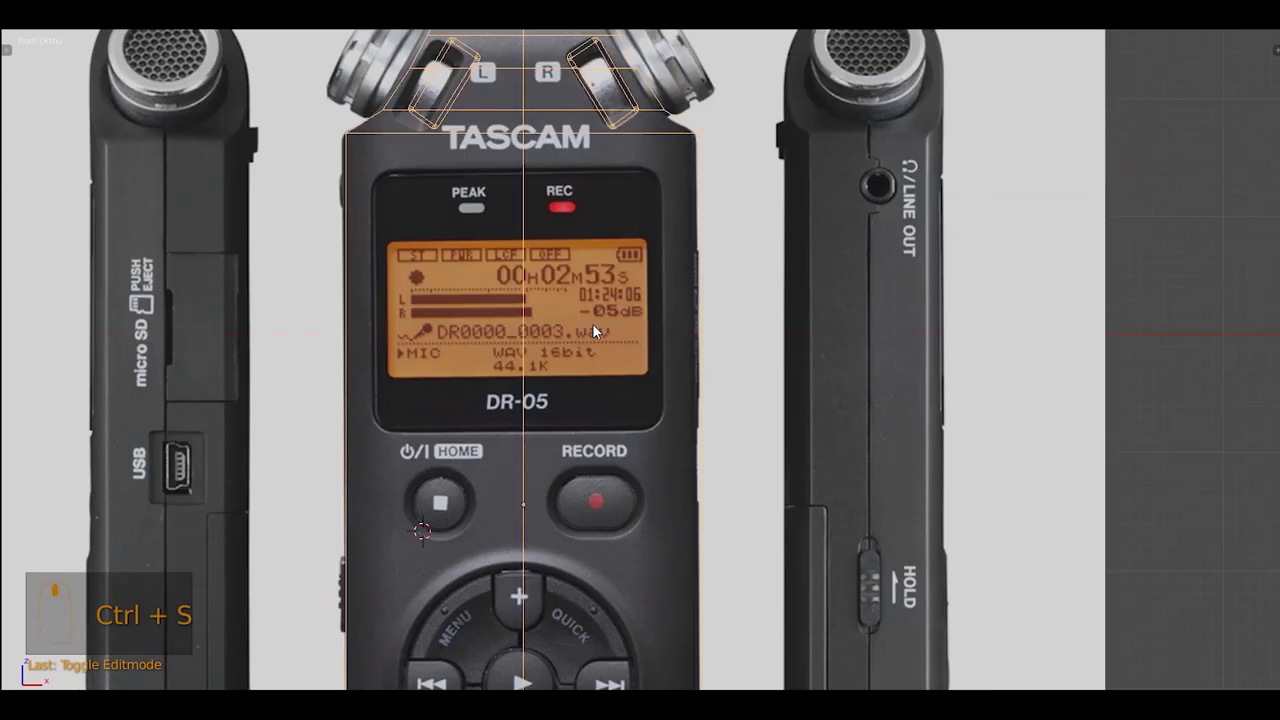
{"action": "key", "text": "z"}
{"action": "middle_click", "coordinate": [691, 221]}
{"action": "left_click_drag", "start_coordinate": [683, 230], "coordinate": [748, 262]}
{"action": "key", "text": "shift+a"}
Add a 32-vertex circle and rotate, move and scale it onto the angled right microphone face
{"action": "key", "text": "F6"}
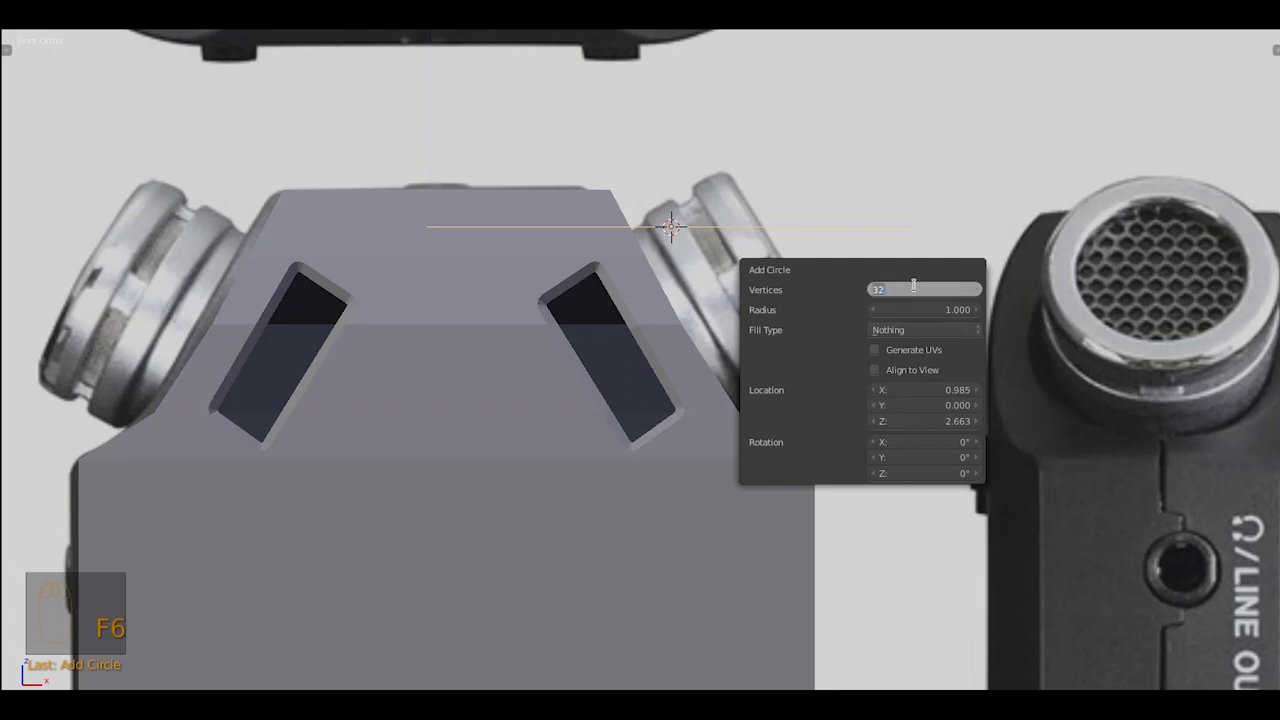
{"action": "scroll", "scroll_direction": "up", "scroll_amount": 3}
{"action": "key", "text": "r"}
{"action": "scroll", "scroll_direction": "up", "scroll_amount": 3}
{"action": "left_click_drag", "start_coordinate": [838, 184], "coordinate": [663, 357]}
{"action": "key", "text": "g"}
{"action": "key", "text": "s"}
{"action": "key", "text": "KP_3"}
{"action": "left_click_drag", "start_coordinate": [780, 374], "coordinate": [676, 472]}
{"action": "key", "text": "z"}
{"action": "key", "text": "g"}
{"action": "key", "text": "g"}
{"action": "left_click_drag", "start_coordinate": [676, 472], "coordinate": [687, 482]}
Extrude the circle back along the mic profile into a capsule cylinder against the body
{"action": "key", "text": "KP_1"}
{"action": "key", "text": "g"}
{"action": "key", "text": "g"}
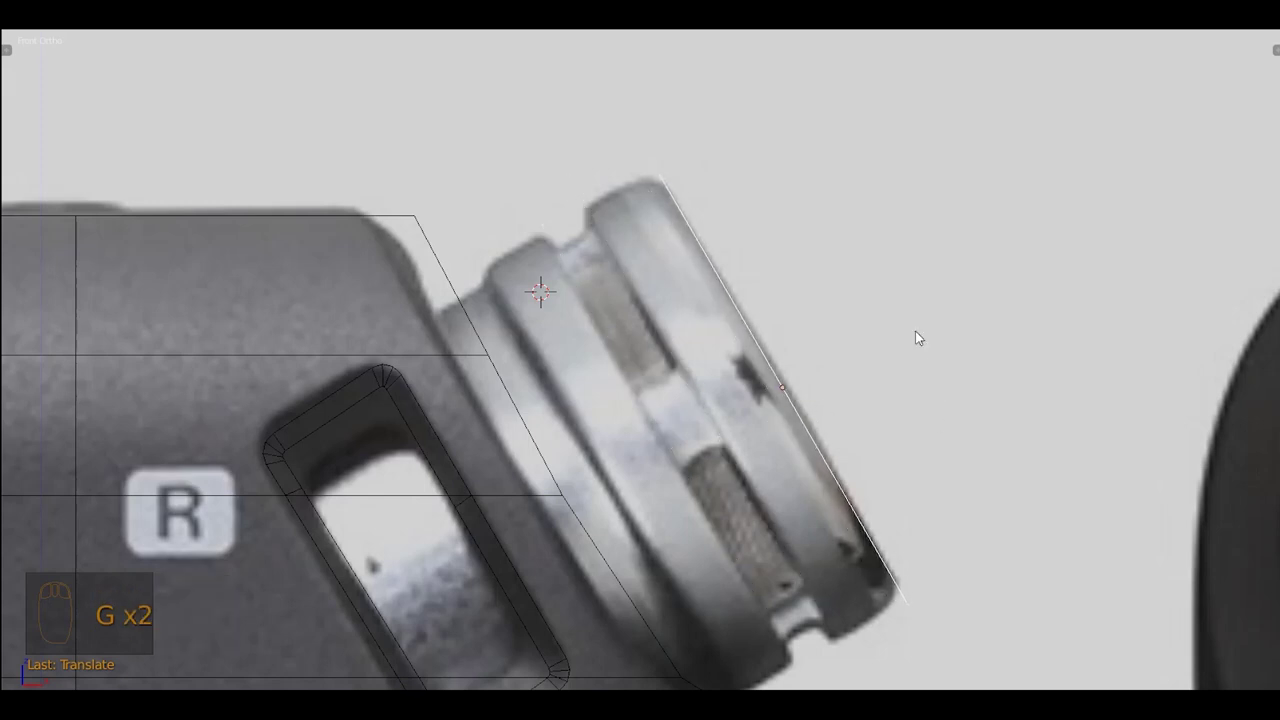
{"action": "key", "text": "s"}
{"action": "key", "text": "Tab"}
{"action": "key", "text": "ctrl+Tab"}
{"action": "key", "text": "e"}
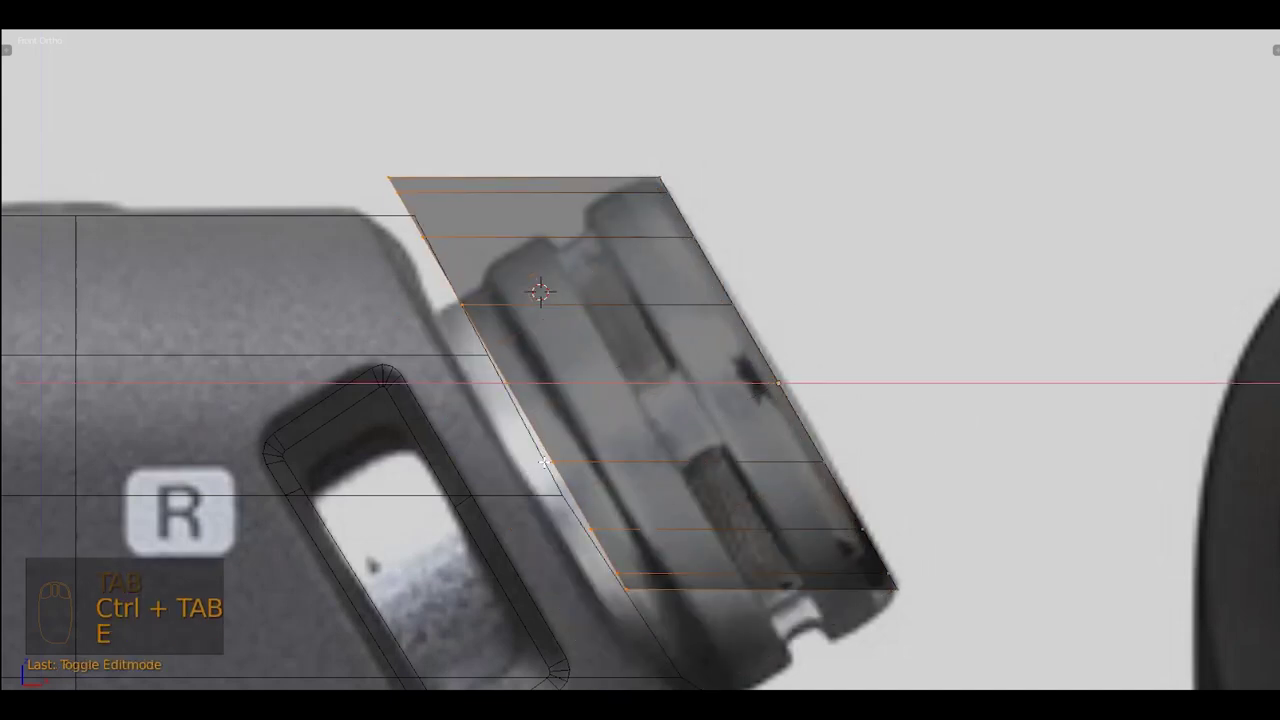
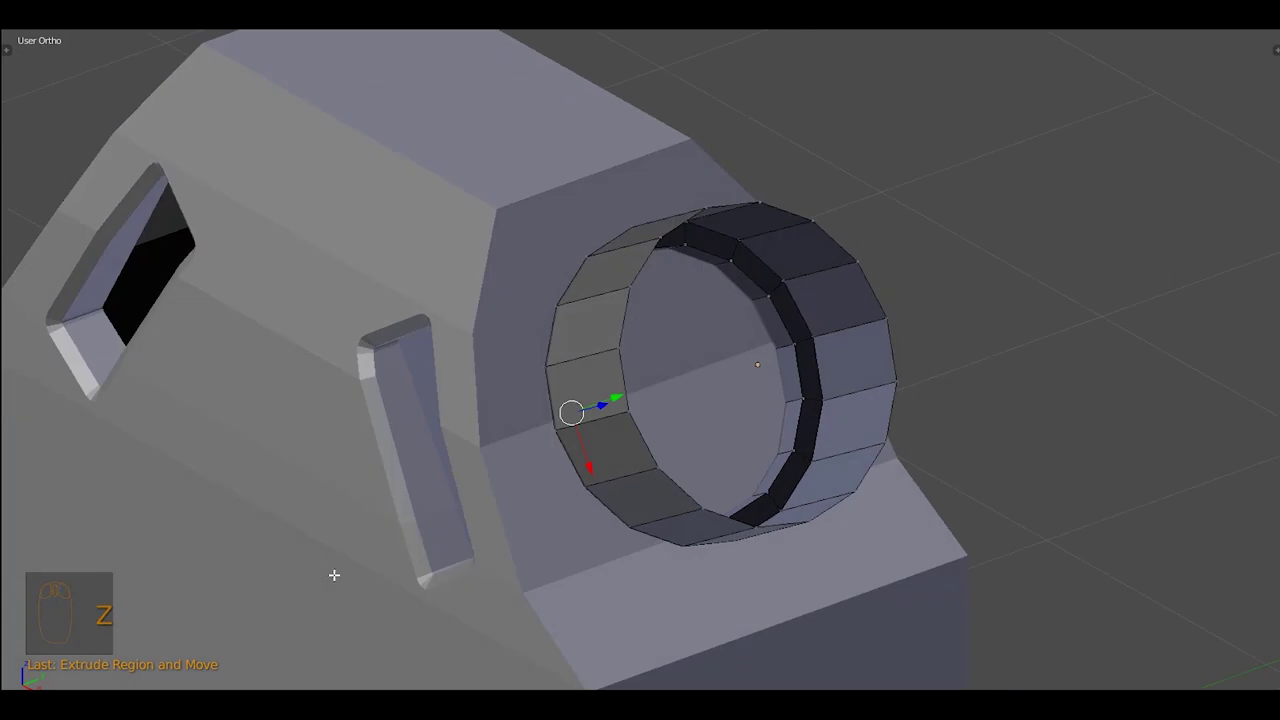
Extrude and scale the capsule ring's rim inward in Right Ortho to form a thick-walled inner lip
{"action": "key", "text": "Tab"}
{"action": "left_click_drag", "start_coordinate": [531, 559], "coordinate": [764, 612]}
{"action": "key", "text": "s"}
{"action": "key", "text": "KP_1"}
{"action": "key", "text": "s"}
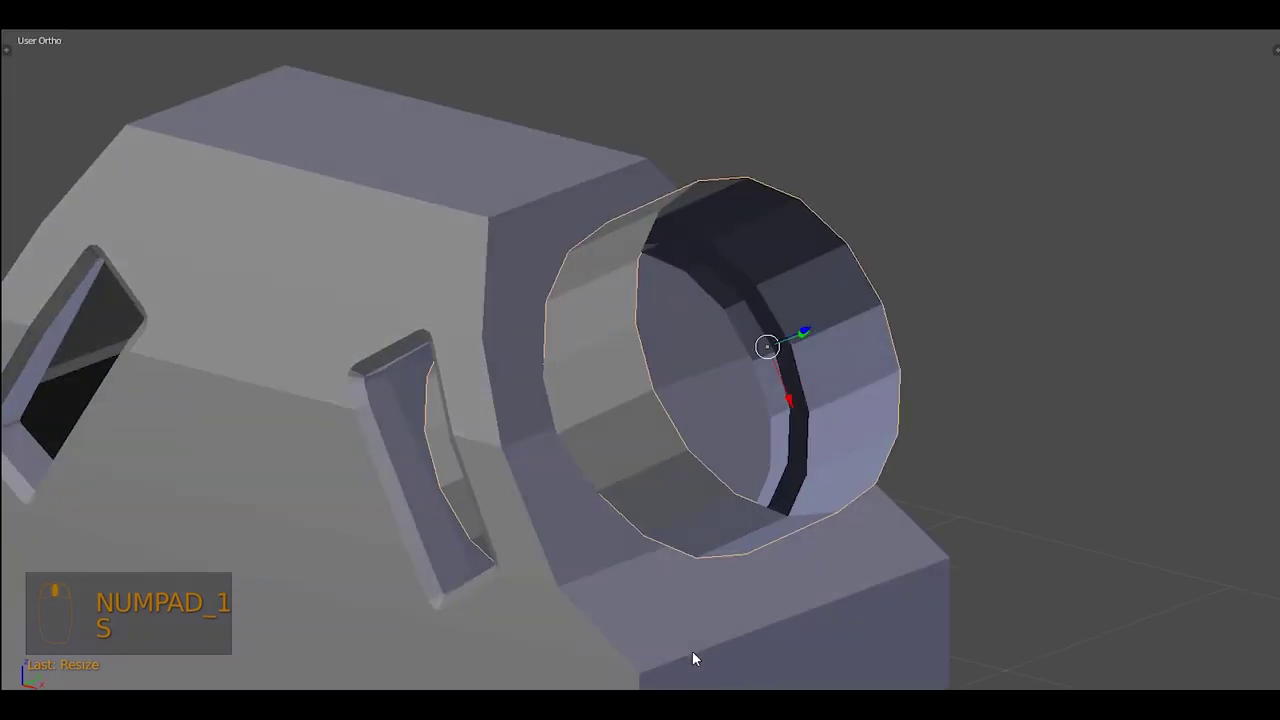
{"action": "middle_click", "coordinate": [403, 513]}
{"action": "key", "text": "g"}
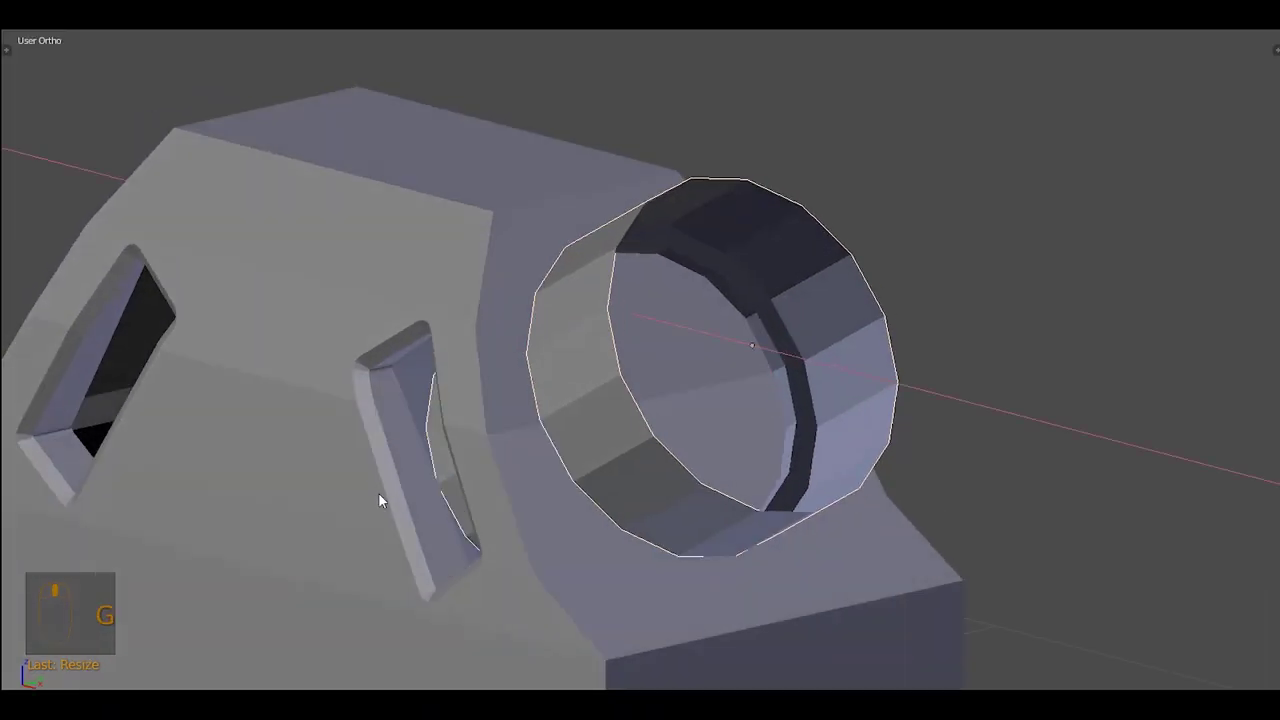
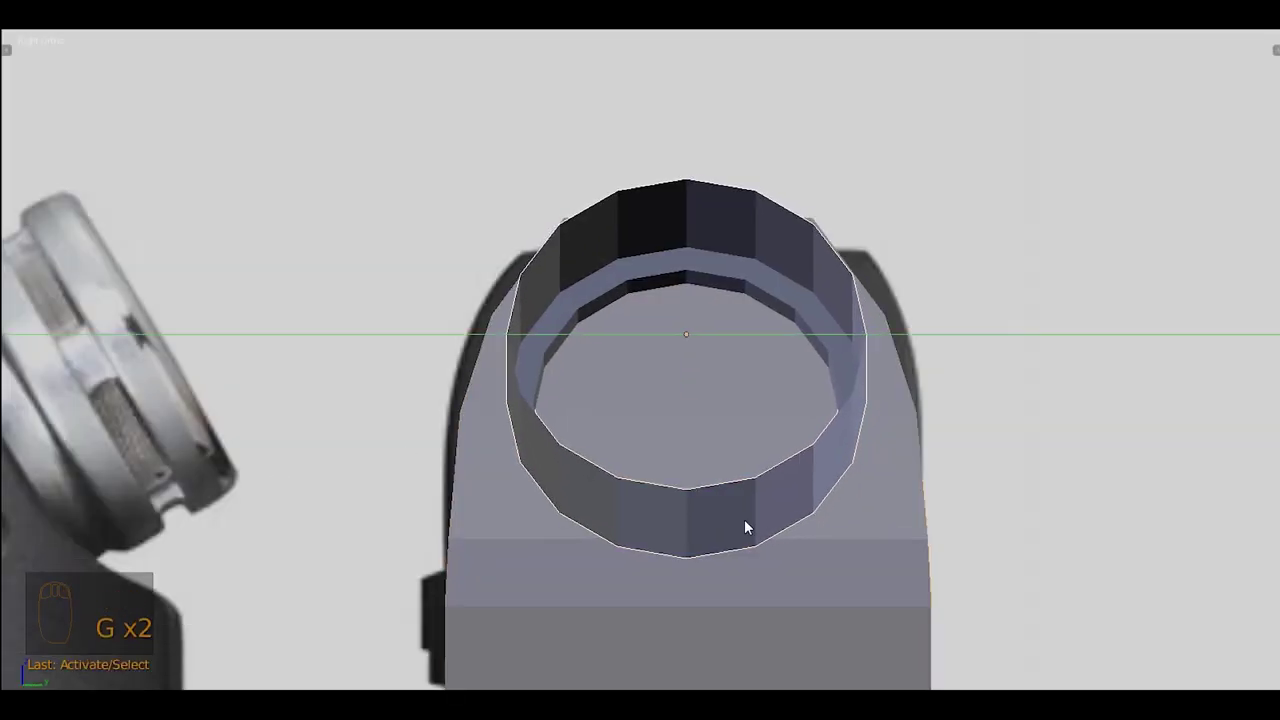
{"action": "key", "text": "s"}
{"action": "key", "text": "s"}
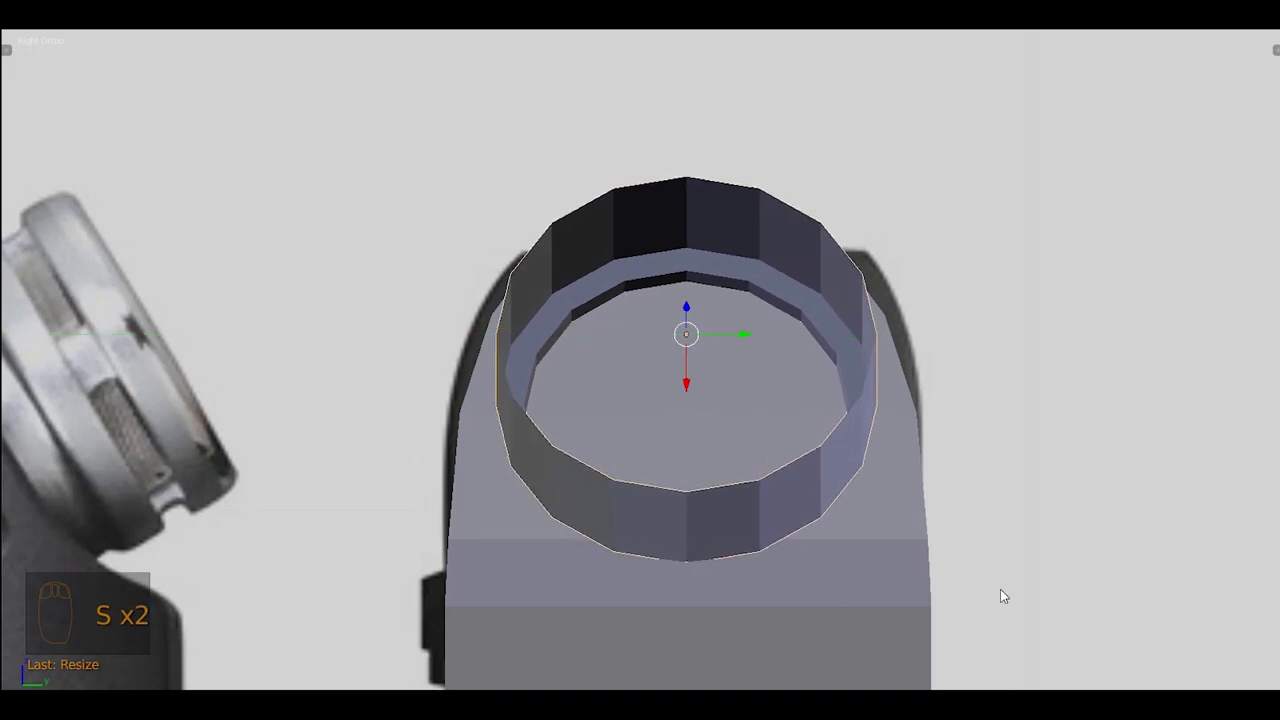
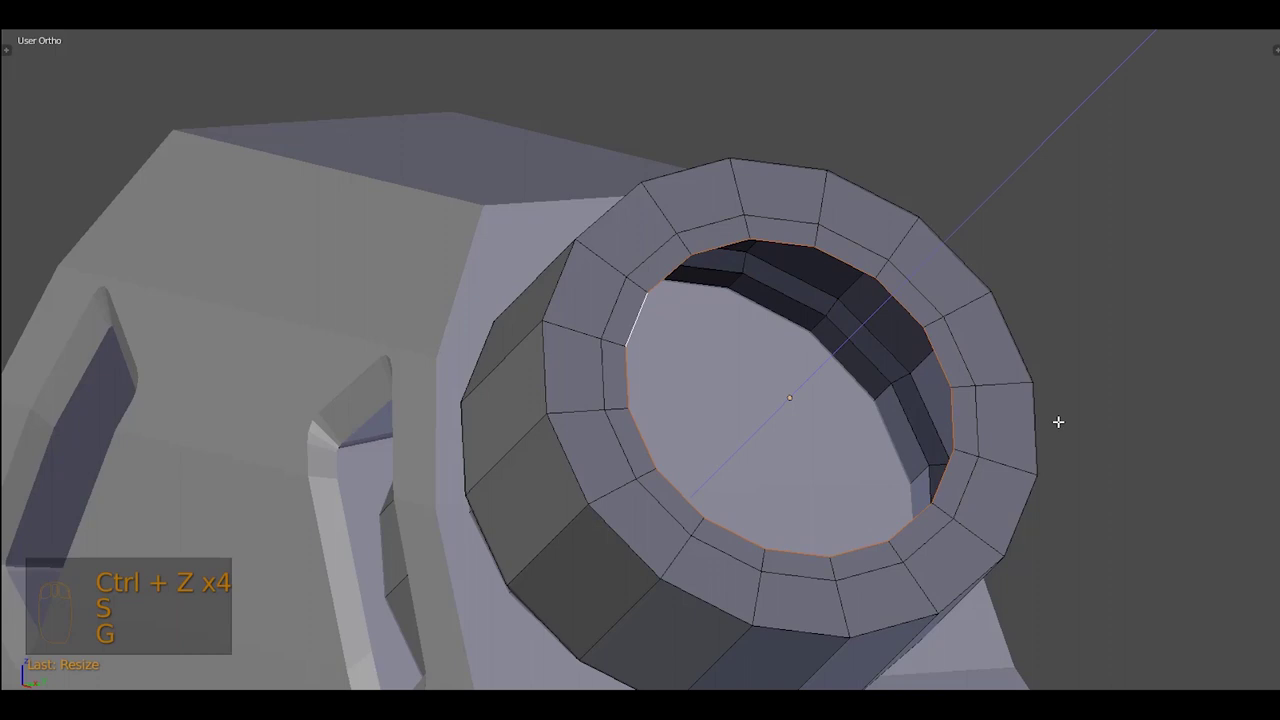
Inset the capsule's inner loop further and merge the innermost ring at its centre to close the end
{"action": "left_click_drag", "start_coordinate": [943, 275], "coordinate": [1108, 338]}
{"action": "key", "text": "s"}
{"action": "left_click_drag", "start_coordinate": [912, 325], "coordinate": [1030, 396]}
{"action": "key", "text": "e"}
{"action": "key", "text": "alt+m"}
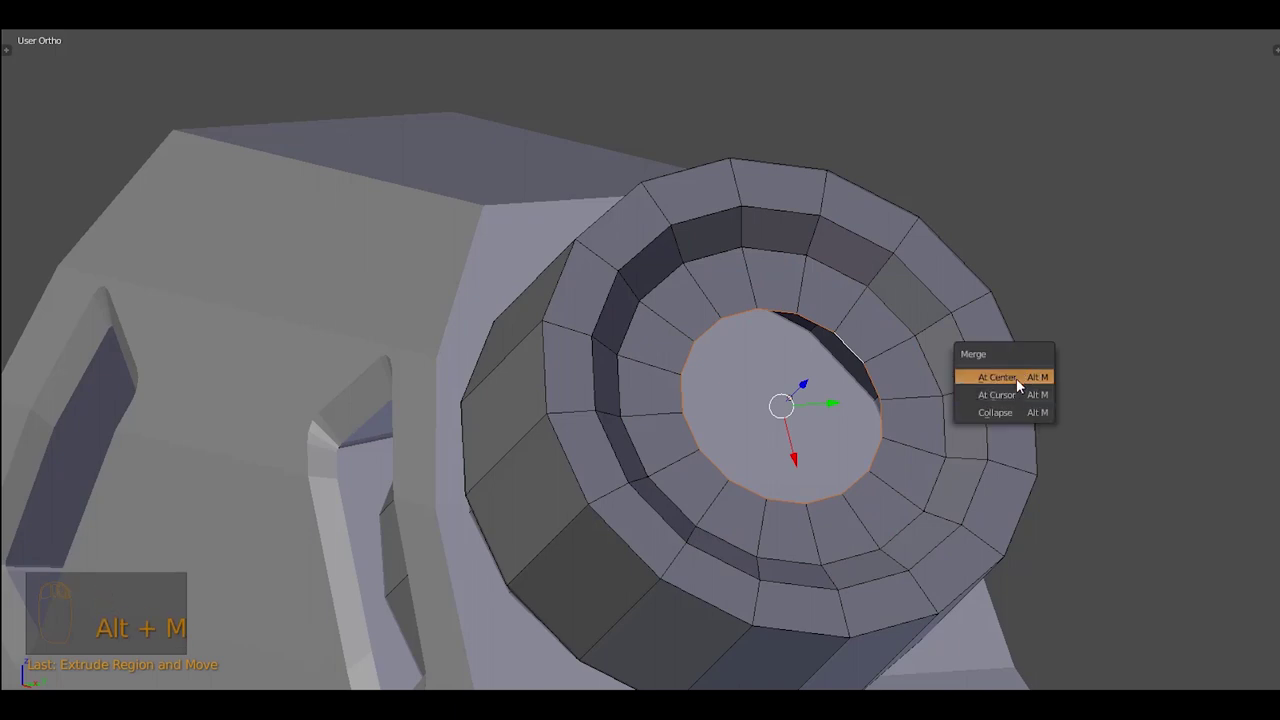
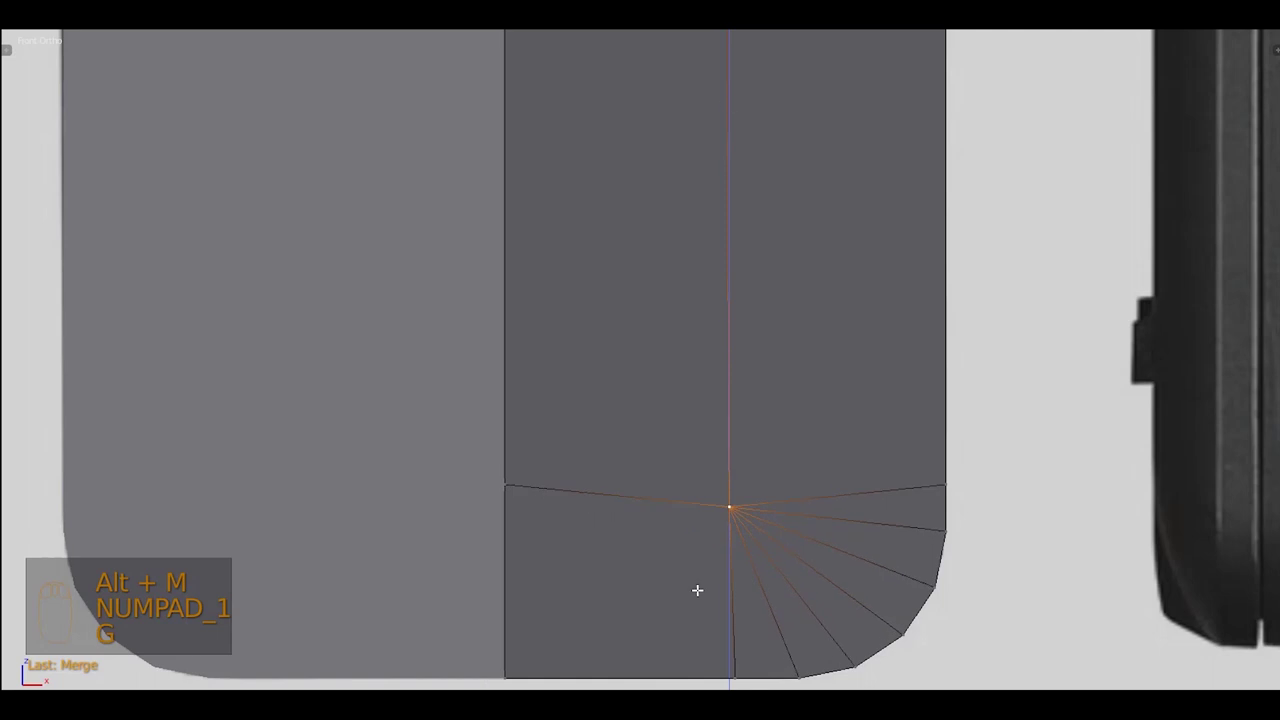
Round the body's lower corner so its edges fan to a single vertex on the centre line
{"action": "key", "text": "b"}
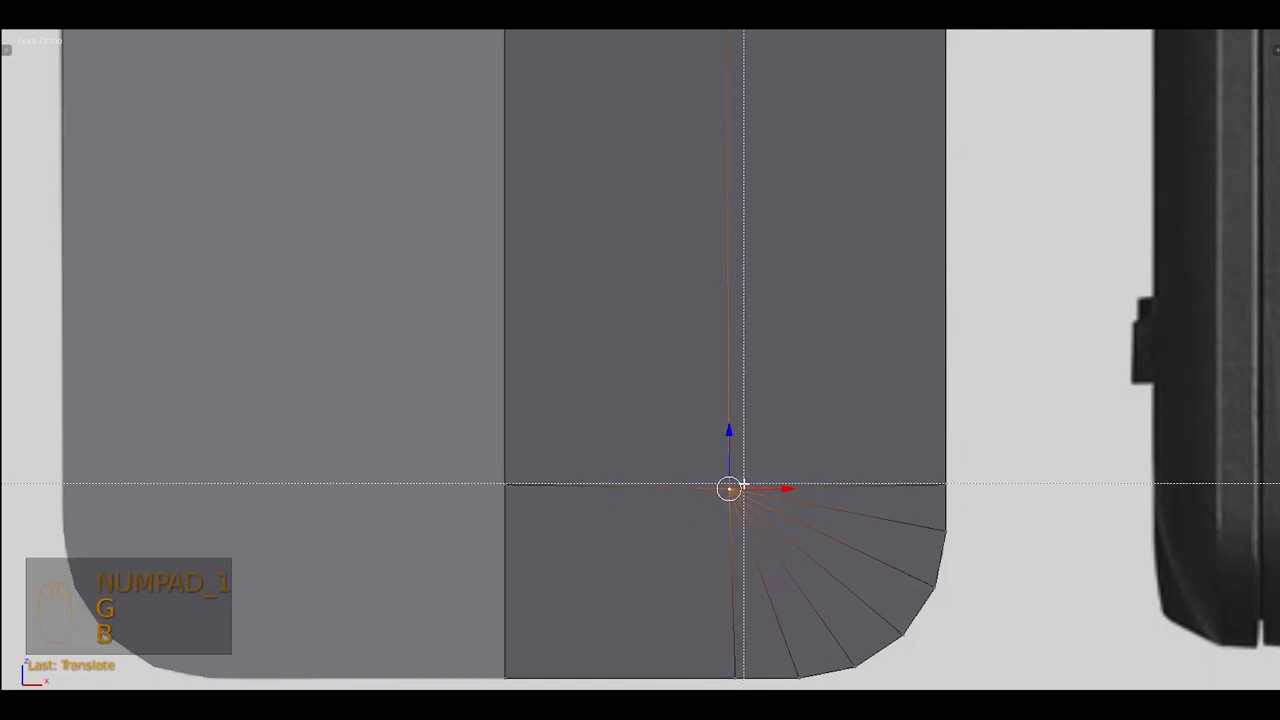
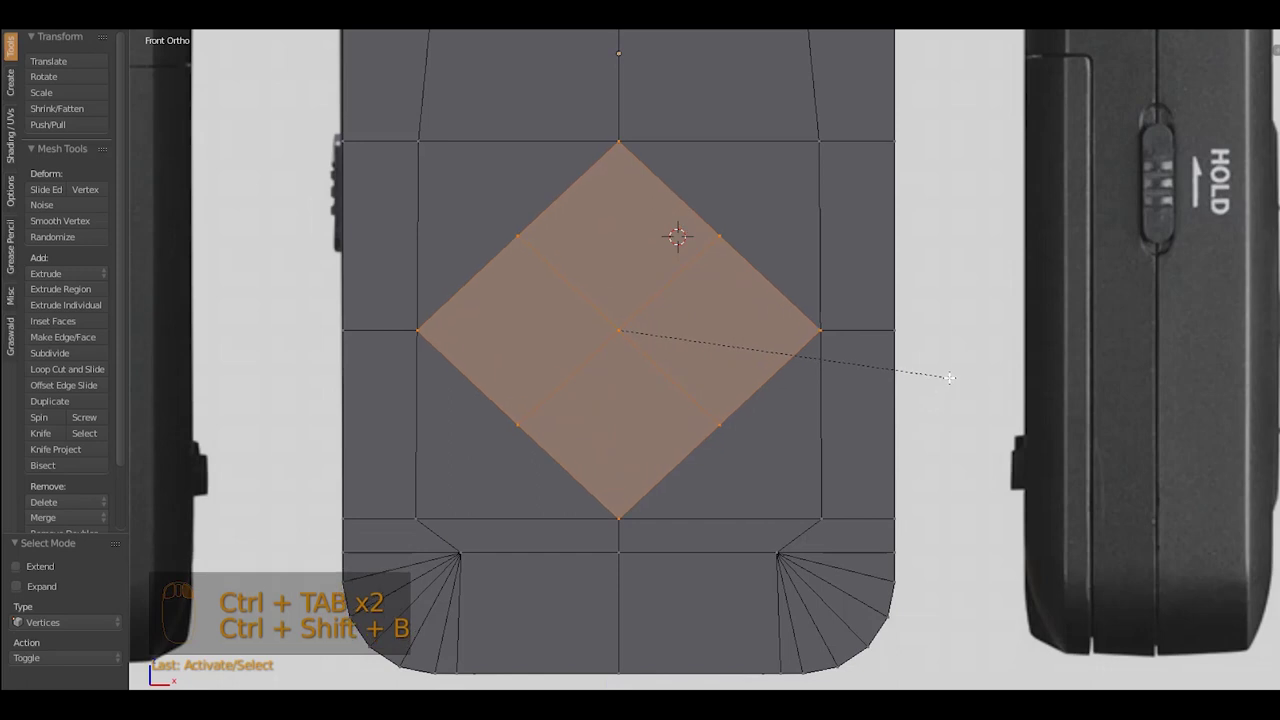
Try subdividing the diamond face patch at the D-pad, then undo it and switch selection mode
{"action": "key", "text": "w"}
{"action": "key", "text": "ctrl+e"}
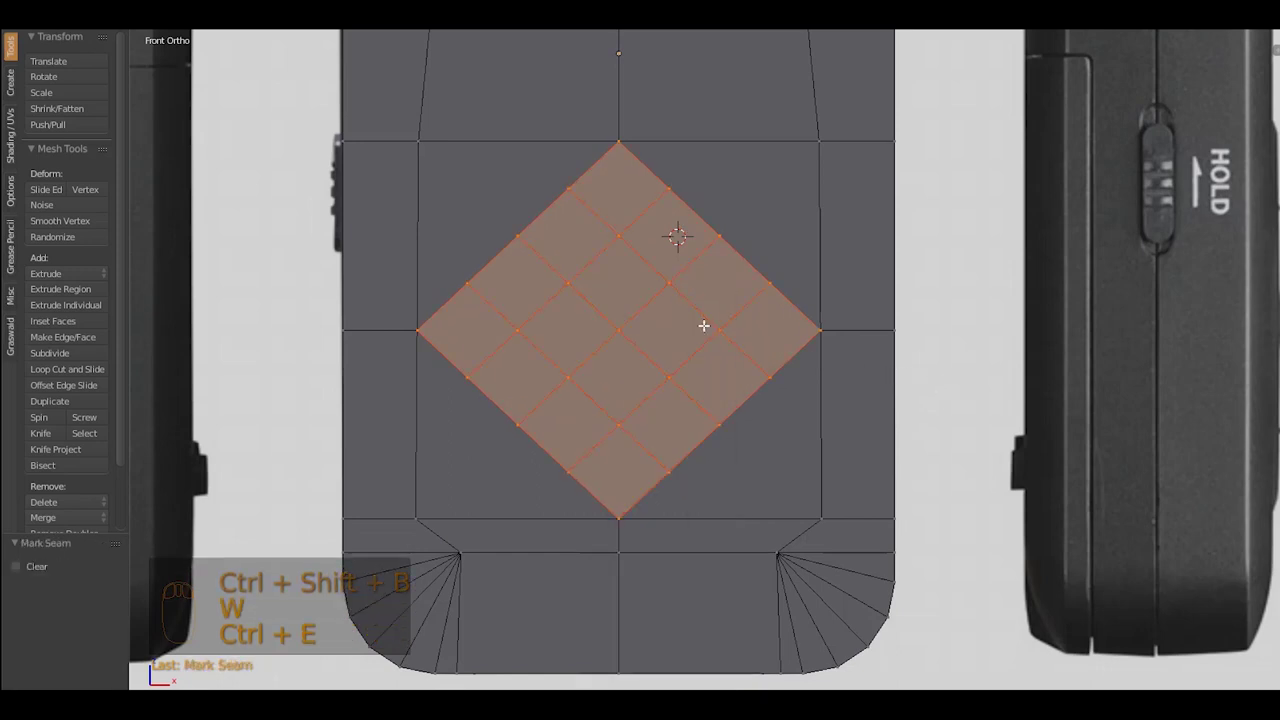
{"action": "key", "text": "x"}
{"action": "key", "text": "ctrl+Tab"}
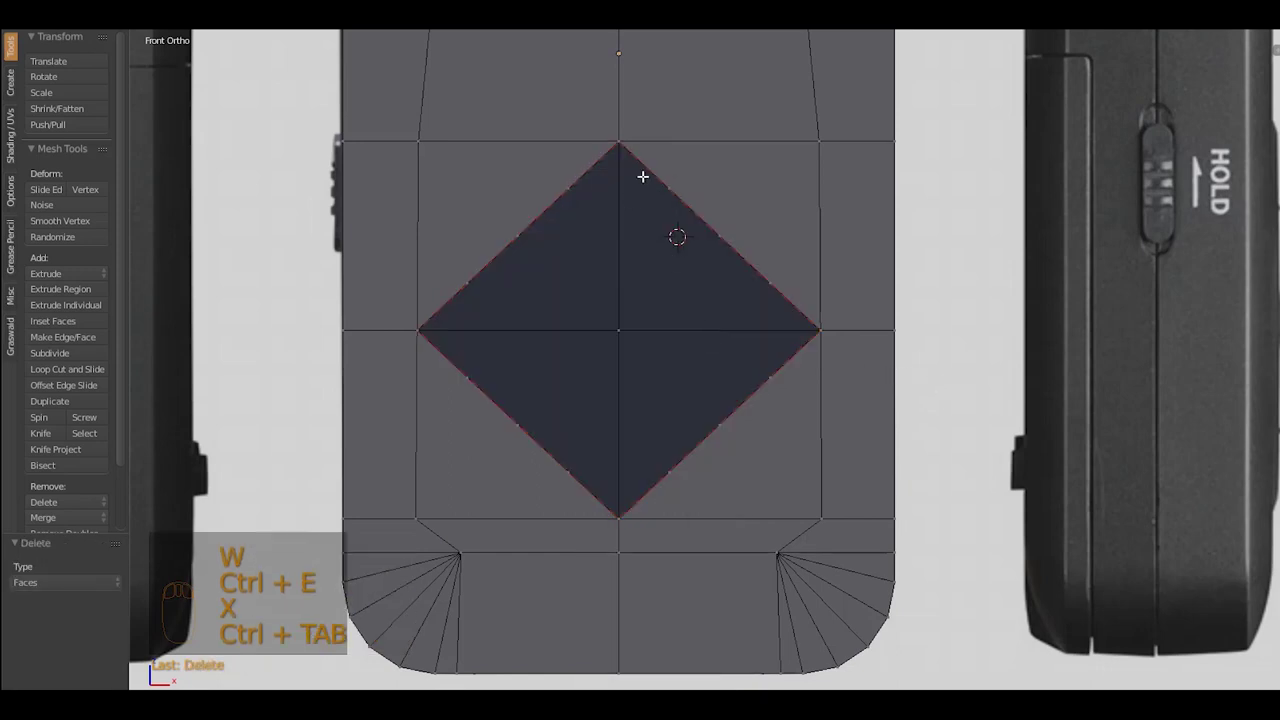
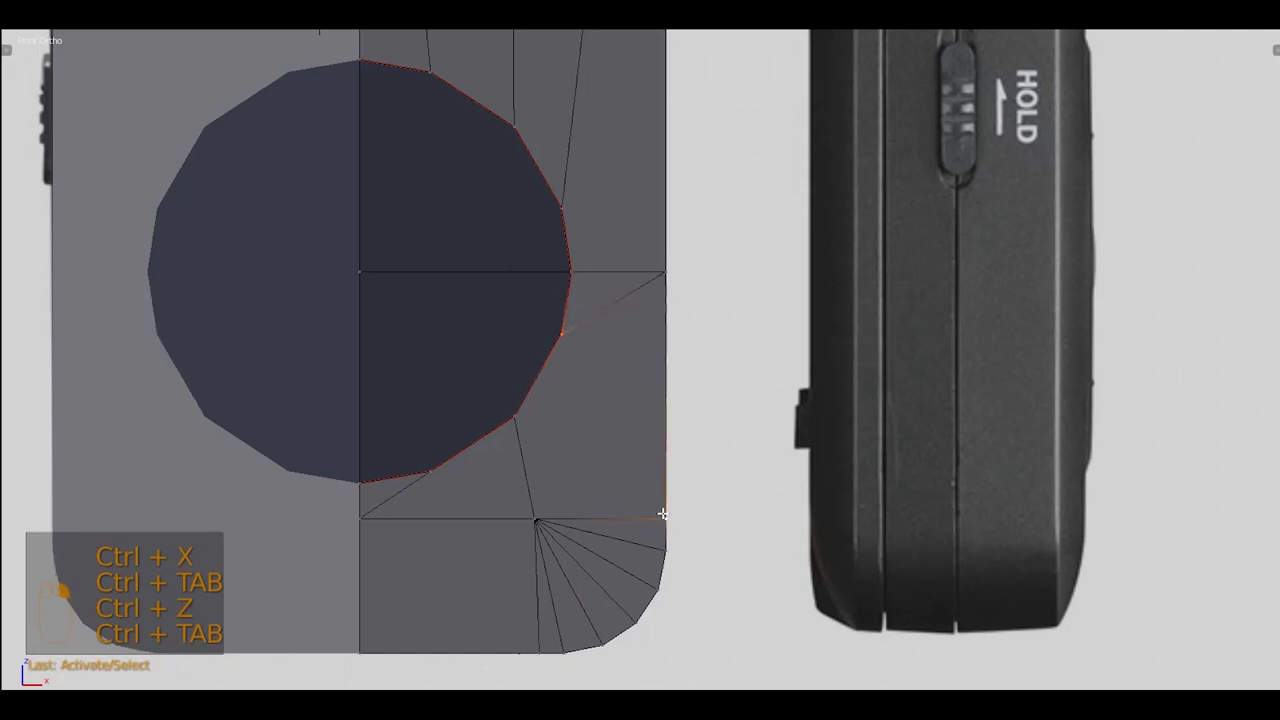
Frame the D-pad circle outline in Front Ortho and pick out its right-half rim vertices
{"action": "key", "text": "j"}
{"action": "key", "text": "ctrl+Tab"}
{"action": "left_click_drag", "start_coordinate": [612, 308], "coordinate": [666, 440]}
{"action": "key", "text": "ctrl+x"}
{"action": "left_click_drag", "start_coordinate": [628, 367], "coordinate": [616, 474]}
{"action": "key", "text": "KP_1"}
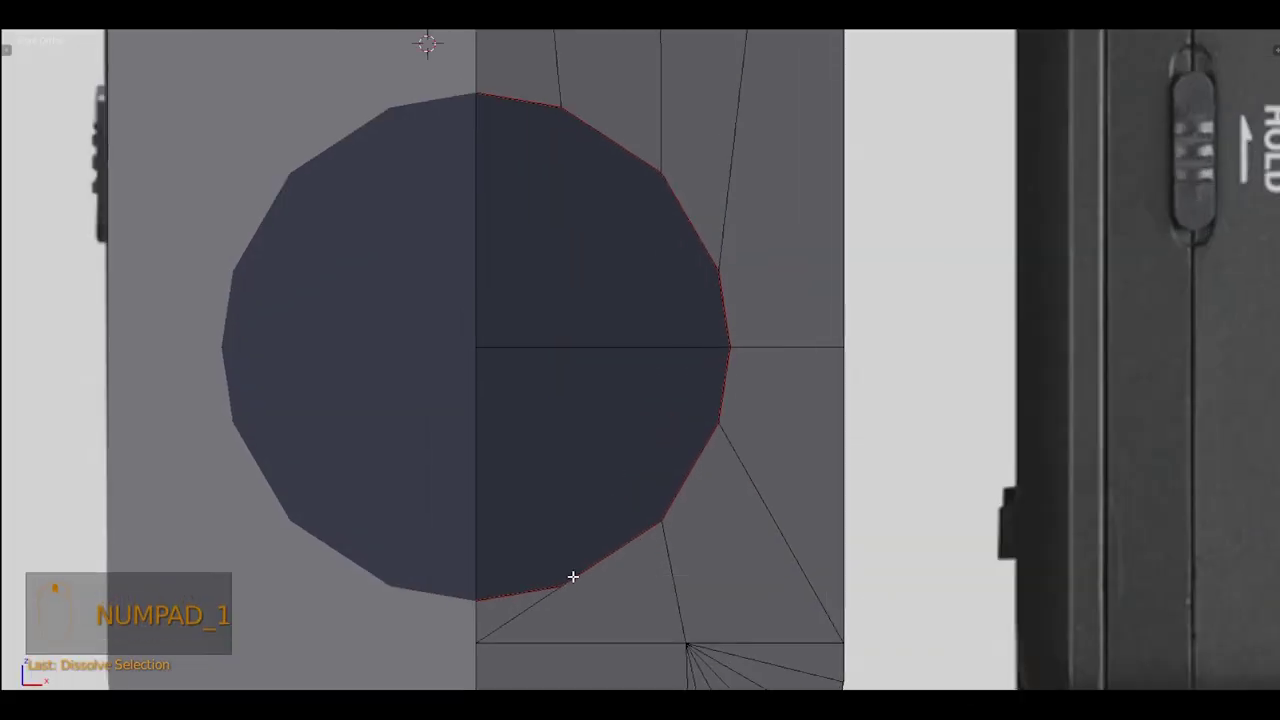
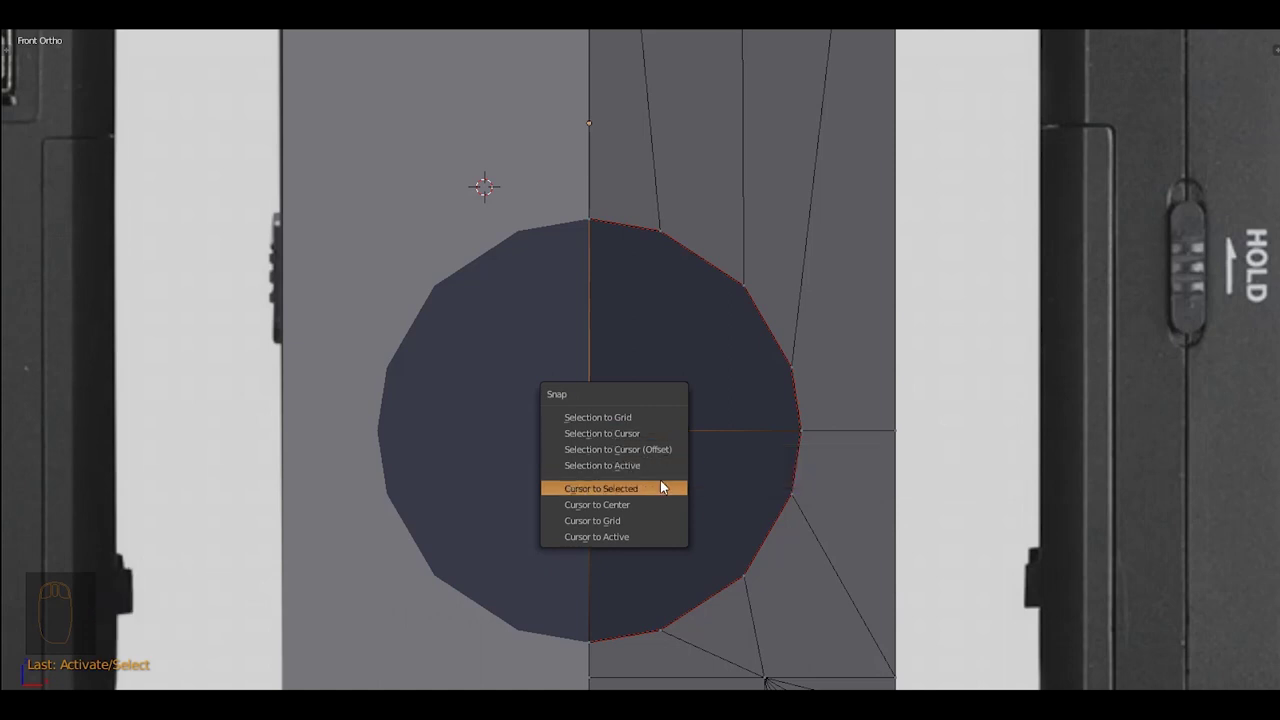
Snap the 3D cursor to the centre of the selected D-pad circle vertices
{"action": "key", "text": "z"}
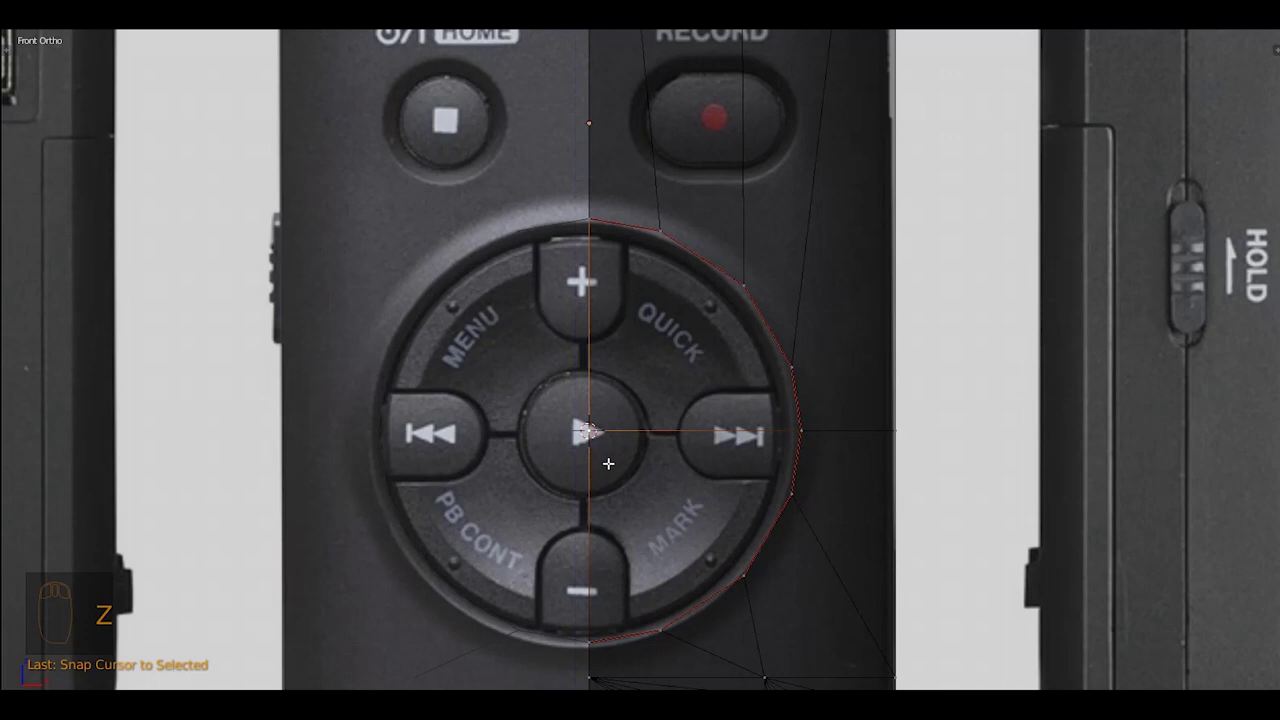
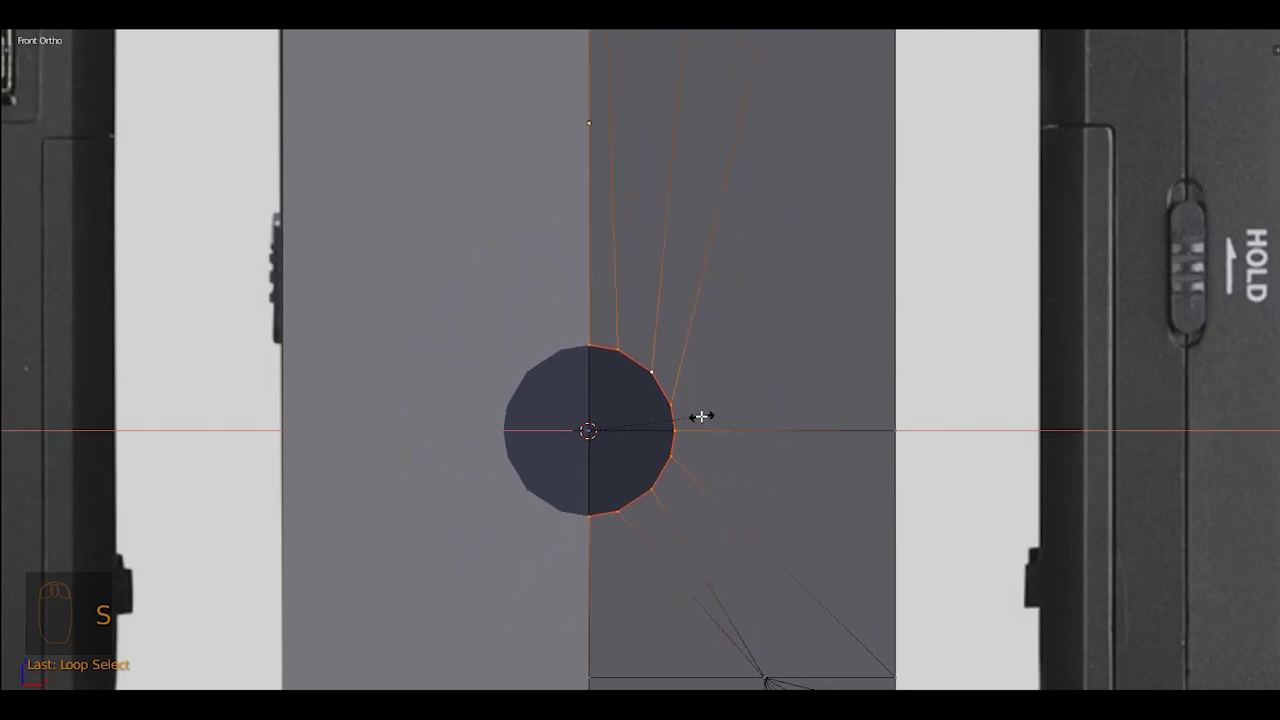
Hide the reference photo, extrude the D-pad edge loop and scale the new ring to the rim size
{"action": "key", "text": "z"}
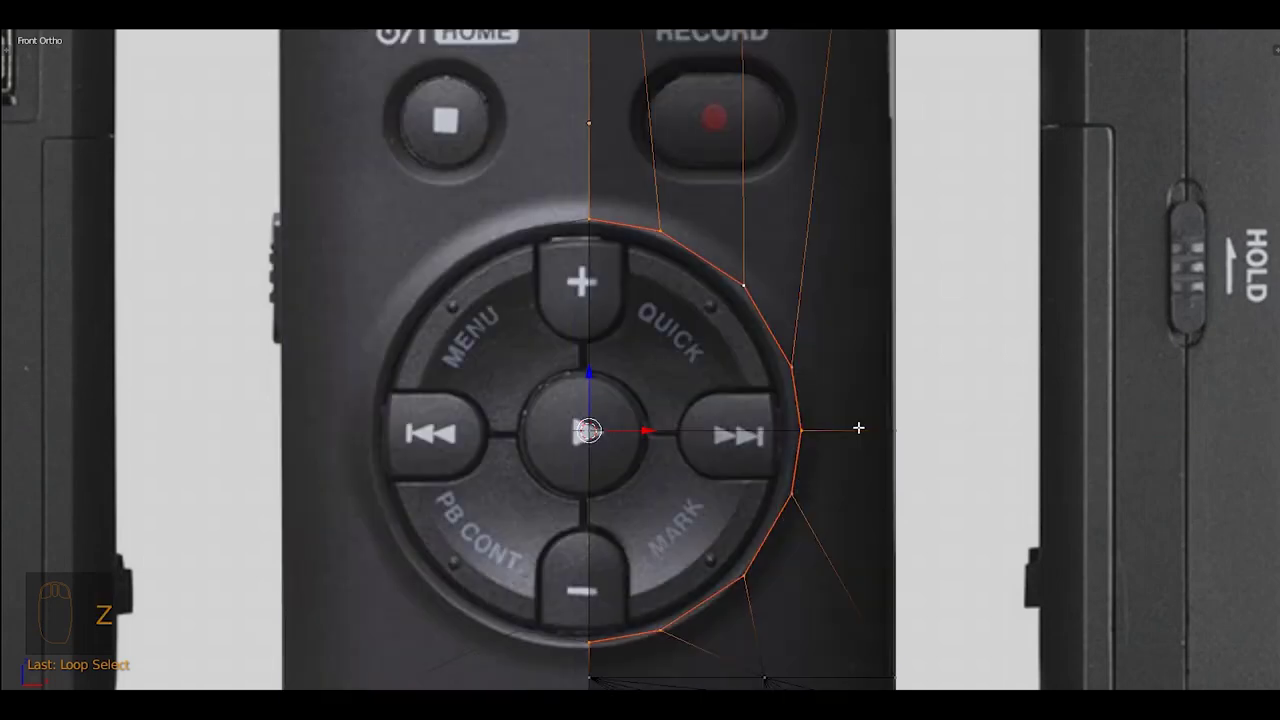
{"action": "key", "text": "z"}
{"action": "key", "text": "e"}
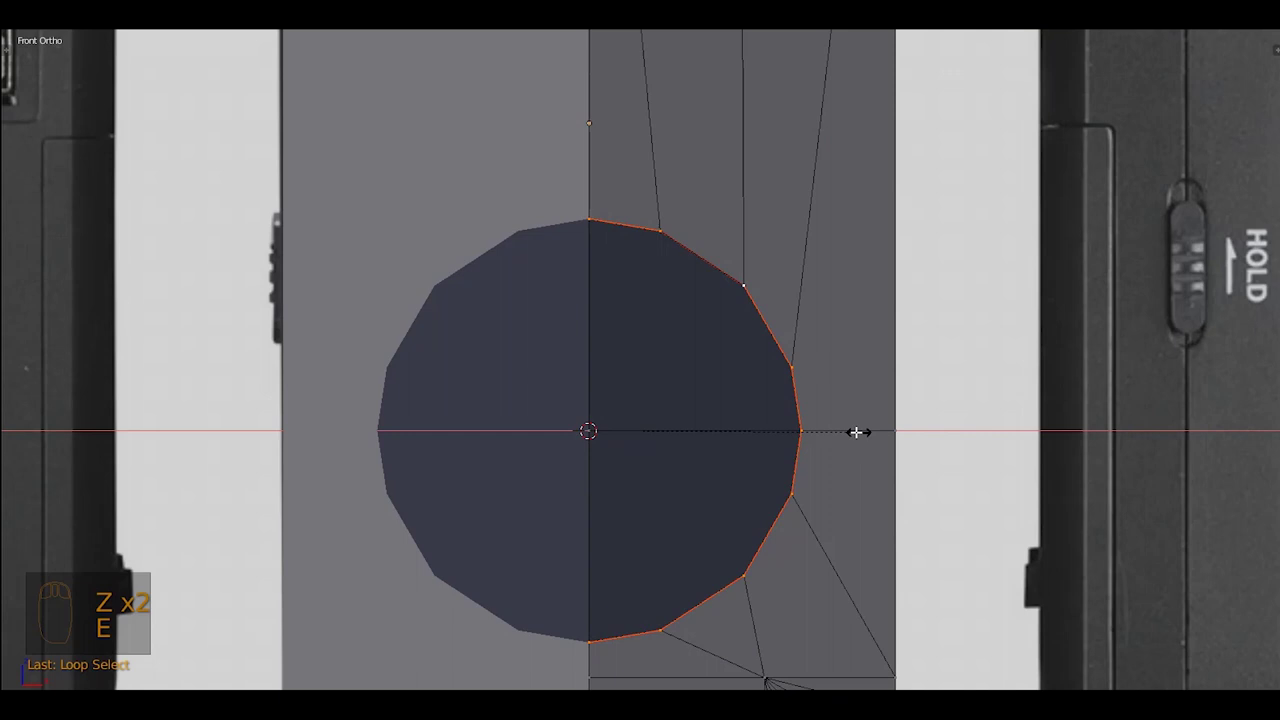
{"action": "key", "text": "z"}
{"action": "key", "text": "ctrl+e"}
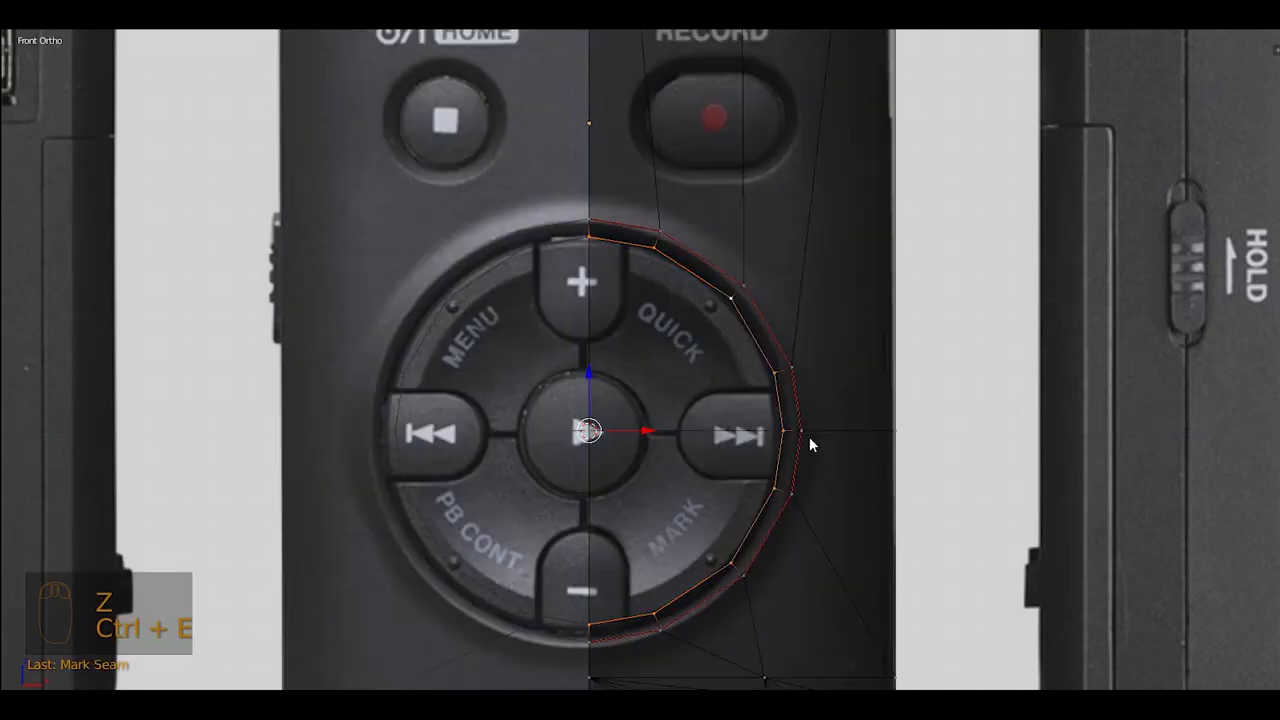
{"action": "key", "text": "z"}
{"action": "key", "text": "z"}
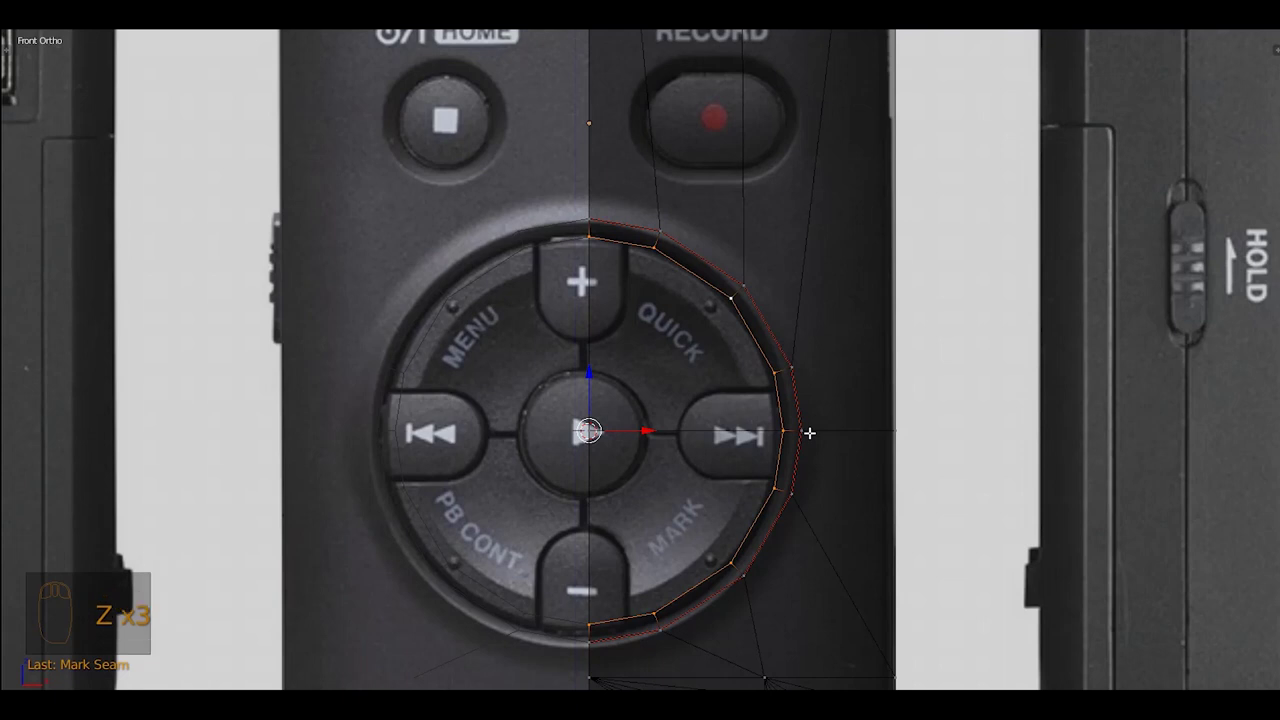
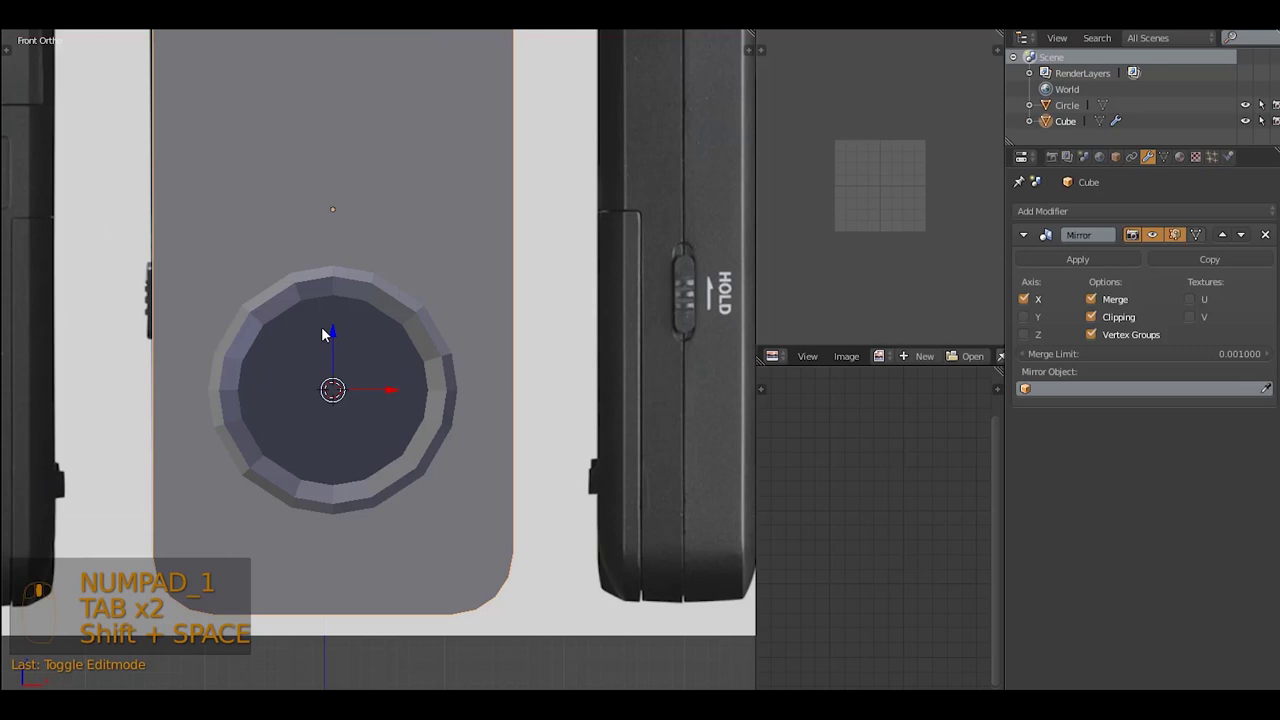
Add a Circle.001 mesh over the D-pad and resize it to match the D-pad outline
{"action": "key", "text": "shift+a"}
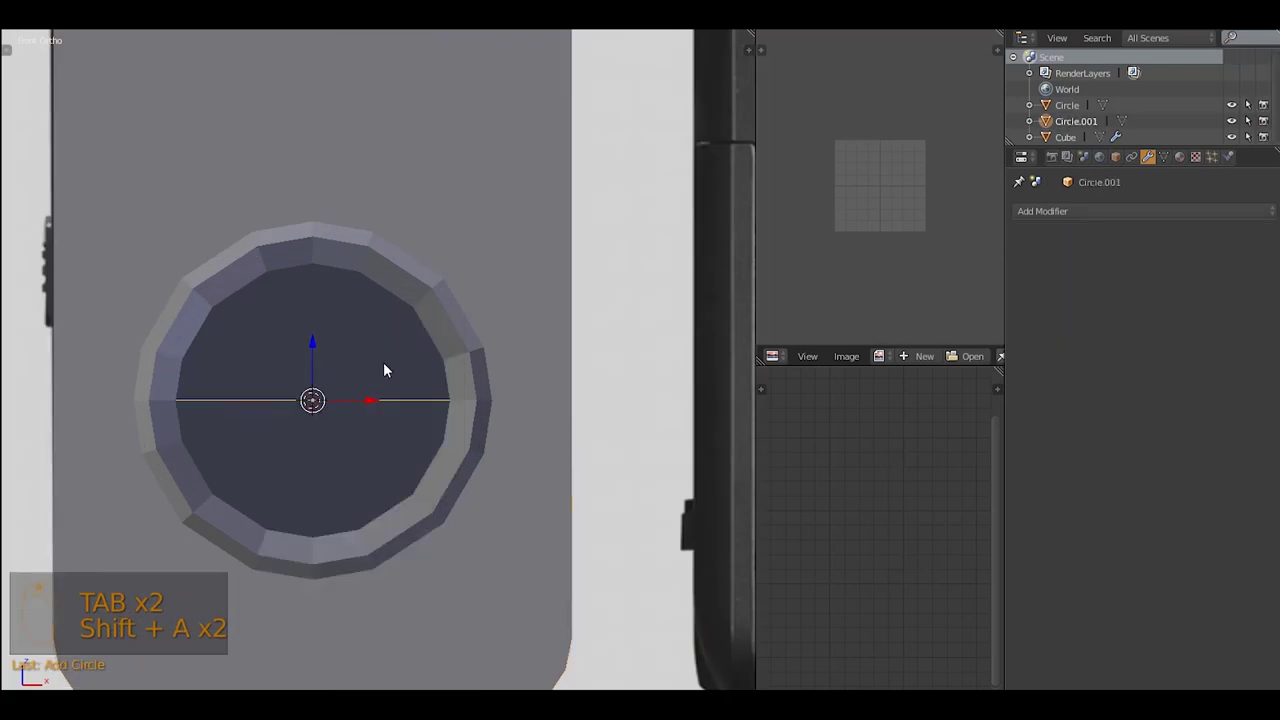
{"action": "key", "text": "F6"}
{"action": "key", "text": "r"}
{"action": "key", "text": "r"}
{"action": "key", "text": "z"}
Extrude and shrink the circle's edge twice to form the first two concentric inner rings
{"action": "left_click_drag", "start_coordinate": [347, 365], "coordinate": [557, 490]}
{"action": "key", "text": "z"}
{"action": "key", "text": "g"}
{"action": "key", "text": "KP_1"}
{"action": "key", "text": "shift+space"}
{"action": "left_click_drag", "start_coordinate": [802, 478], "coordinate": [877, 478]}
{"action": "key", "text": "z"}
{"action": "key", "text": "s"}
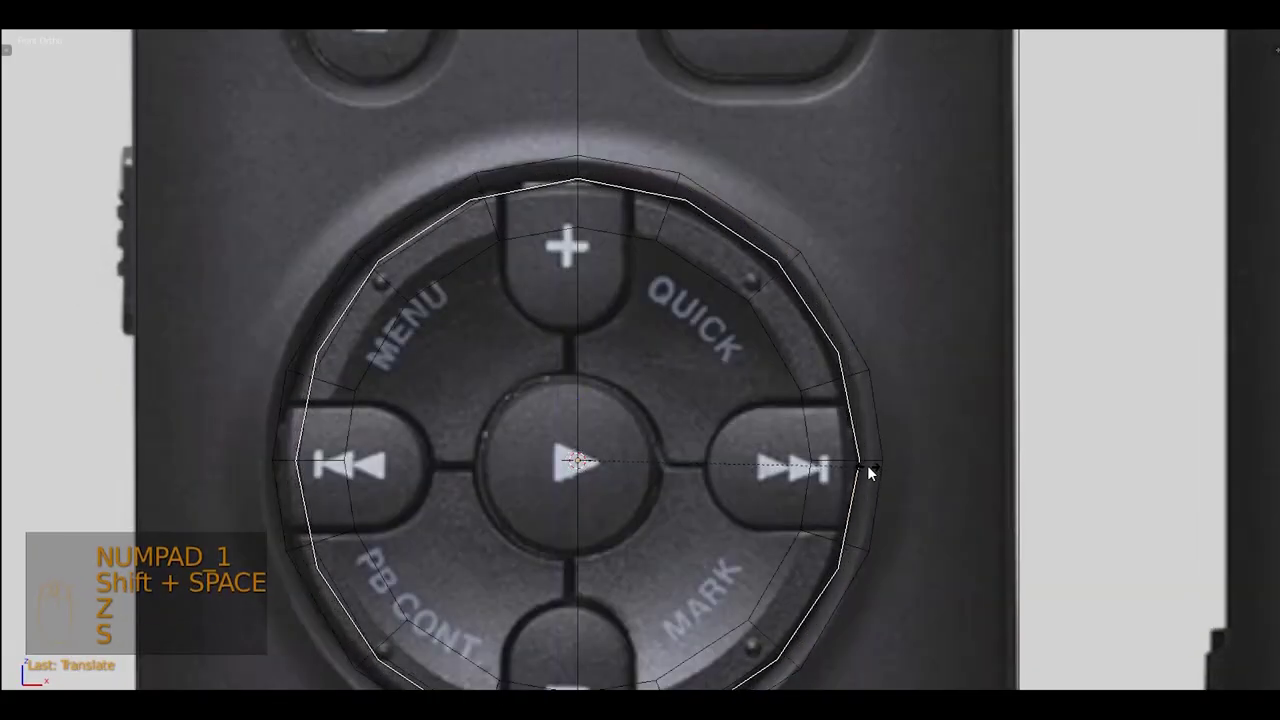
Extrude further rings, pushing one back to dish the disc, down to a small centre hole
{"action": "key", "text": "z"}
{"action": "key", "text": "ctrl+Tab"}
{"action": "key", "text": "ctrl+Tab"}
{"action": "key", "text": "ctrl+Tab"}
{"action": "key", "text": "s"}
{"action": "key", "text": "z"}
{"action": "key", "text": "s"}
{"action": "key", "text": "e"}
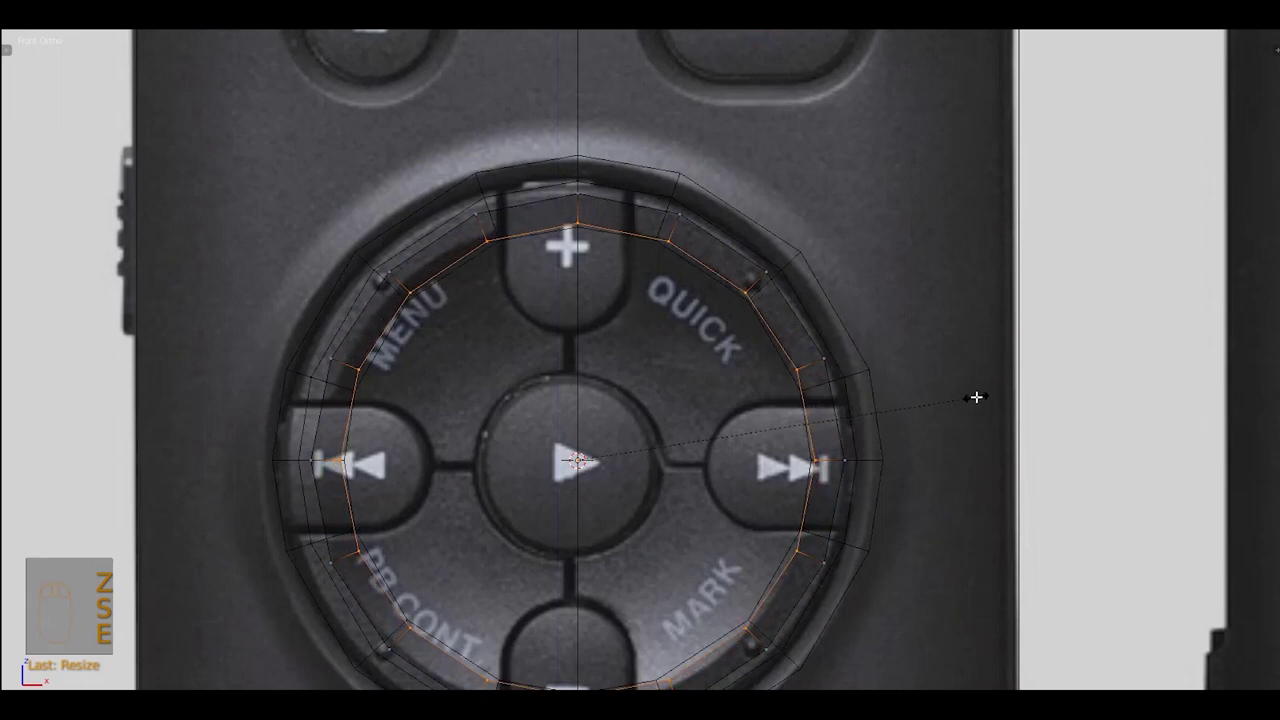
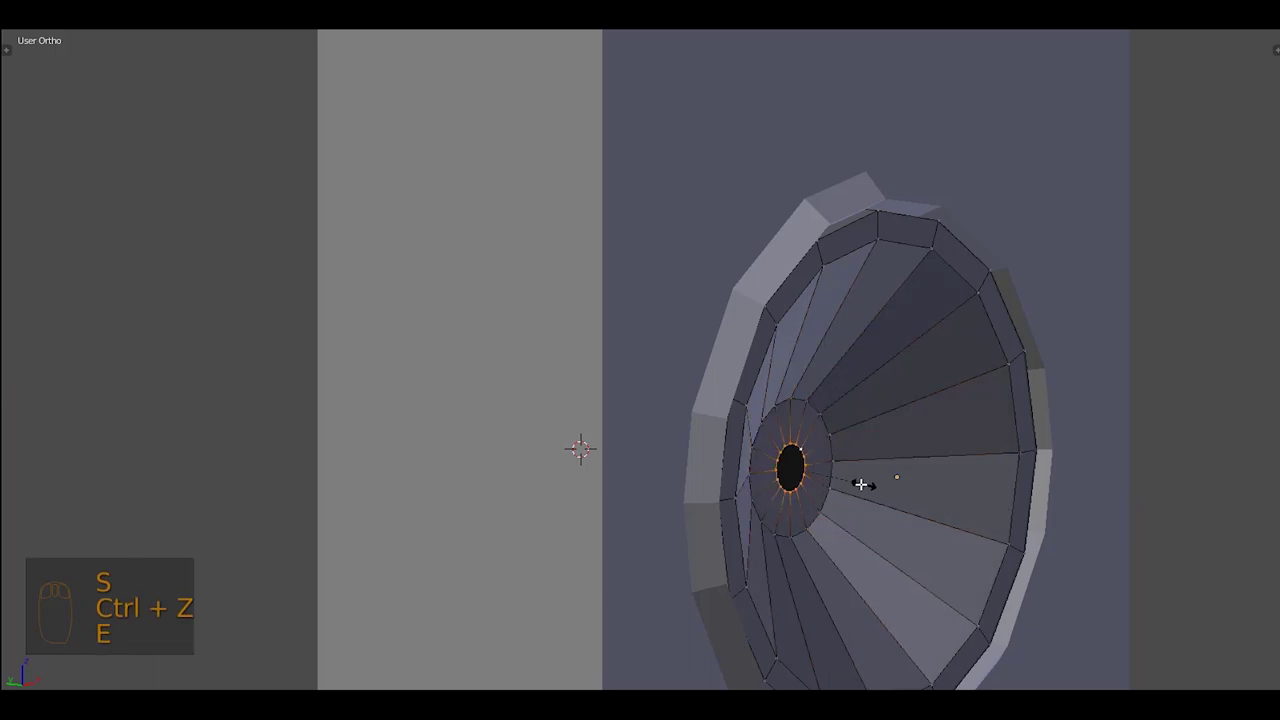
Merge the D-pad disc's innermost vertex ring to a single centre point
{"action": "key", "text": "alt+m"}
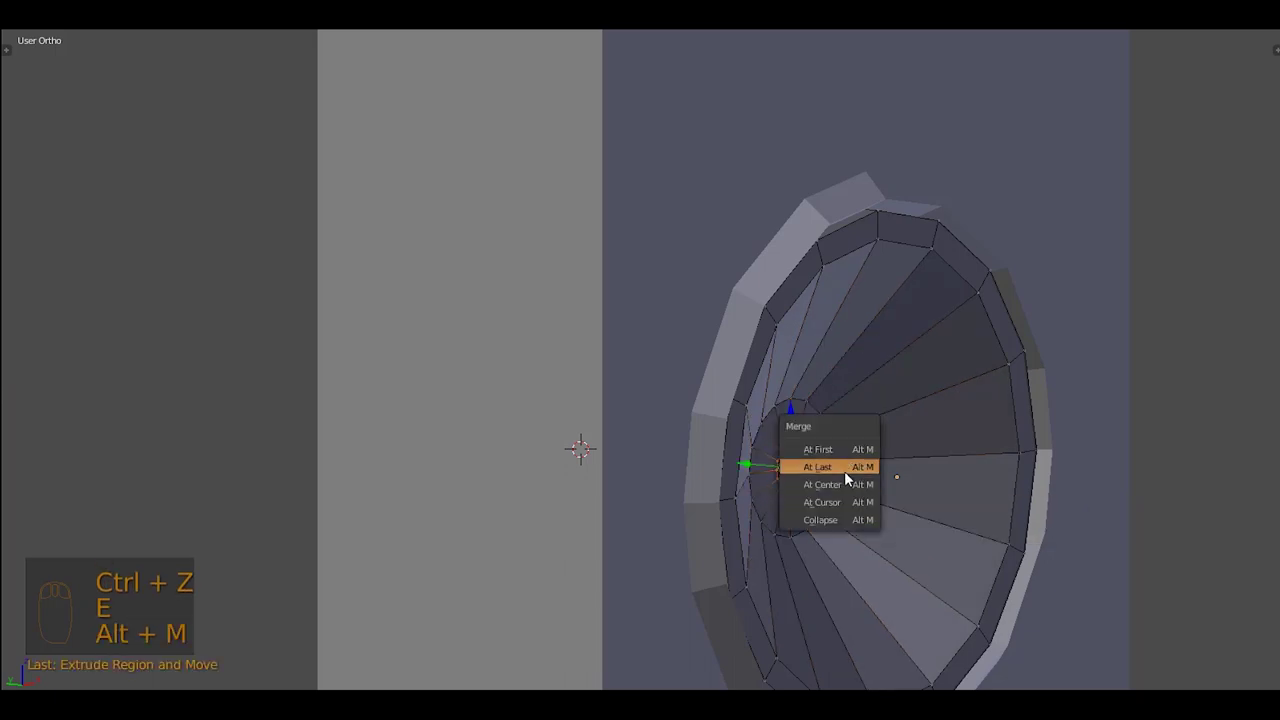
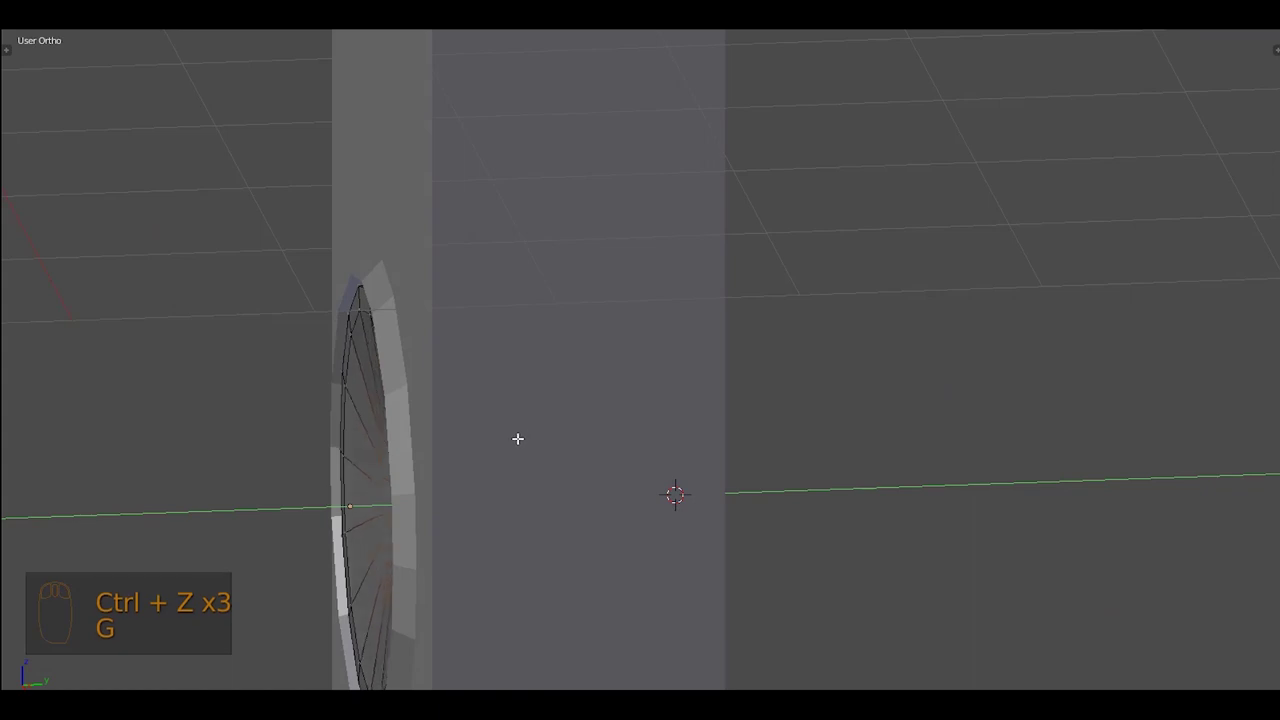
Leave the D-pad disc, start editing the body mesh and frame the RECORD button area
{"action": "key", "text": "Tab"}
{"action": "key", "text": "KP_1"}
{"action": "key", "text": "z"}
{"action": "left_click_drag", "start_coordinate": [548, 429], "coordinate": [596, 438]}
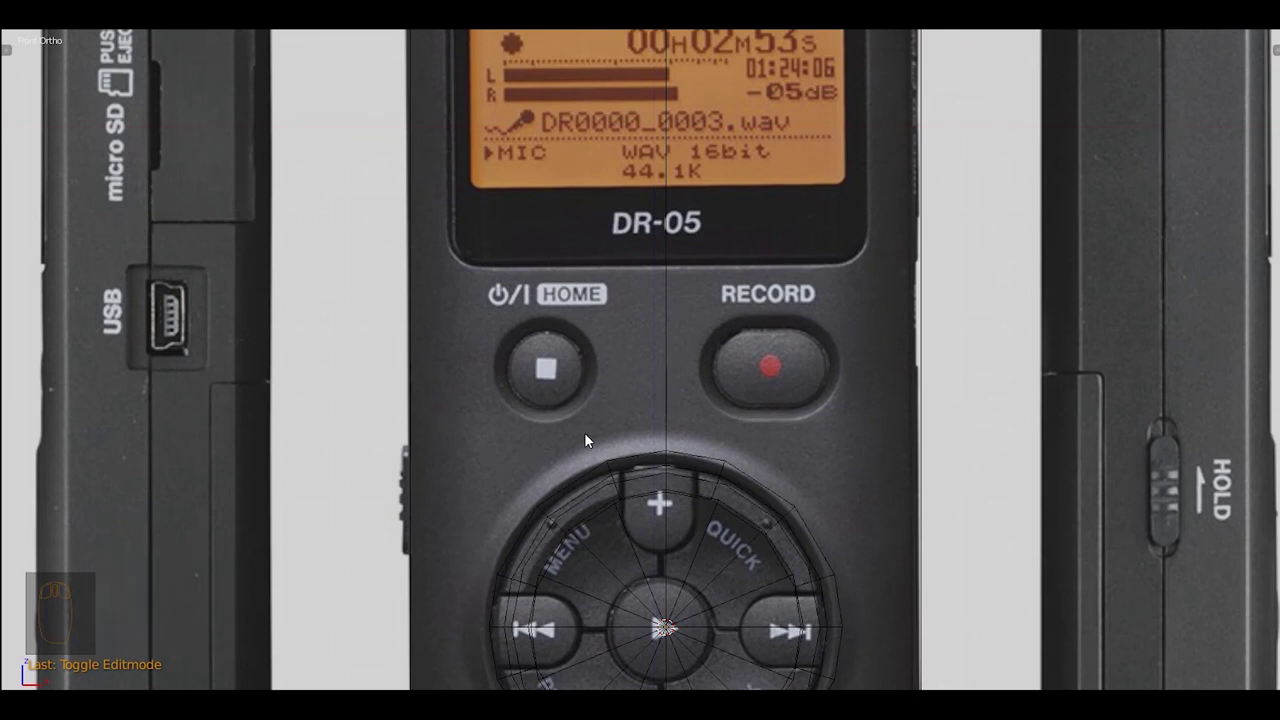
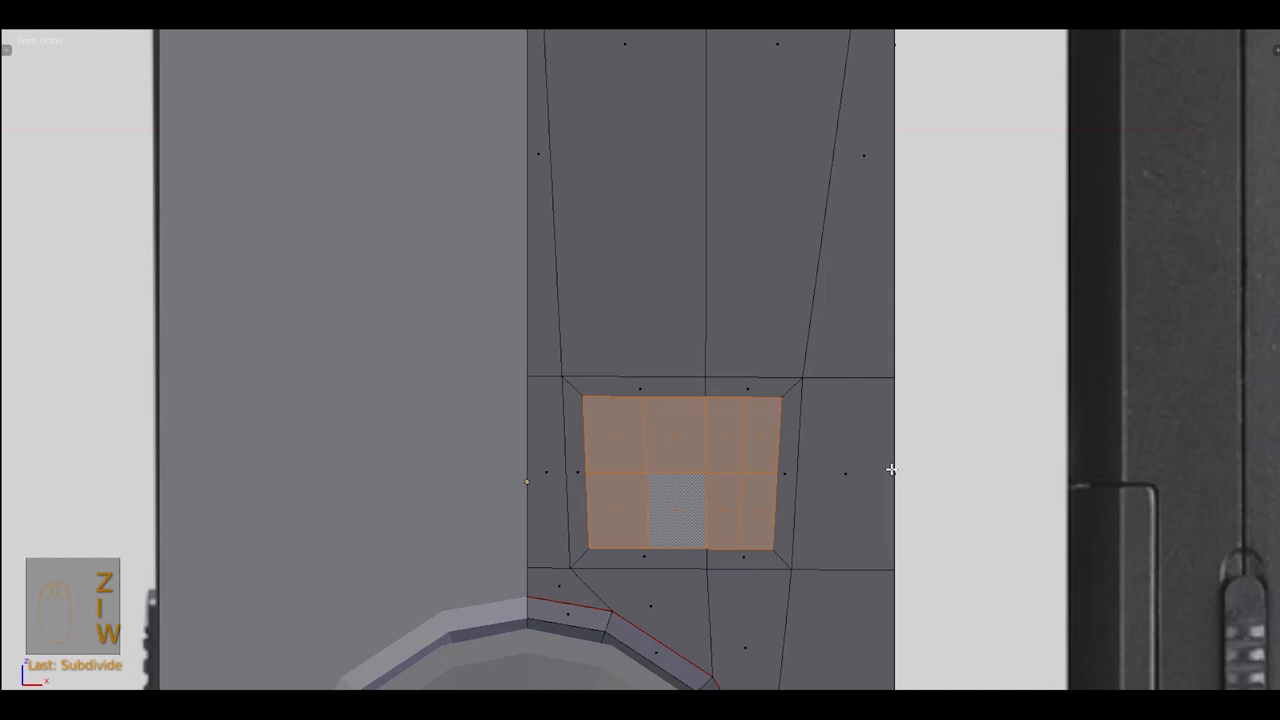
Subdivide the RECORD button faces, redo after an undo, and delete the interior for a round opening
{"action": "key", "text": "w"}
{"action": "key", "text": "ctrl+e"}
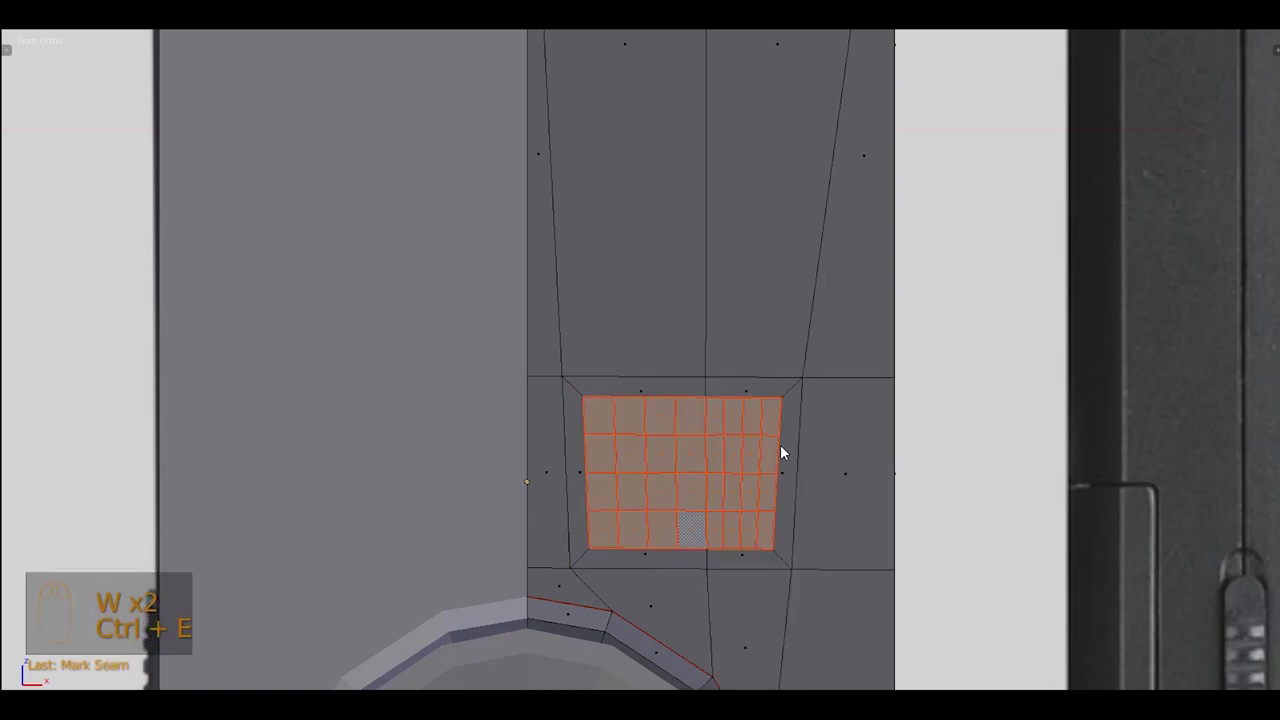
{"action": "key", "text": "ctrl+z"}
{"action": "key", "text": "ctrl+z"}
{"action": "key", "text": "w"}
{"action": "key", "text": "ctrl+e"}
{"action": "key", "text": "x"}
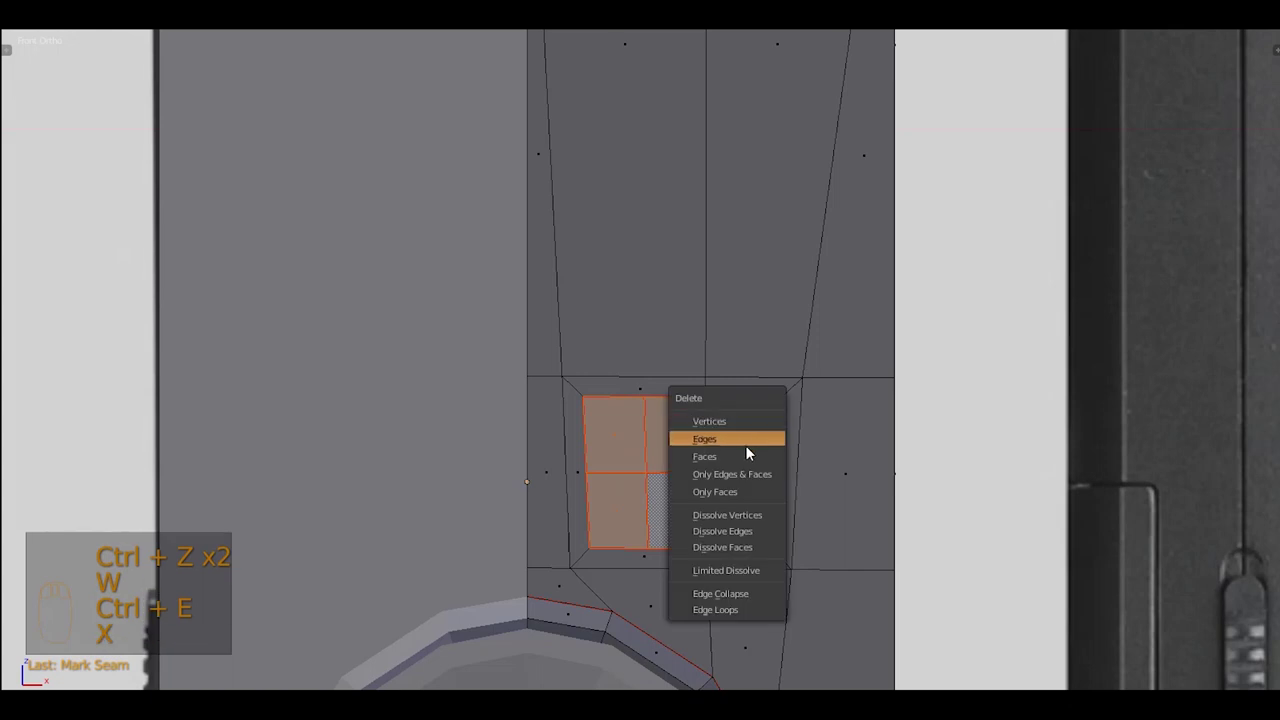
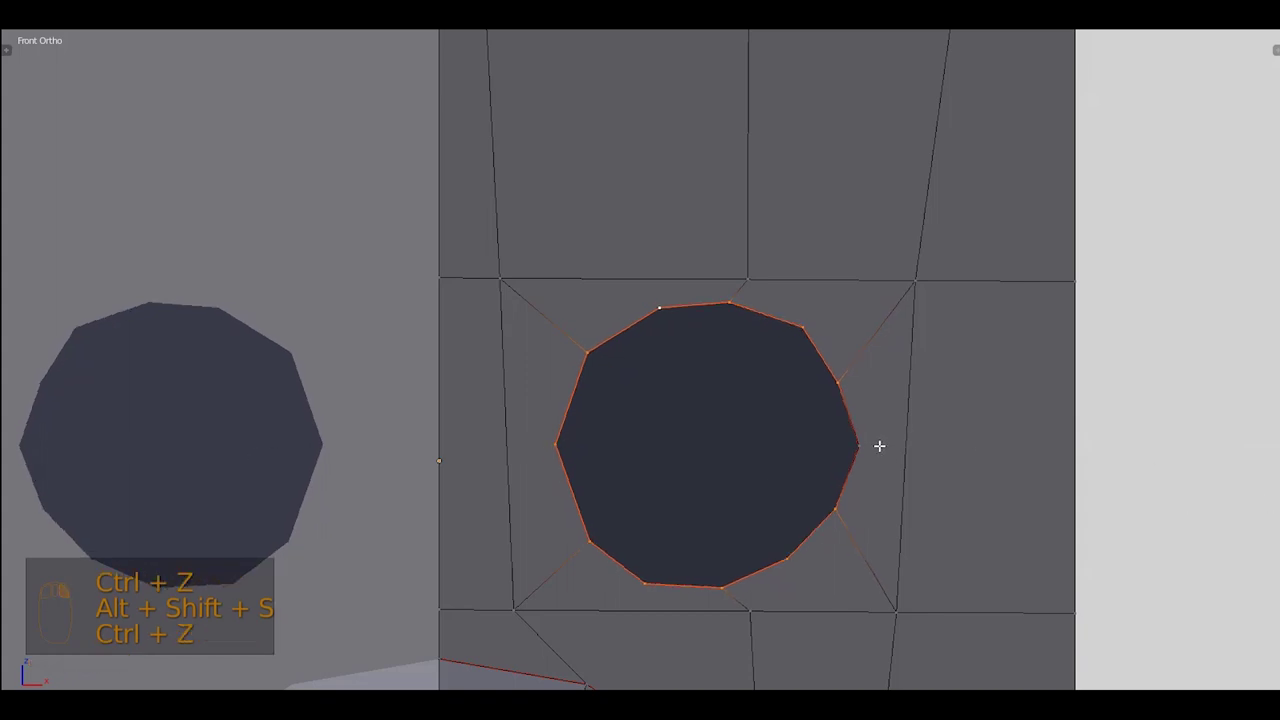
Select the old round opening's vertices at the RECORD button and delete them
{"action": "left_click_drag", "start_coordinate": [865, 438], "coordinate": [733, 382]}
{"action": "key", "text": "shift+alt+s"}
{"action": "key", "text": "shift+s"}
{"action": "key", "text": "x"}
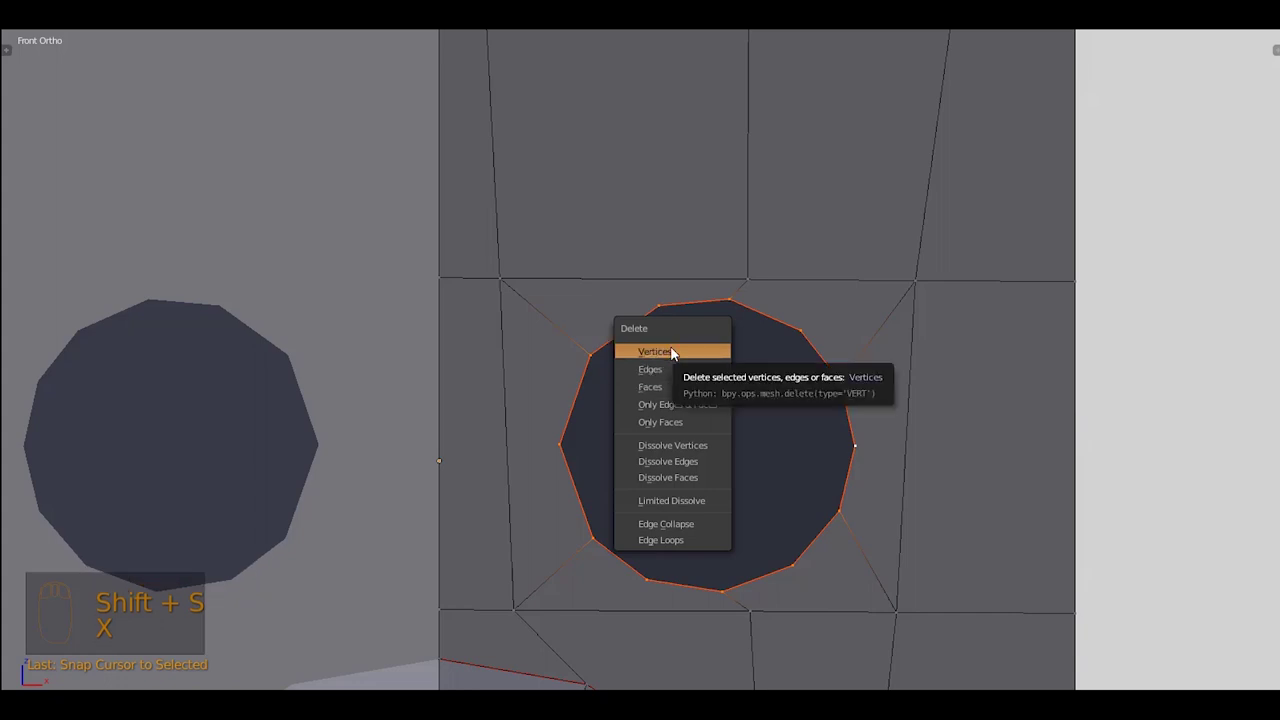
{"action": "key", "text": "x"}
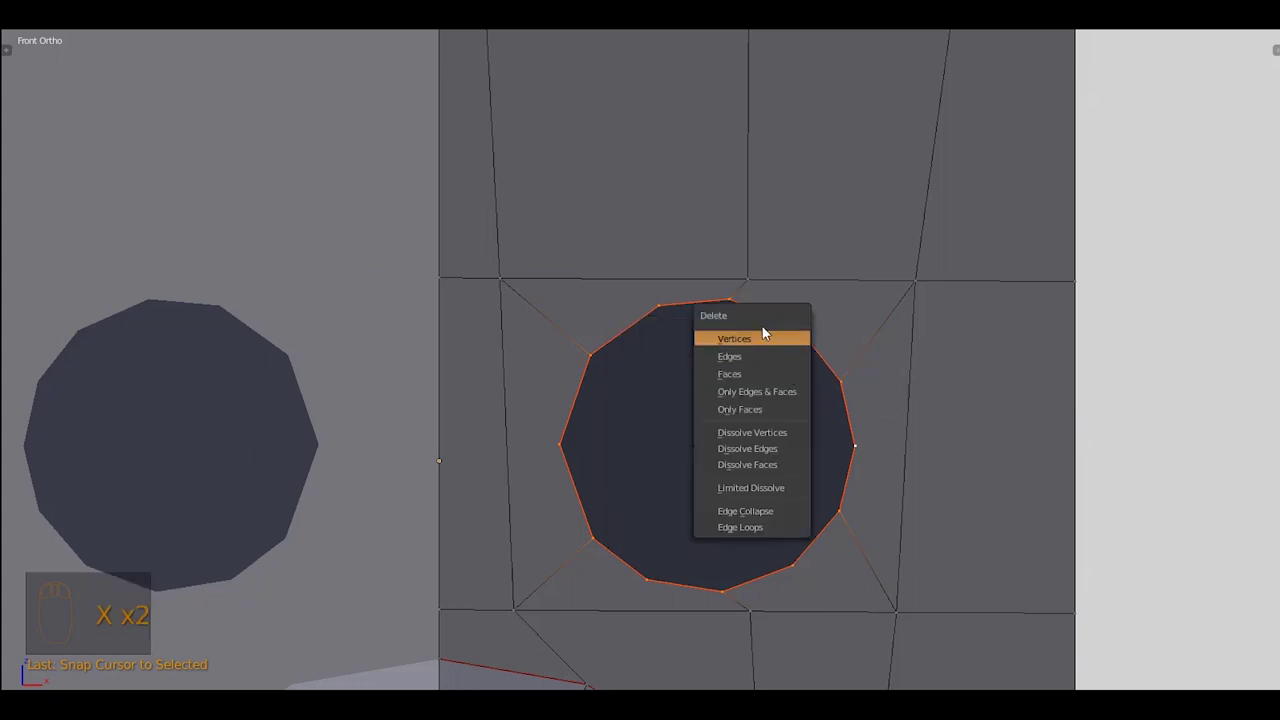
Add a 12-vertex Circle at the RECORD button and rotate it to face the front
{"action": "key", "text": "shift+a"}
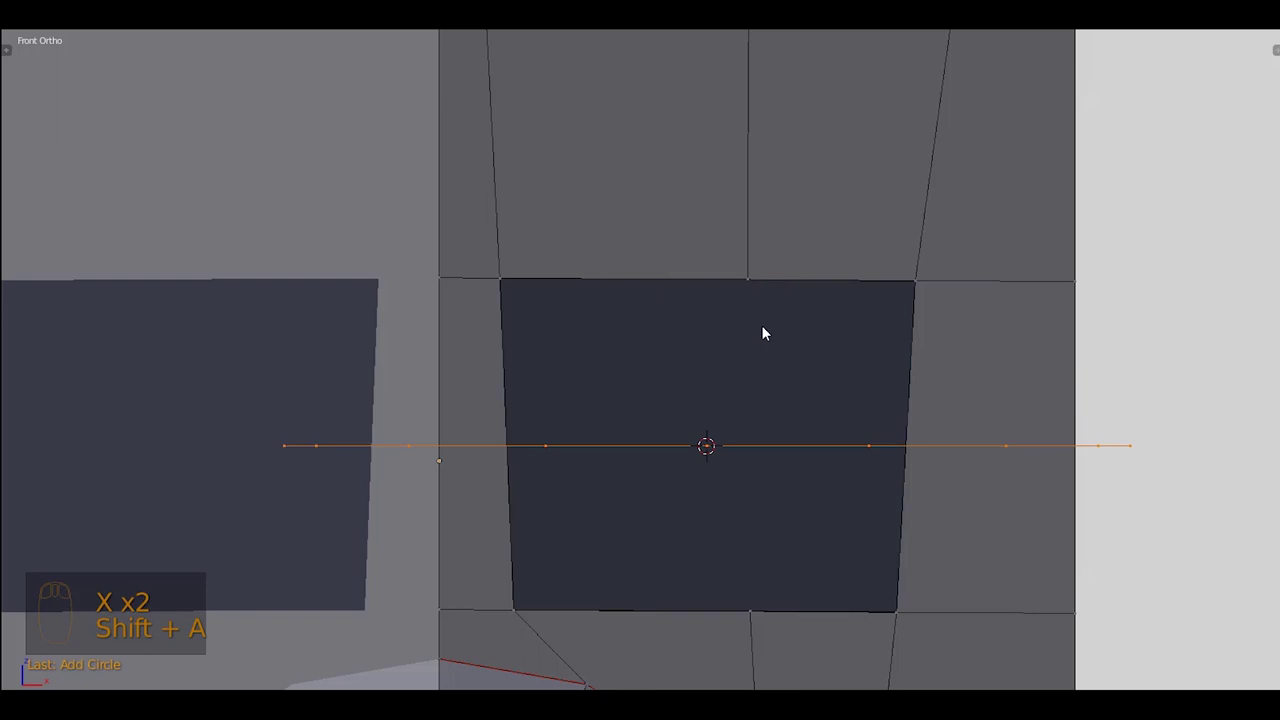
{"action": "key", "text": "ctrl+z"}
{"action": "key", "text": "shift+space"}
{"action": "left_click_drag", "start_coordinate": [1168, 237], "coordinate": [769, 329]}
{"action": "key", "text": "shift+a"}
{"action": "key", "text": "F6"}
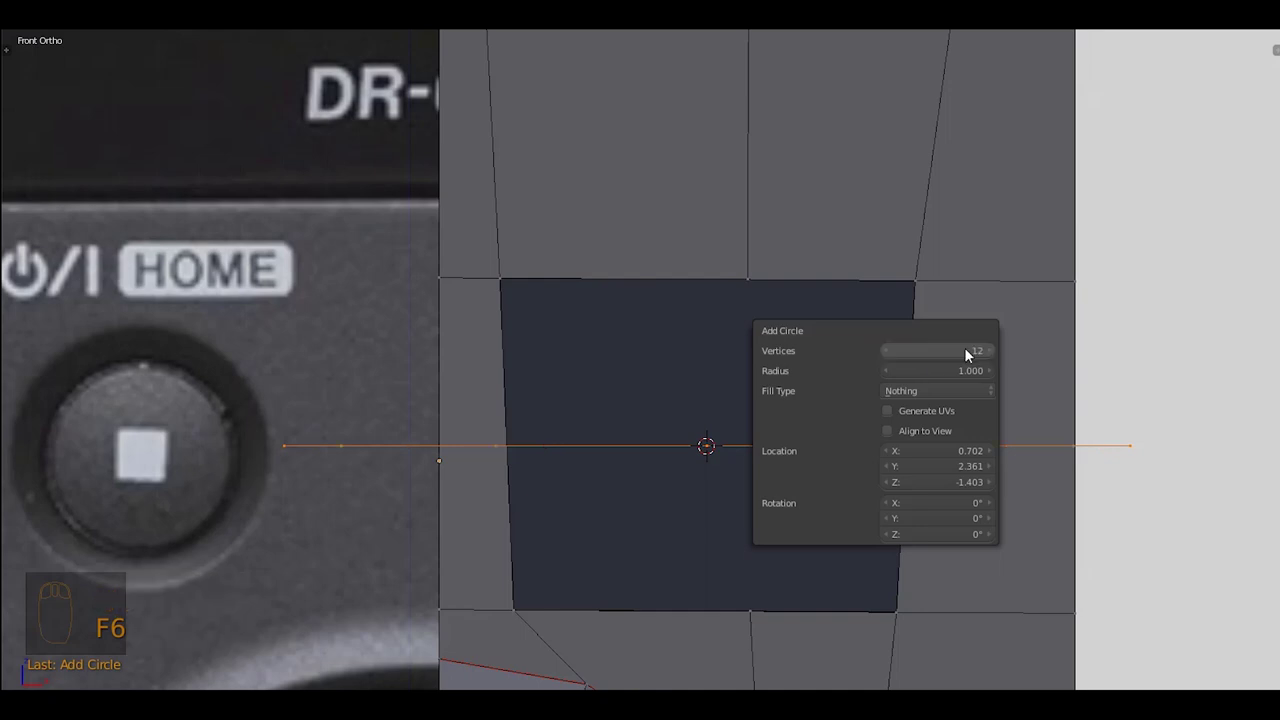
{"action": "key", "text": "r"}
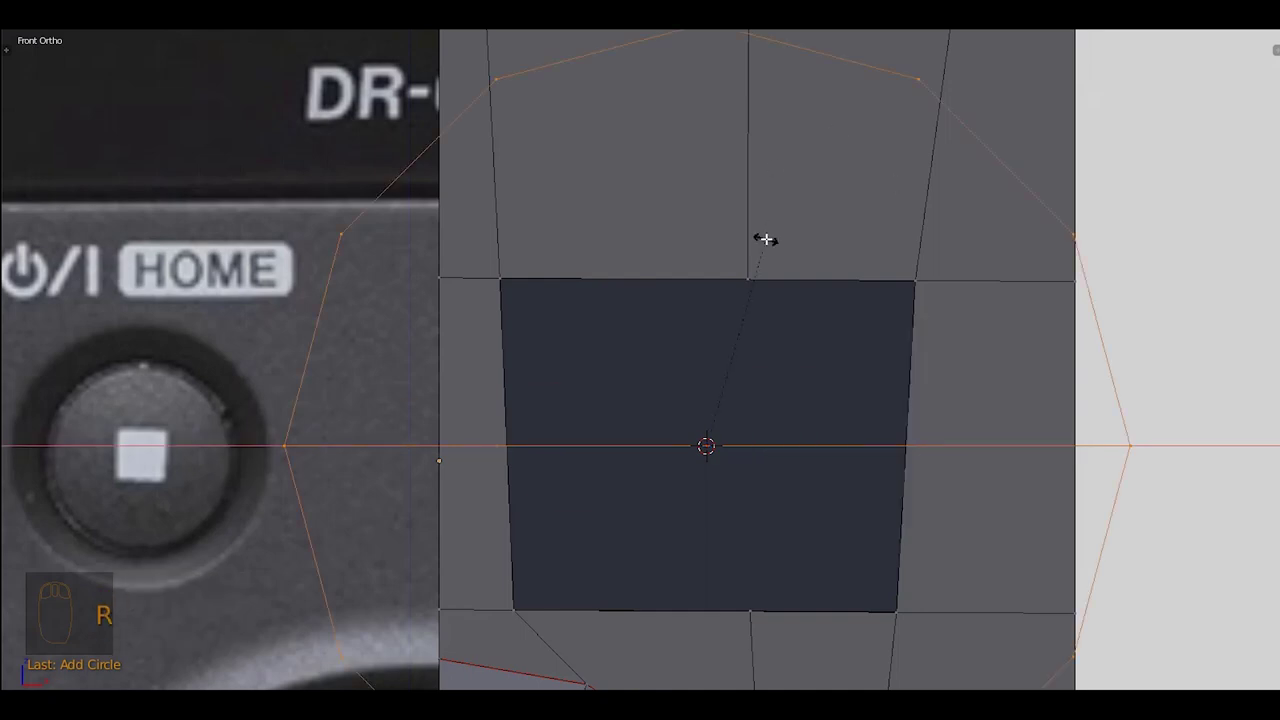
Shrink the circle inside the square, fill faces to it with F, and scale the ring to the button outline
{"action": "key", "text": "s"}
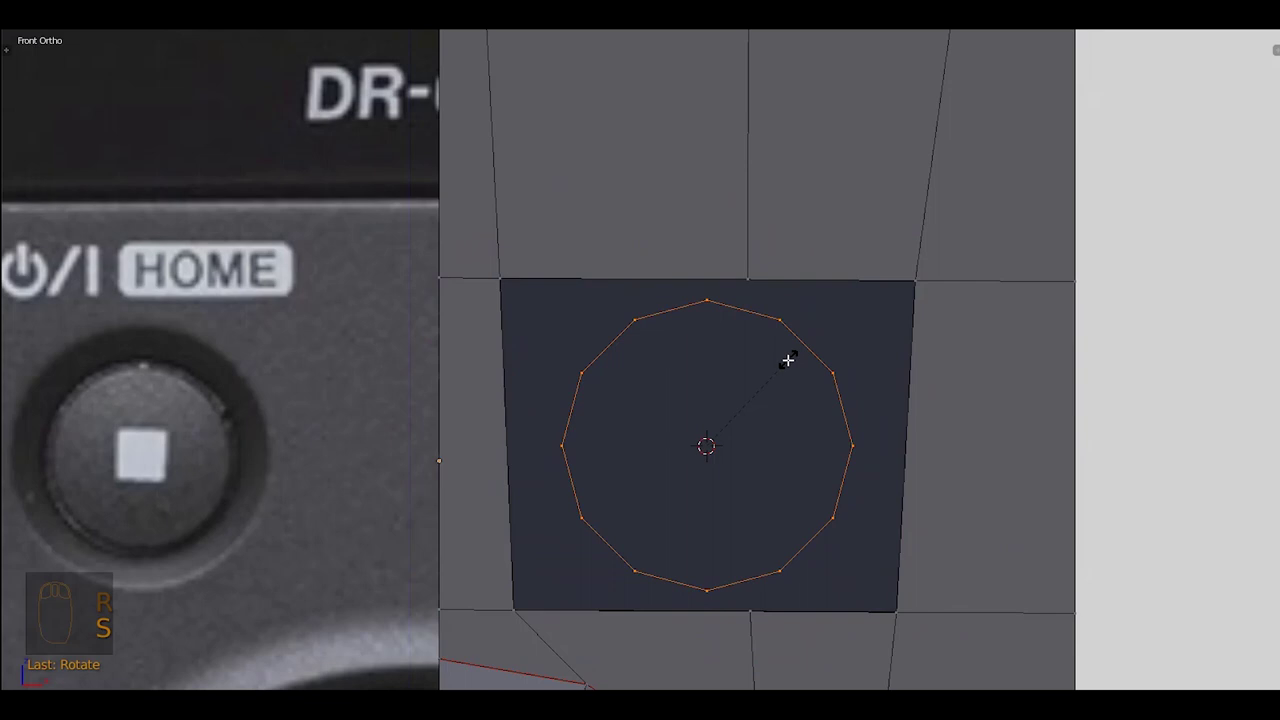
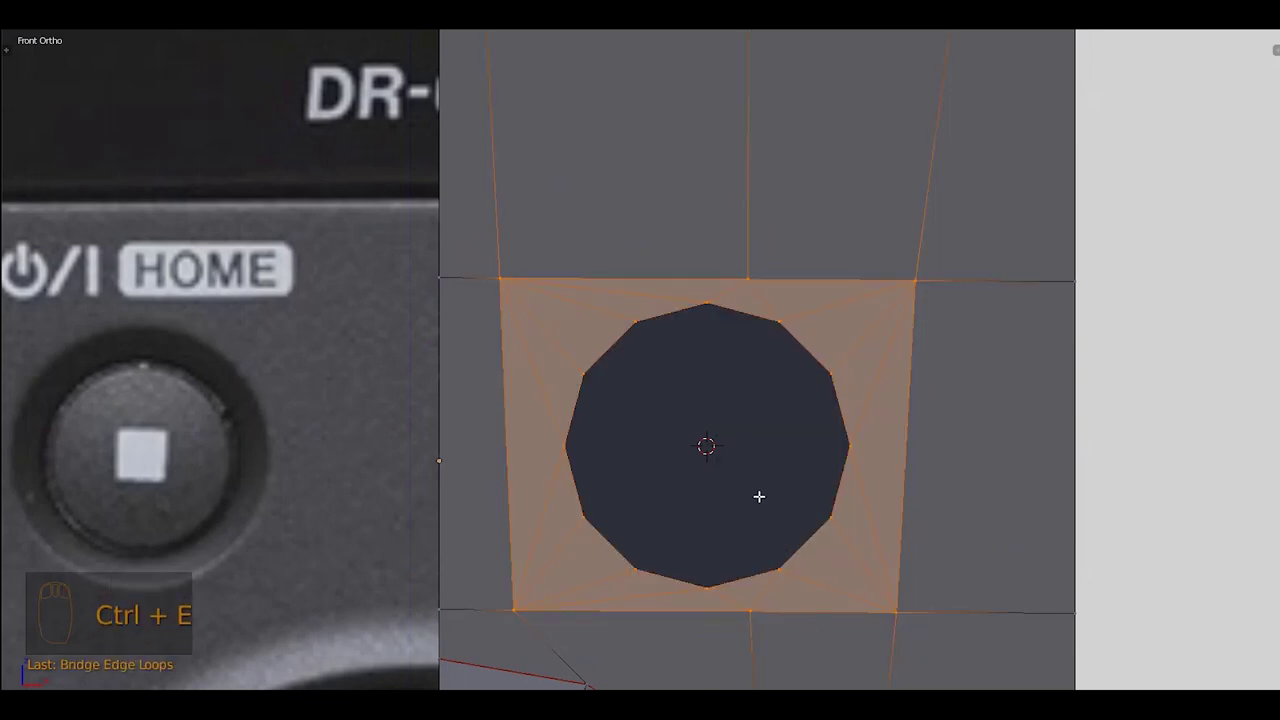
{"action": "key", "text": "a"}
{"action": "left_click_drag", "start_coordinate": [604, 339], "coordinate": [964, 550]}
{"action": "key", "text": "s"}
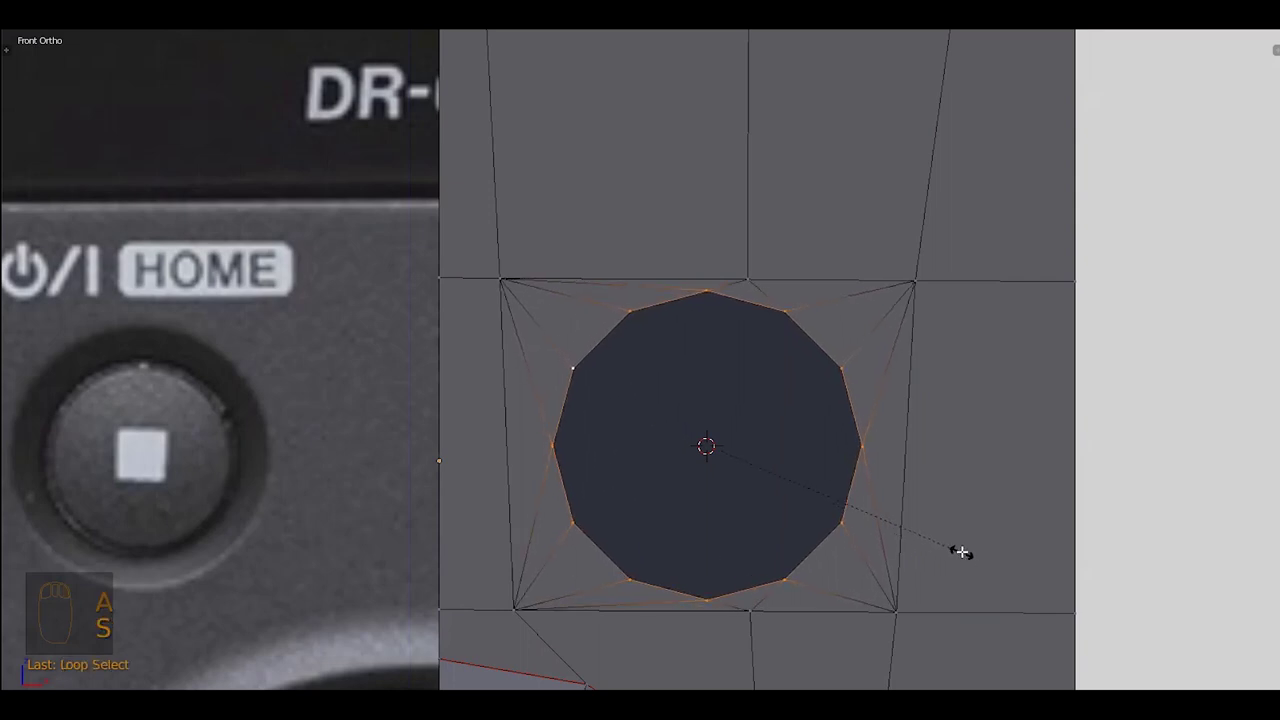
{"action": "key", "text": "z"}
{"action": "key", "text": "s"}
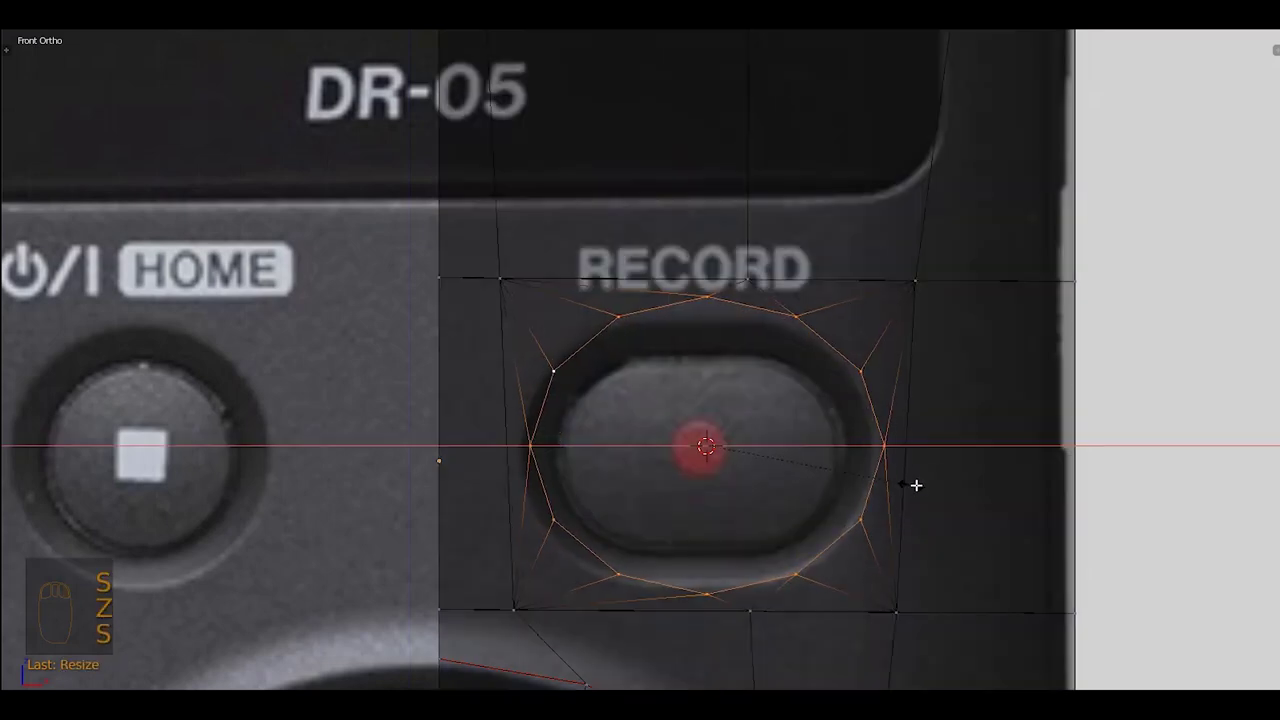
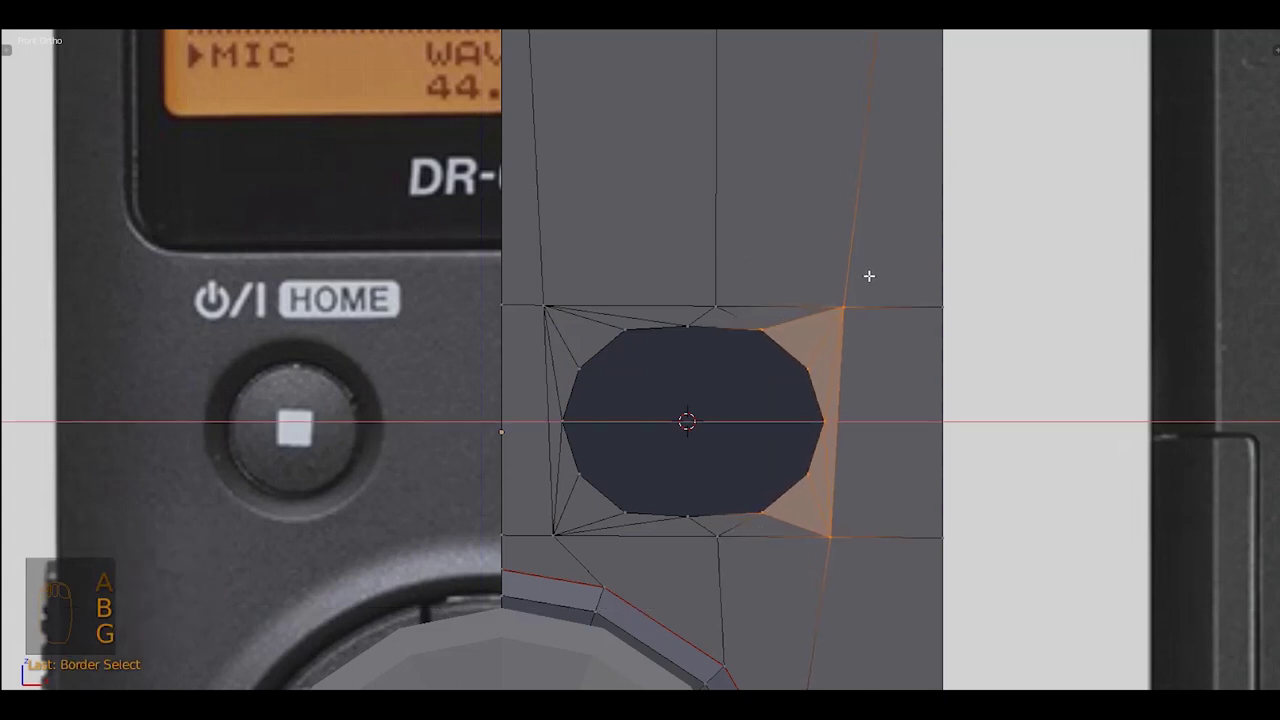
Stretch the RECORD ring along X into an oval matching the button and adjust the surrounding faces
{"action": "key", "text": "a"}
{"action": "key", "text": "z"}
{"action": "key", "text": "b"}
{"action": "key", "text": "z"}
{"action": "key", "text": "g"}
{"action": "key", "text": "shift+space"}
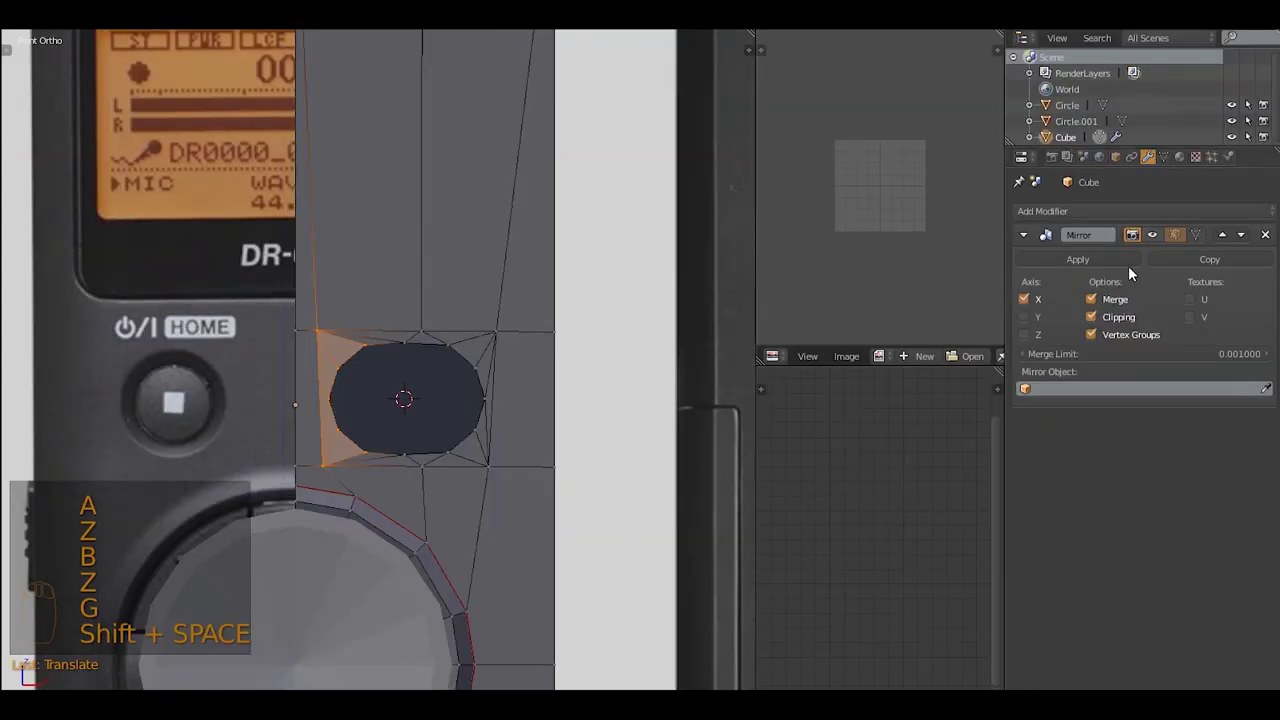
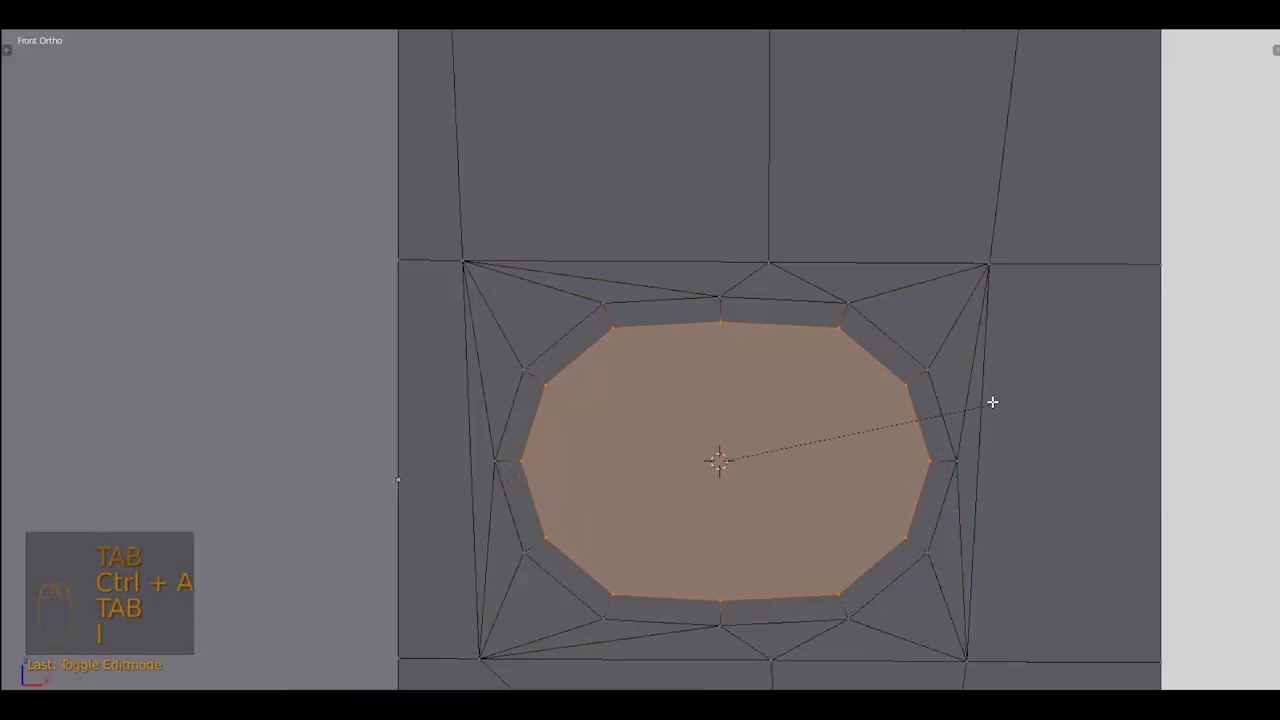
Mark the oval rim as a seam and extrude its inner face ring back into a recessed wall
{"action": "key", "text": "ctrl+z"}
{"action": "key", "text": "ctrl+e"}
{"action": "key", "text": "i"}
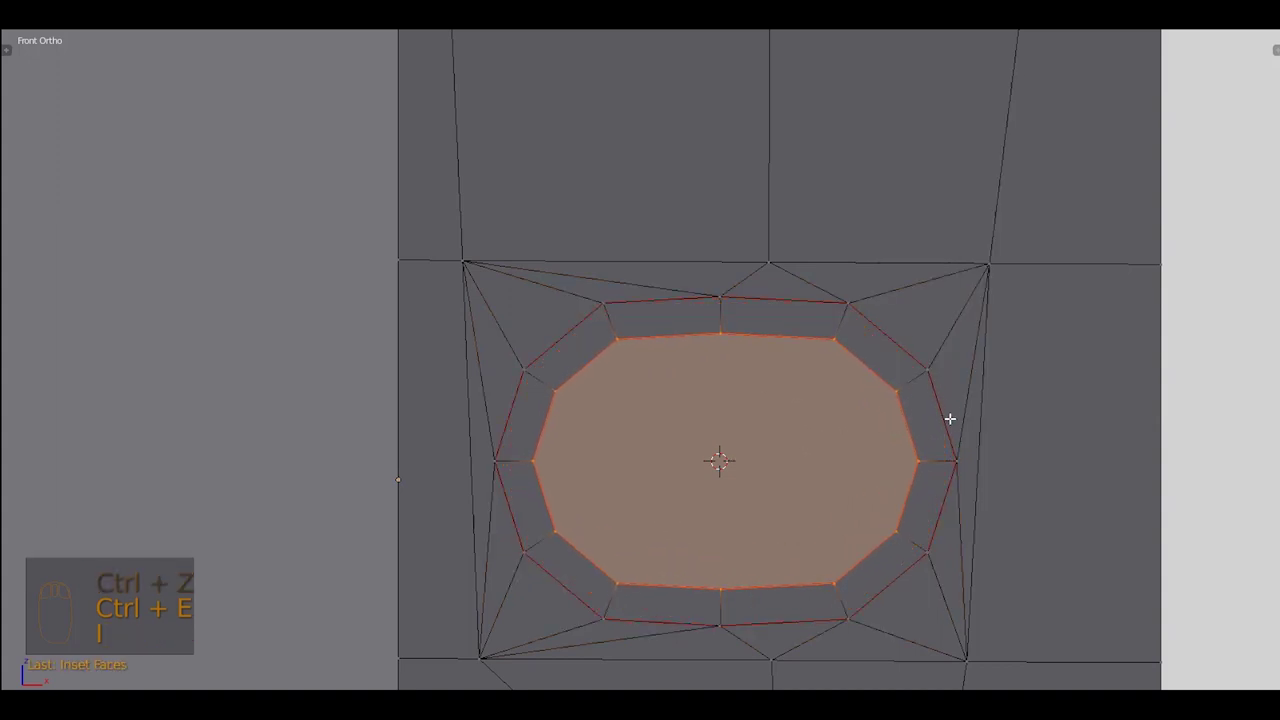
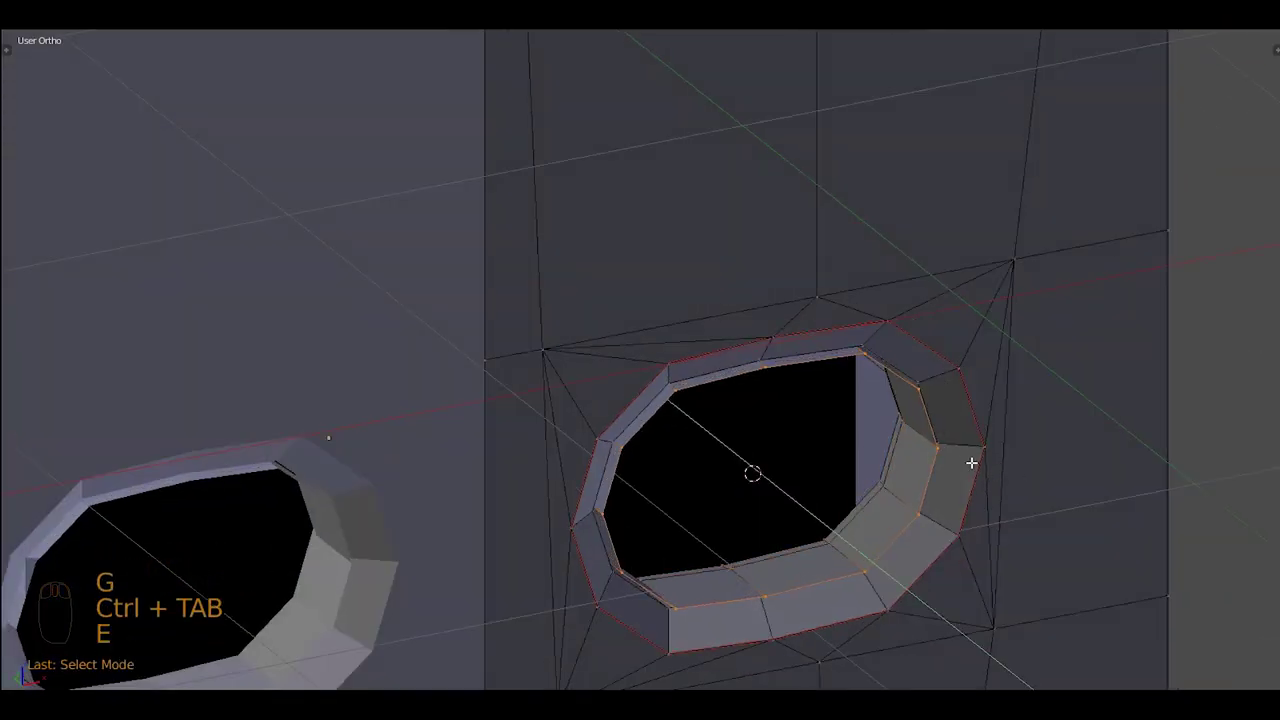
{"action": "key", "text": "ctrl+l"}
{"action": "key", "text": "g"}
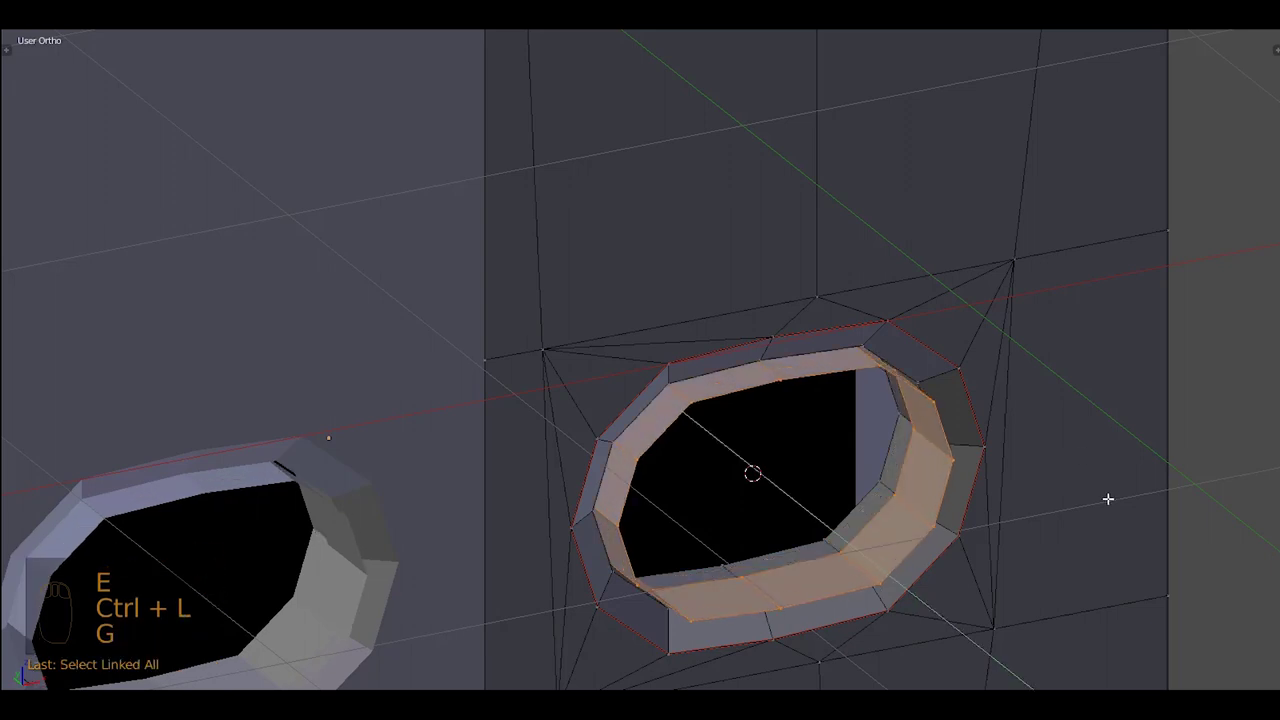
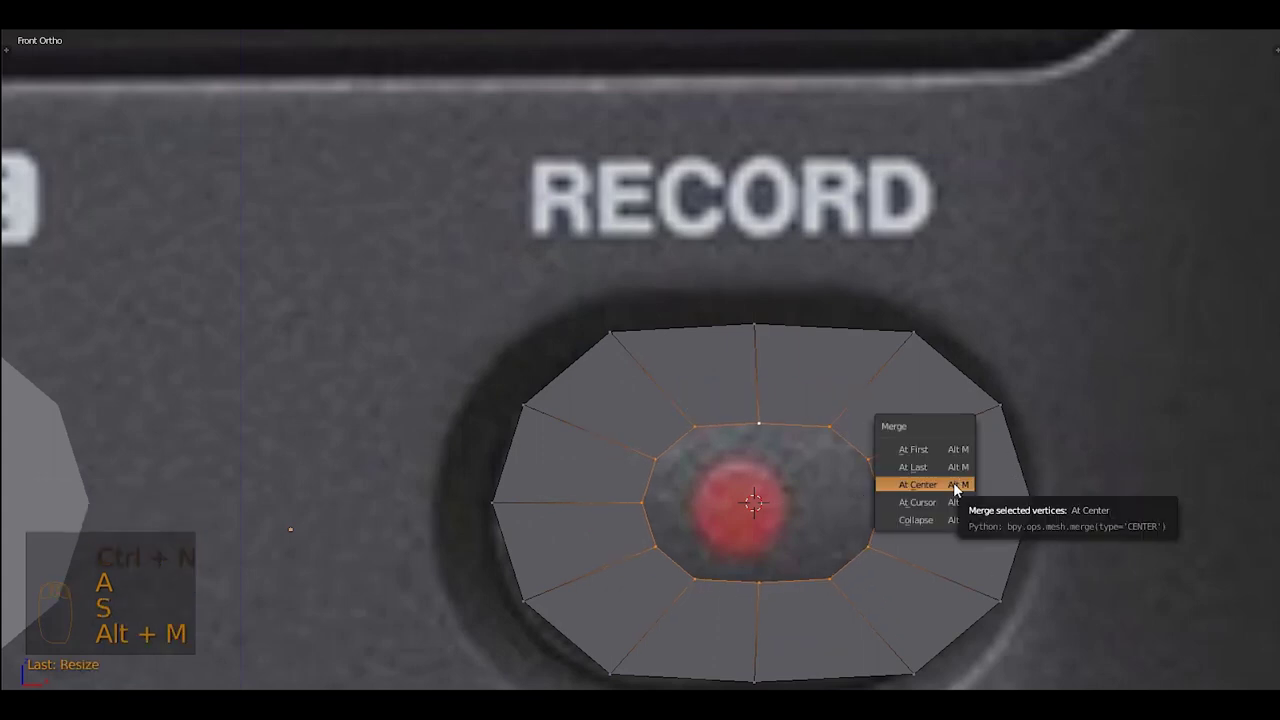
Merge the inner vertex loop At Center to close the button cap, then return to vertex select
{"action": "key", "text": "Tab"}
{"action": "key", "text": "ctrl+a"}
{"action": "key", "text": "Tab"}
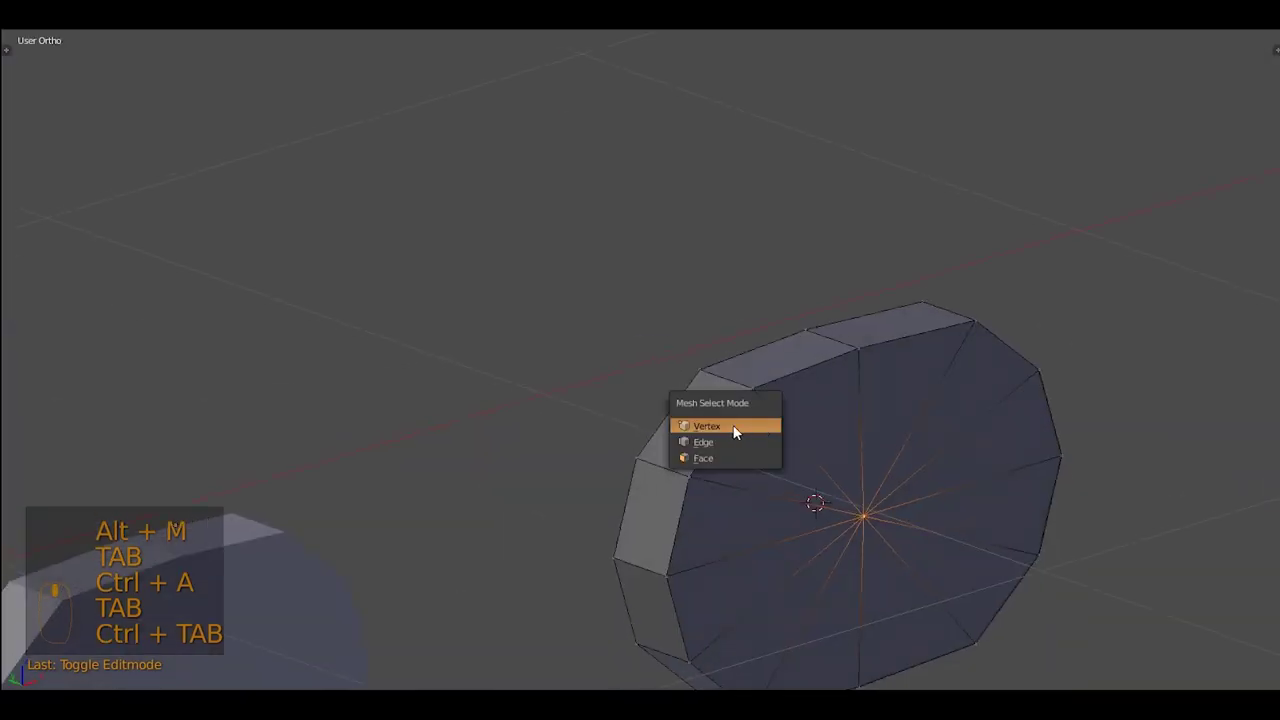
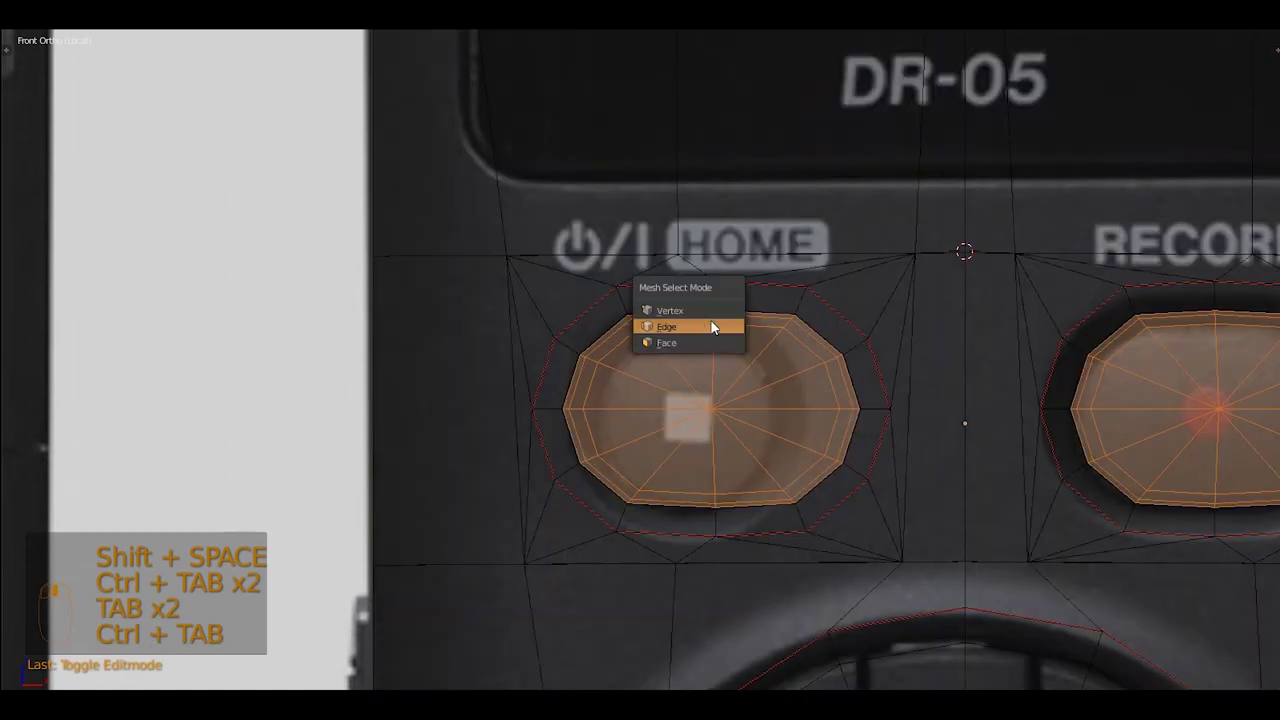
Switch to edge/face select and brush-select the faces left of the home button
{"action": "key", "text": "a"}
{"action": "key", "text": "z"}
{"action": "key", "text": "z"}
{"action": "key", "text": "c"}
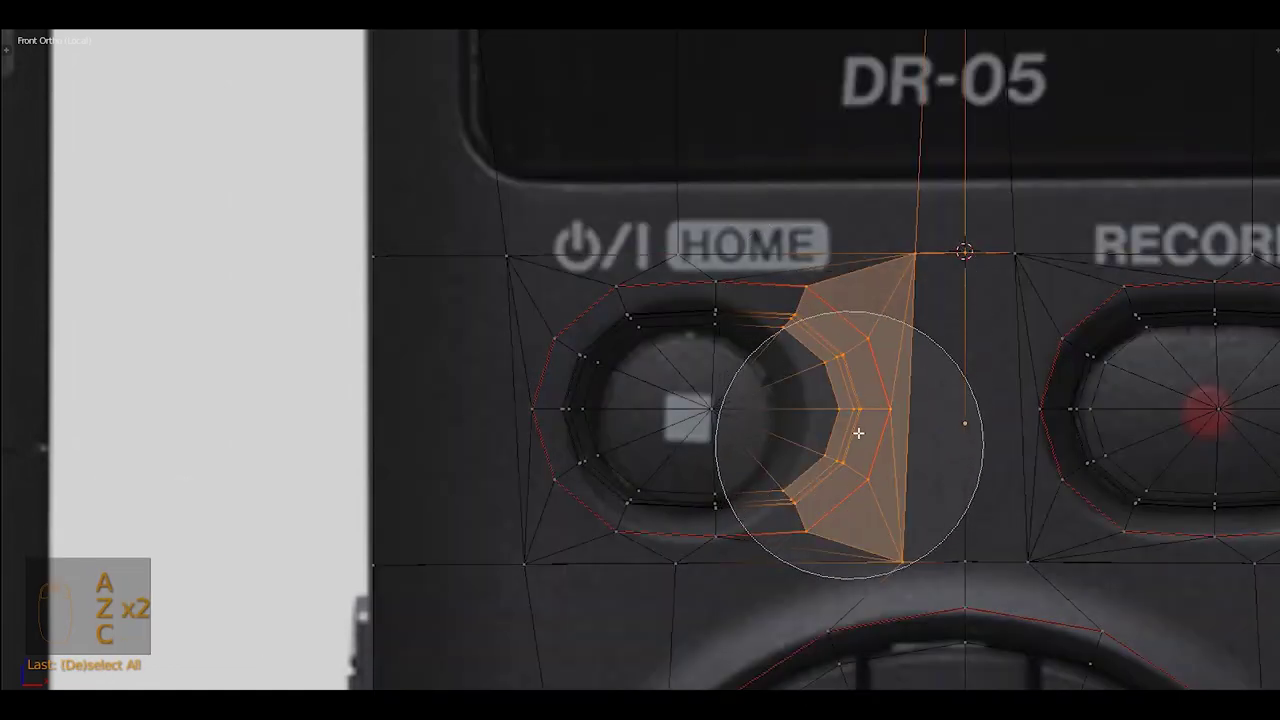
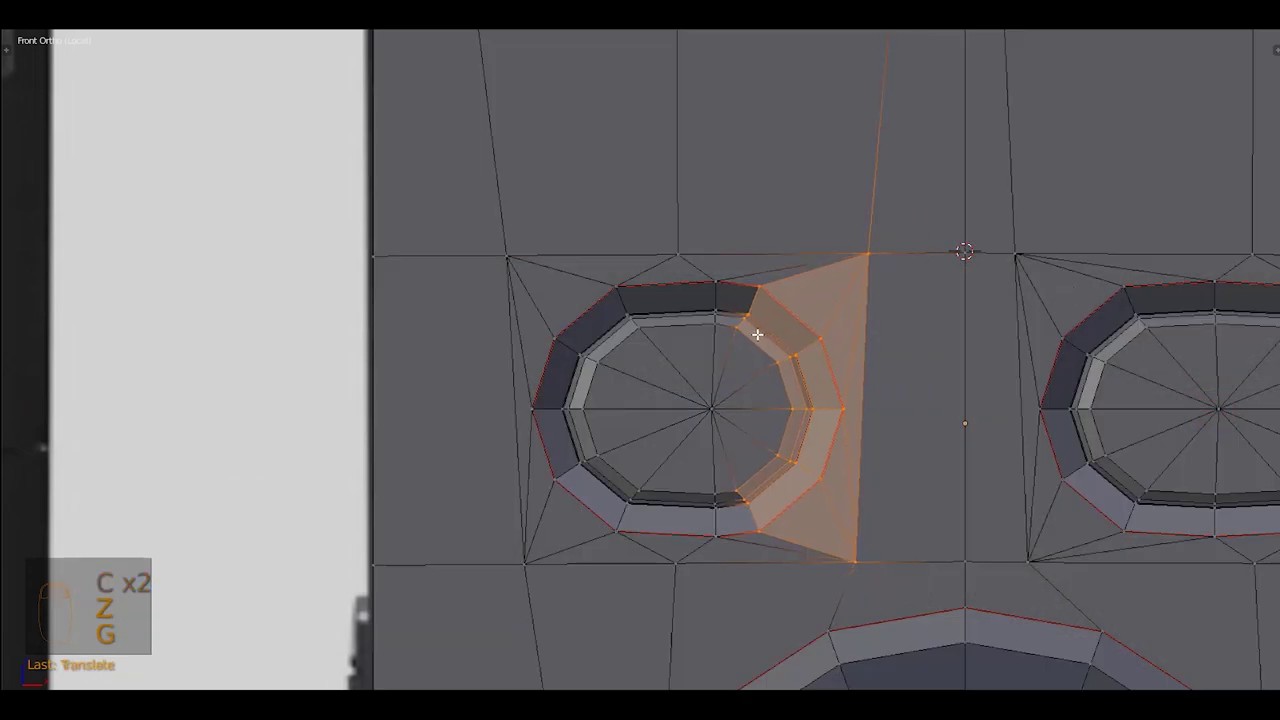
{"action": "key", "text": "z"}
{"action": "key", "text": "a"}
{"action": "key", "text": "c"}
{"action": "left_click_drag", "start_coordinate": [612, 422], "coordinate": [958, 377]}
Move the selected faces to shape the recessed HOME button opening against the photo
{"action": "key", "text": "c"}
{"action": "key", "text": "z"}
{"action": "key", "text": "g"}
{"action": "key", "text": "z"}
{"action": "key", "text": "c"}
{"action": "key", "text": "z"}
{"action": "key", "text": "g"}
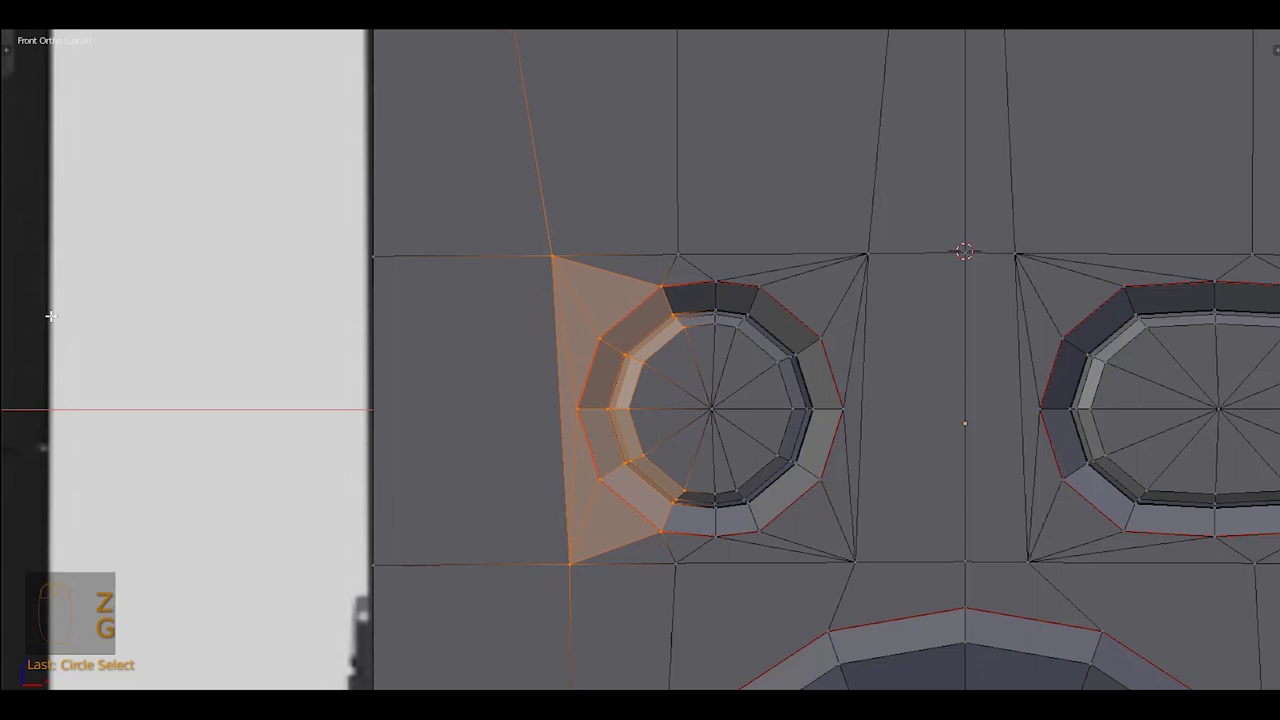
{"action": "key", "text": "z"}
Add the home button area to the selection, adjust it, and isolate the recorder body in local view
{"action": "key", "text": "c"}
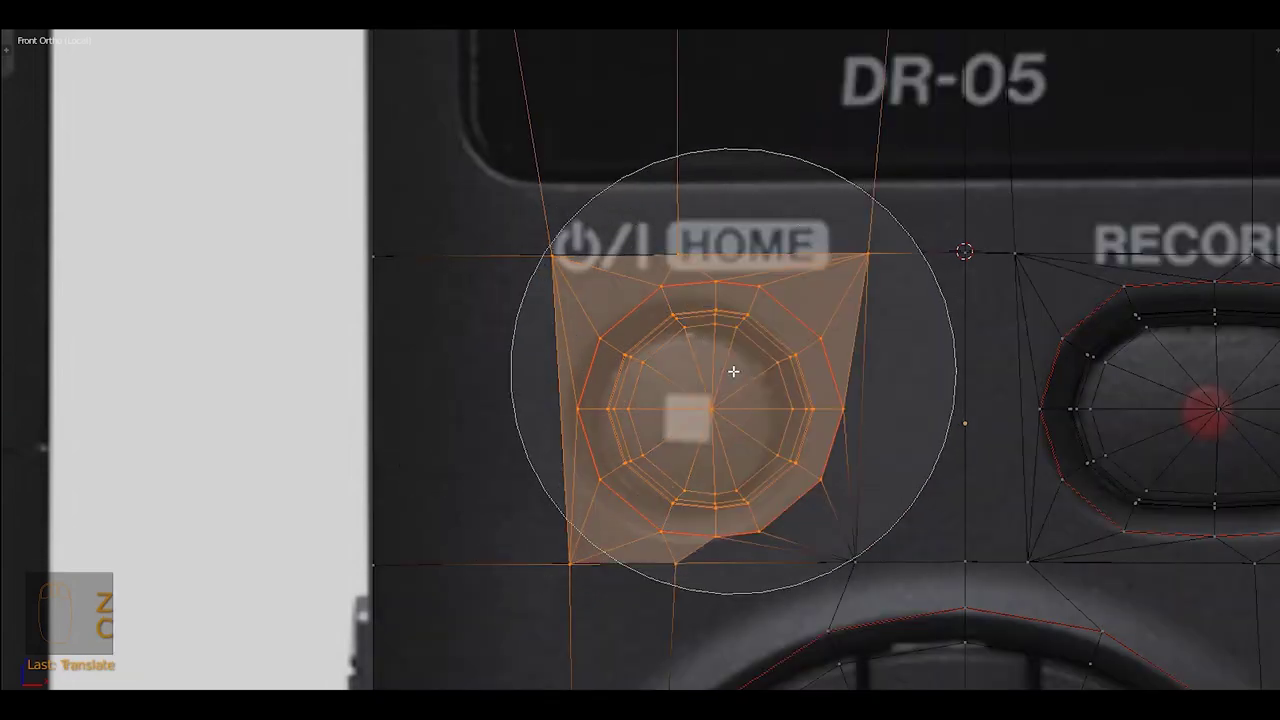
{"action": "key", "text": "c"}
{"action": "left_click_drag", "start_coordinate": [742, 371], "coordinate": [623, 393]}
{"action": "left_click_drag", "start_coordinate": [741, 376], "coordinate": [587, 397]}
{"action": "key", "text": "g"}
{"action": "key", "text": "z"}
{"action": "key", "text": "Tab"}
Leave local view, unhide everything, save, and check the front wireframe against the reference
{"action": "left_click_drag", "start_coordinate": [670, 384], "coordinate": [740, 239]}
{"action": "key", "text": "z"}
{"action": "key", "text": "alt+h"}
{"action": "key", "text": "KP_Divide"}
{"action": "key", "text": "alt+h"}
{"action": "key", "text": "ctrl+s"}
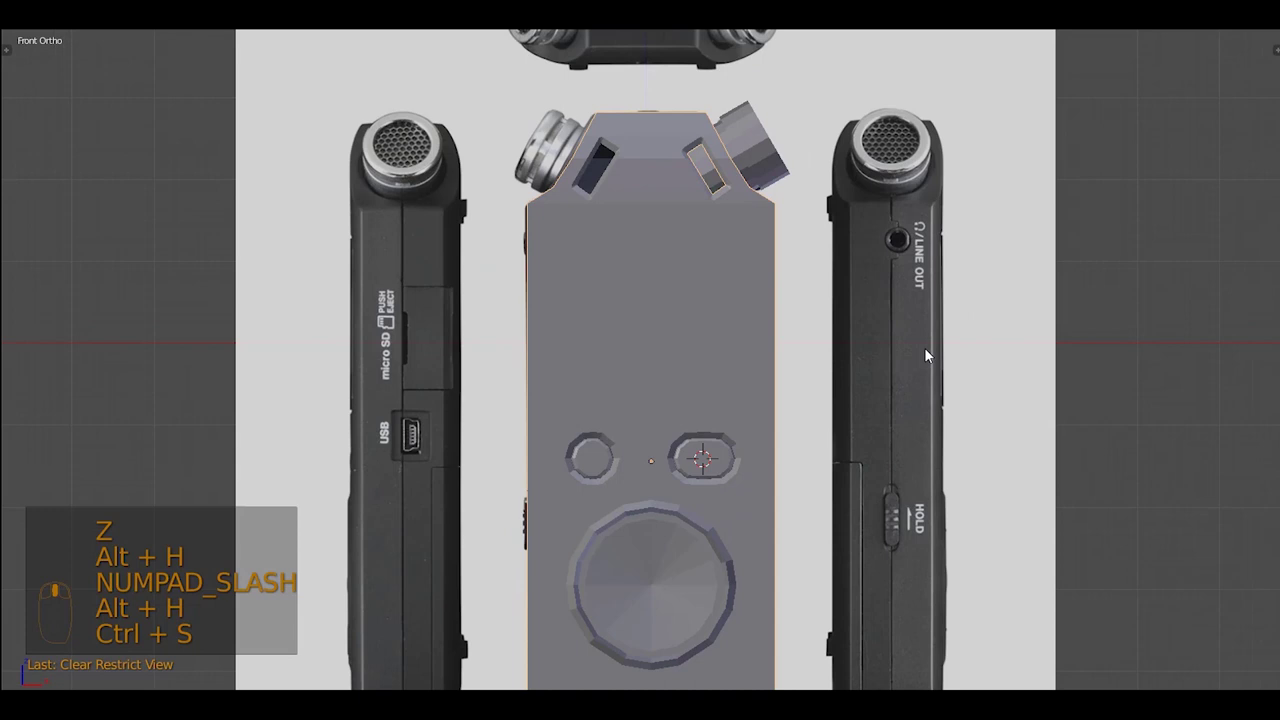
{"action": "key", "text": "KP_1"}
{"action": "left_click_drag", "start_coordinate": [845, 335], "coordinate": [812, 324]}
{"action": "key", "text": "z"}
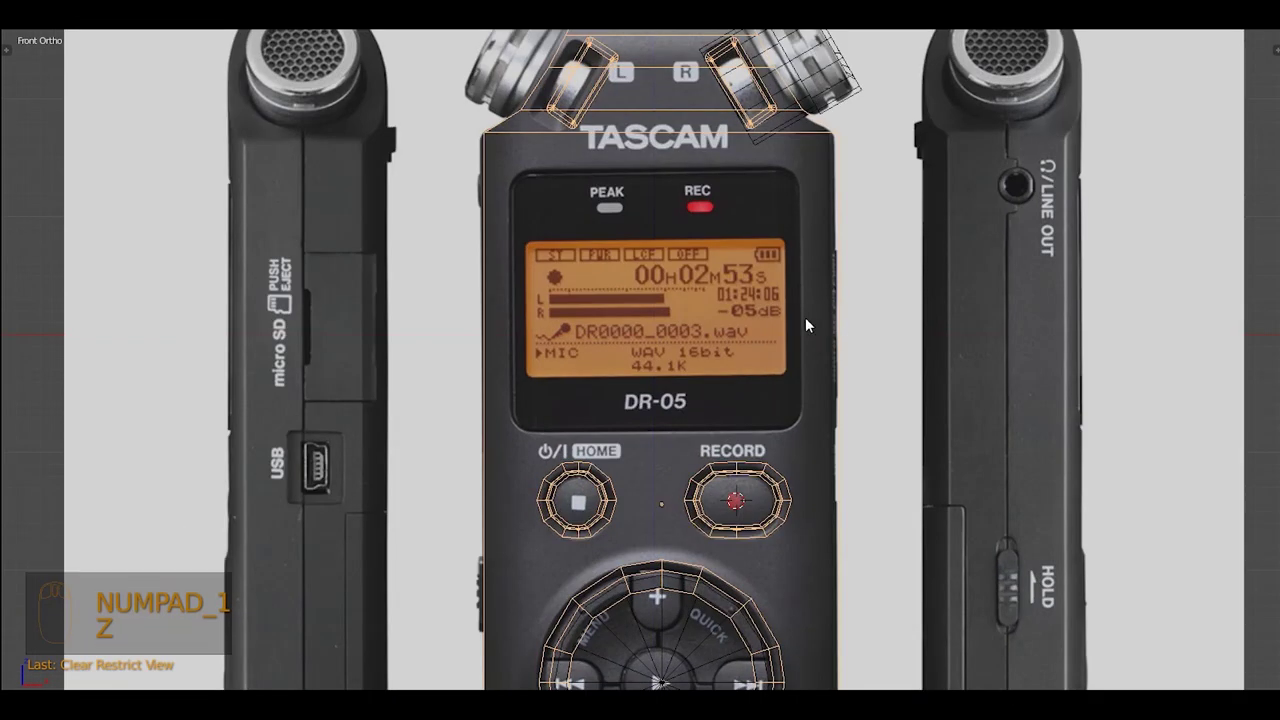
{"action": "middle_click", "coordinate": [738, 226]}
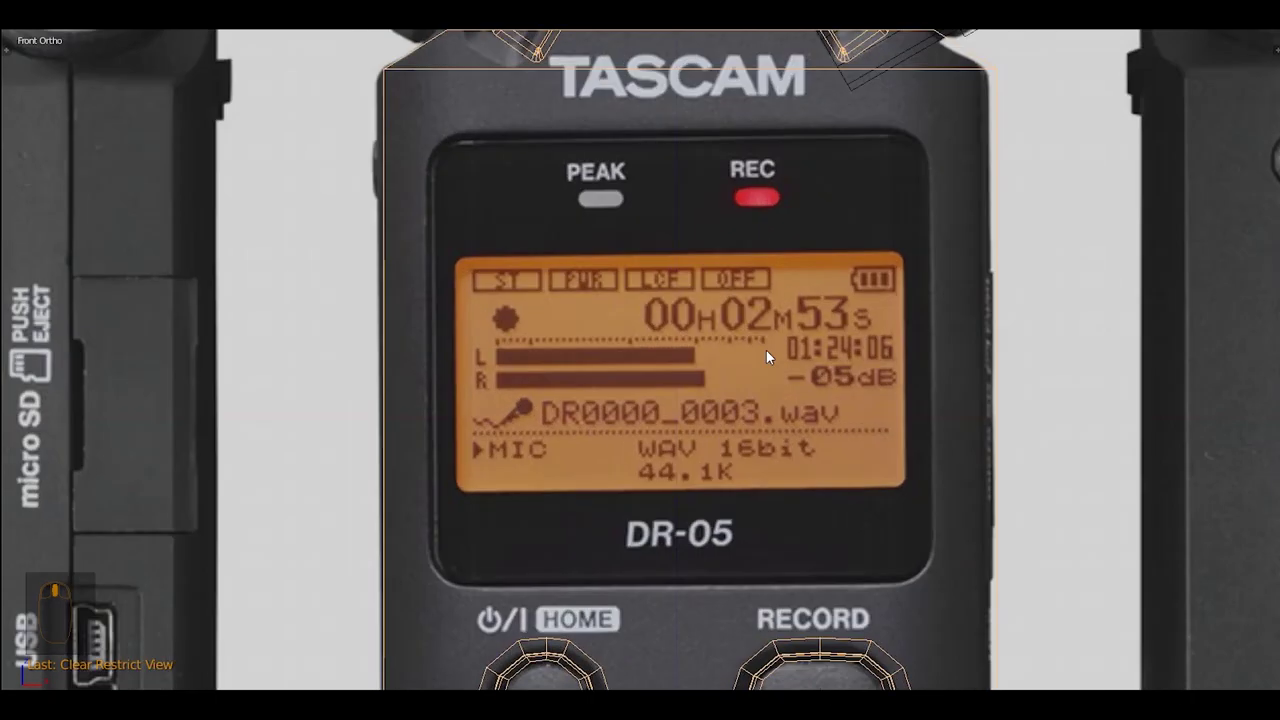
{"action": "key", "text": "z"}
Bring the mic openings into view and compare them in wireframe and solid shading, saving as you go
{"action": "left_click_drag", "start_coordinate": [789, 470], "coordinate": [673, 429]}
{"action": "key", "text": "ctrl+s"}
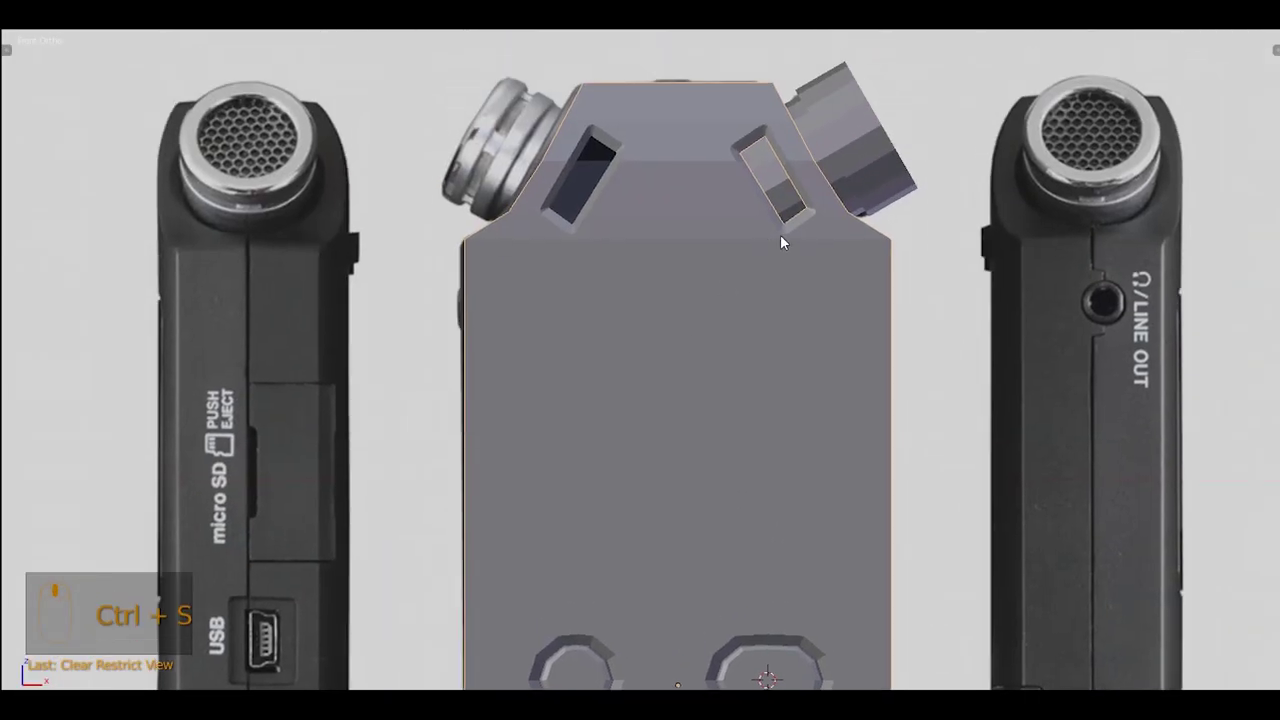
{"action": "left_click_drag", "start_coordinate": [839, 168], "coordinate": [811, 250]}
{"action": "key", "text": "z"}
{"action": "left_click_drag", "start_coordinate": [805, 233], "coordinate": [960, 207]}
{"action": "key", "text": "z"}
{"action": "key", "text": "ctrl+s"}
{"action": "key", "text": "KP_1"}
{"action": "key", "text": "z"}
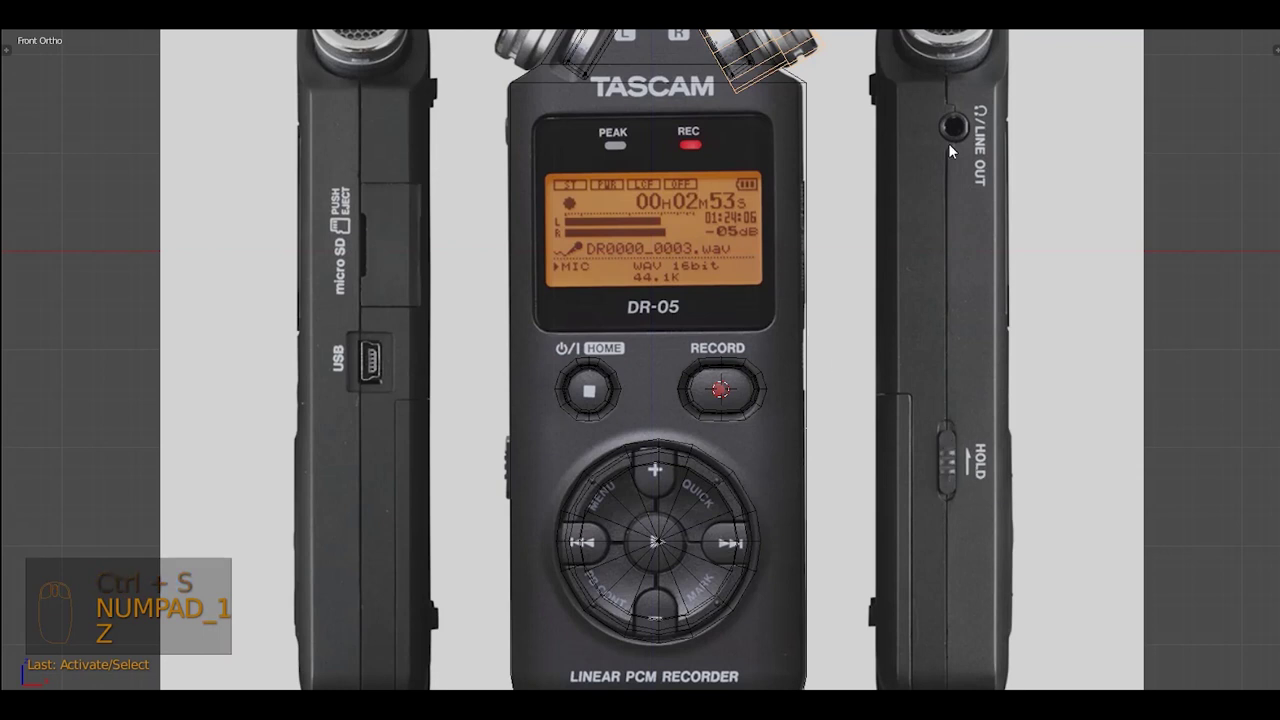
{"action": "left_click_drag", "start_coordinate": [951, 185], "coordinate": [858, 489]}
{"action": "left_click_drag", "start_coordinate": [965, 174], "coordinate": [633, 342]}
Switch to the side view of the recorder and bring up the Shift+A add list
{"action": "key", "text": "KP_1"}
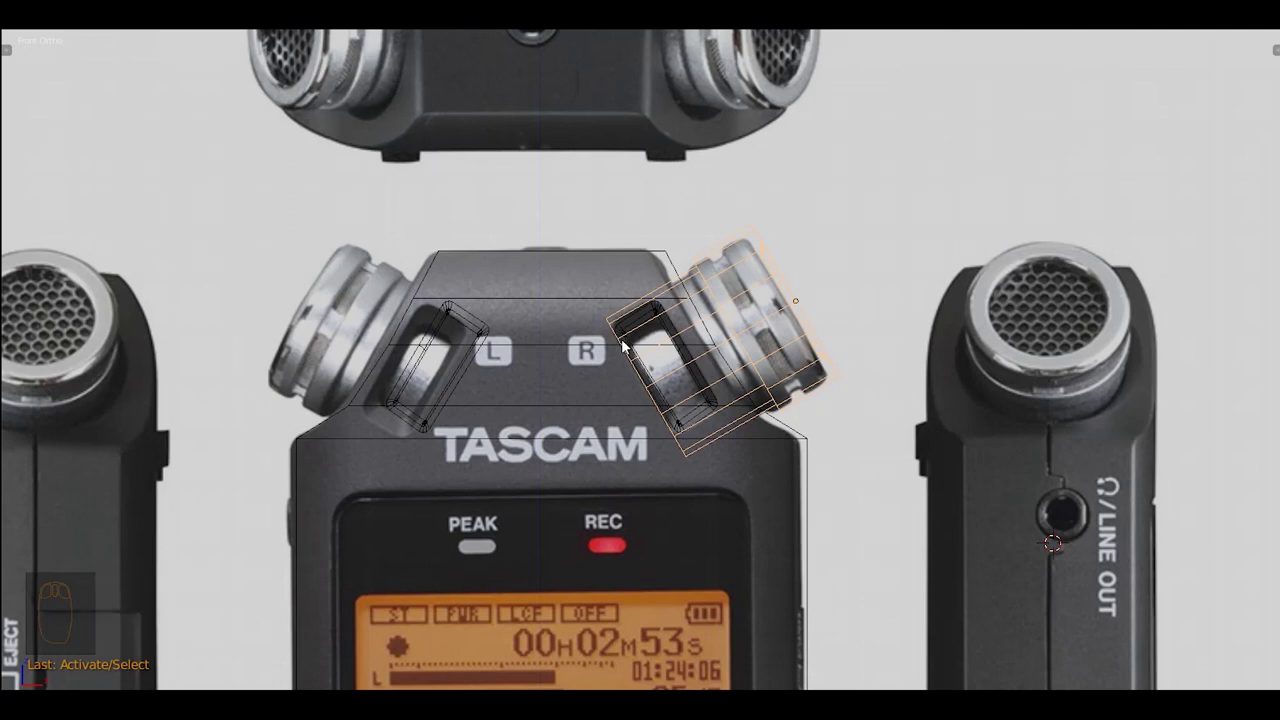
{"action": "left_click_drag", "start_coordinate": [716, 330], "coordinate": [757, 301]}
{"action": "key", "text": "KP_3"}
{"action": "key", "text": "z"}
{"action": "key", "text": "shift+a"}
{"action": "left_click_drag", "start_coordinate": [757, 301], "coordinate": [725, 339]}
Add a Torus, lower its segment counts in F6, and rotate it along the side near LINE OUT
{"action": "key", "text": "shift+a"}
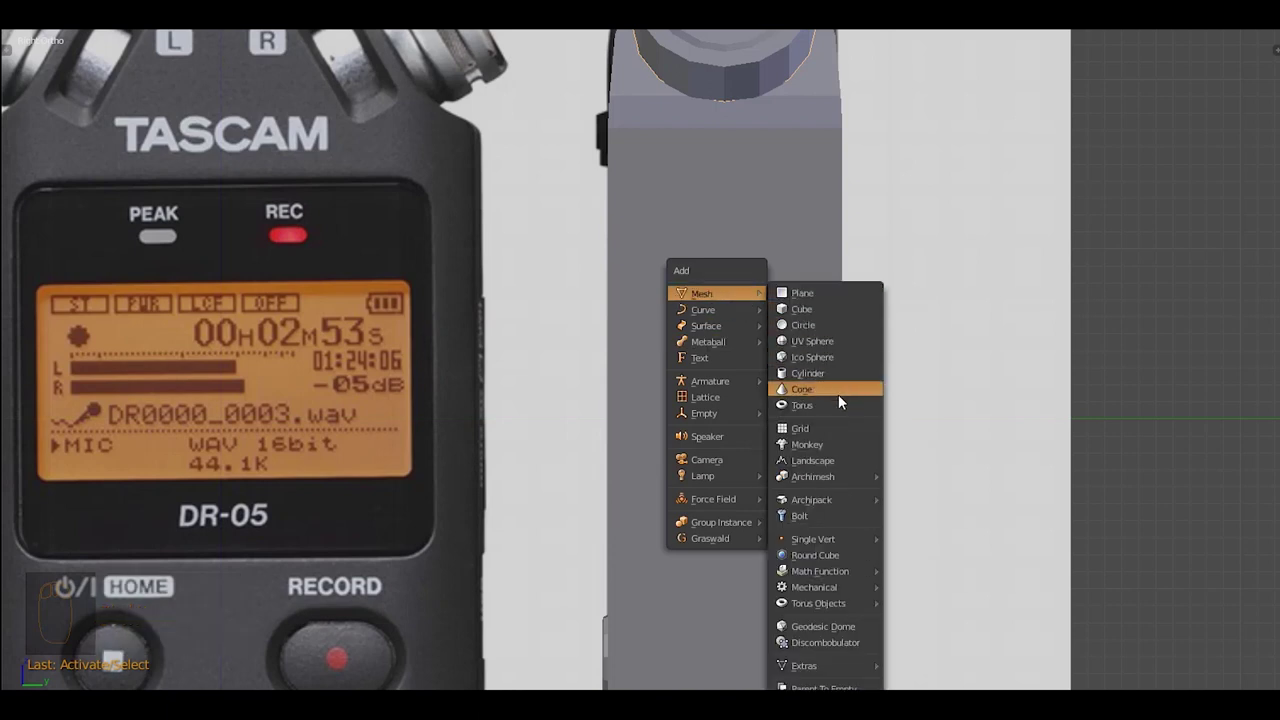
{"action": "key", "text": "F6"}
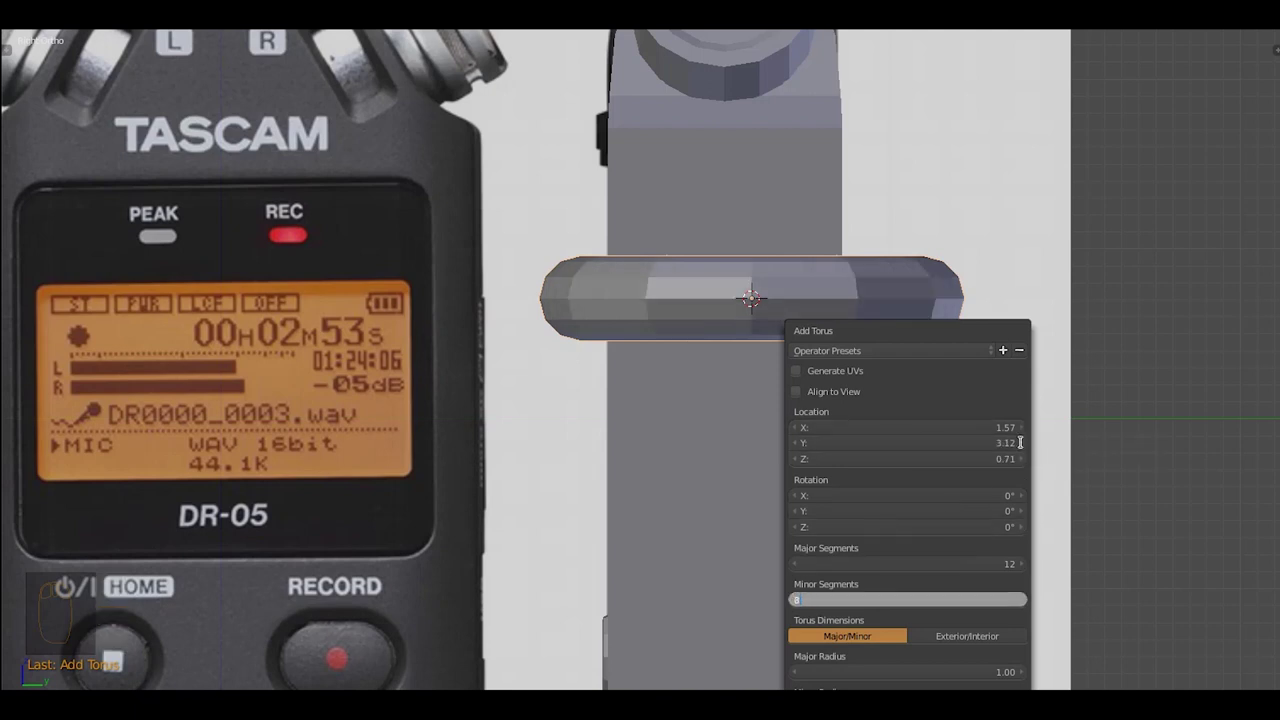
{"action": "key", "text": "r"}
{"action": "key", "text": "z"}
{"action": "key", "text": "r"}
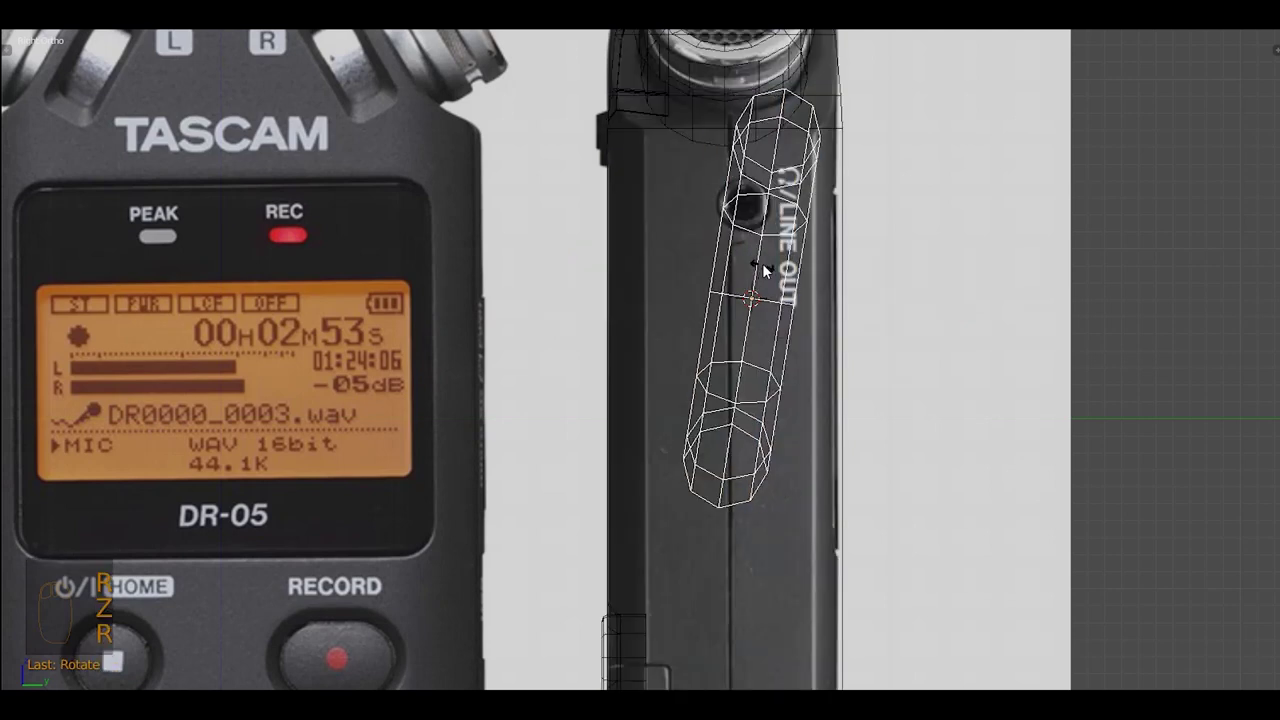
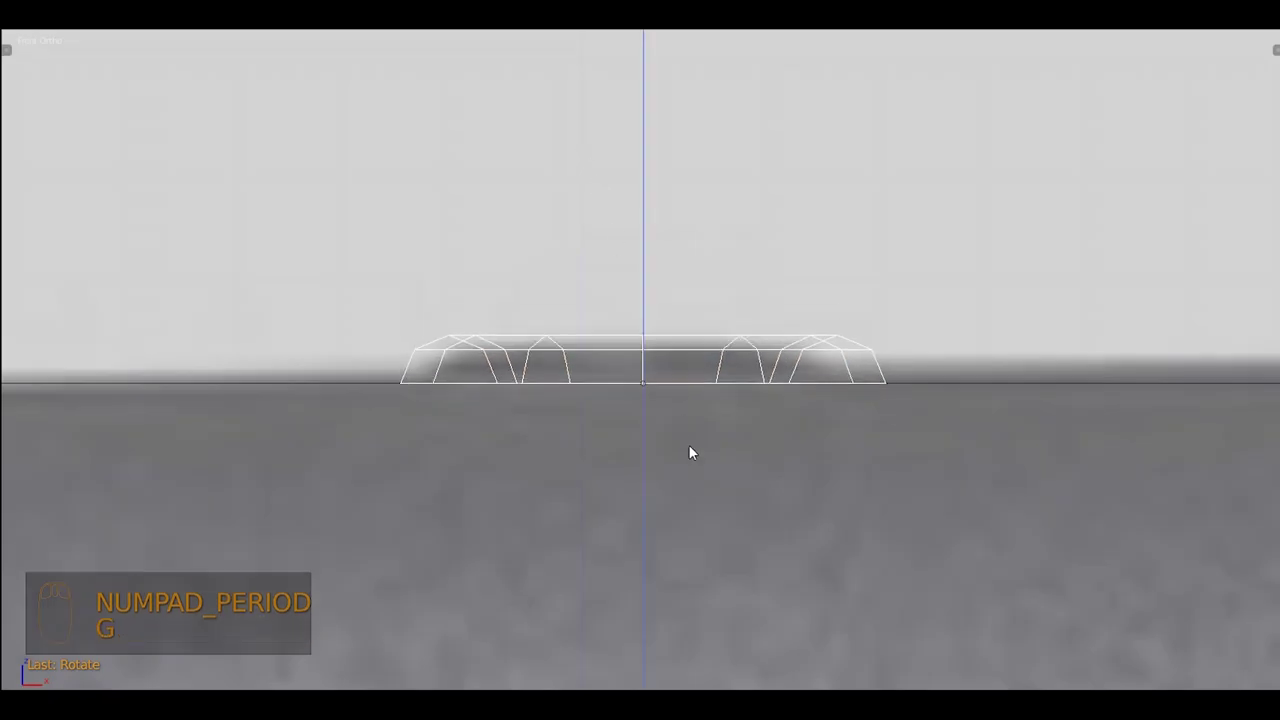
View the recorder from the top and front, toggling wireframe to place the jack ring
{"action": "key", "text": "KP_7"}
{"action": "key", "text": "z"}
{"action": "left_click_drag", "start_coordinate": [714, 352], "coordinate": [704, 386]}
{"action": "key", "text": "z"}
{"action": "key", "text": "z"}
{"action": "key", "text": "KP_1"}
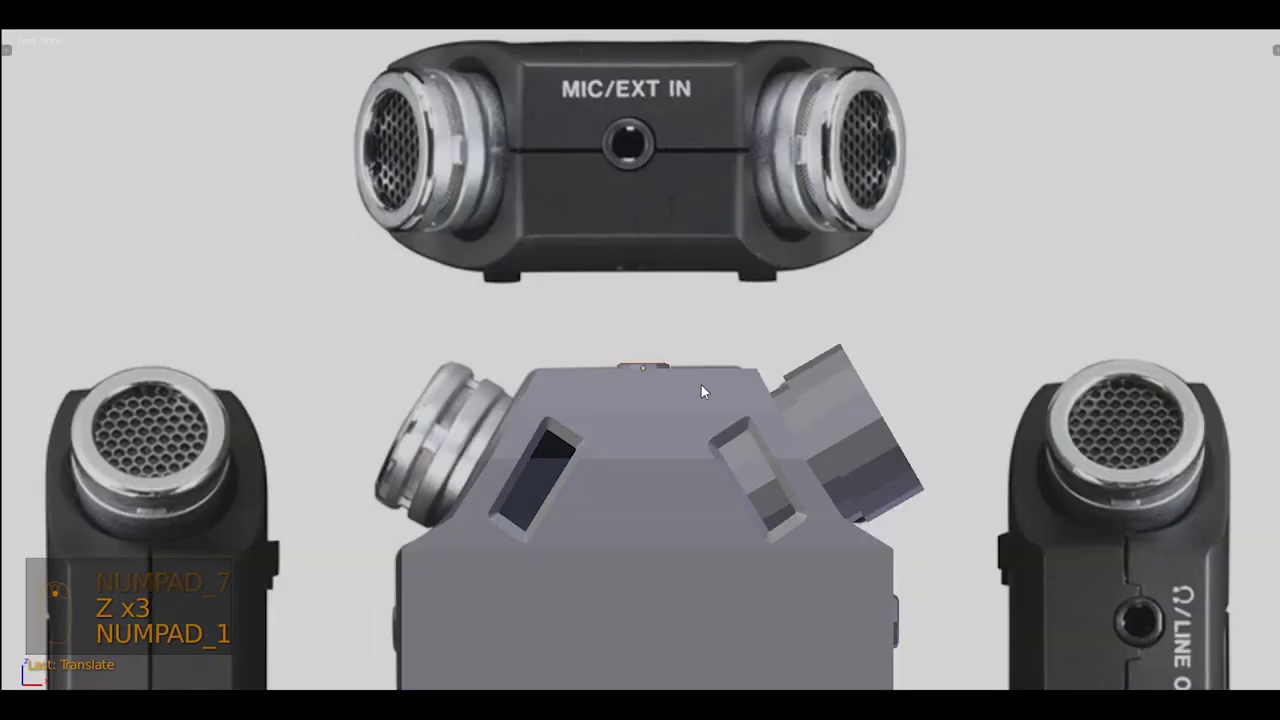
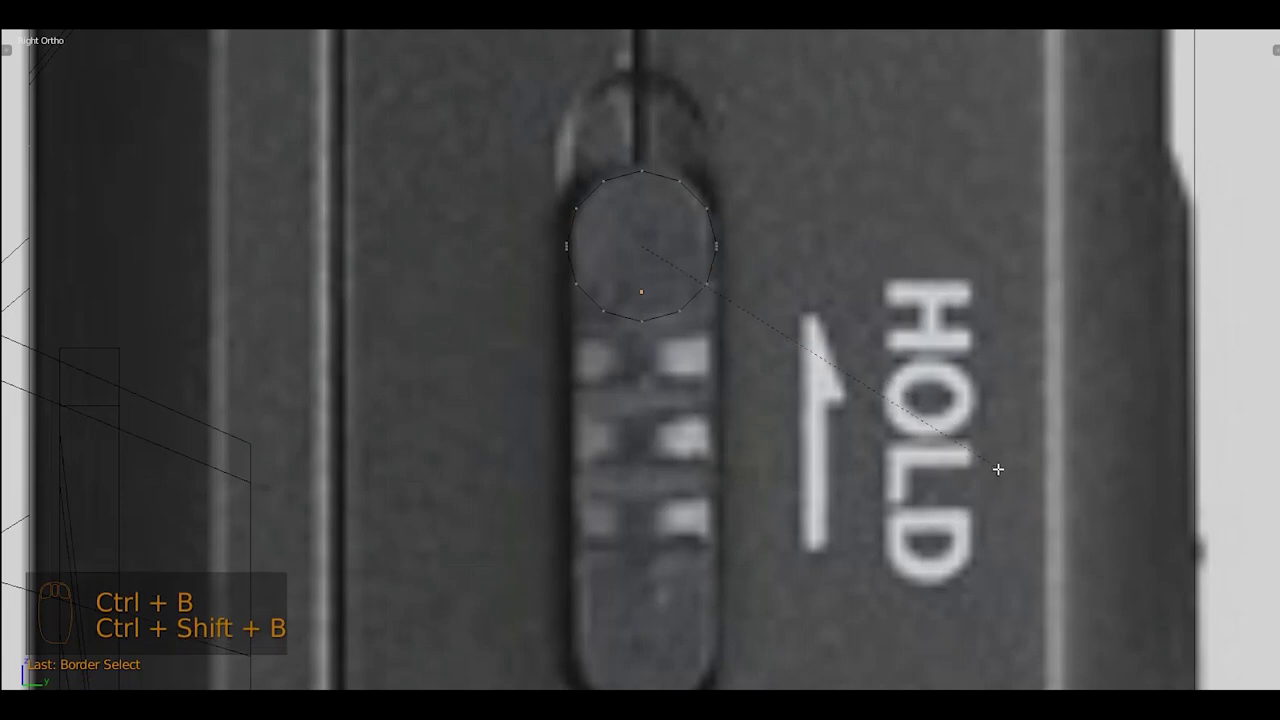
Show the Tool Shelf of mesh tools with T
{"action": "key", "text": "t"}
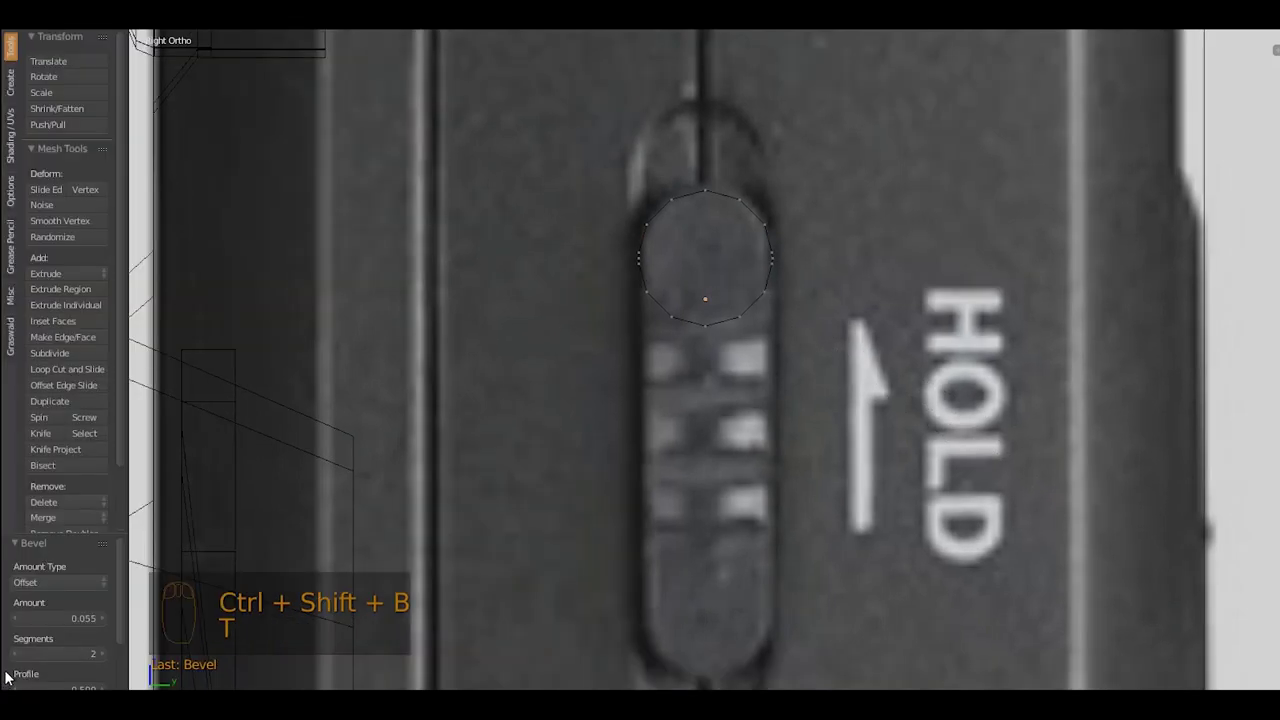
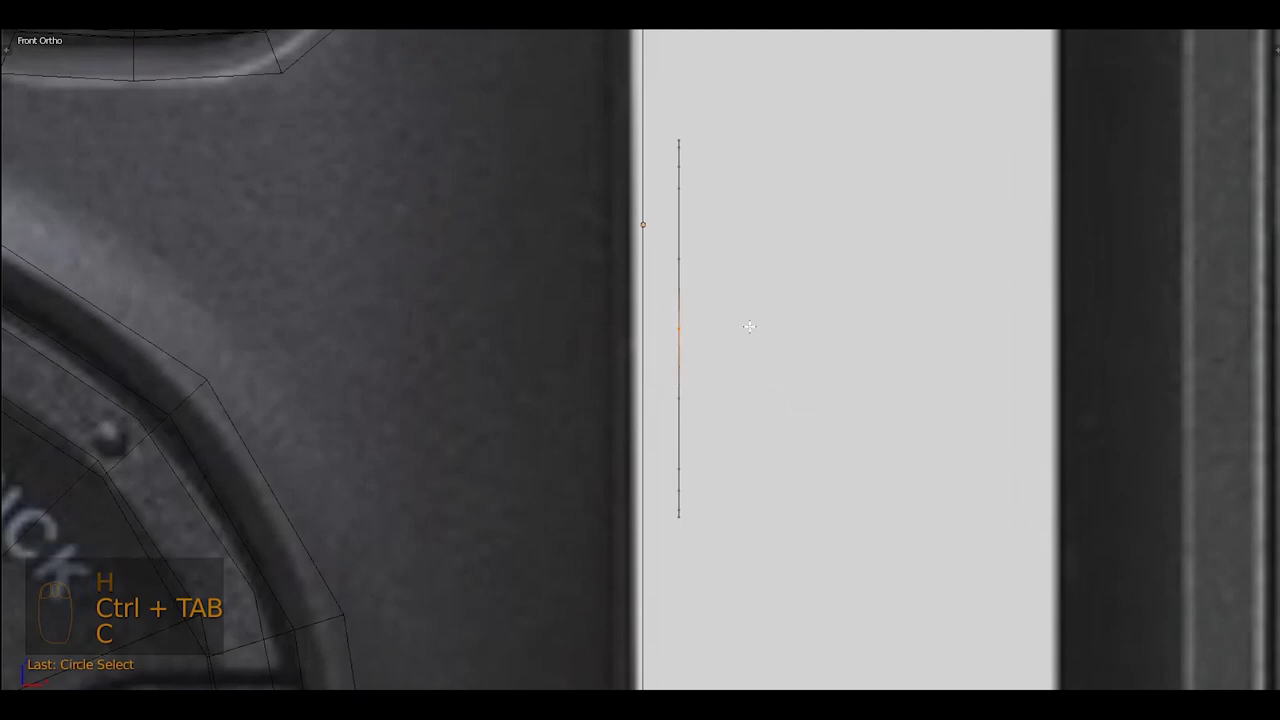
Bow the vertex line into an arc by moving its middle vertex with proportional editing on
{"action": "key", "text": "g"}
{"action": "key", "text": "o"}
{"action": "key", "text": "g"}
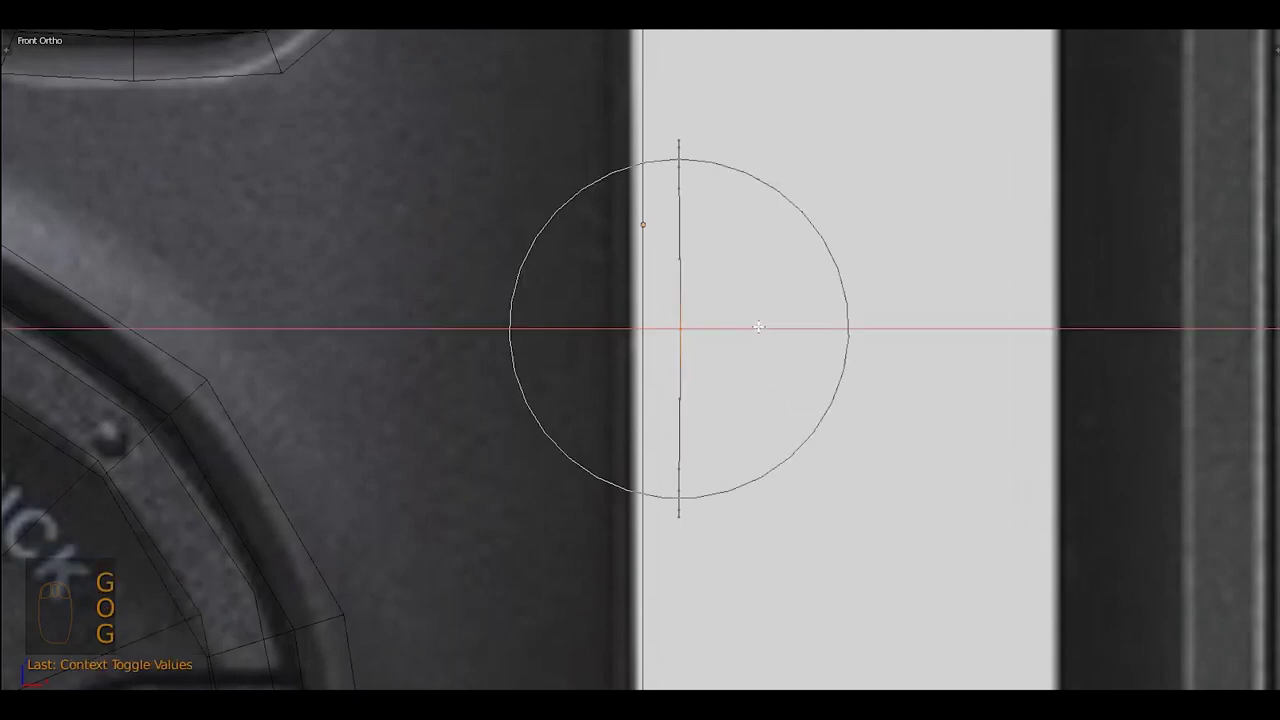
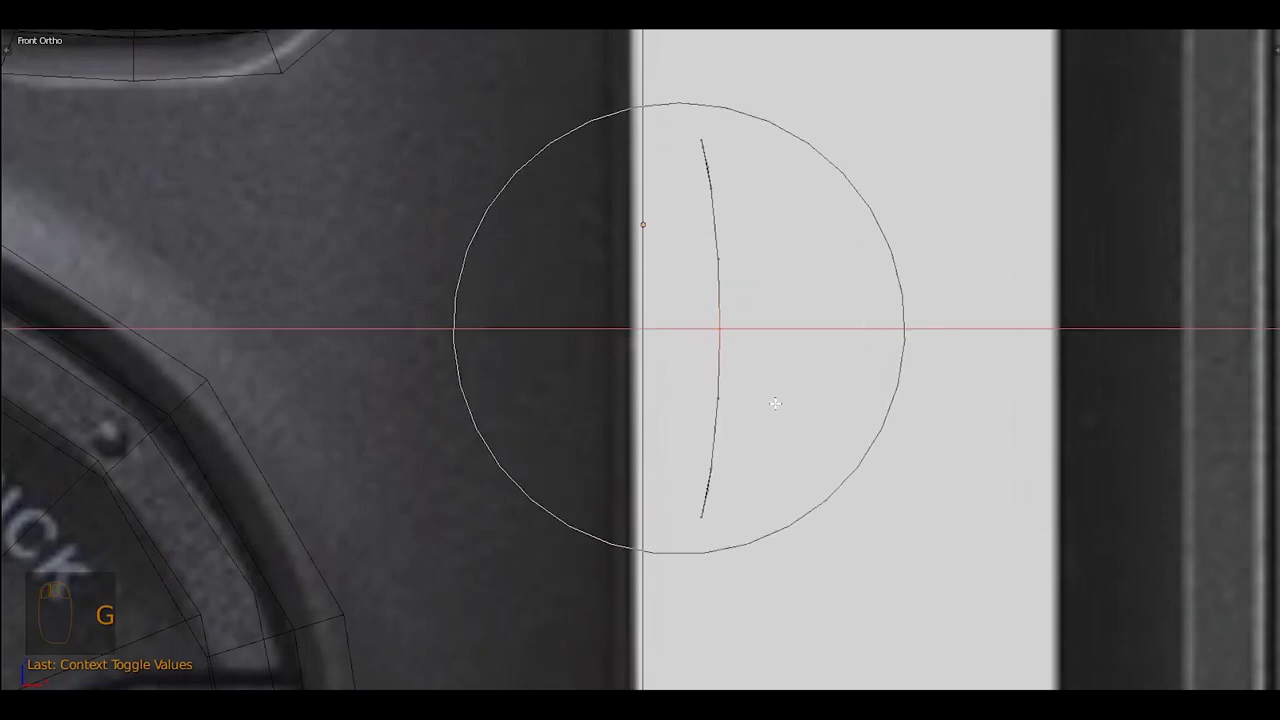
Extrude the curved line back toward the body and scale the piece narrower
{"action": "key", "text": "a"}
{"action": "key", "text": "alt+h"}
{"action": "key", "text": "a"}
{"action": "key", "text": "c"}
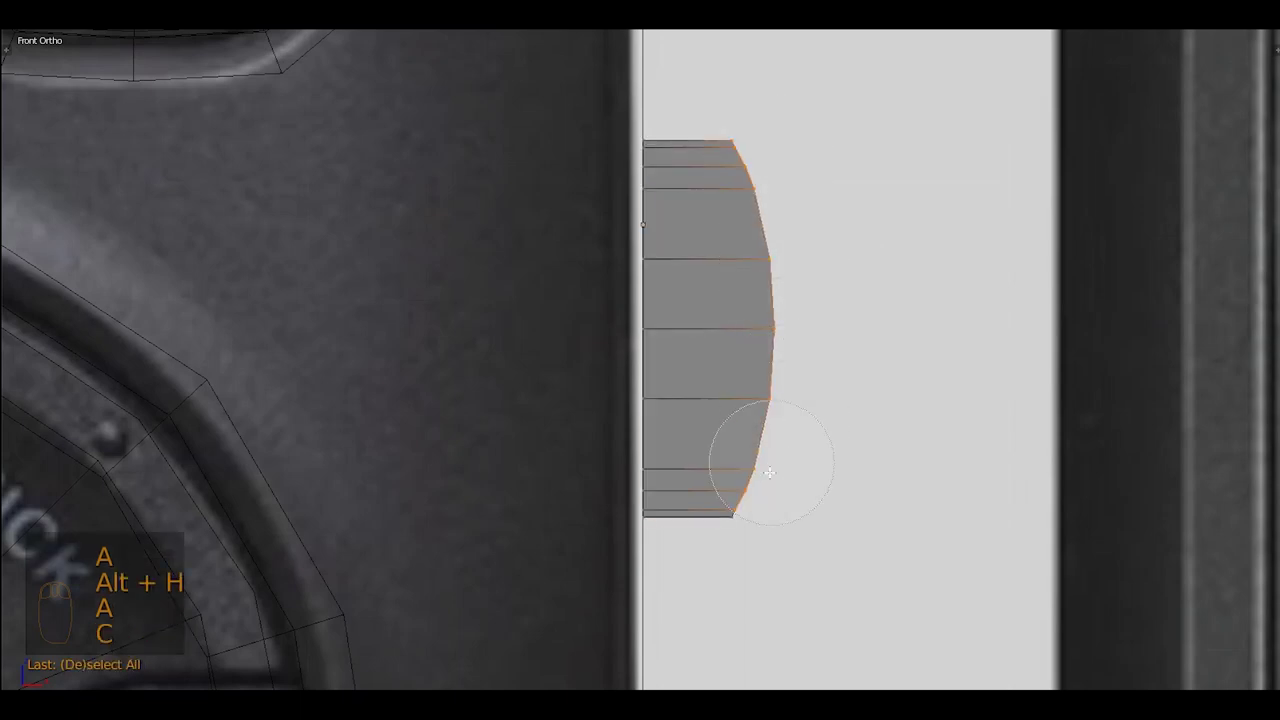
{"action": "key", "text": "g"}
{"action": "key", "text": "o"}
{"action": "key", "text": "g"}
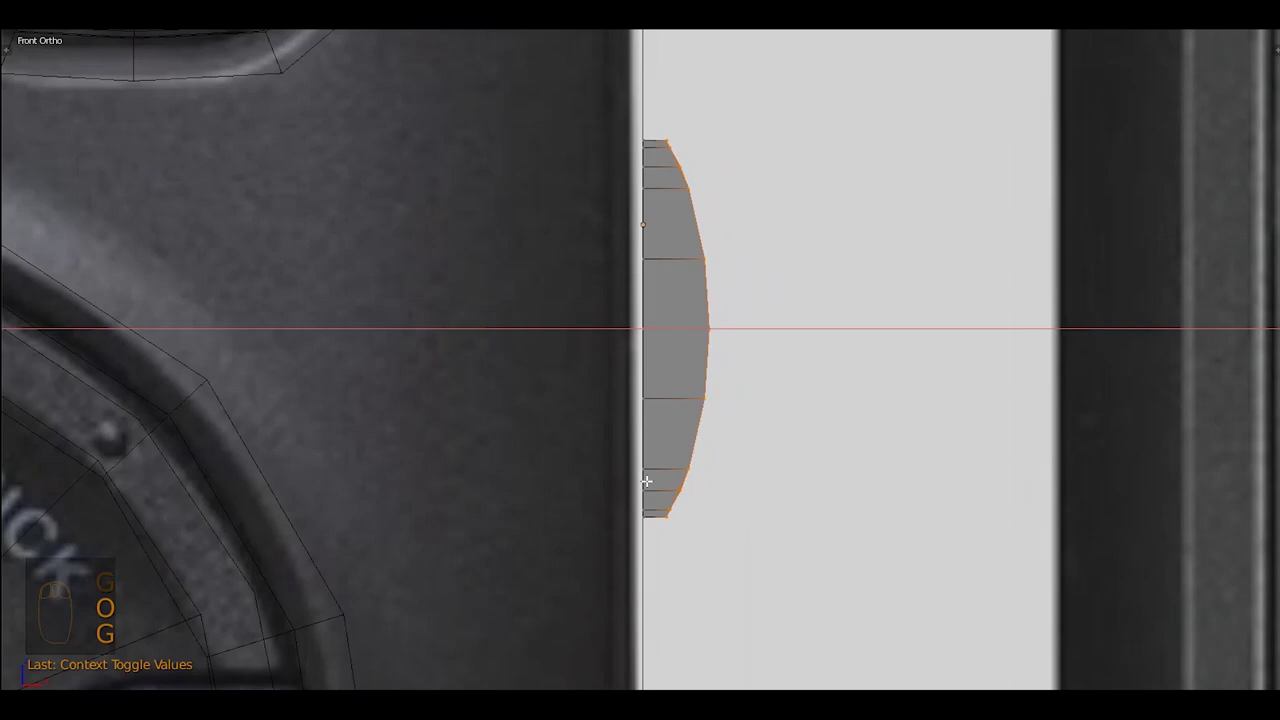
Check the domed HOLD knob in object mode and wireframe, save, and finish the edit
{"action": "key", "text": "shift+z"}
{"action": "key", "text": "Tab"}
{"action": "left_click_drag", "start_coordinate": [678, 517], "coordinate": [543, 257]}
{"action": "key", "text": "z"}
{"action": "key", "text": "a"}
{"action": "key", "text": "z"}
{"action": "key", "text": "ctrl+s"}
{"action": "key", "text": "Tab"}
{"action": "key", "text": "ctrl+Tab"}
{"action": "key", "text": "a"}
{"action": "right_click", "coordinate": [556, 481]}
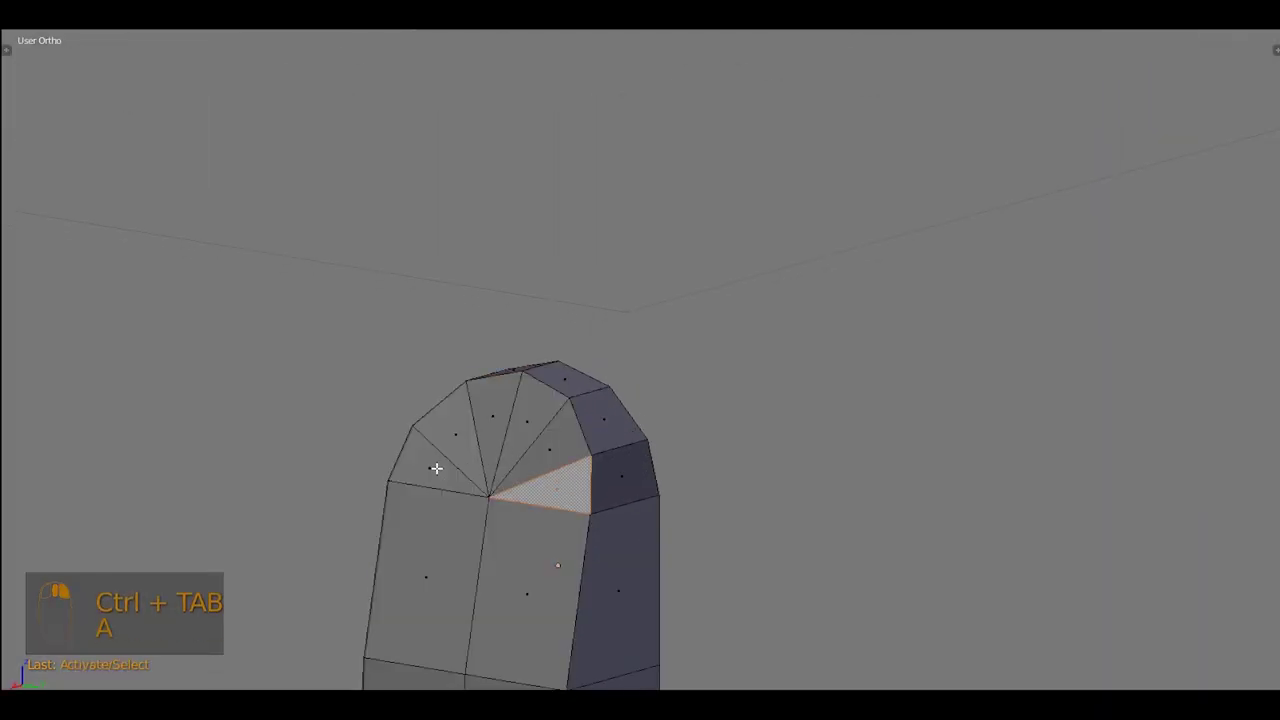
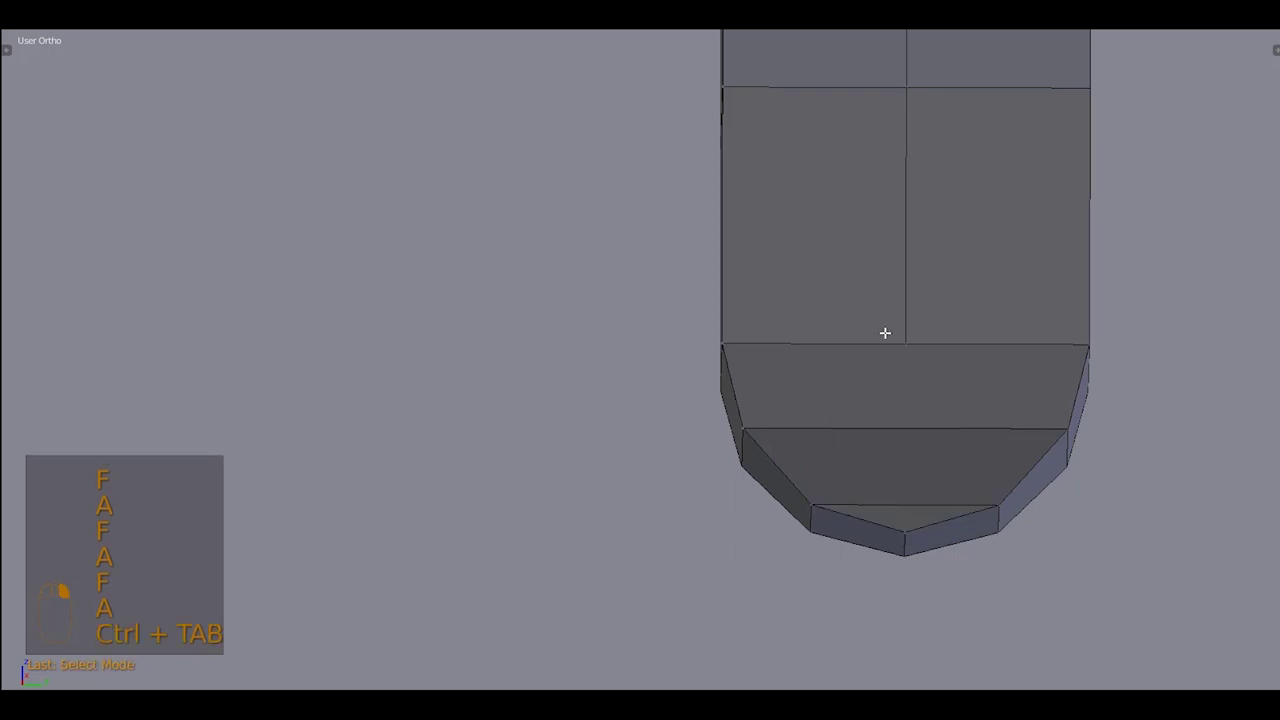
Bevel and tidy the recorder body's bottom end faces, nudging them along Z to round off the lower end
{"action": "key", "text": "j"}
{"action": "key", "text": "KP_Decimal"}
{"action": "key", "text": "a"}
{"action": "key", "text": "Tab"}
{"action": "left_click_drag", "start_coordinate": [905, 508], "coordinate": [729, 375]}
{"action": "key", "text": "KP_1"}
{"action": "left_click_drag", "start_coordinate": [683, 208], "coordinate": [755, 354]}
{"action": "key", "text": "g"}
{"action": "key", "text": "z"}
{"action": "middle_click", "coordinate": [709, 178]}
{"action": "key", "text": "z"}
{"action": "key", "text": "g"}
{"action": "key", "text": "ctrl+shift+alt+c"}
Save the file and frame the whole recorder in Front Ortho beside the reference photos
{"action": "key", "text": "Tab"}
{"action": "key", "text": "Tab"}
{"action": "key", "text": "ctrl+shift+alt+c"}
{"action": "key", "text": "ctrl+shift+alt+c"}
{"action": "middle_click", "coordinate": [674, 364]}
{"action": "left_click_drag", "start_coordinate": [789, 395], "coordinate": [839, 216]}
{"action": "key", "text": "ctrl+s"}
{"action": "key", "text": "KP_1"}
{"action": "left_click_drag", "start_coordinate": [839, 216], "coordinate": [800, 172]}
{"action": "left_click_drag", "start_coordinate": [861, 395], "coordinate": [774, 161]}
{"action": "key", "text": "shift+s"}
{"action": "key", "text": "alt+d"}
{"action": "key", "text": "."}
View the body from the side, zoom on the USB port area and add an edge loop around it
{"action": "key", "text": "x"}
{"action": "key", "text": "g"}
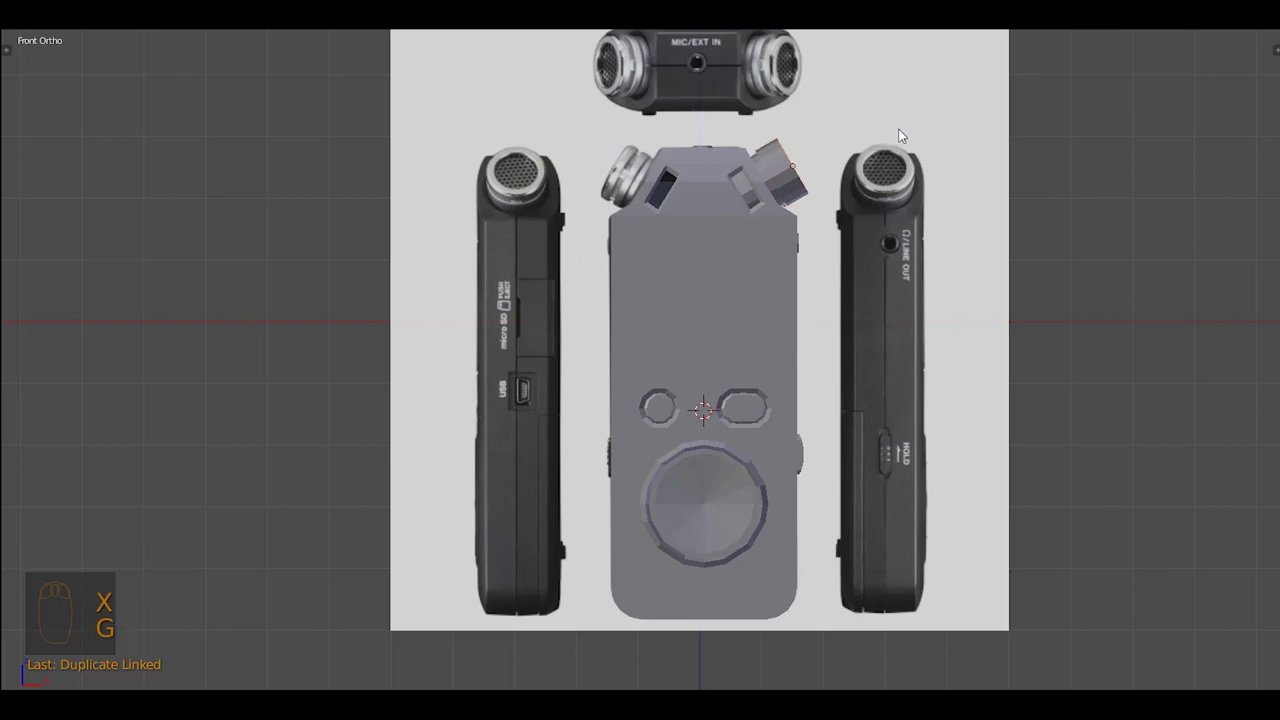
{"action": "key", "text": "x"}
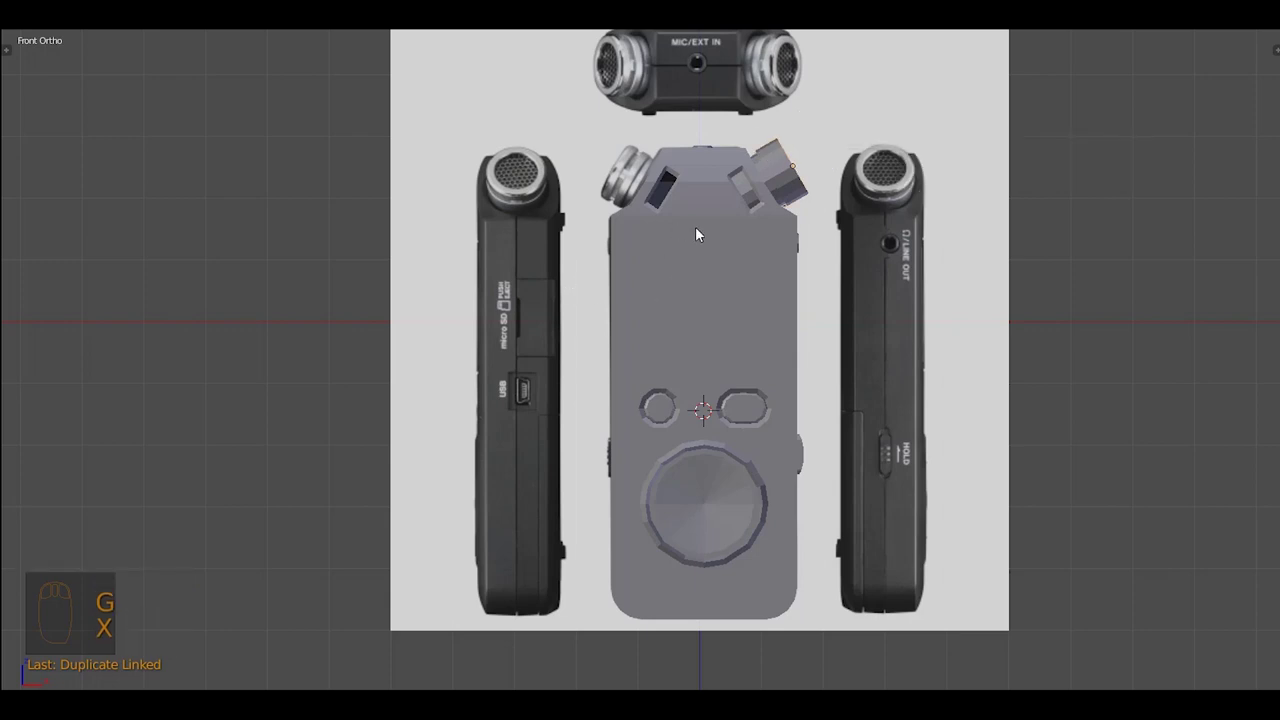
{"action": "key", "text": "x"}
{"action": "left_click_drag", "start_coordinate": [813, 173], "coordinate": [834, 164]}
{"action": "key", "text": "g"}
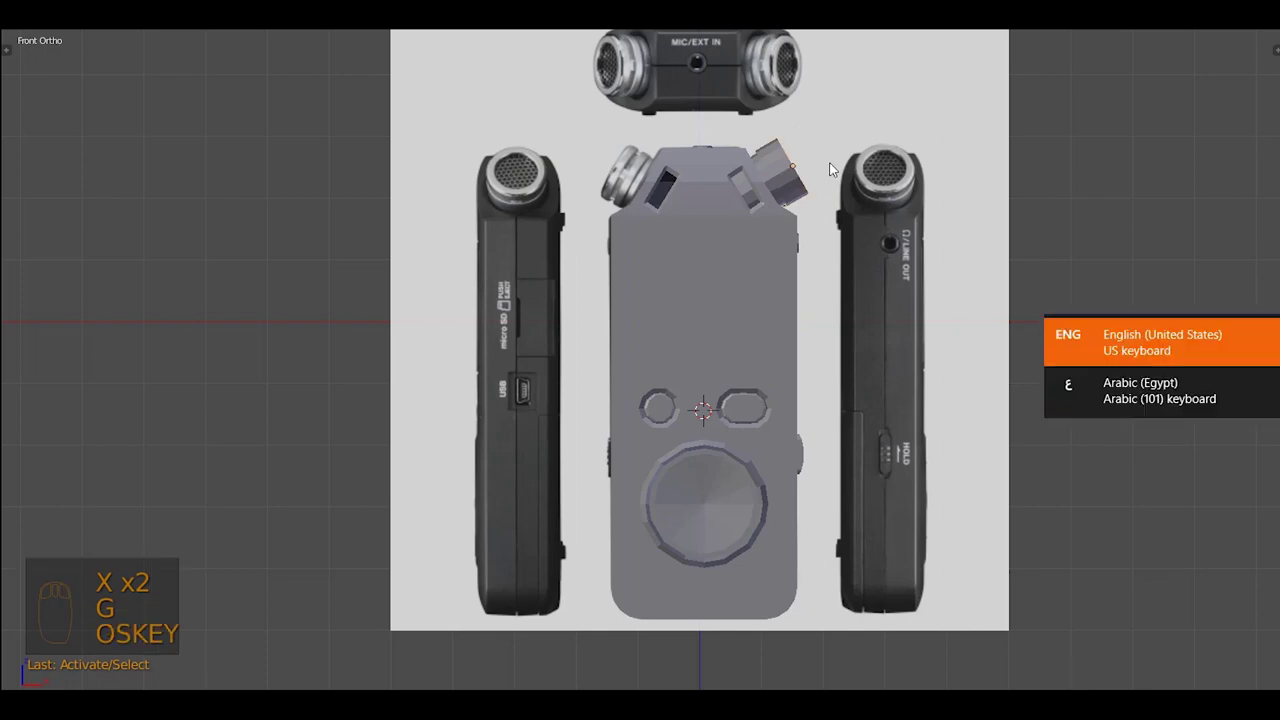
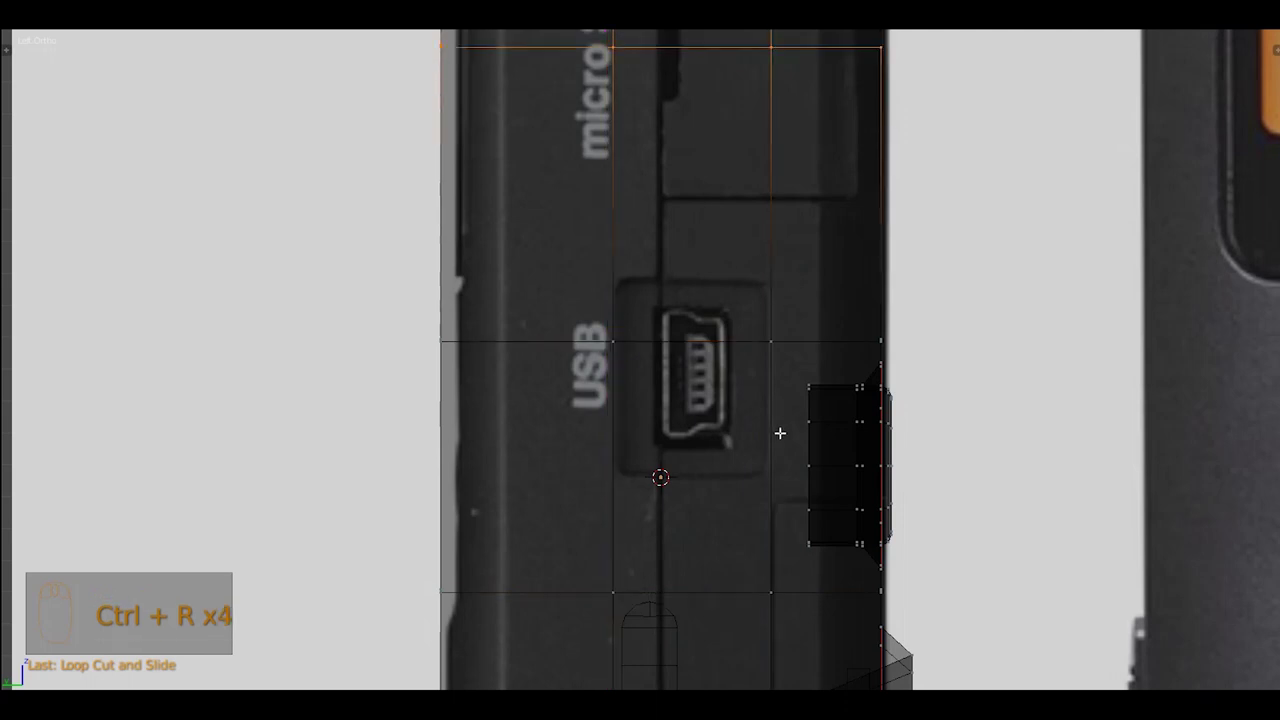
Add a framing loop cut, then inset and push the USB port face inward to form the recess
{"action": "key", "text": "ctrl+r"}
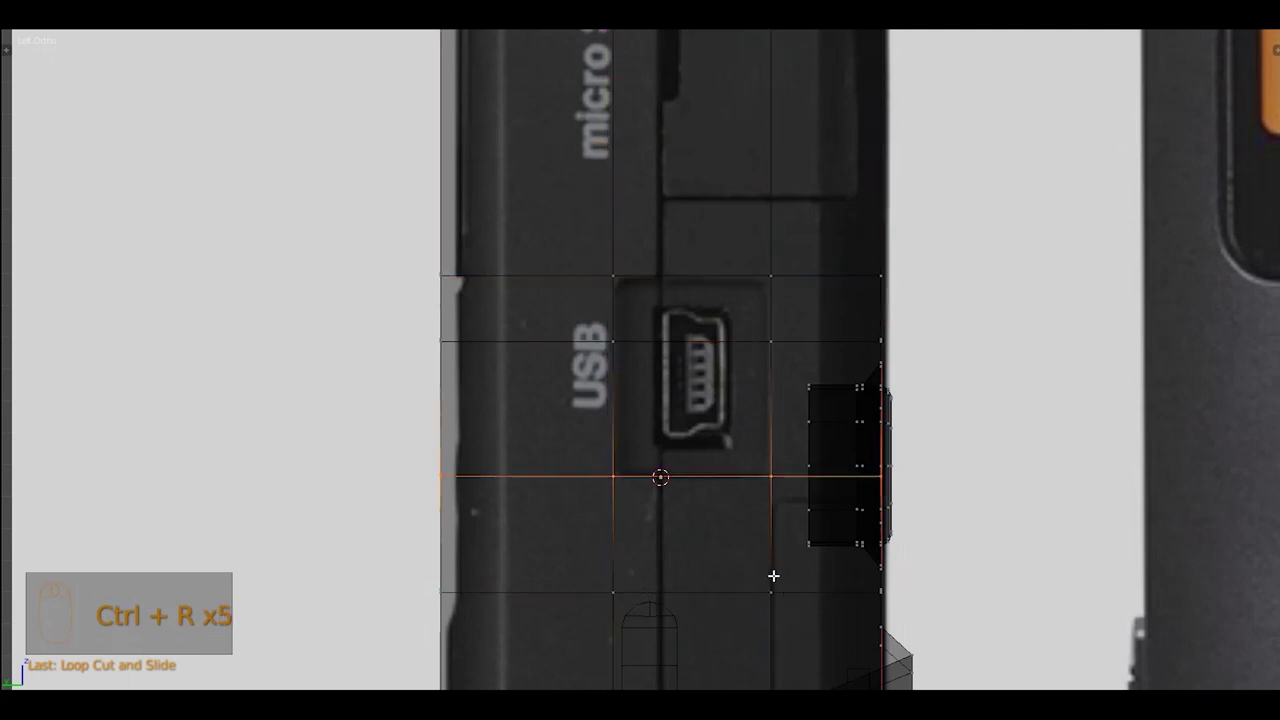
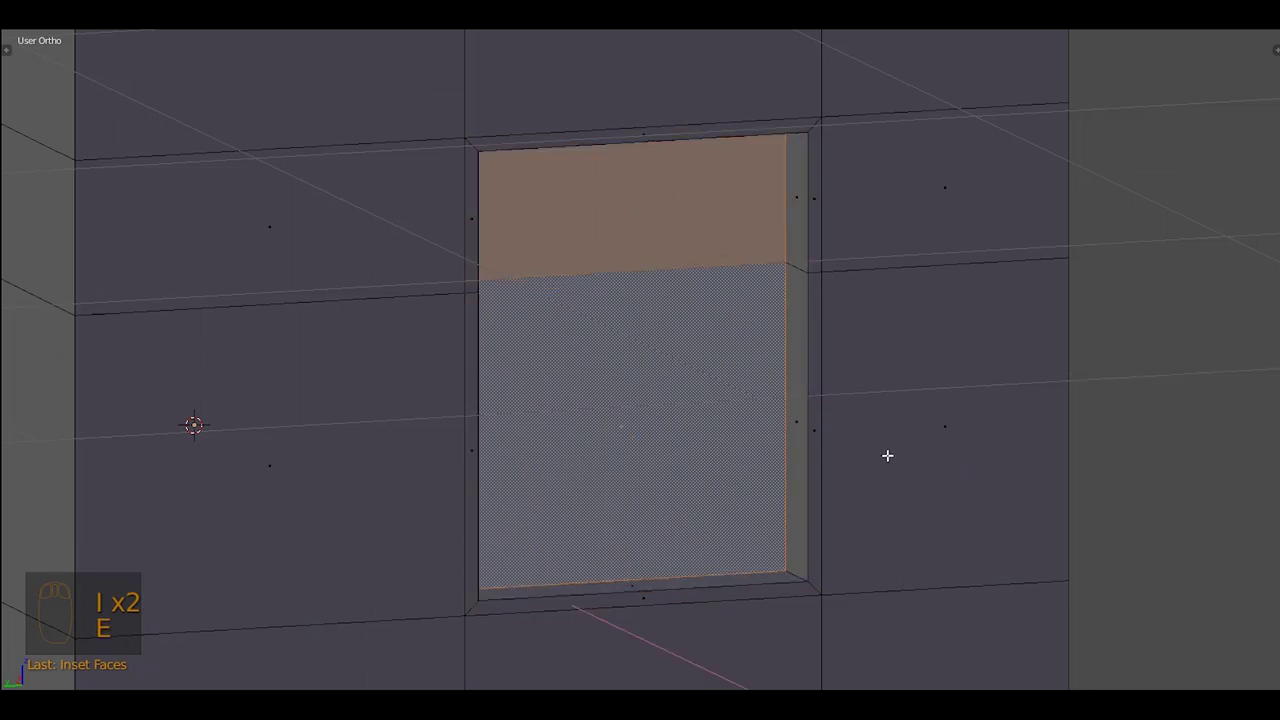
{"action": "key", "text": "ctrl+Tab"}
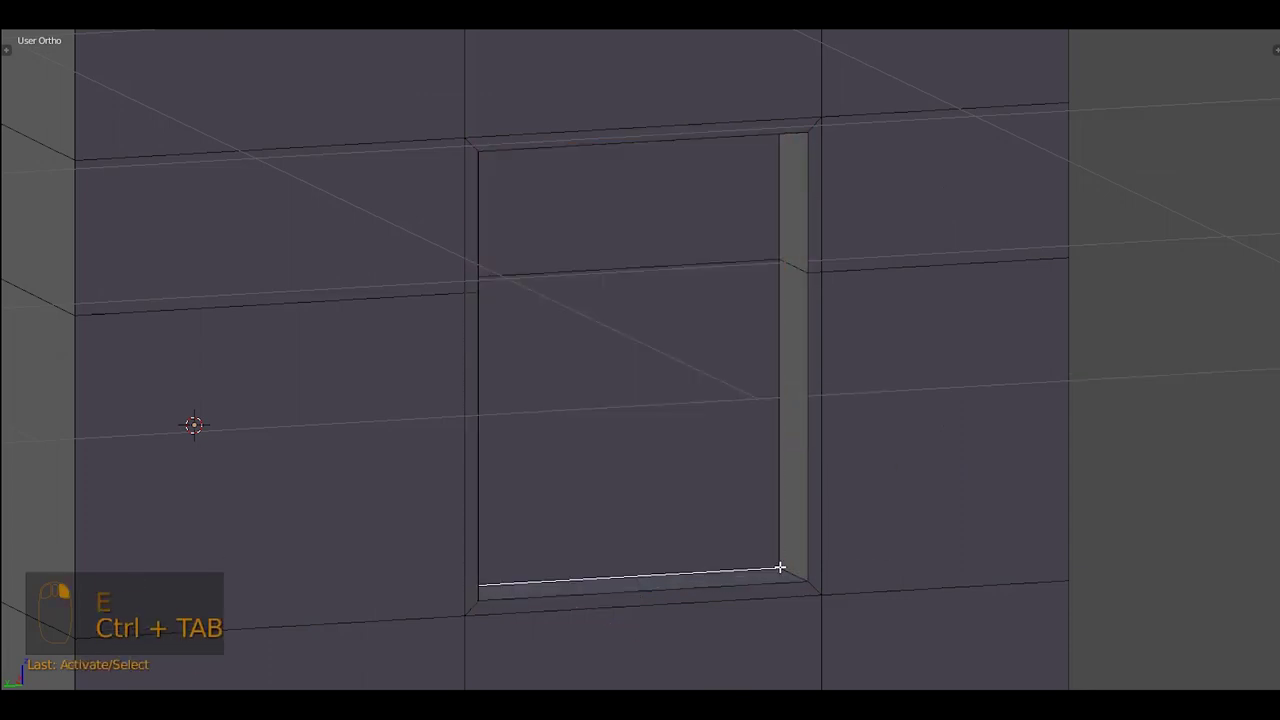
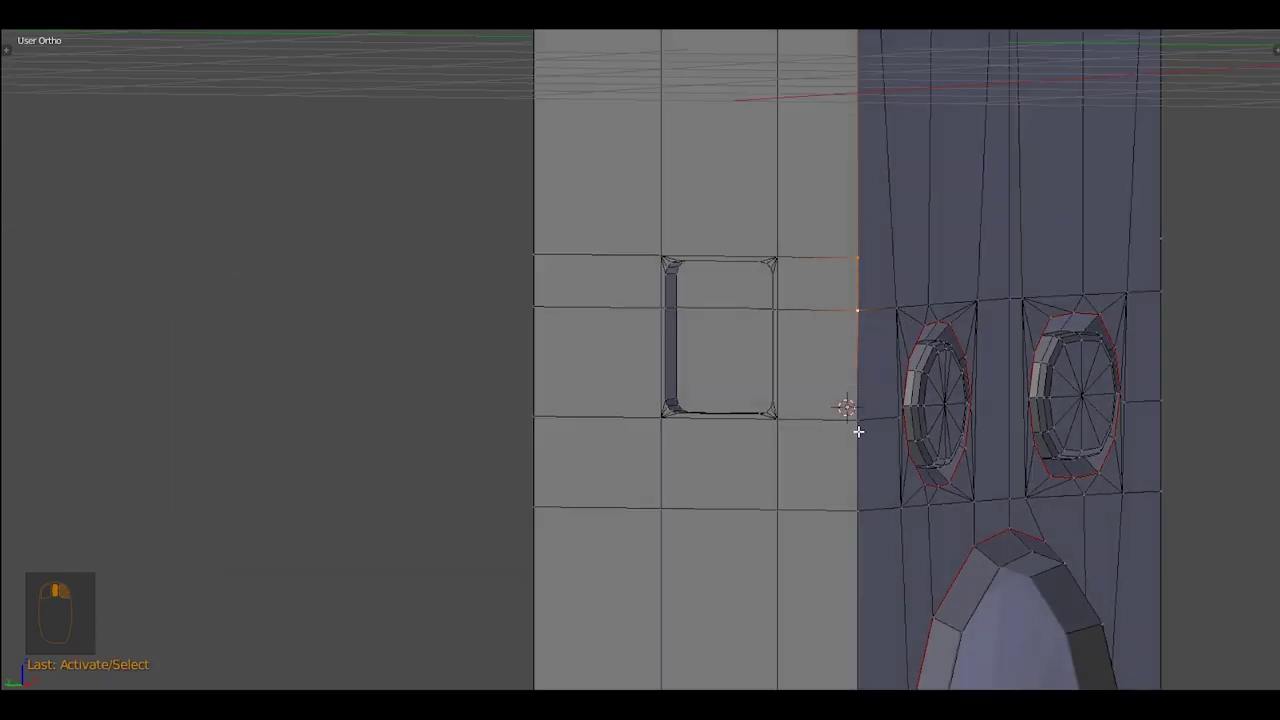
Merge the stray vertices beside the USB recess onto the last selected one with Alt+M
{"action": "left_click_drag", "start_coordinate": [887, 482], "coordinate": [839, 308]}
{"action": "key", "text": "a"}
{"action": "key", "text": "alt+m"}
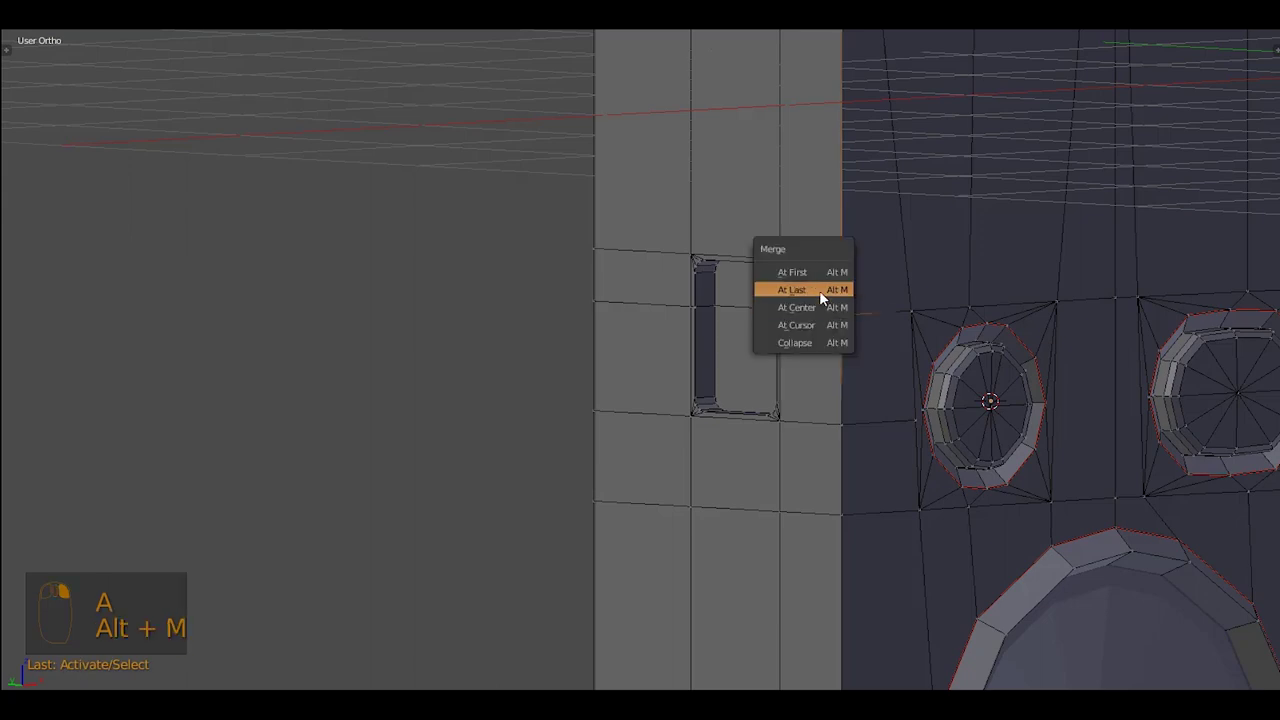
{"action": "key", "text": "shift+r"}
{"action": "key", "text": "ctrl+z"}
{"action": "key", "text": "ctrl+z"}
{"action": "key", "text": "alt+m"}
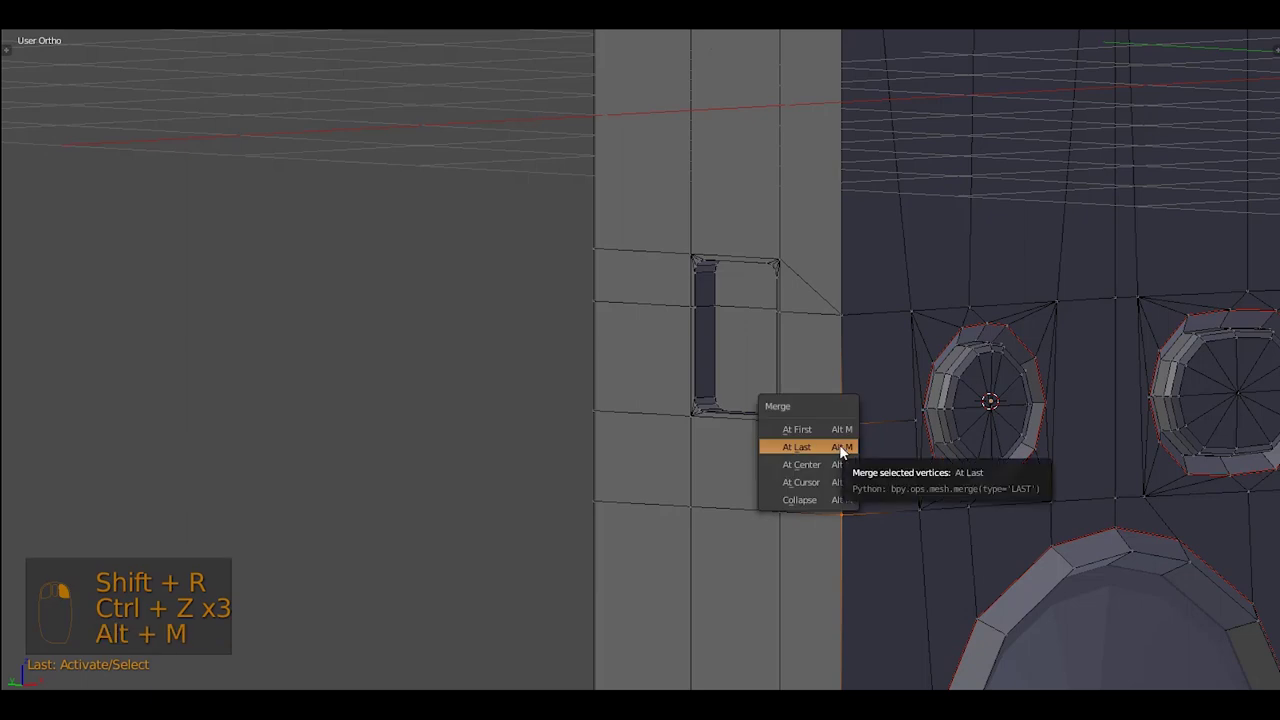
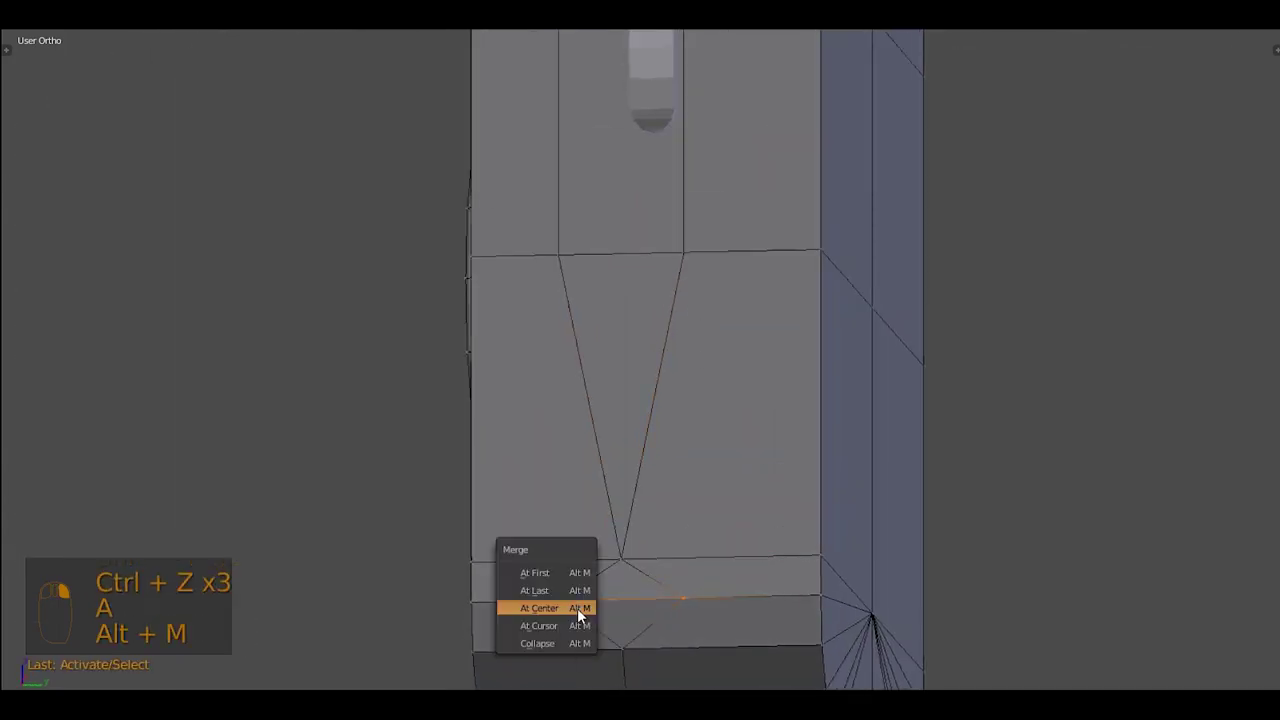
Merge the leftover vertices along the body's lower edge at their centre
{"action": "left_click_drag", "start_coordinate": [623, 488], "coordinate": [631, 547]}
{"action": "key", "text": "shift+r"}
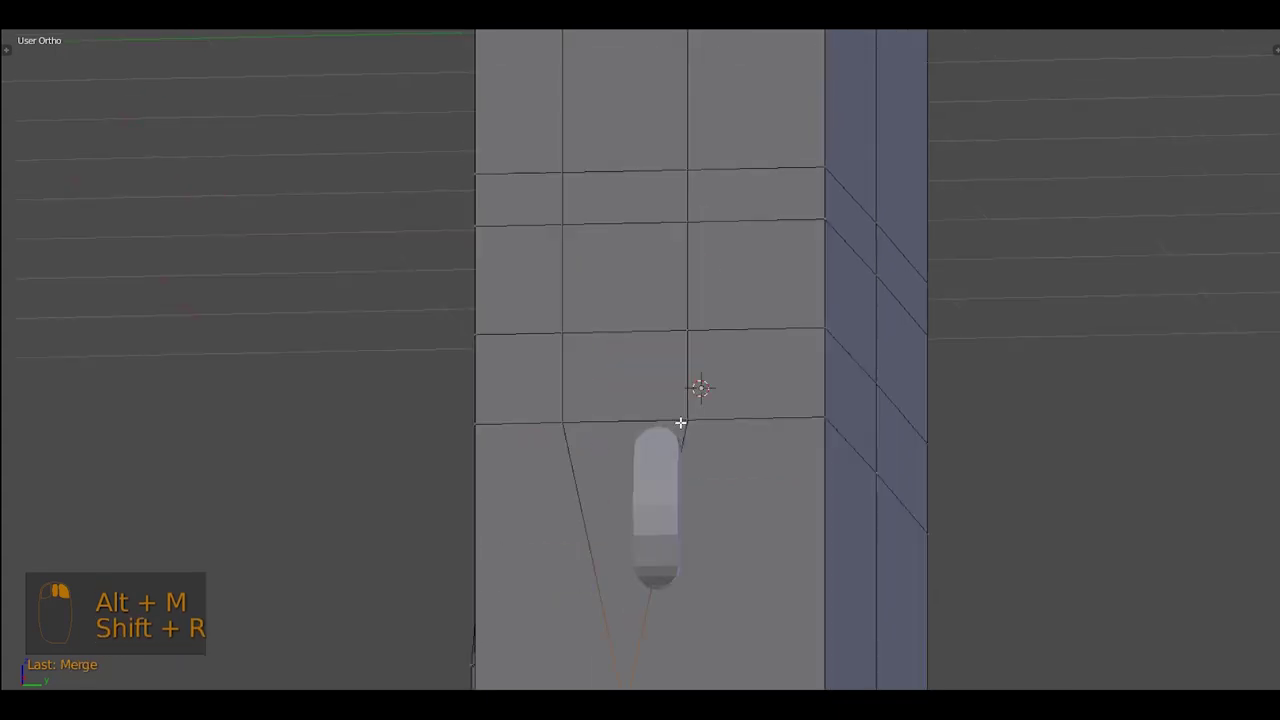
{"action": "key", "text": "shift+r"}
{"action": "key", "text": "shift+r"}
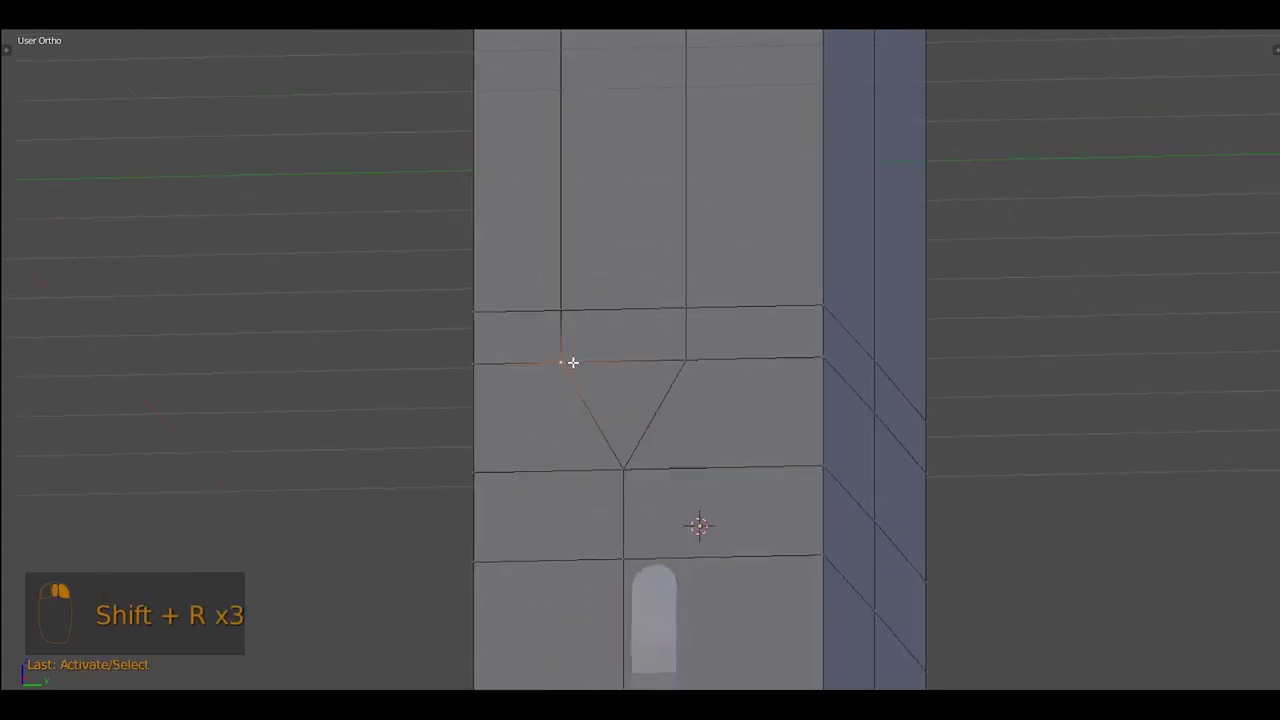
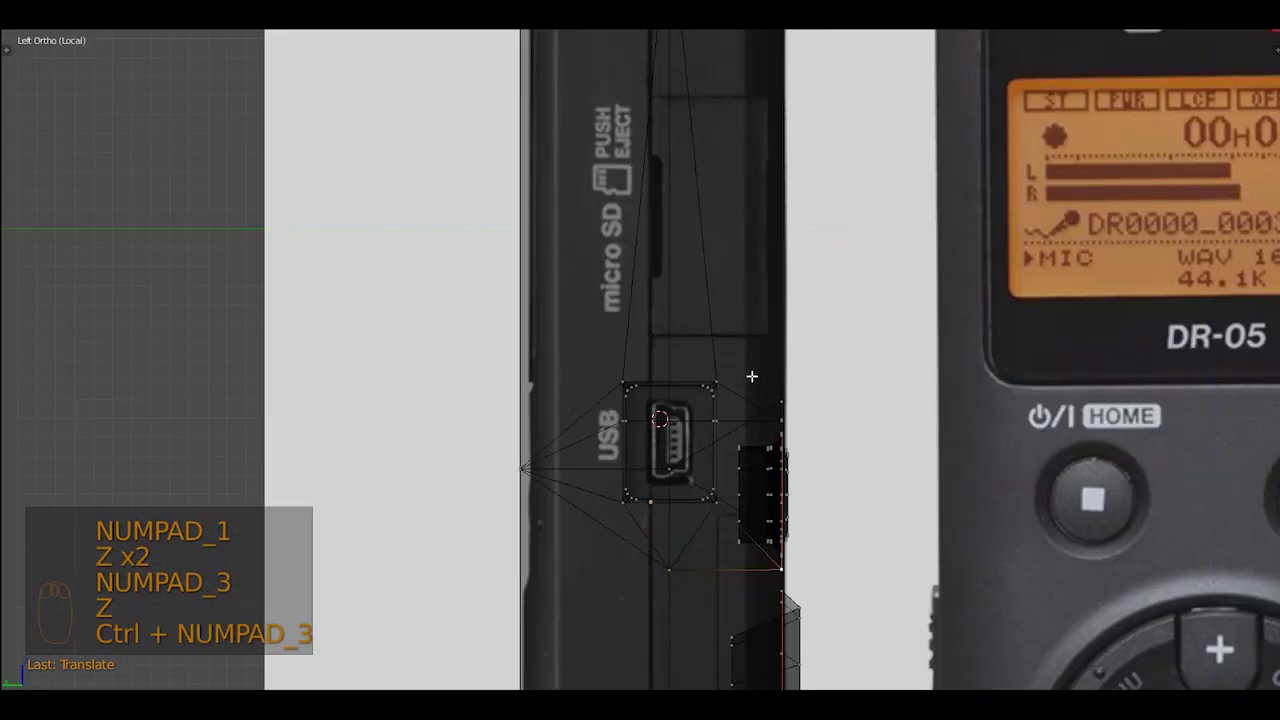
Mark the body outline and button-recess edge loops as seams, then save in front view
{"action": "key", "text": "z"}
{"action": "key", "text": "Tab"}
{"action": "left_click_drag", "start_coordinate": [661, 313], "coordinate": [926, 273]}
{"action": "key", "text": "z"}
{"action": "key", "text": "KP_1"}
{"action": "key", "text": "ctrl+s"}
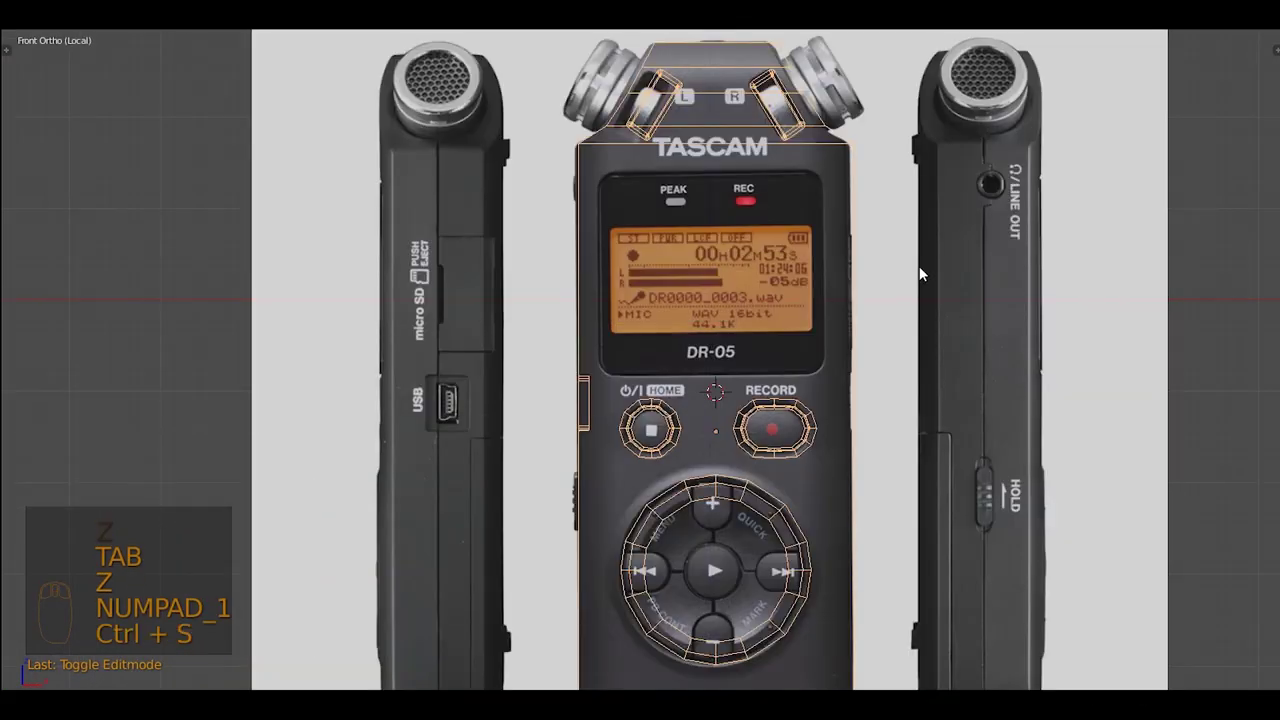
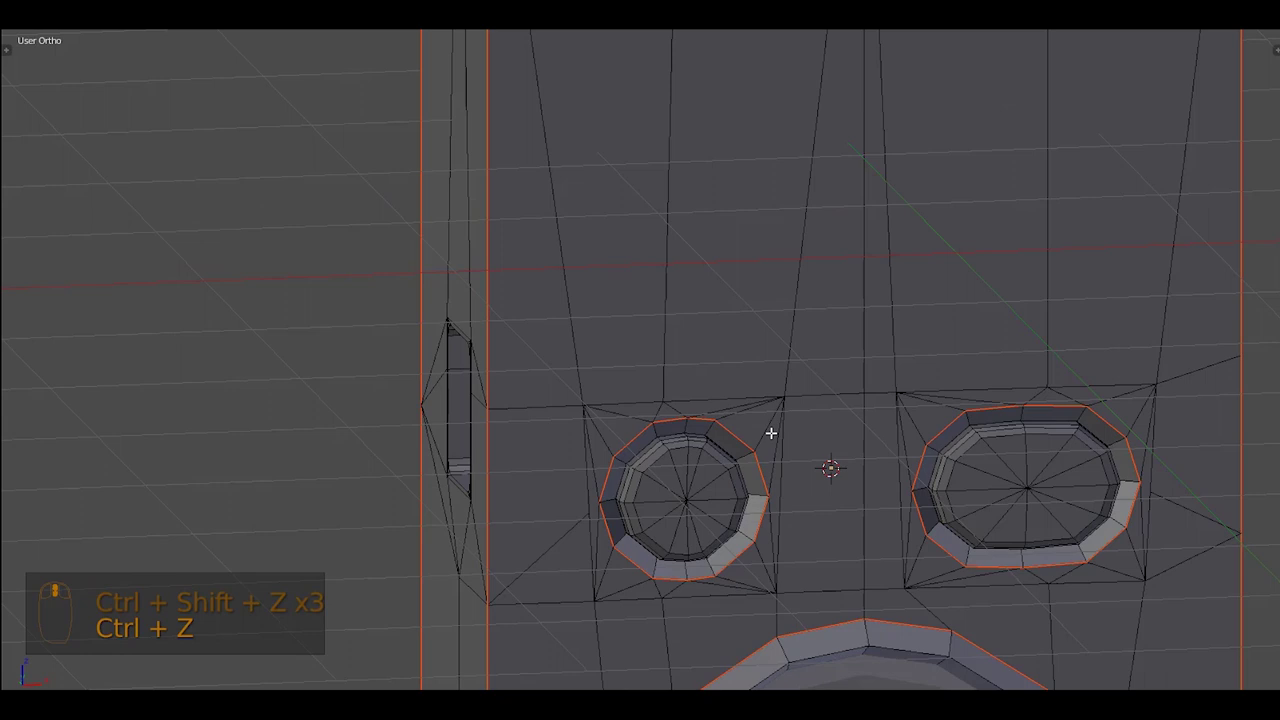
Enable subdivision smoothing on the body, check the oval recess from the side and save
{"action": "key", "text": "KP_1"}
{"action": "key", "text": "z"}
{"action": "key", "text": "b"}
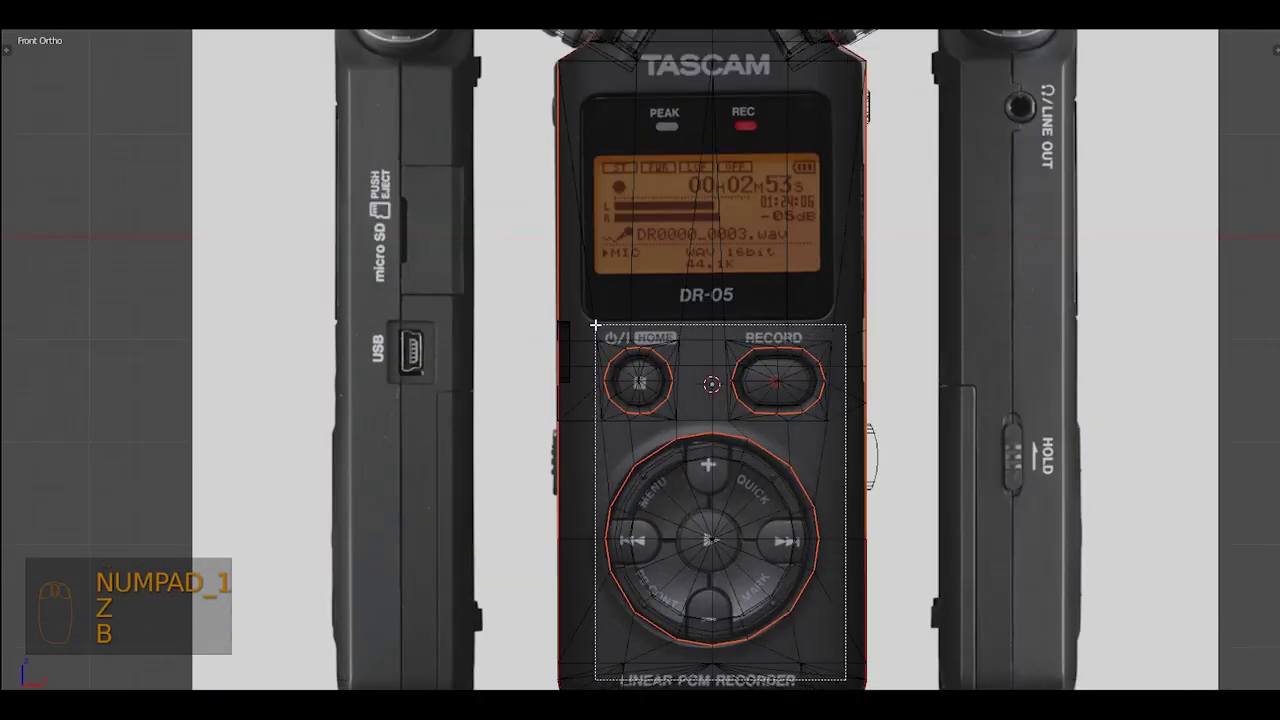
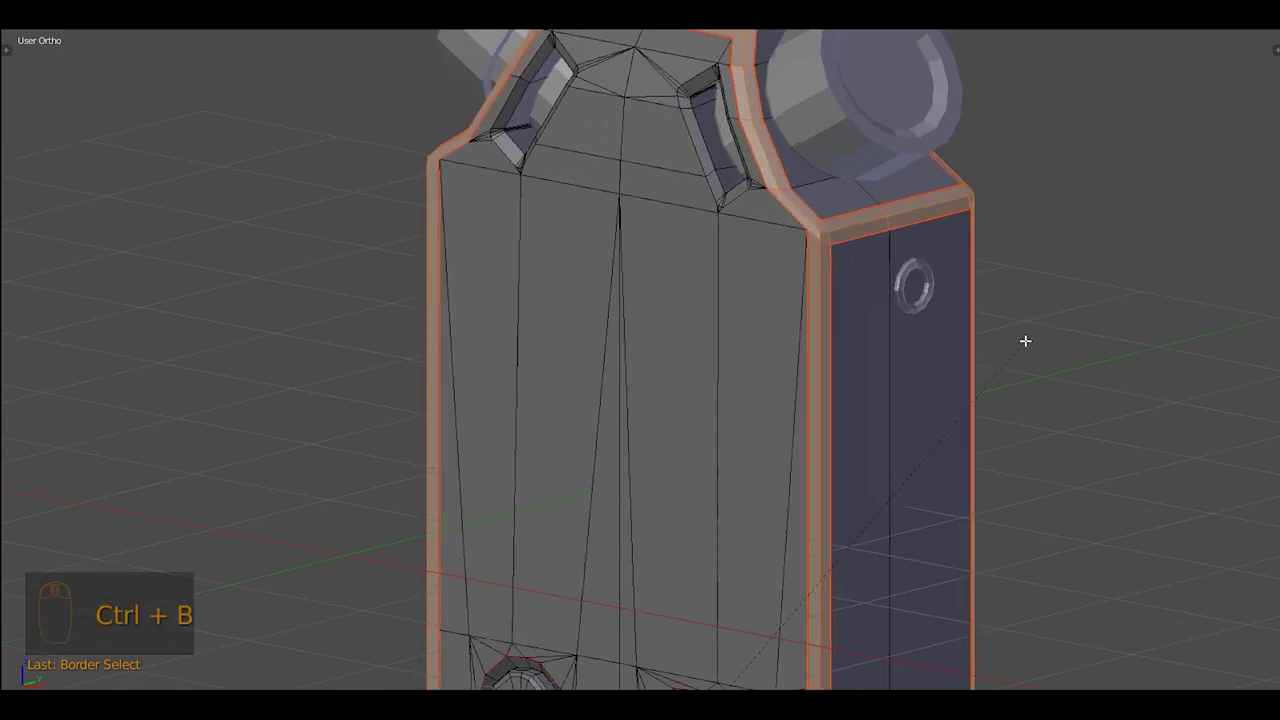
{"action": "left_click_drag", "start_coordinate": [780, 298], "coordinate": [512, 375]}
{"action": "key", "text": "Tab"}
{"action": "key", "text": "ctrl+s"}
{"action": "key", "text": "KP_1"}
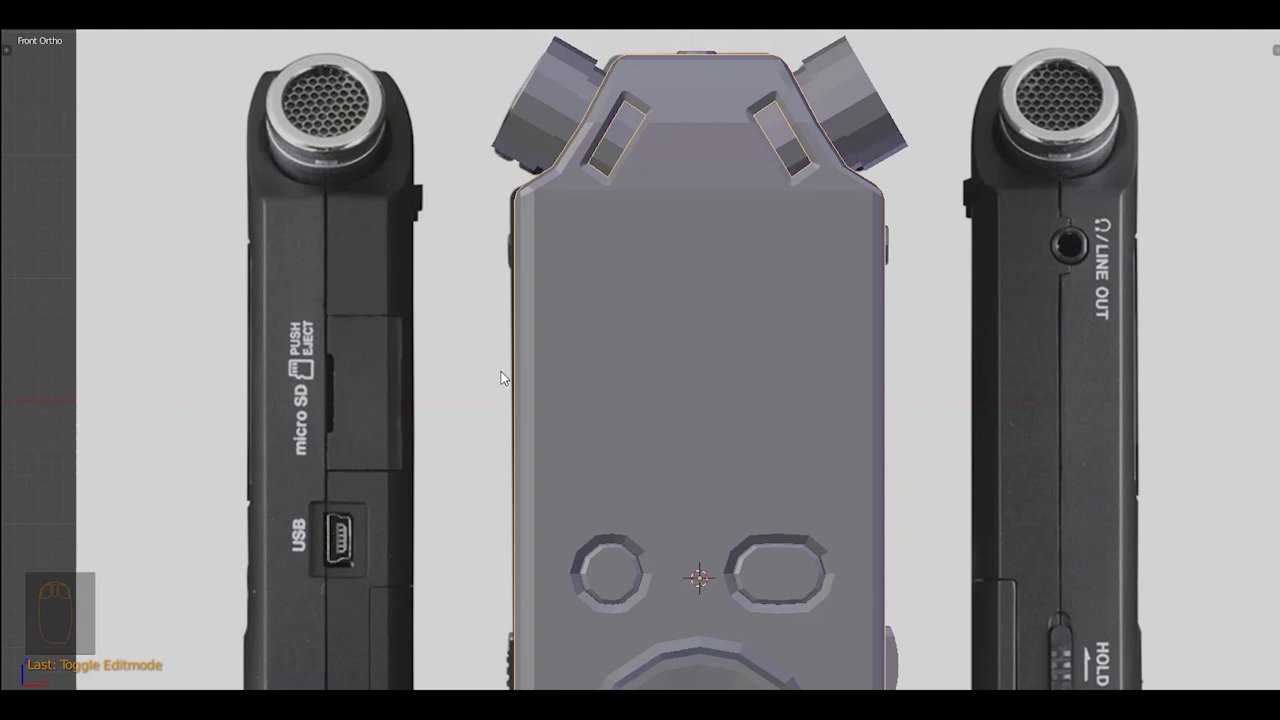
{"action": "middle_click", "coordinate": [506, 295]}
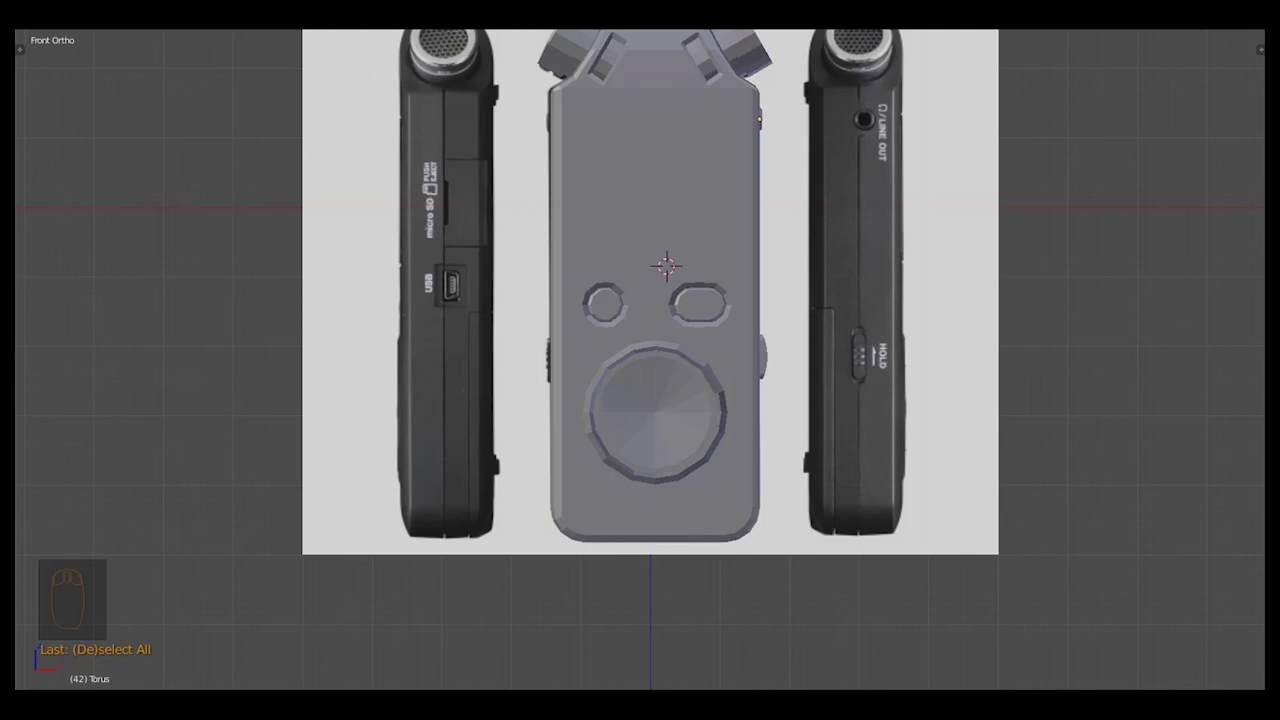
Select the whole recorder body and move it onto its own layer with M
{"action": "left_click_drag", "start_coordinate": [819, 393], "coordinate": [790, 386]}
{"action": "key", "text": "KP_1"}
{"action": "key", "text": "a"}
{"action": "key", "text": "shift+d"}
{"action": "key", "text": "m"}
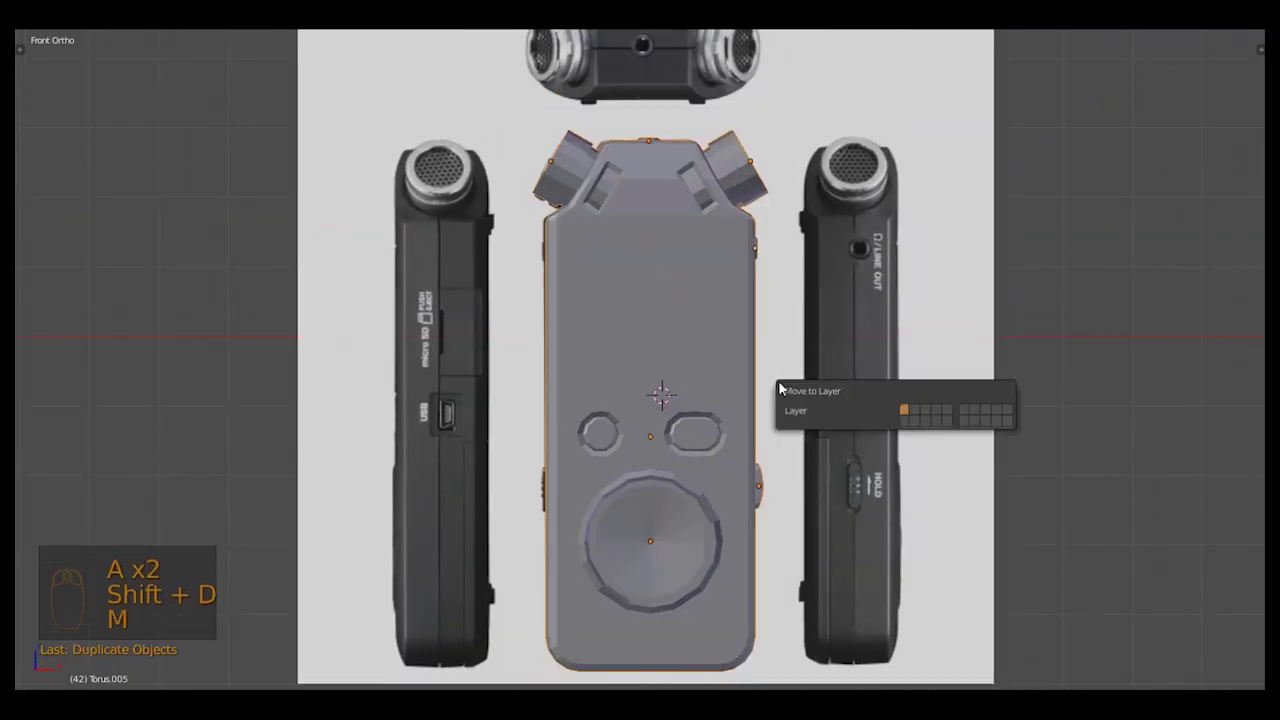
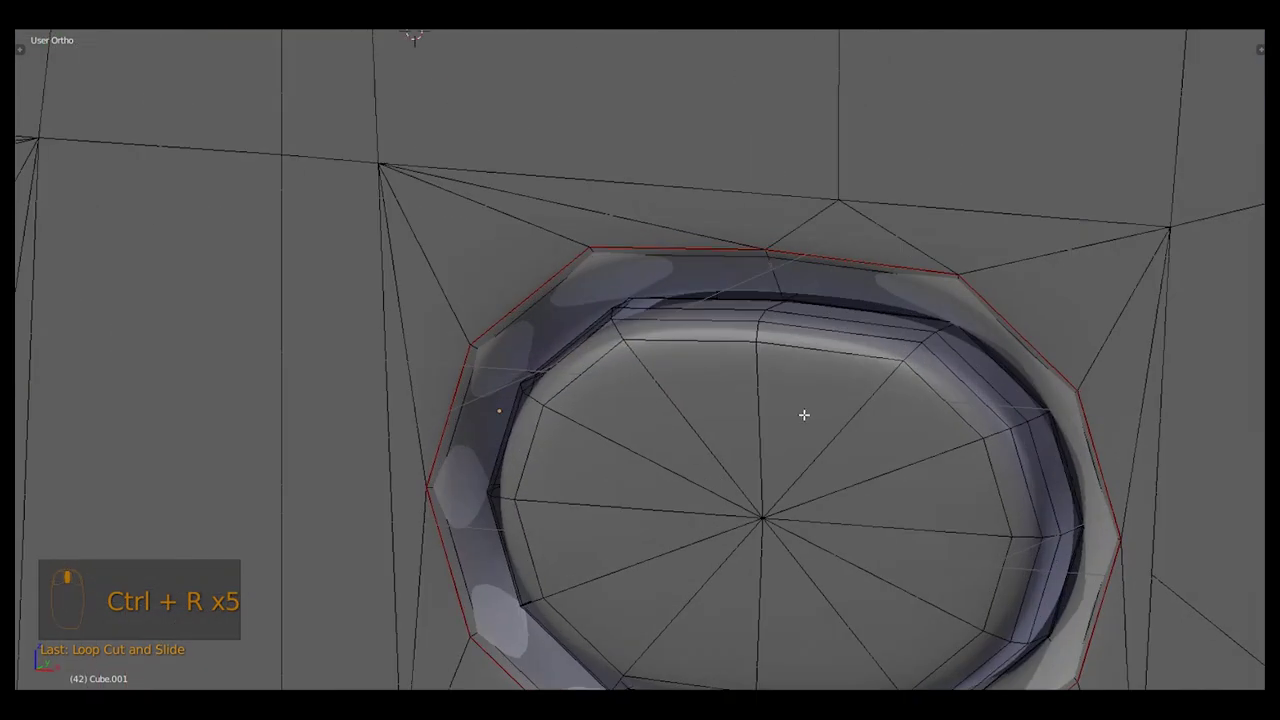
Inspect the smoothed button recesses and cut a new edge path across the top shoulder by the mic opening
{"action": "left_click", "coordinate": [692, 427]}
{"action": "left_click_drag", "start_coordinate": [694, 431], "coordinate": [657, 482]}
{"action": "key", "text": "ctrl+r"}
{"action": "scroll", "scroll_direction": "up", "scroll_amount": 3}
{"action": "key", "text": "Tab"}
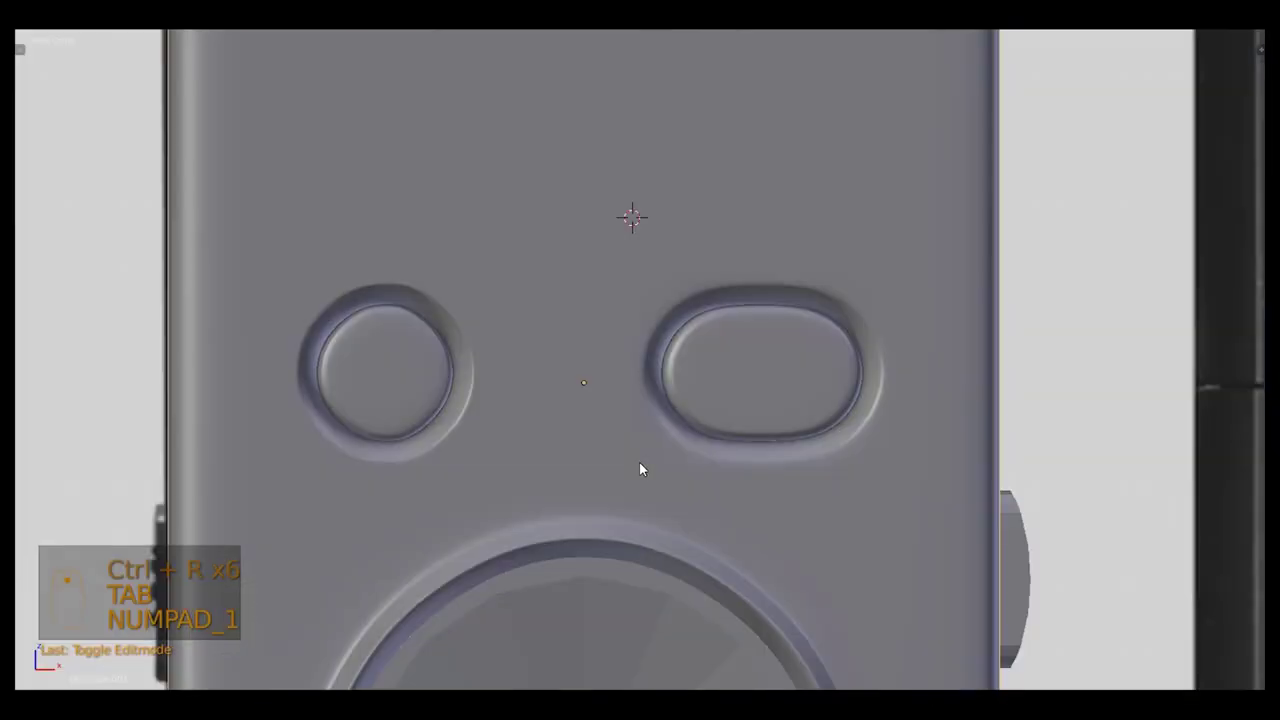
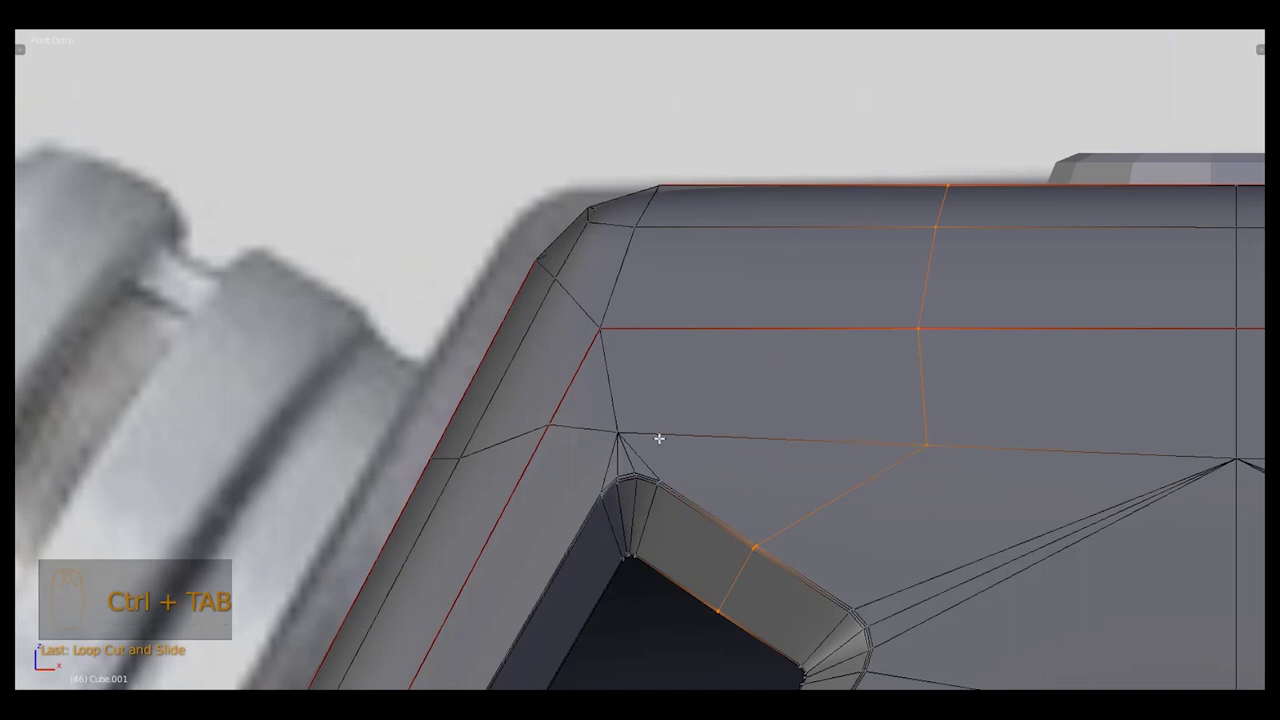
Reroute the edges around the mic slot corner, hiding parts and moving the corner vertices into place
{"action": "key", "text": "ctrl+z"}
{"action": "key", "text": "ctrl+Tab"}
{"action": "left_click_drag", "start_coordinate": [806, 520], "coordinate": [661, 380]}
{"action": "key", "text": "h"}
{"action": "key", "text": "ctrl+r"}
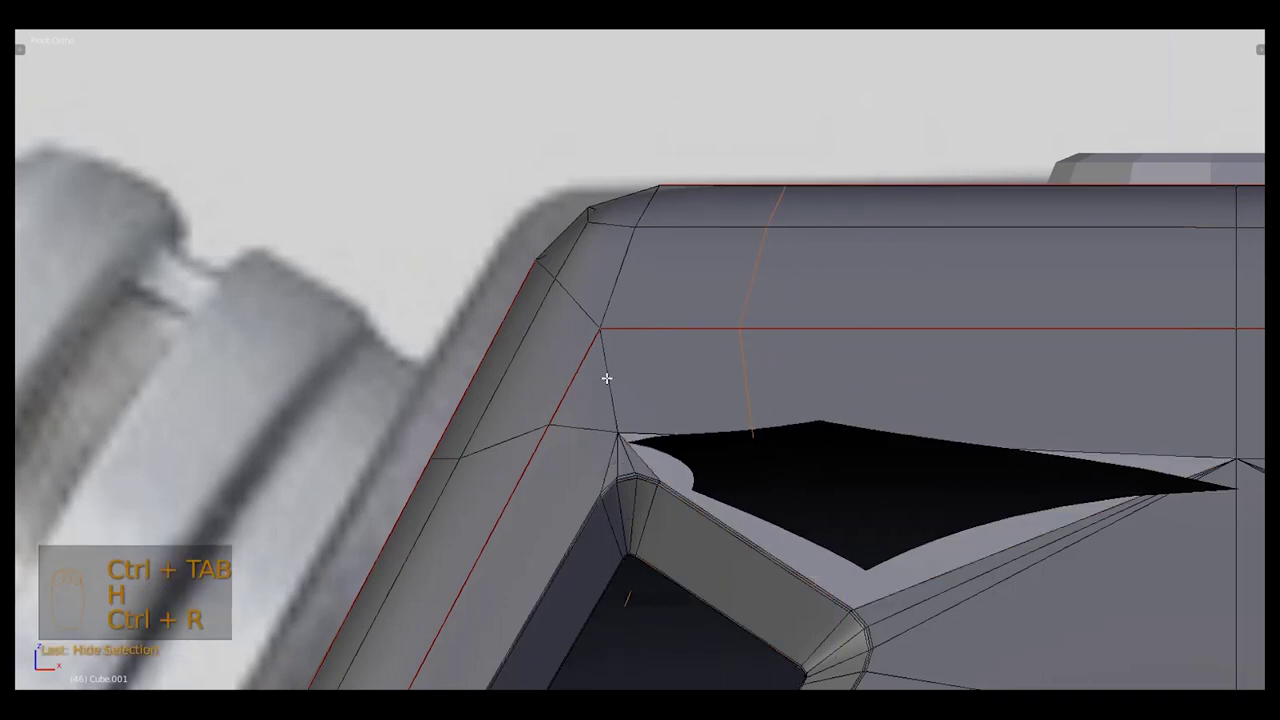
{"action": "key", "text": "alt+h"}
{"action": "key", "text": "ctrl+Tab"}
{"action": "left_click_drag", "start_coordinate": [696, 375], "coordinate": [704, 516]}
{"action": "key", "text": "g"}
{"action": "left_click_drag", "start_coordinate": [704, 516], "coordinate": [724, 439]}
{"action": "key", "text": "j"}
{"action": "key", "text": "j"}
{"action": "double_click", "coordinate": [753, 435]}
{"action": "key", "text": "ctrl+Tab"}
{"action": "middle_click", "coordinate": [724, 439]}
{"action": "left_click", "coordinate": [724, 439]}
{"action": "left_click_drag", "start_coordinate": [724, 439], "coordinate": [707, 460]}
{"action": "key", "text": "ctrl+x"}
{"action": "key", "text": "ctrl+x"}
{"action": "key", "text": "ctrl+x"}
{"action": "left_click_drag", "start_coordinate": [666, 437], "coordinate": [707, 460]}
{"action": "key", "text": "ctrl+Tab"}
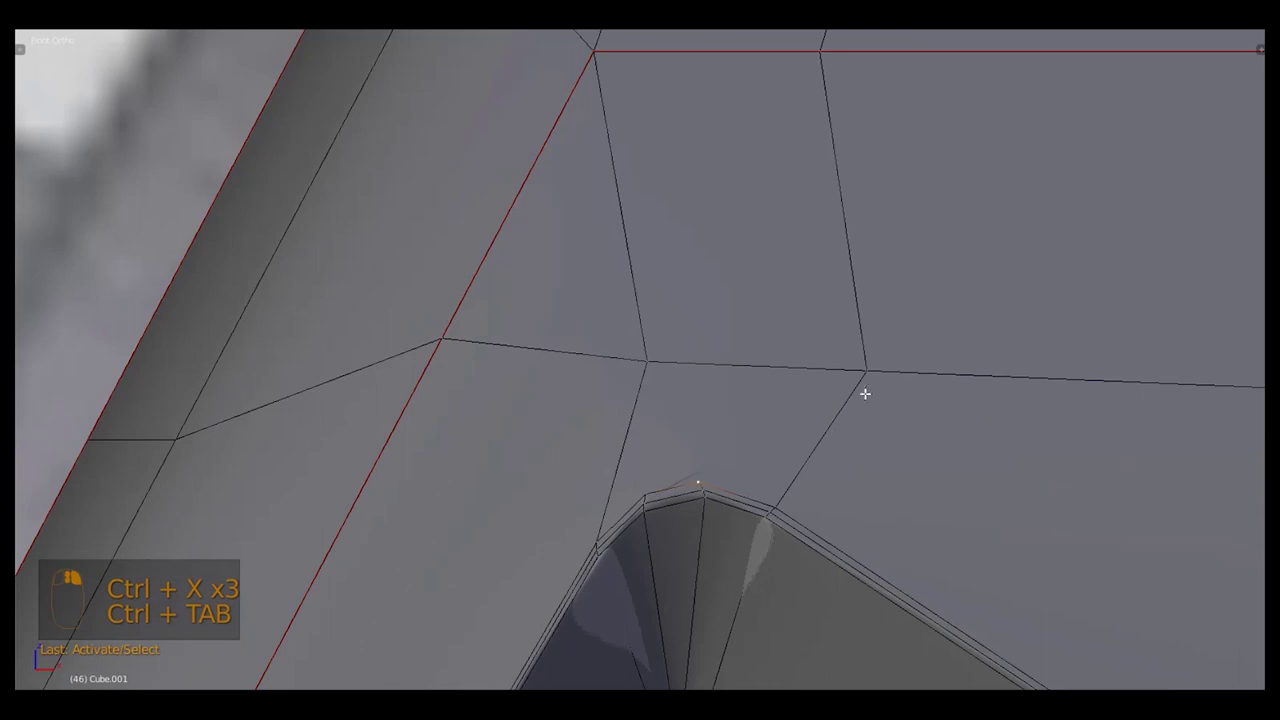
Slide the upper-corner vertices along their edges so the body corner follows the reference outline
{"action": "key", "text": "j"}
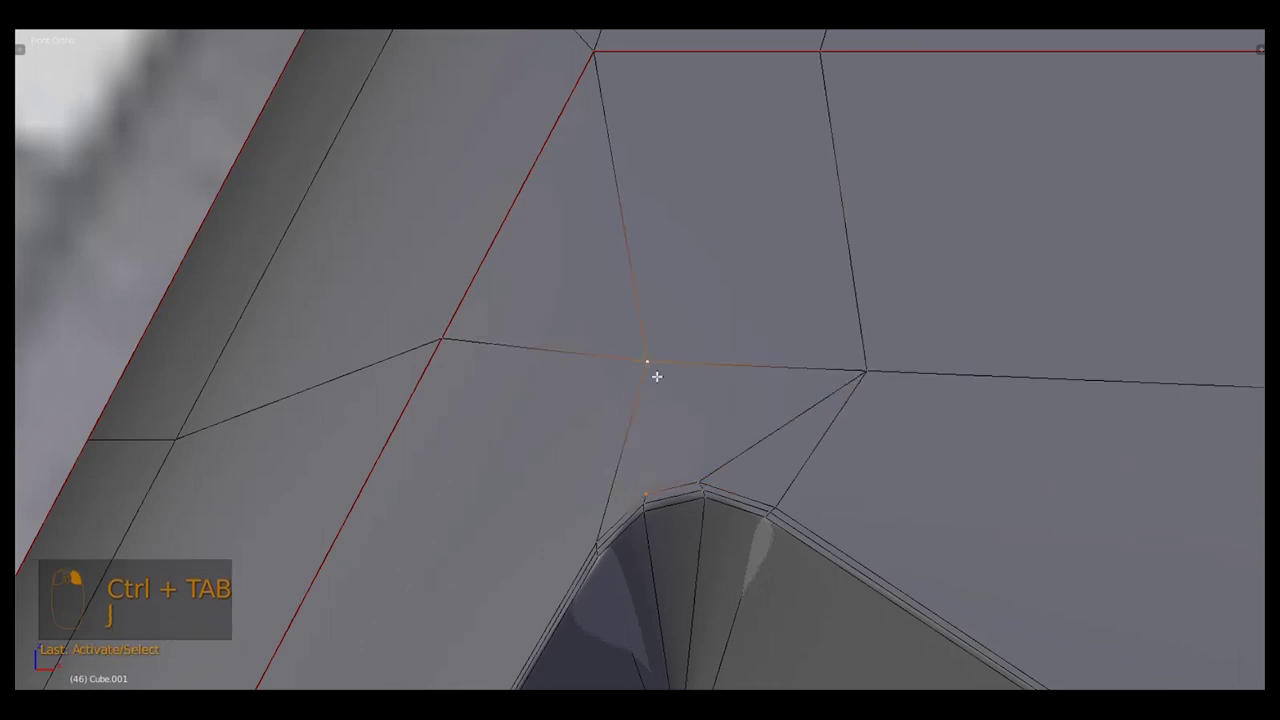
{"action": "key", "text": "j"}
{"action": "key", "text": "a"}
{"action": "key", "text": "g"}
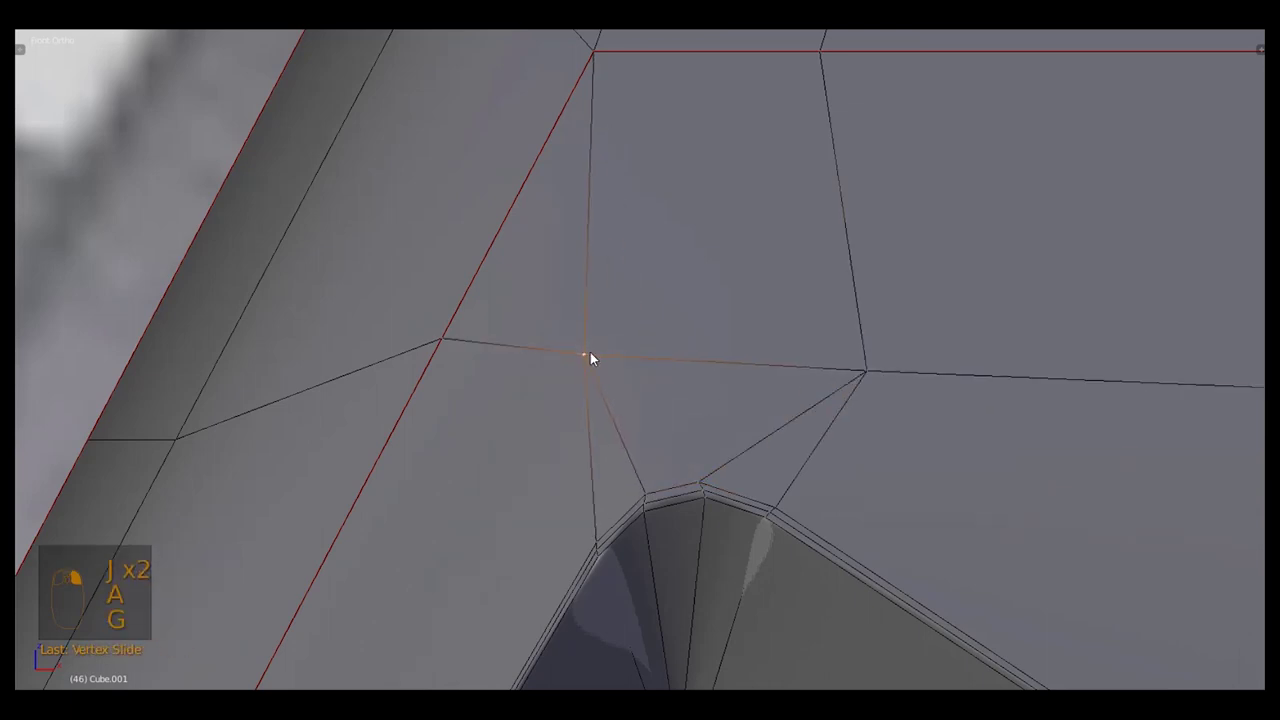
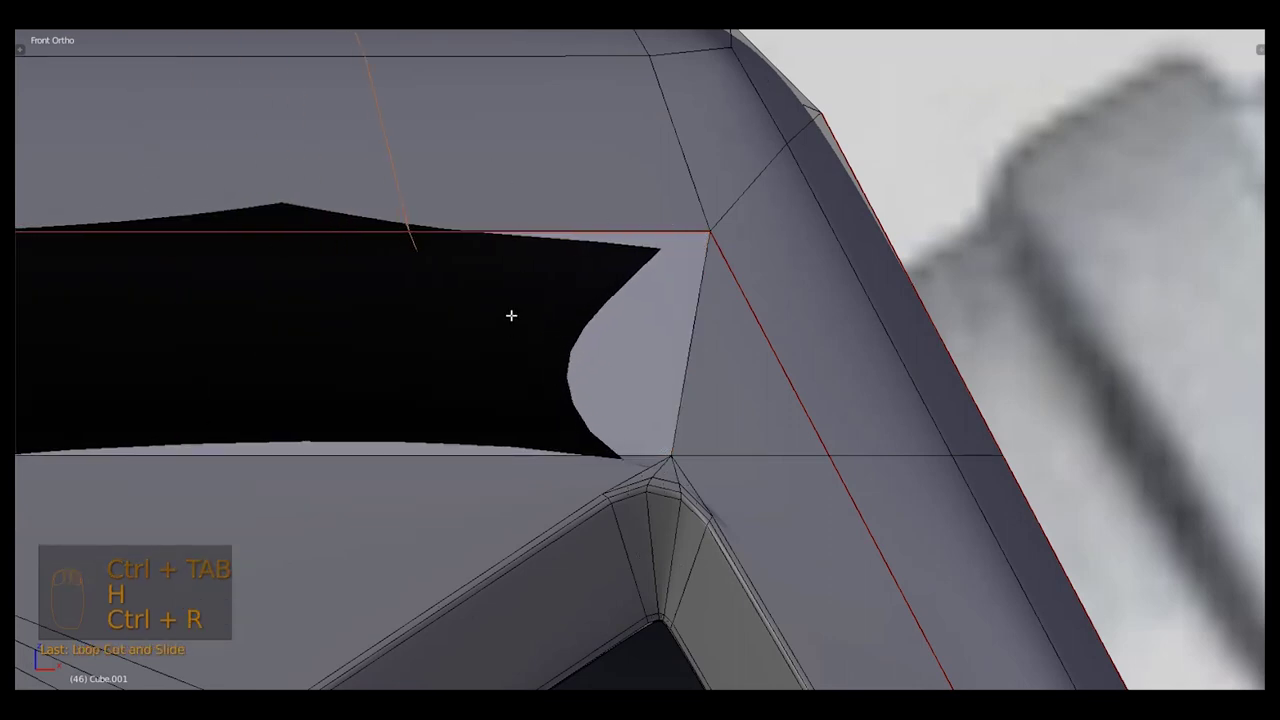
{"action": "key", "text": "g"}
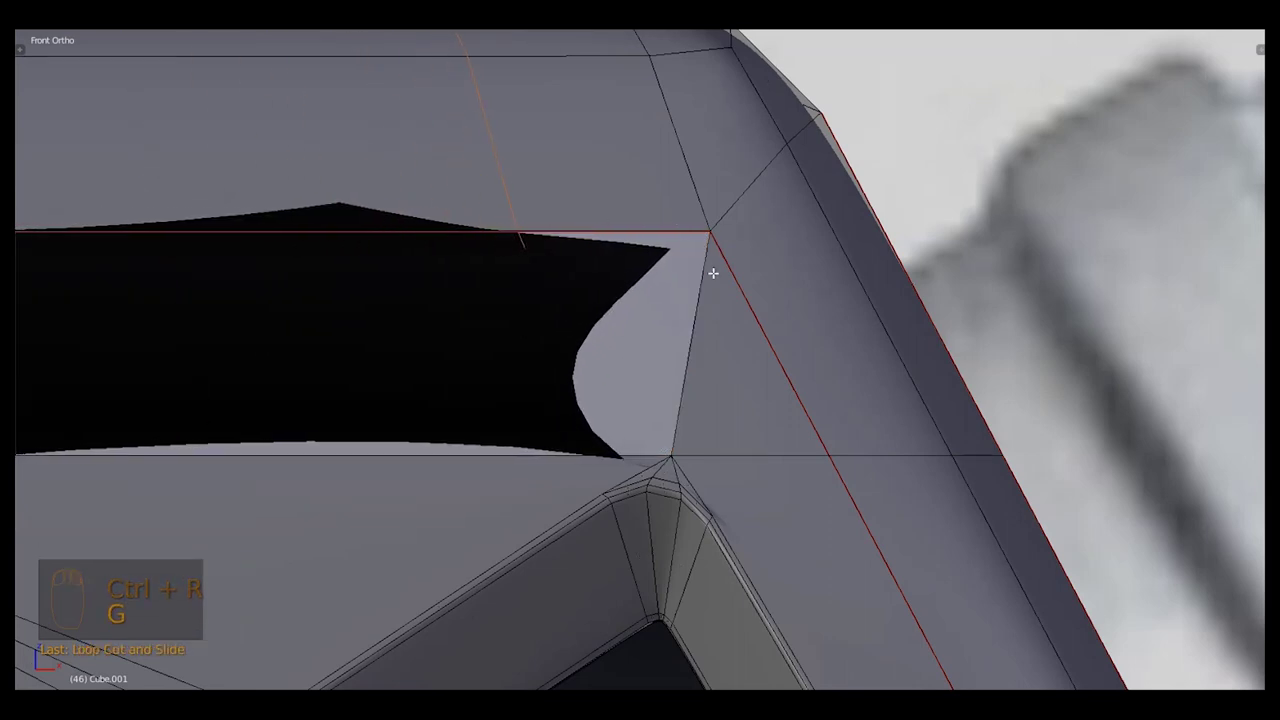
{"action": "key", "text": "alt+h"}
{"action": "key", "text": "ctrl+Tab"}
{"action": "key", "text": "ctrl+Tab"}
{"action": "left_click_drag", "start_coordinate": [530, 225], "coordinate": [638, 426]}
{"action": "key", "text": "j"}
{"action": "left_click_drag", "start_coordinate": [613, 460], "coordinate": [638, 426]}
{"action": "key", "text": "Tab"}
{"action": "key", "text": "Tab"}
{"action": "left_click_drag", "start_coordinate": [638, 426], "coordinate": [646, 444]}
{"action": "key", "text": "ctrl+`"}
{"action": "key", "text": "ctrl+Tab"}
Finish adjusting the shoulder vertices, view the smoothed body with its top ring and save
{"action": "left_click_drag", "start_coordinate": [646, 444], "coordinate": [638, 404]}
{"action": "key", "text": "ctrl+x"}
{"action": "key", "text": "ctrl+Tab"}
{"action": "key", "text": "ctrl+Tab"}
{"action": "left_click_drag", "start_coordinate": [668, 457], "coordinate": [686, 437]}
{"action": "key", "text": "j"}
{"action": "key", "text": "ctrl+Tab"}
{"action": "left_click_drag", "start_coordinate": [686, 437], "coordinate": [712, 389]}
{"action": "key", "text": "ctrl+x"}
{"action": "key", "text": "Tab"}
{"action": "key", "text": "Tab"}
{"action": "left_click", "coordinate": [722, 418]}
{"action": "middle_click", "coordinate": [712, 389]}
{"action": "left_click_drag", "start_coordinate": [700, 416], "coordinate": [716, 399]}
{"action": "key", "text": "g"}
{"action": "key", "text": "Tab"}
{"action": "key", "text": "ctrl+s"}
{"action": "middle_click", "coordinate": [865, 287]}
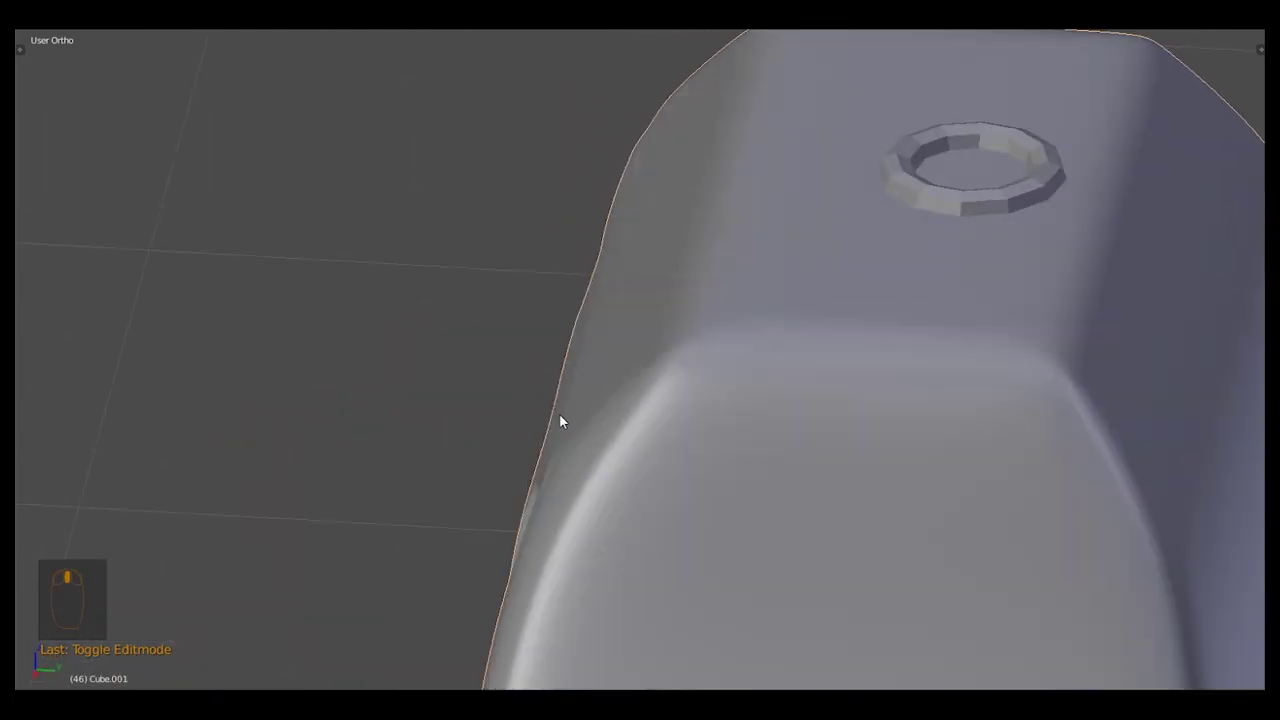
{"action": "key", "text": "Tab"}
{"action": "key", "text": "KP_1"}
{"action": "key", "text": "Tab"}
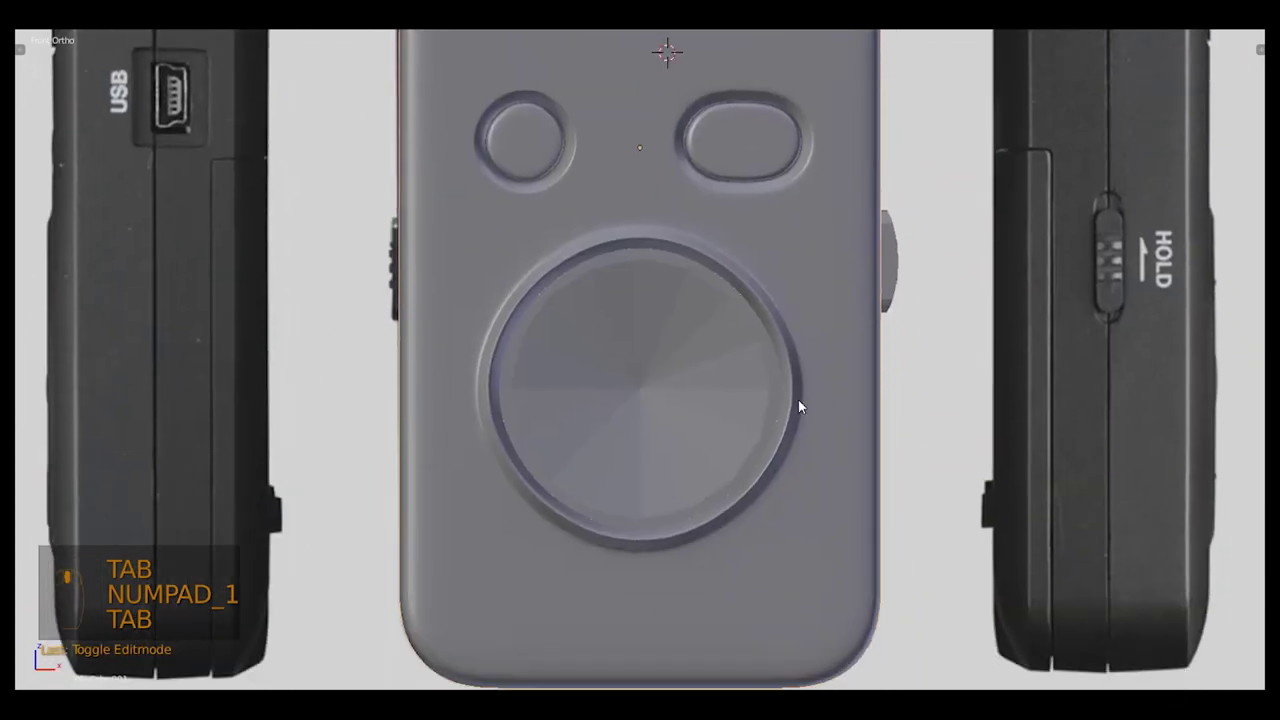
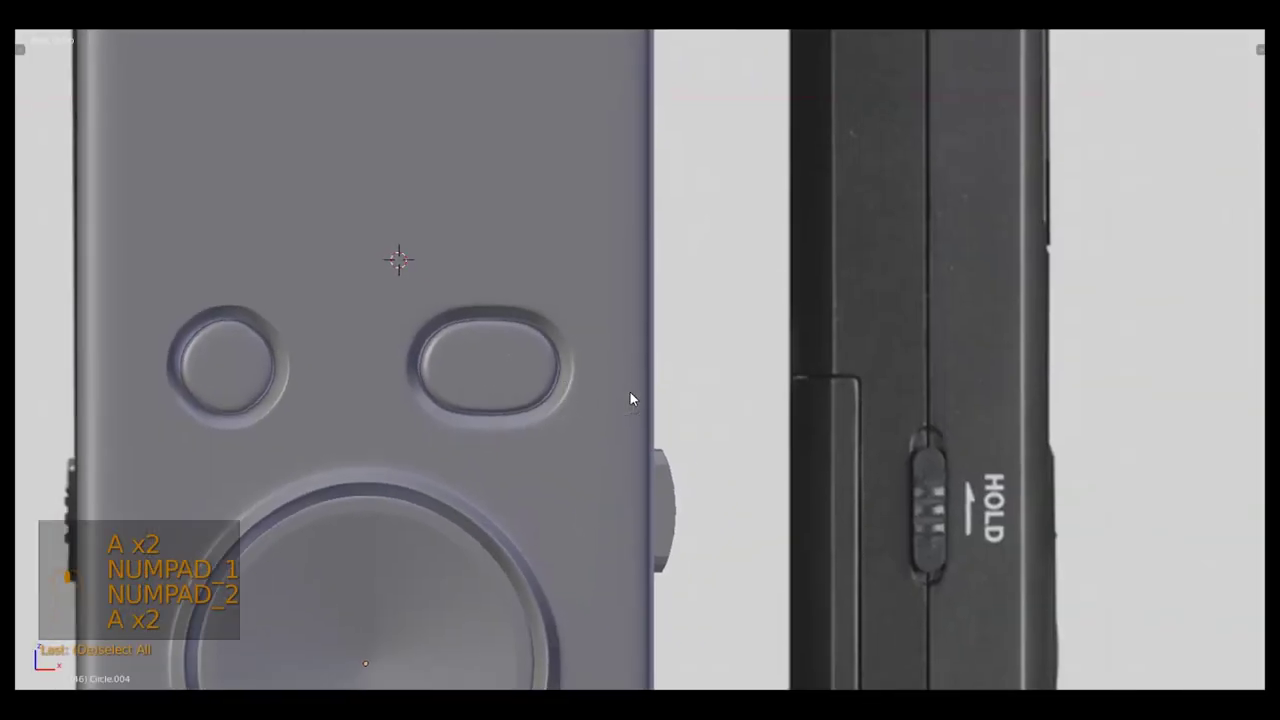
Bevel the selected edges of the side button to round its shape
{"action": "left_click_drag", "start_coordinate": [770, 485], "coordinate": [666, 338]}
{"action": "key", "text": "KP_Decimal"}
{"action": "left_click", "coordinate": [753, 482]}
{"action": "key", "text": "Tab"}
{"action": "left_click_drag", "start_coordinate": [623, 312], "coordinate": [1246, 527]}
{"action": "key", "text": "ctrl+b"}
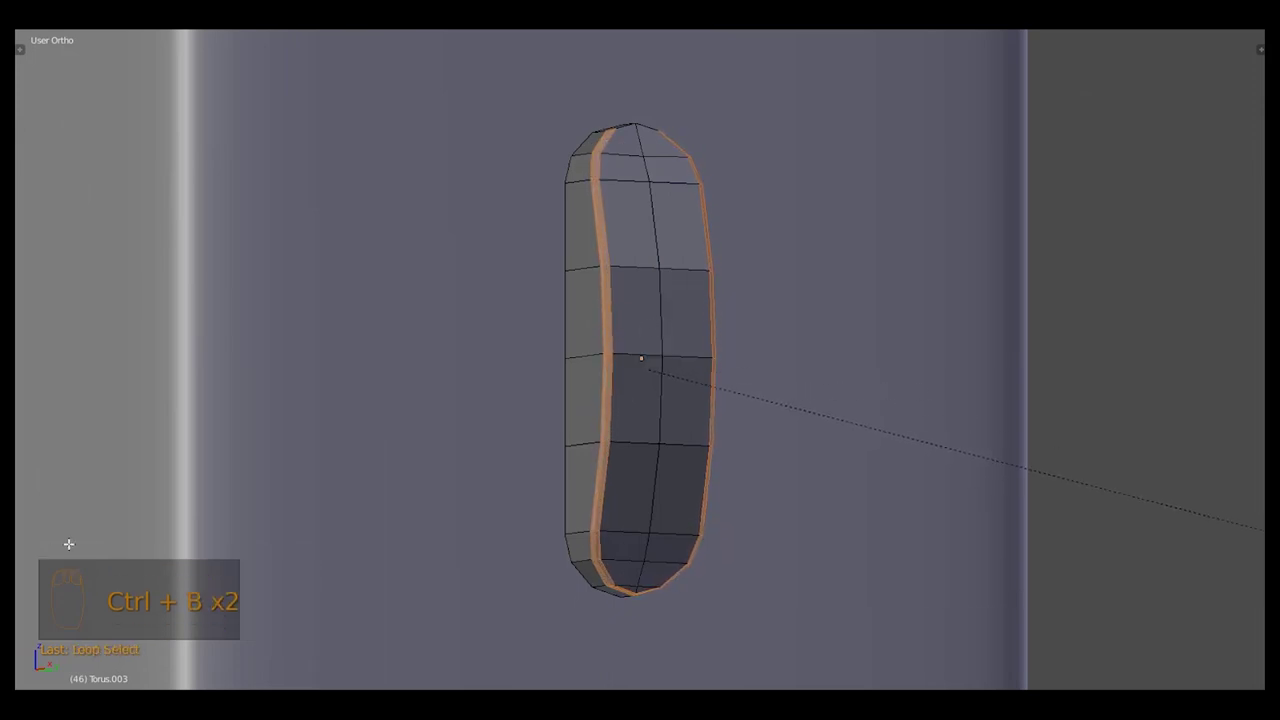
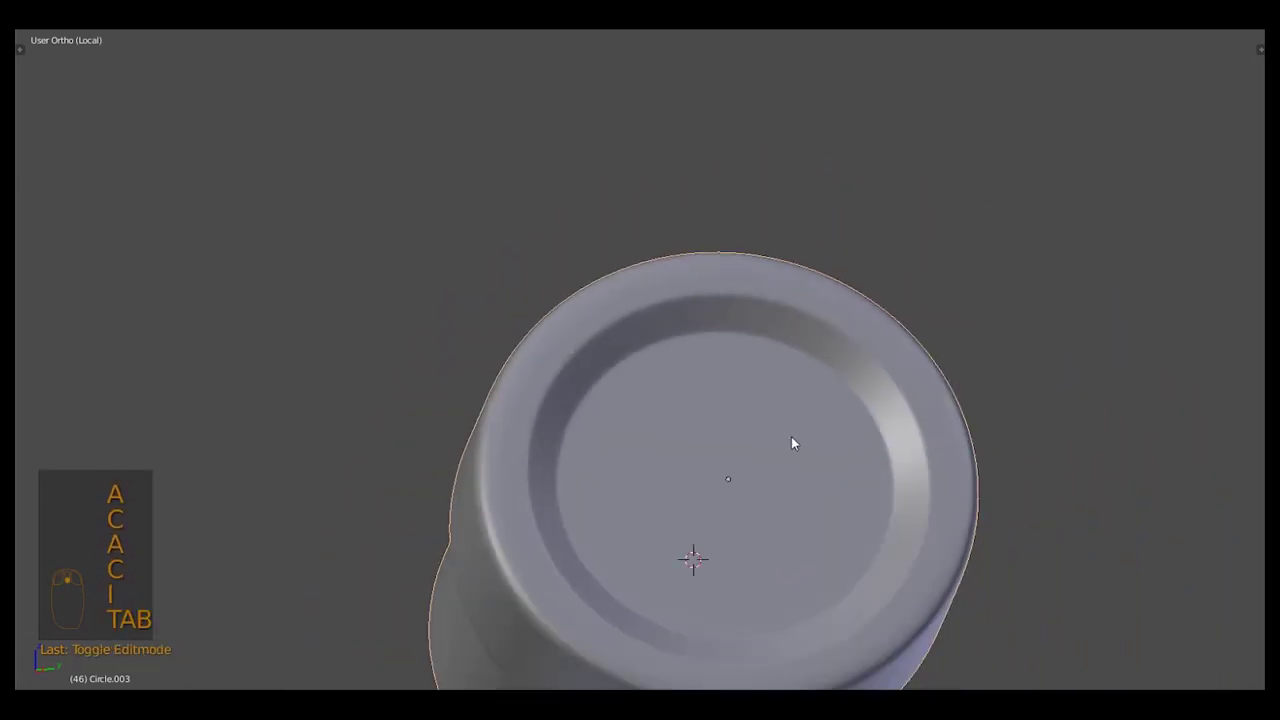
Save, give the mic cylinder a level-2 Subsurf and start an edge loop along its side
{"action": "key", "text": "KP_Divide"}
{"action": "key", "text": "KP_1"}
{"action": "key", "text": "z"}
{"action": "key", "text": "ctrl+s"}
{"action": "key", "text": "z"}
{"action": "middle_click", "coordinate": [720, 380]}
{"action": "left_click_drag", "start_coordinate": [254, 308], "coordinate": [816, 383]}
{"action": "key", "text": "ctrl+2"}
{"action": "left_click_drag", "start_coordinate": [358, 374], "coordinate": [563, 333]}
{"action": "key", "text": "Tab"}
{"action": "key", "text": "ctrl+r"}
Inspect the mic cylinder from the front in wireframe and return to Edit Mode
{"action": "key", "text": "Tab"}
{"action": "key", "text": "z"}
{"action": "key", "text": "KP_1"}
{"action": "key", "text": "z"}
{"action": "middle_click", "coordinate": [619, 355]}
{"action": "left_click_drag", "start_coordinate": [618, 311], "coordinate": [618, 288]}
{"action": "key", "text": "Tab"}
Add edge loops near the cylinder's outer rim and change the selection mode
{"action": "key", "text": "z"}
{"action": "key", "text": "ctrl+r"}
{"action": "middle_click", "coordinate": [618, 288]}
{"action": "key", "text": "ctrl+r"}
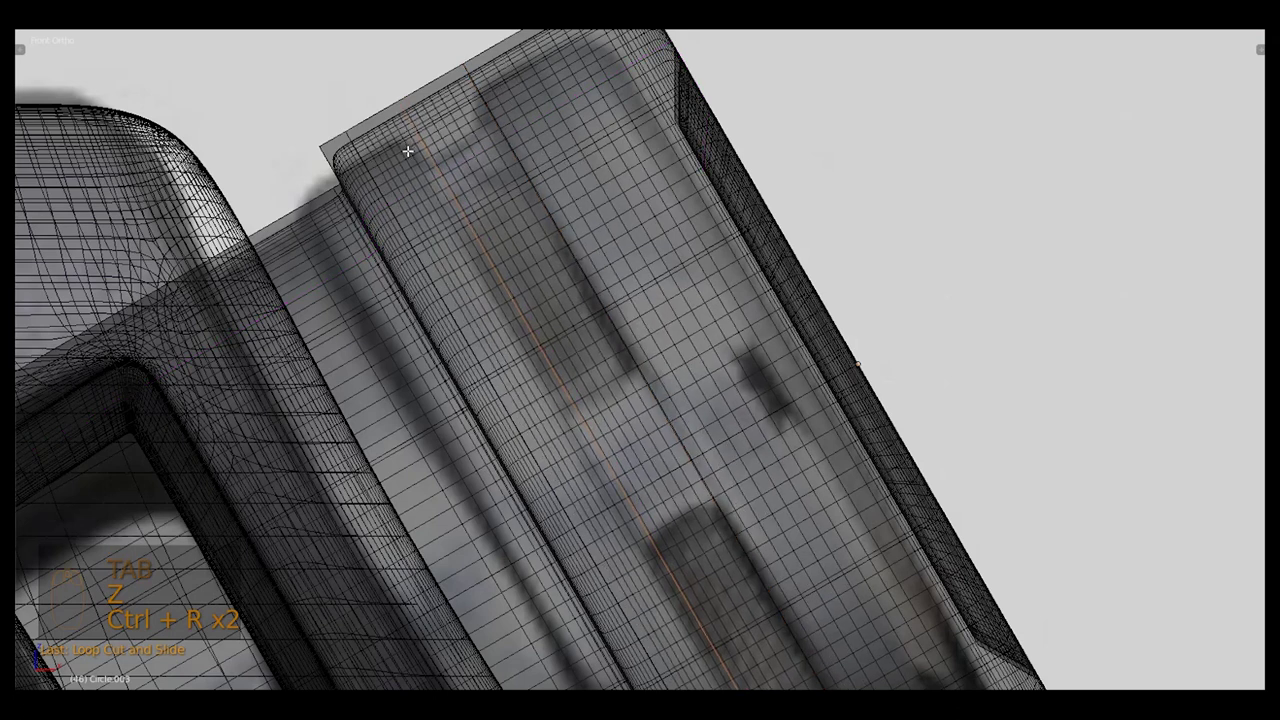
{"action": "key", "text": "z"}
{"action": "key", "text": "ctrl+Tab"}
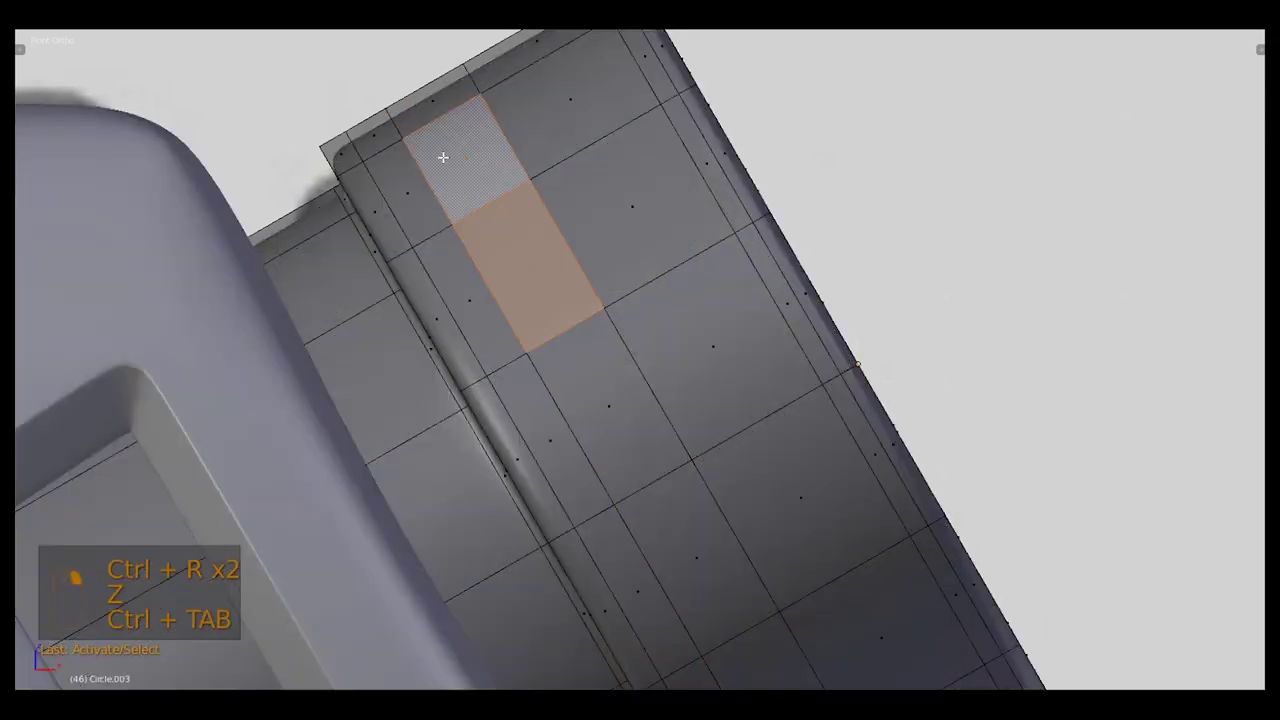
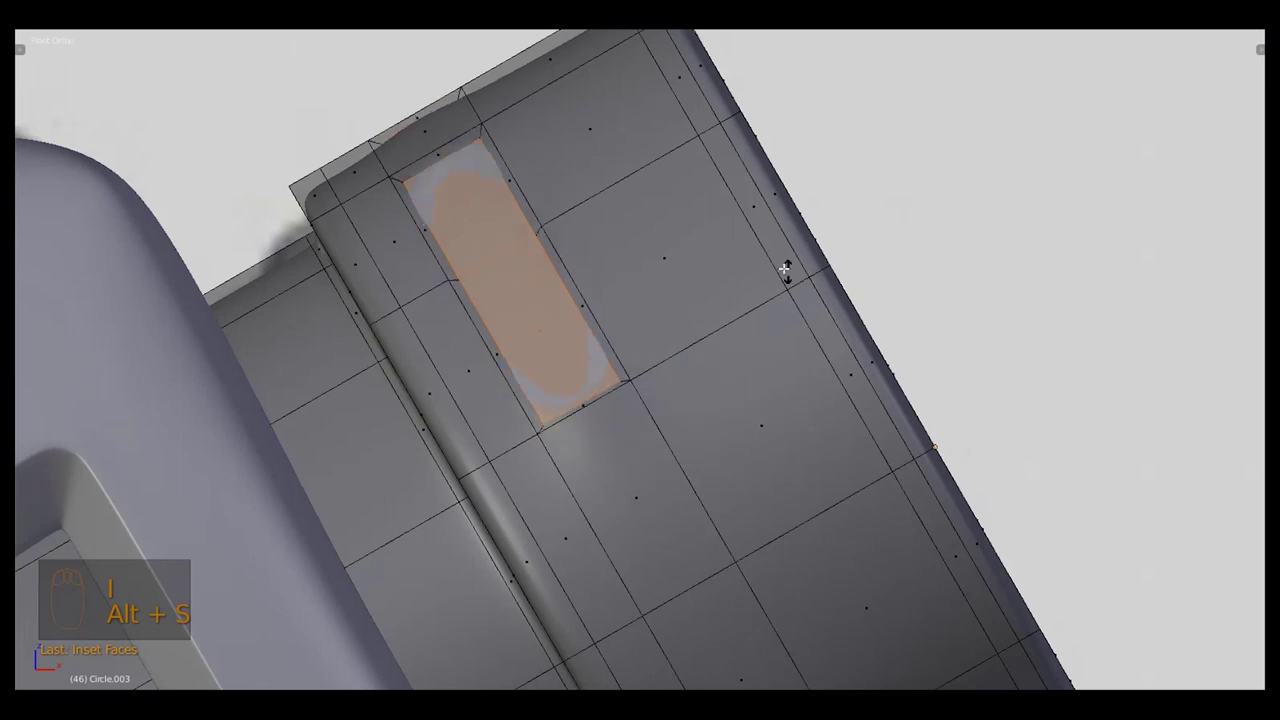
Shrink and inset the oval faces into recessed slots, then check the subdivided result
{"action": "key", "text": "alt+s"}
{"action": "key", "text": "i"}
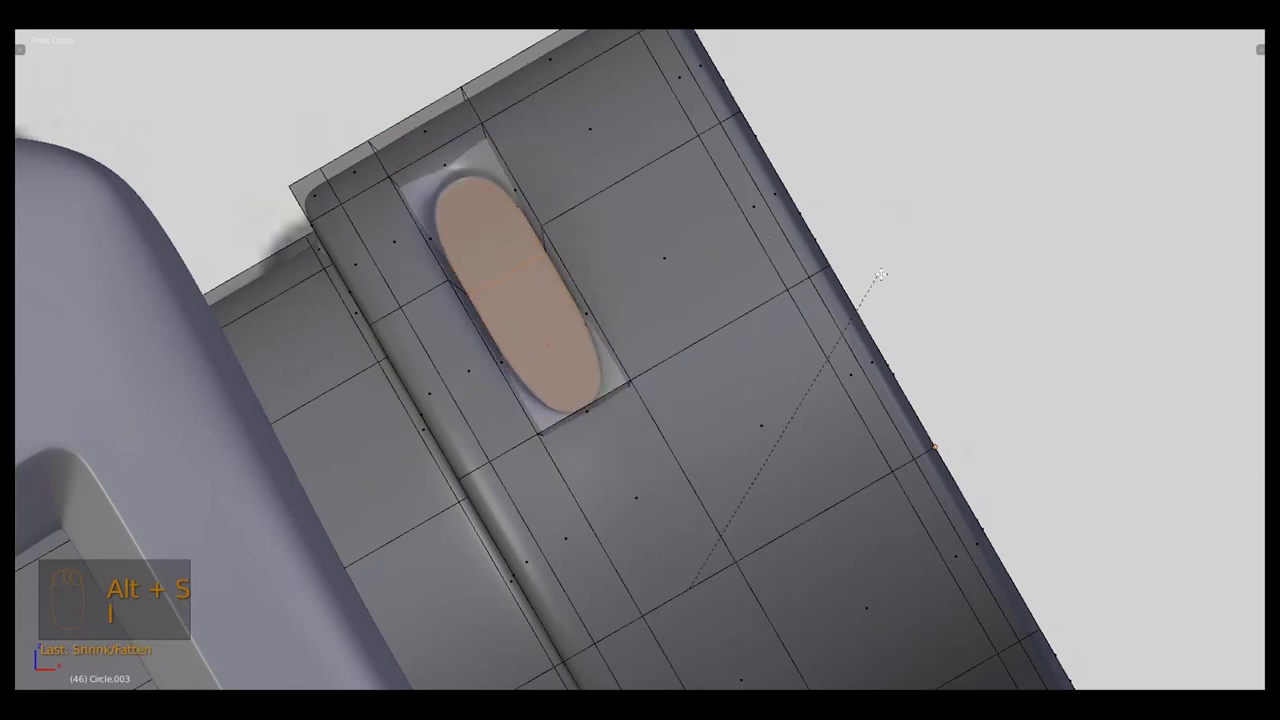
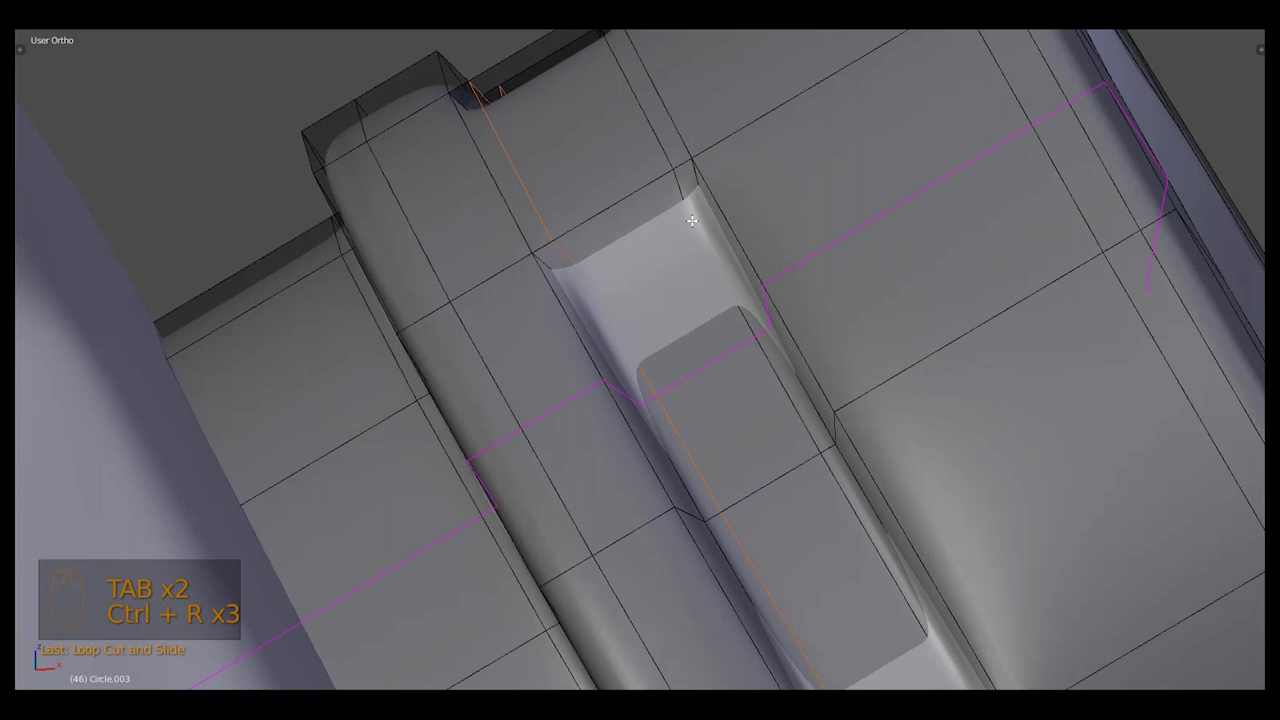
{"action": "key", "text": "Tab"}
{"action": "middle_click", "coordinate": [705, 196]}
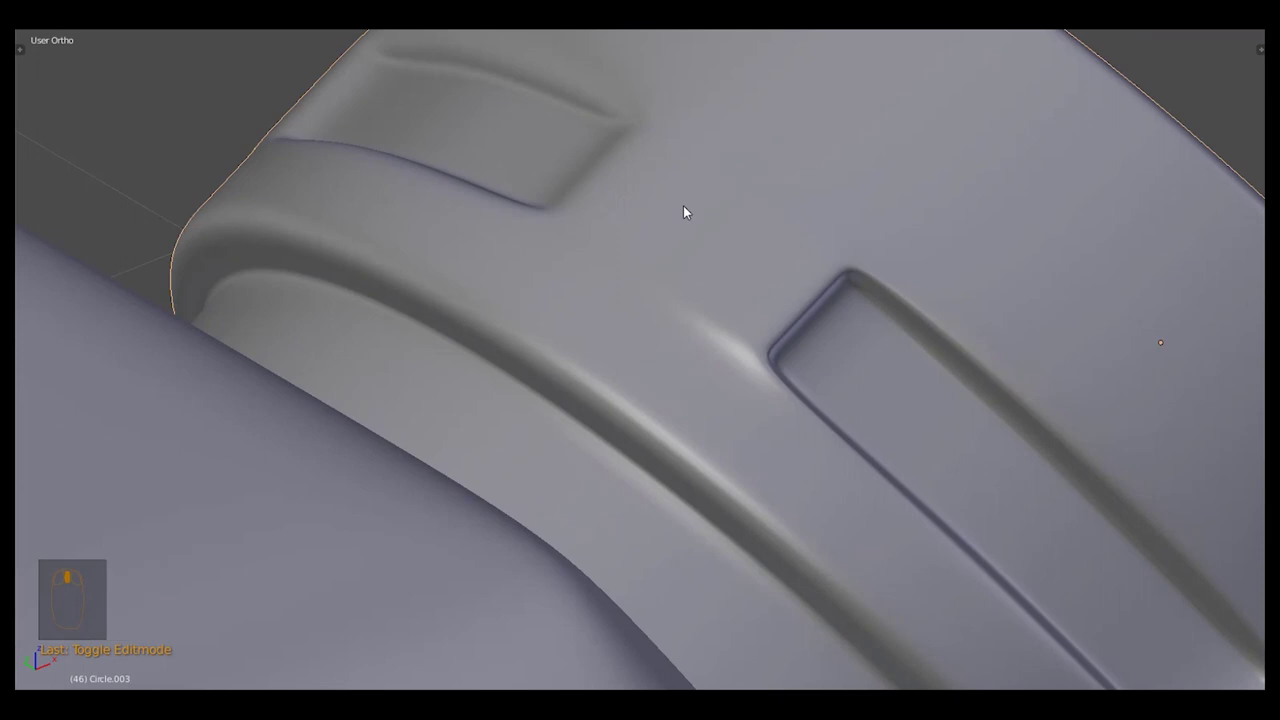
Undo the last slot edits back to the clean face strips
{"action": "key", "text": "Tab"}
{"action": "key", "text": "ctrl+z"}
{"action": "key", "text": "ctrl+z"}
{"action": "key", "text": "ctrl+z"}
{"action": "key", "text": "ctrl+z"}
{"action": "middle_click", "coordinate": [624, 186]}
{"action": "key", "text": "ctrl+z"}
{"action": "key", "text": "ctrl+z"}
Inset and shrink another face strip into a rounded slot and grow the selection
{"action": "key", "text": "z"}
{"action": "scroll", "scroll_direction": "up", "scroll_amount": 3}
{"action": "key", "text": "z"}
{"action": "key", "text": "i"}
{"action": "middle_click", "coordinate": [992, 322]}
{"action": "left_click", "coordinate": [948, 338]}
{"action": "left_click_drag", "start_coordinate": [947, 340], "coordinate": [797, 247]}
{"action": "key", "text": "alt+s"}
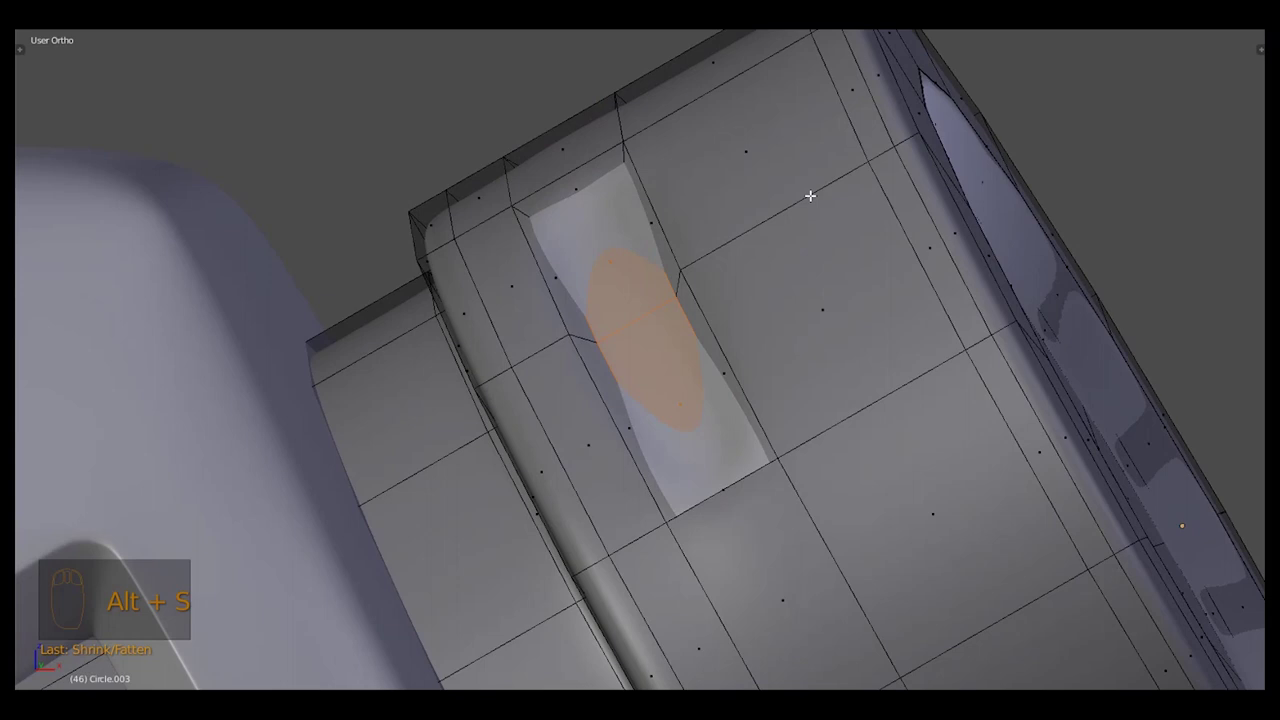
{"action": "key", "text": "ctrl+KP_Add"}
{"action": "middle_click", "coordinate": [707, 302]}
{"action": "left_click_drag", "start_coordinate": [762, 401], "coordinate": [722, 350]}
Duplicate and separate the slot geometry, scale it and hide part of it
{"action": "key", "text": "shift+d"}
{"action": "key", "text": "p"}
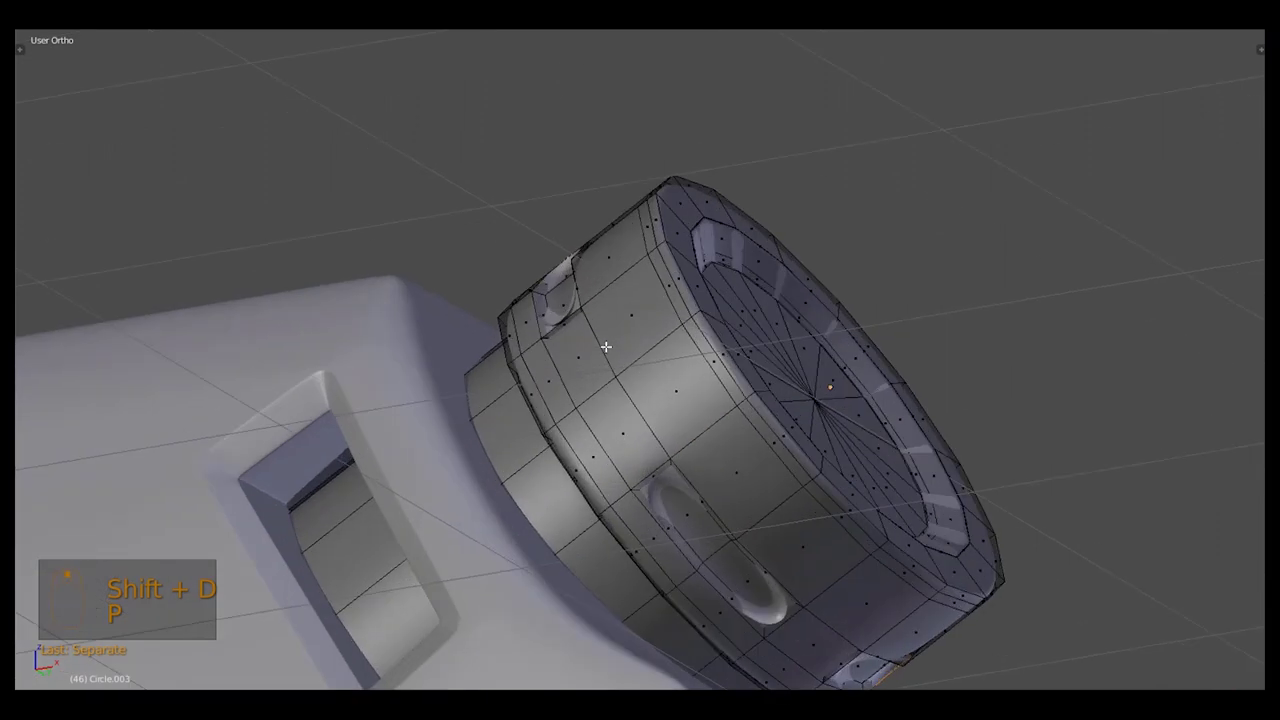
{"action": "key", "text": "Tab"}
{"action": "right_click", "coordinate": [561, 294]}
{"action": "key", "text": "s"}
{"action": "left_click_drag", "start_coordinate": [962, 419], "coordinate": [939, 435]}
{"action": "key", "text": ","}
{"action": "key", "text": "s"}
{"action": "key", "text": "h"}
{"action": "right_click", "coordinate": [685, 385]}
Join the reworked pieces and unhide the hidden geometry
{"action": "key", "text": "Tab"}
{"action": "left_click", "coordinate": [622, 371]}
{"action": "right_click", "coordinate": [622, 371]}
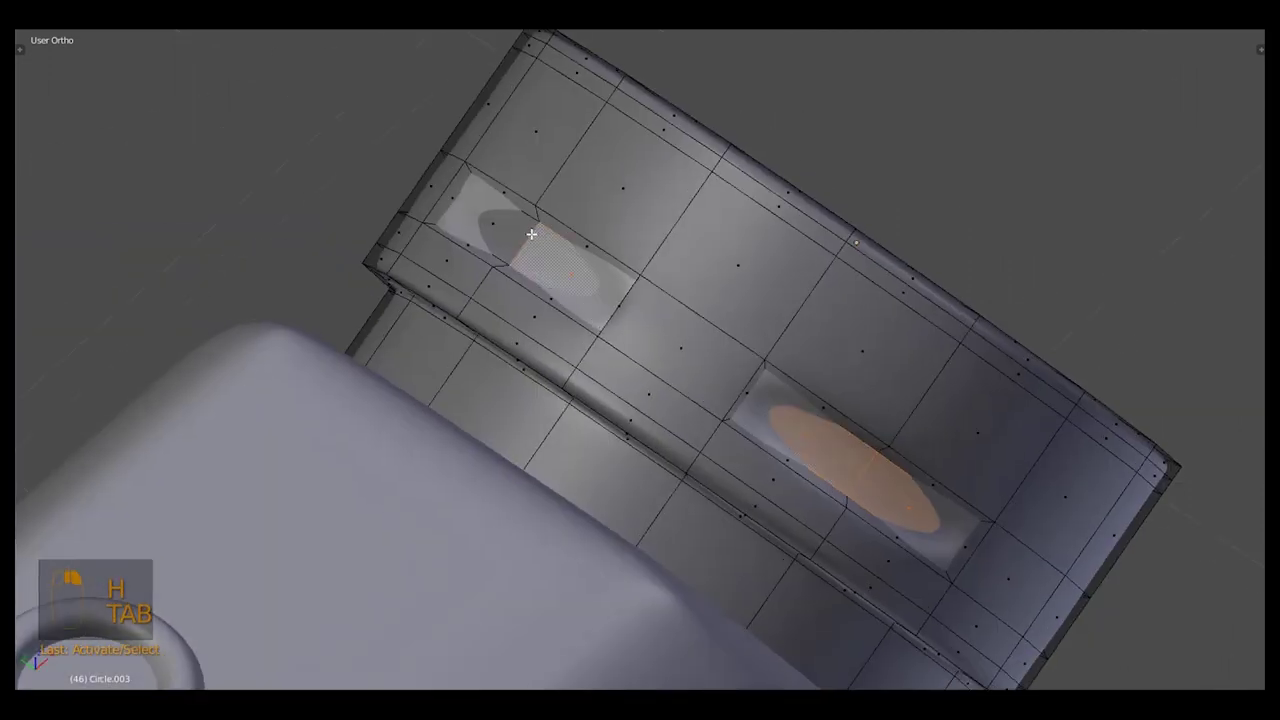
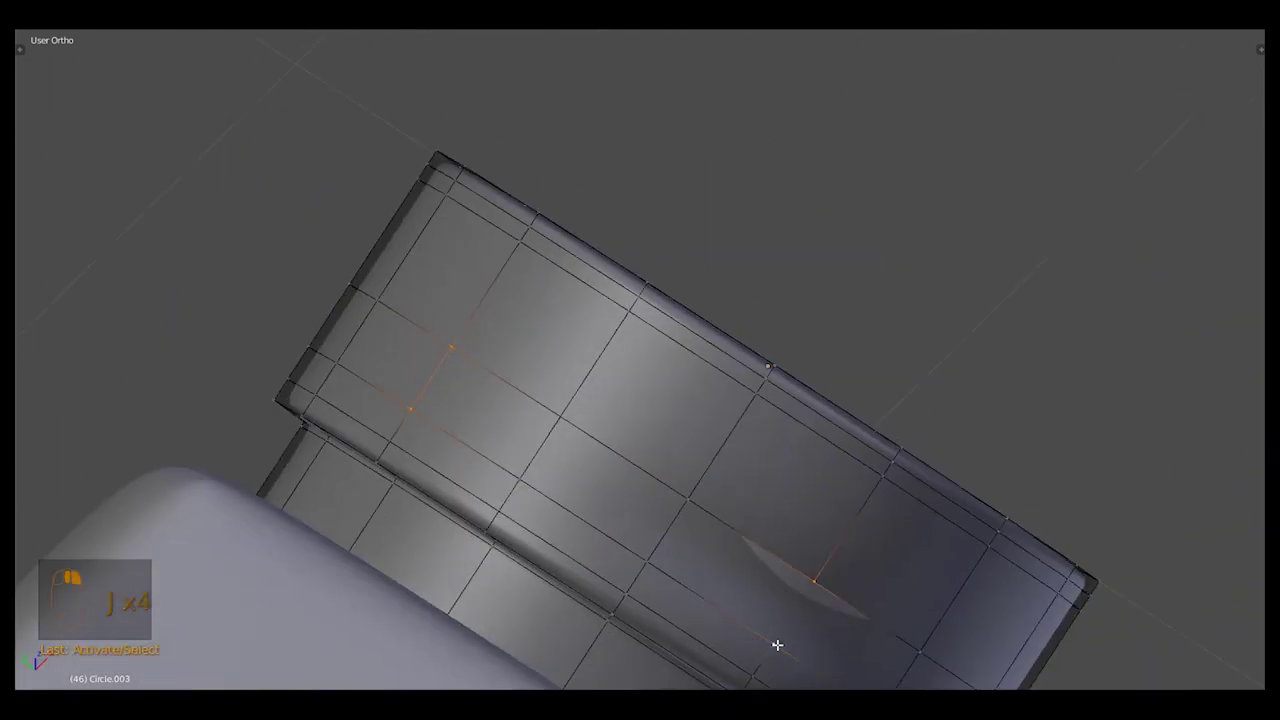
{"action": "key", "text": "a"}
{"action": "key", "text": "j"}
{"action": "left_click_drag", "start_coordinate": [774, 612], "coordinate": [730, 488]}
{"action": "key", "text": "alt+h"}
Unhide everything and scale the channel piece over the cylinder in front view
{"action": "key", "text": "Tab"}
{"action": "key", "text": "alt+h"}
{"action": "key", "text": "a"}
{"action": "left_click_drag", "start_coordinate": [730, 488], "coordinate": [759, 505]}
{"action": "key", "text": "KP_1"}
{"action": "key", "text": "s"}
{"action": "key", "text": "s"}
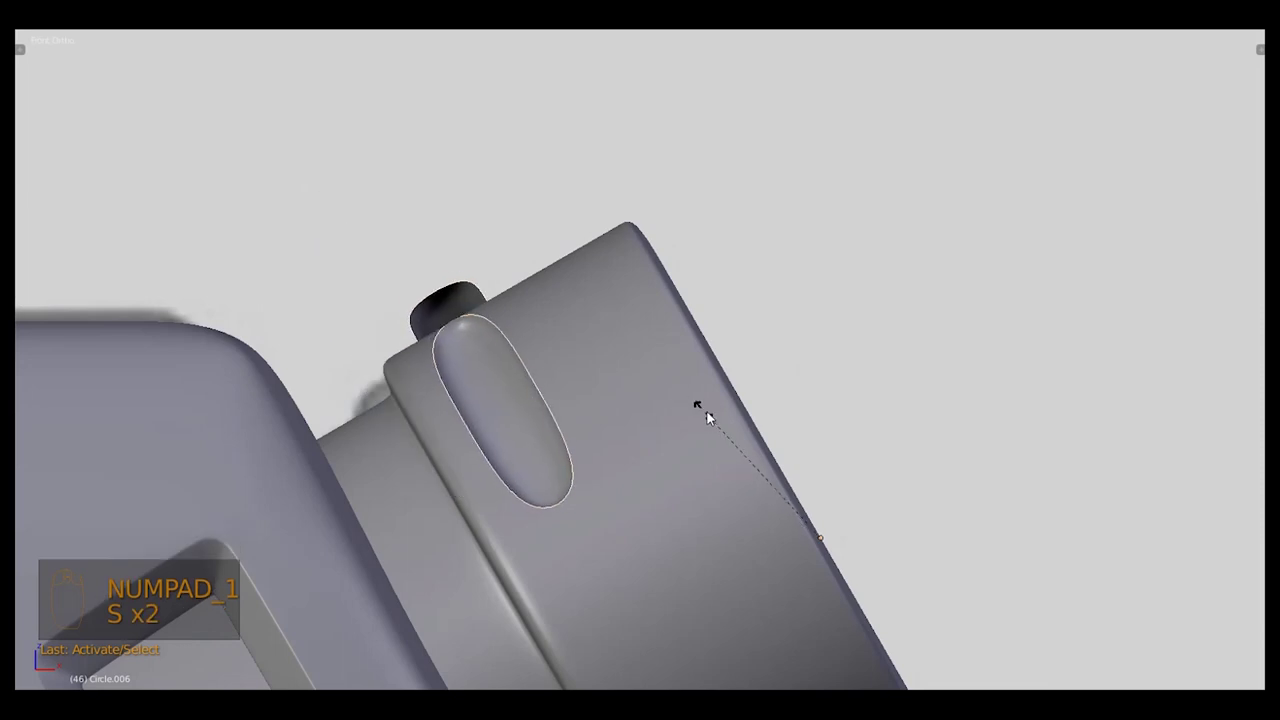
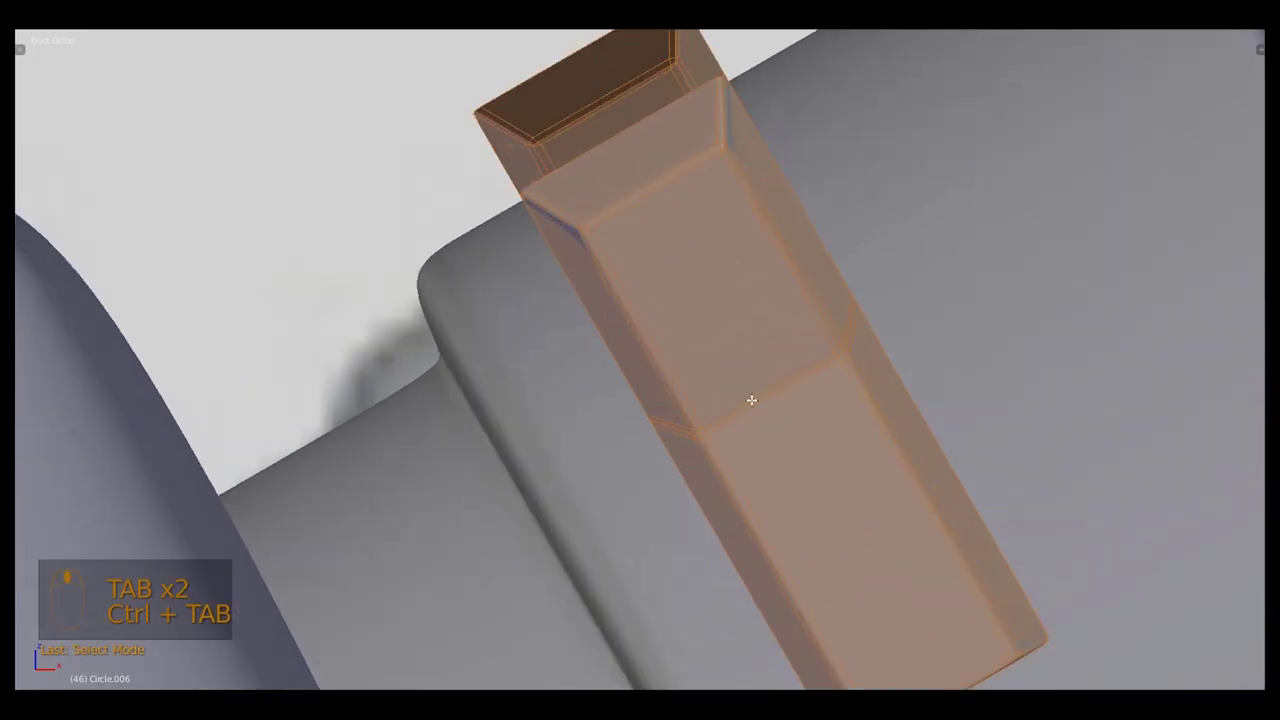
Cut the channel pieces and undo to restore them around the cylinder
{"action": "key", "text": "ctrl+x"}
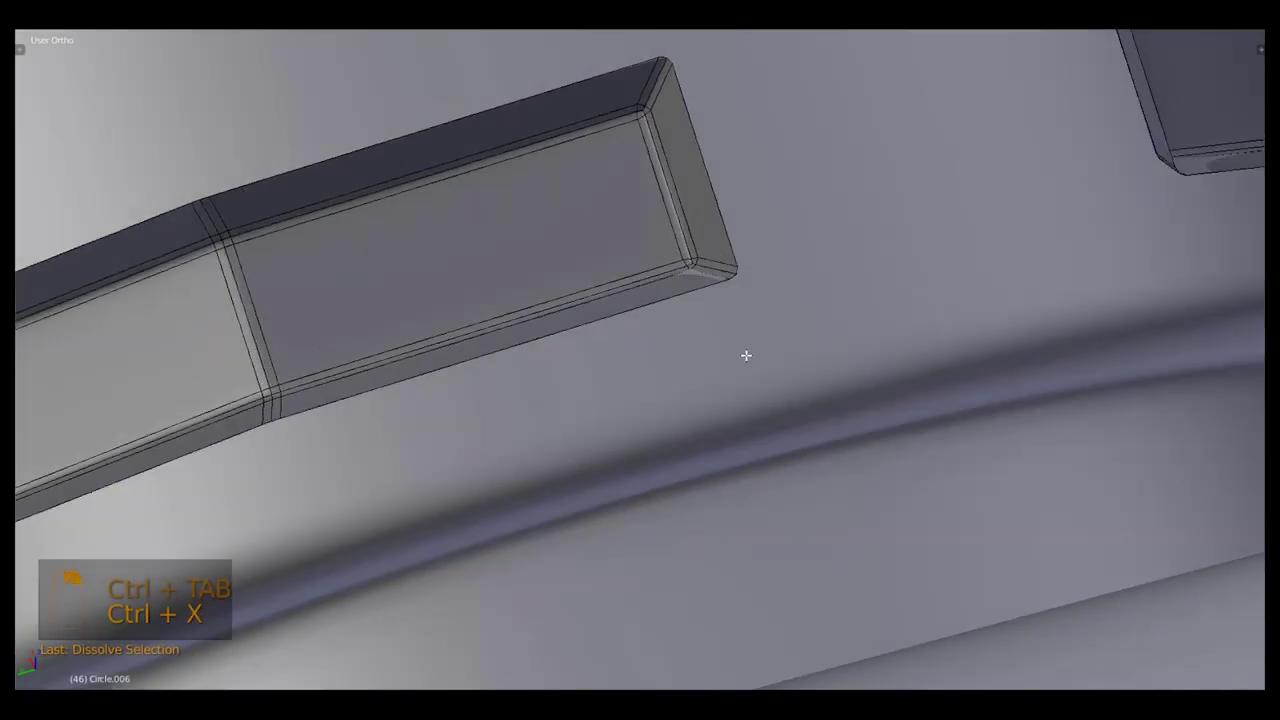
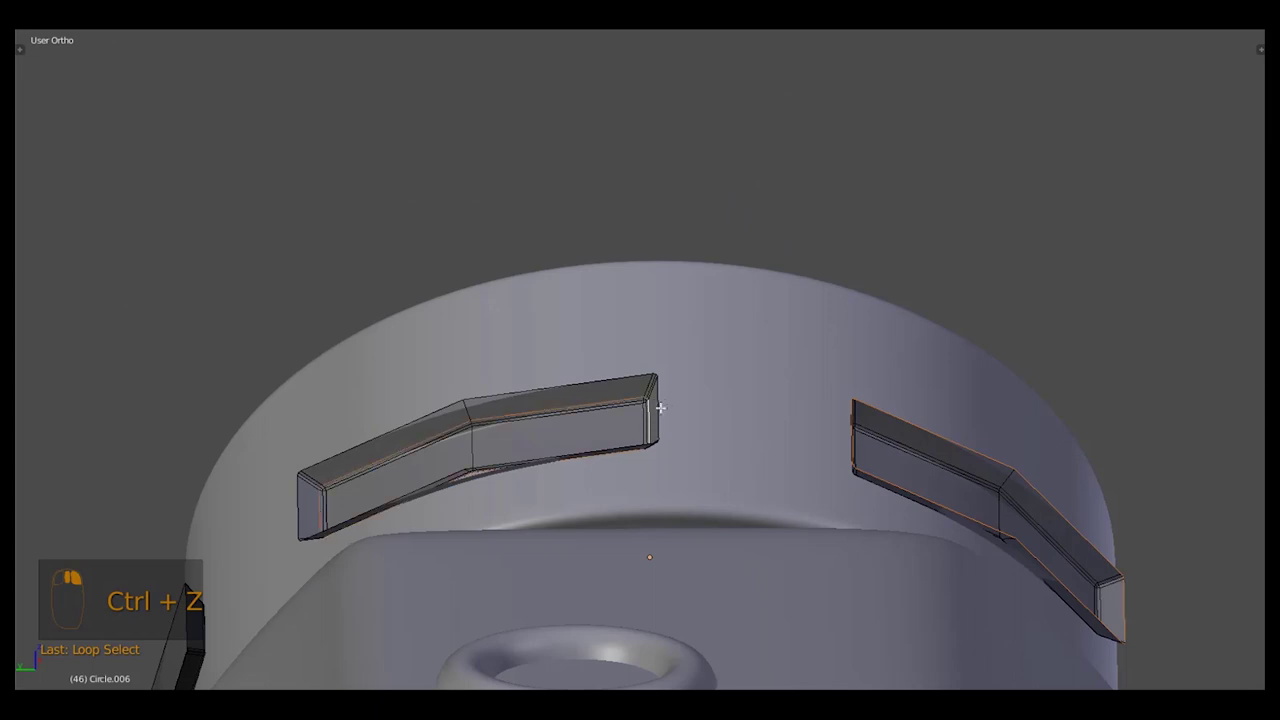
{"action": "key", "text": "ctrl+z"}
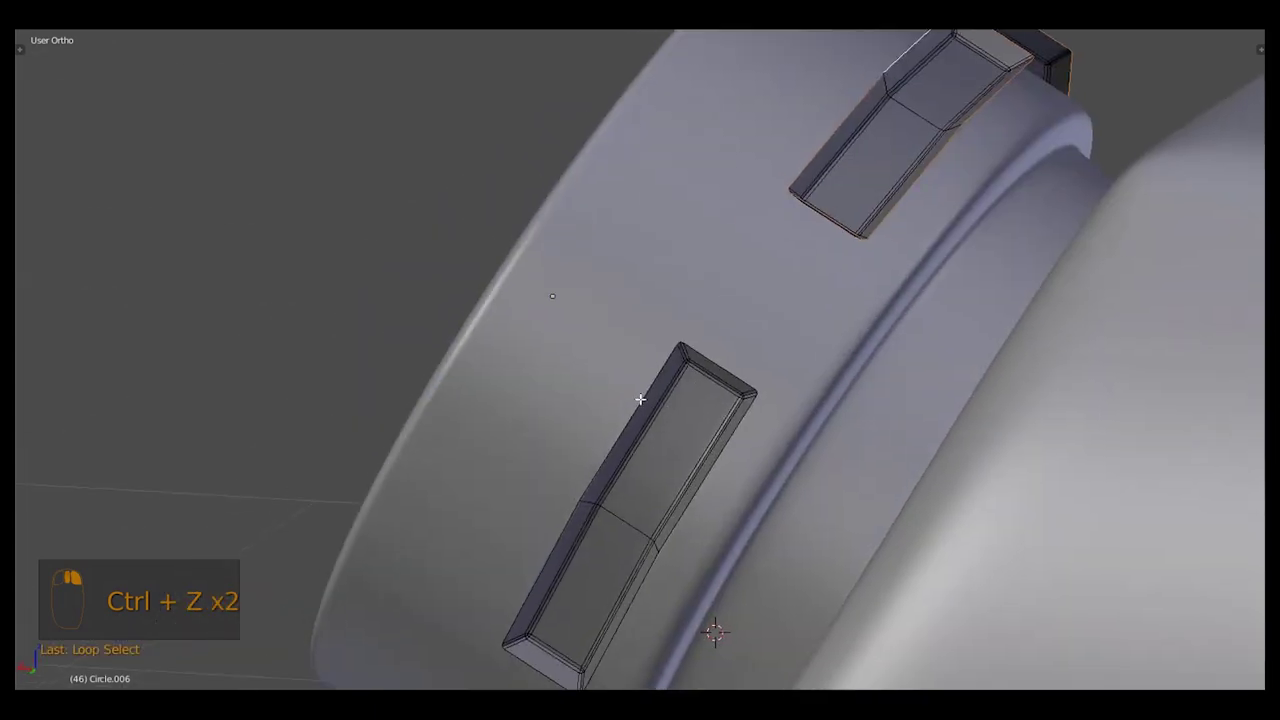
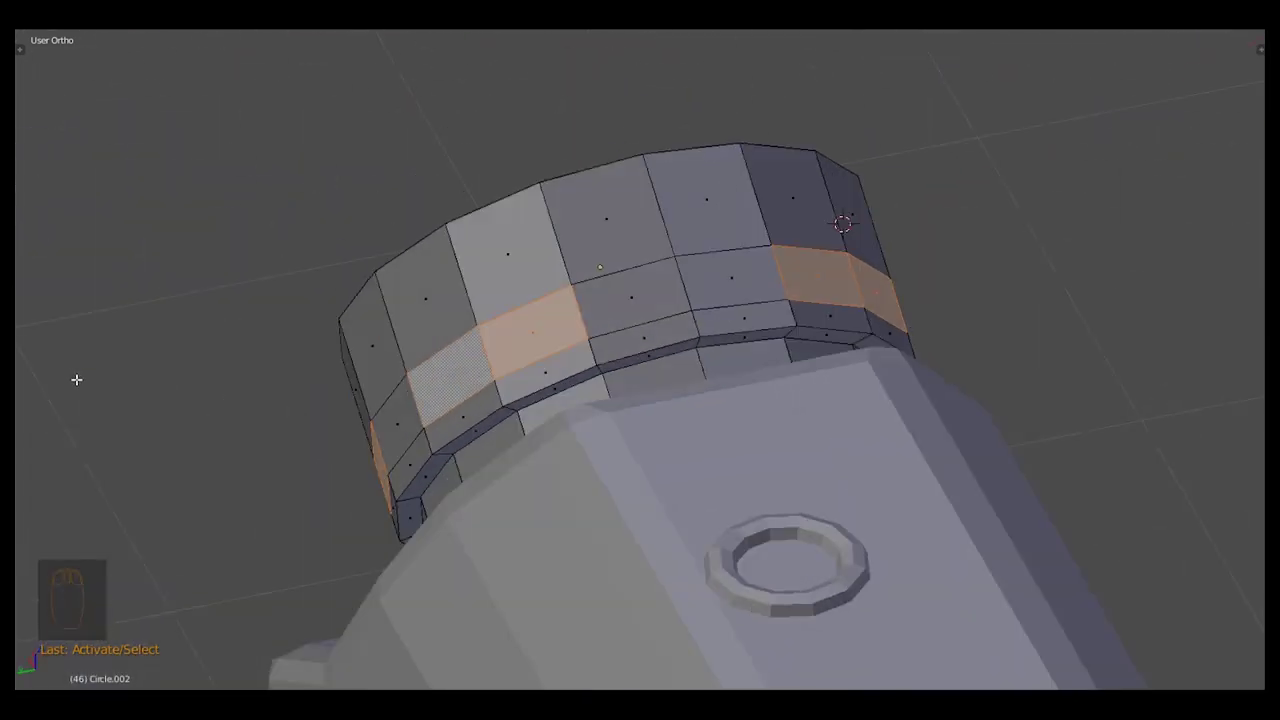
Undo stray edits and reselect the cylinder face bands in front view
{"action": "key", "text": "a"}
{"action": "key", "text": "ctrl+z"}
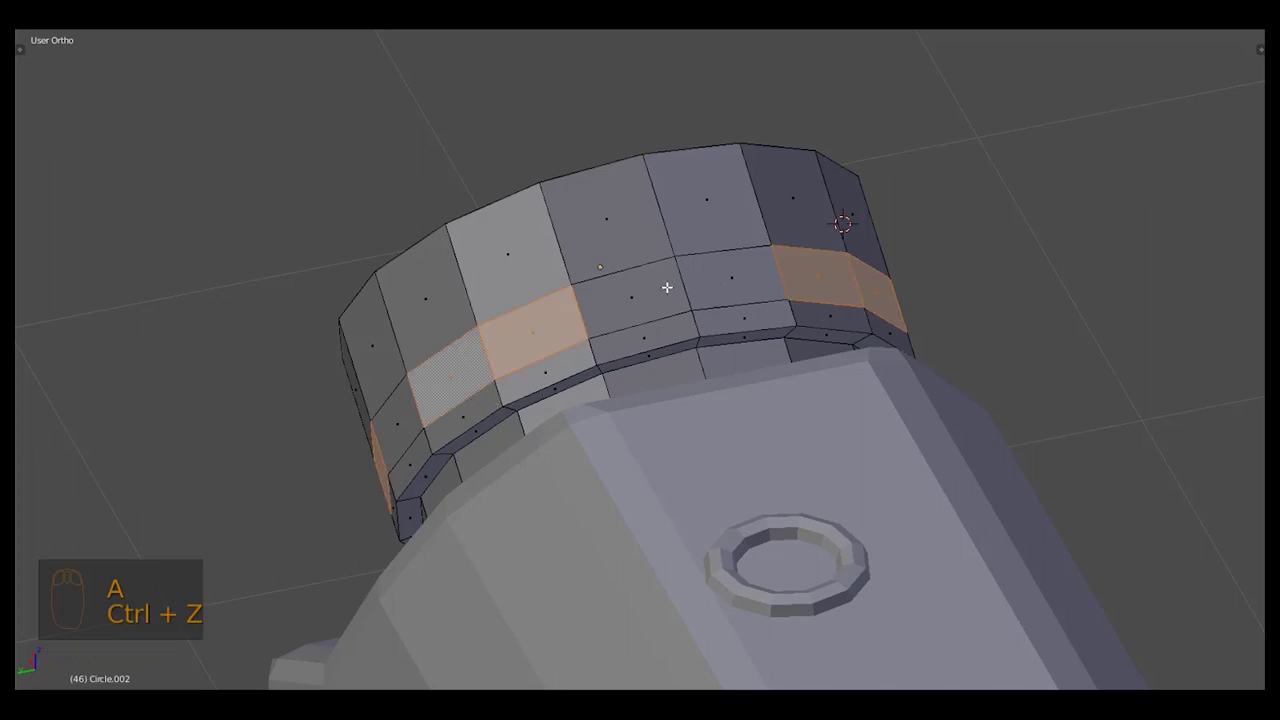
{"action": "key", "text": "a"}
{"action": "key", "text": "KP_1"}
{"action": "key", "text": "ctrl+z"}
{"action": "left_click_drag", "start_coordinate": [706, 411], "coordinate": [643, 335]}
Recess the bands into slots and preview the smooth shading on layer 2
{"action": "key", "text": "a"}
{"action": "left_click_drag", "start_coordinate": [531, 231], "coordinate": [644, 307]}
{"action": "key", "text": "Tab"}
{"action": "key", "text": "KP_1"}
{"action": "key", "text": "2"}
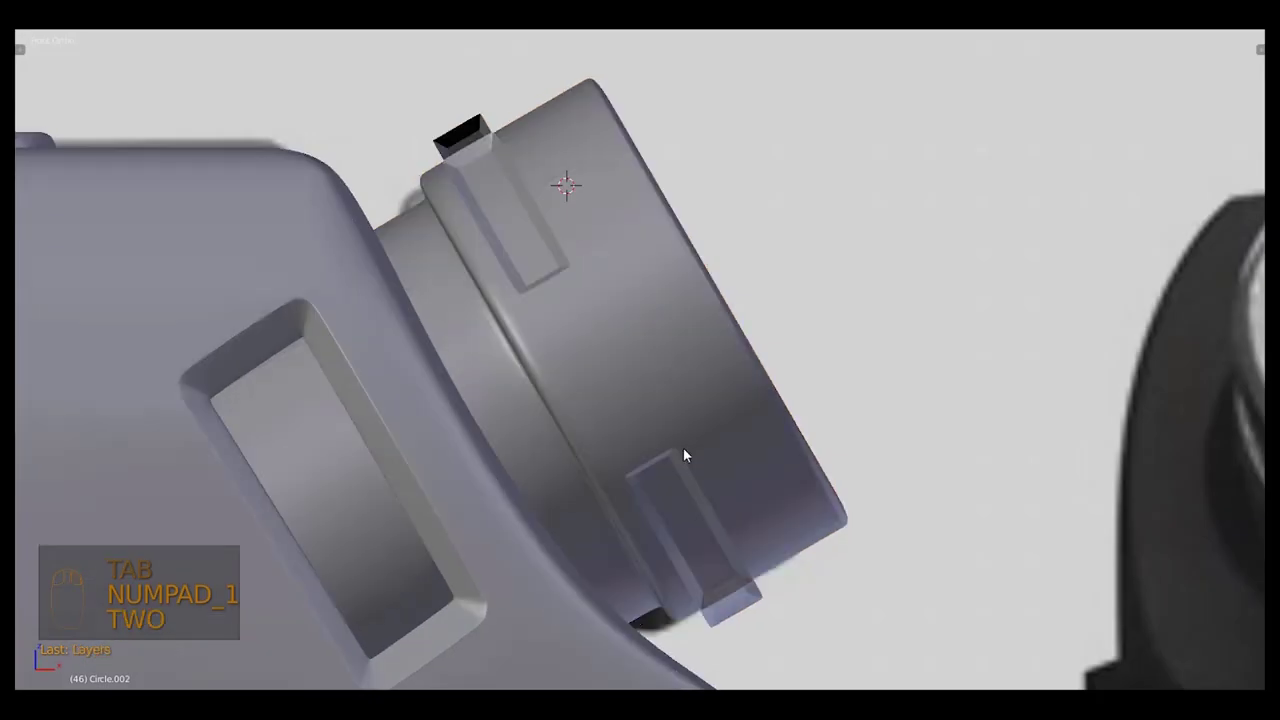
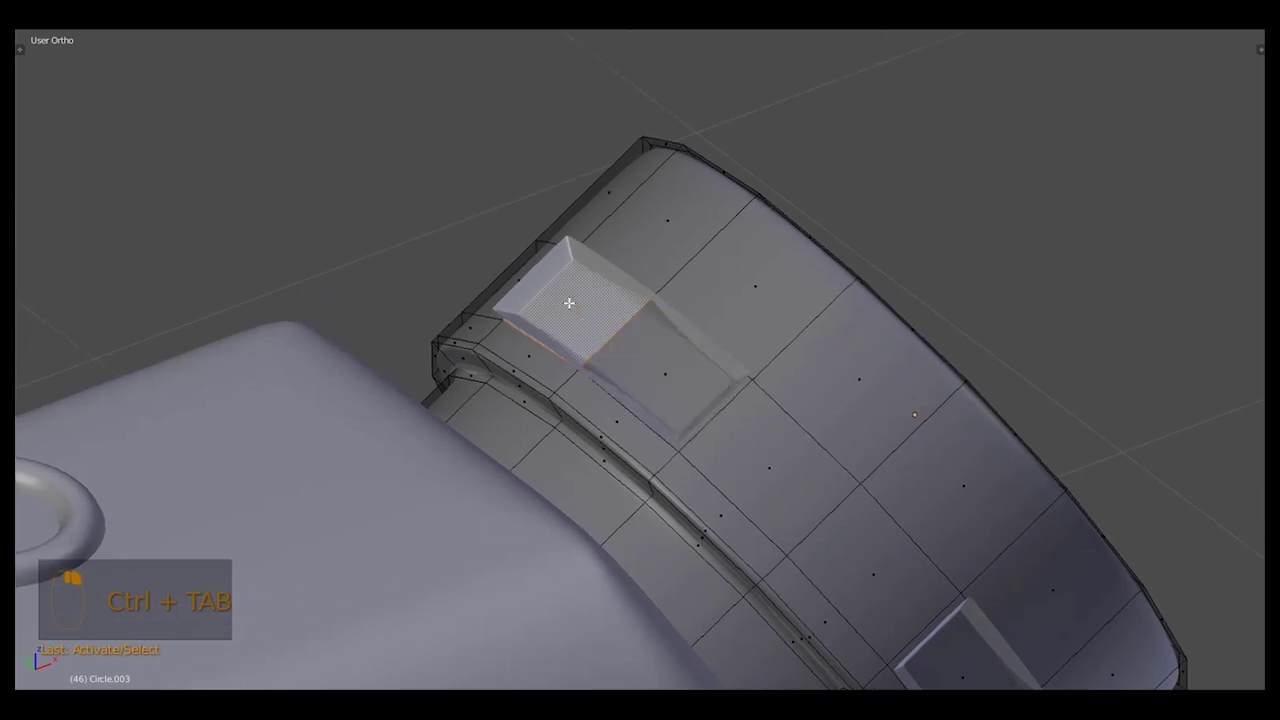
Leave Edit Mode, return to Front Ortho view and save the project
{"action": "key", "text": "Tab"}
{"action": "key", "text": "KP_1"}
{"action": "key", "text": "ctrl+s"}
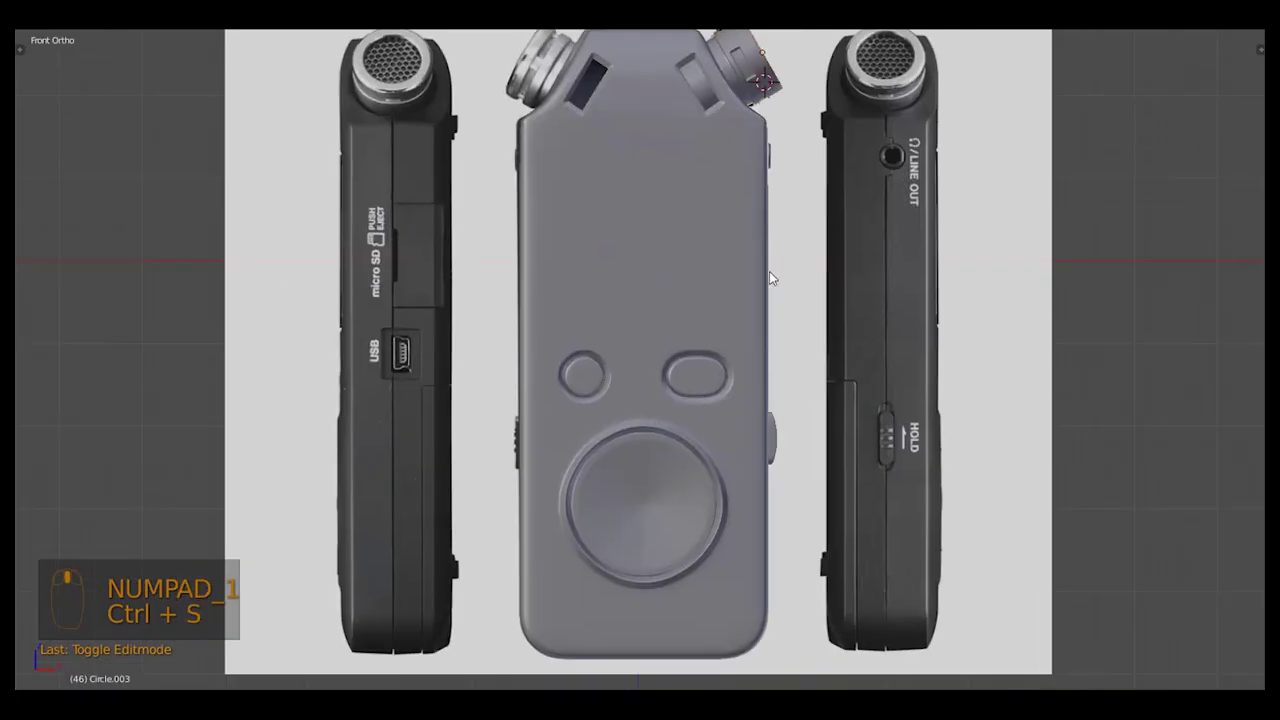
{"action": "key", "text": "z"}
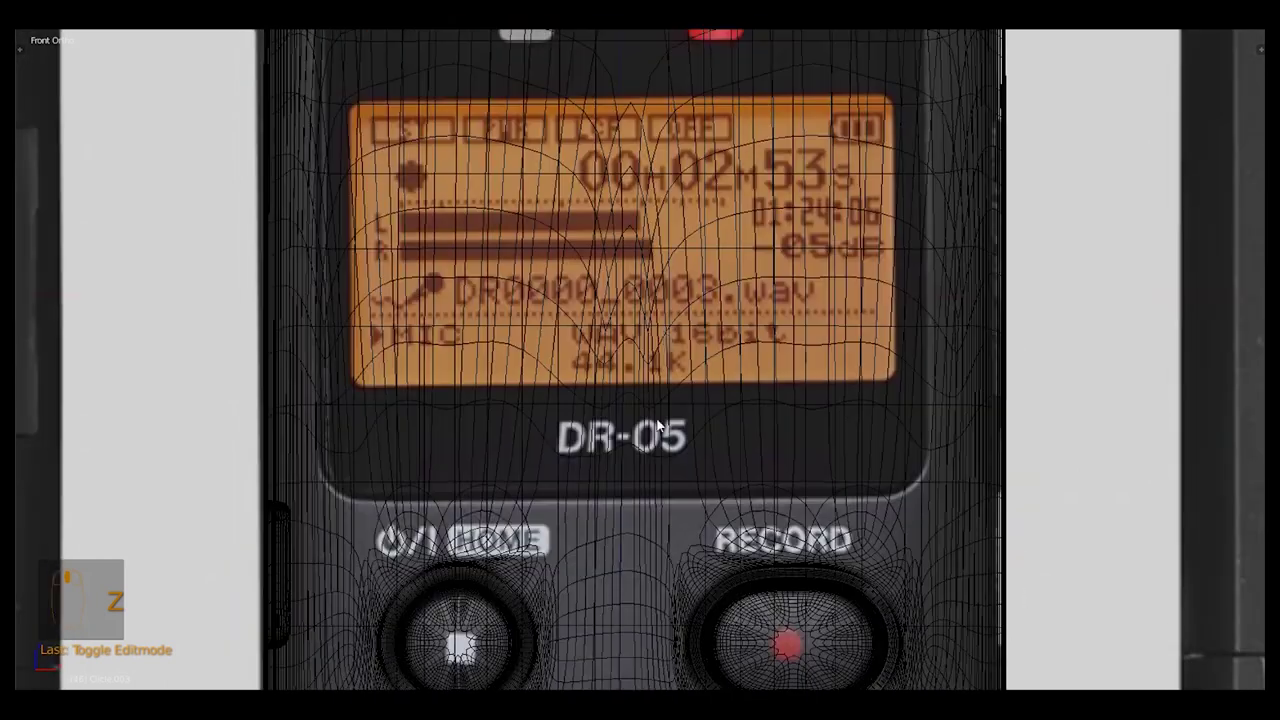
{"action": "key", "text": "z"}
{"action": "key", "text": "z"}
{"action": "key", "text": "z"}
{"action": "key", "text": "Tab"}
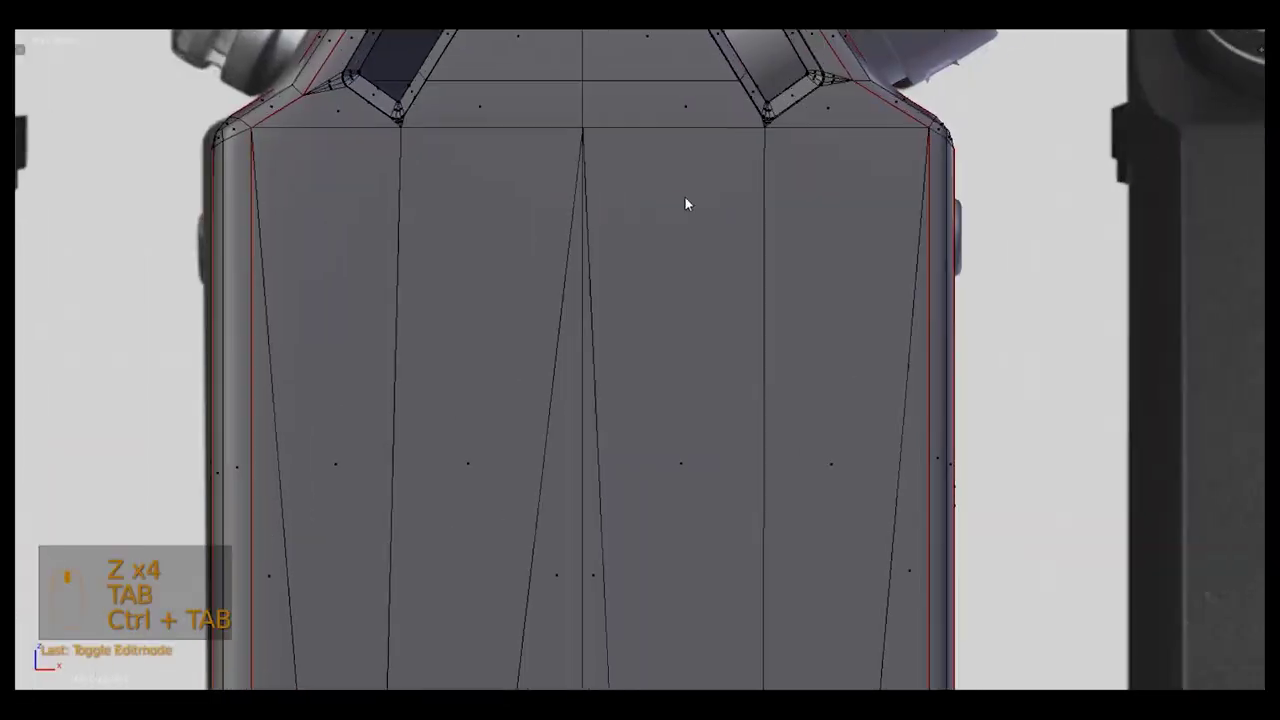
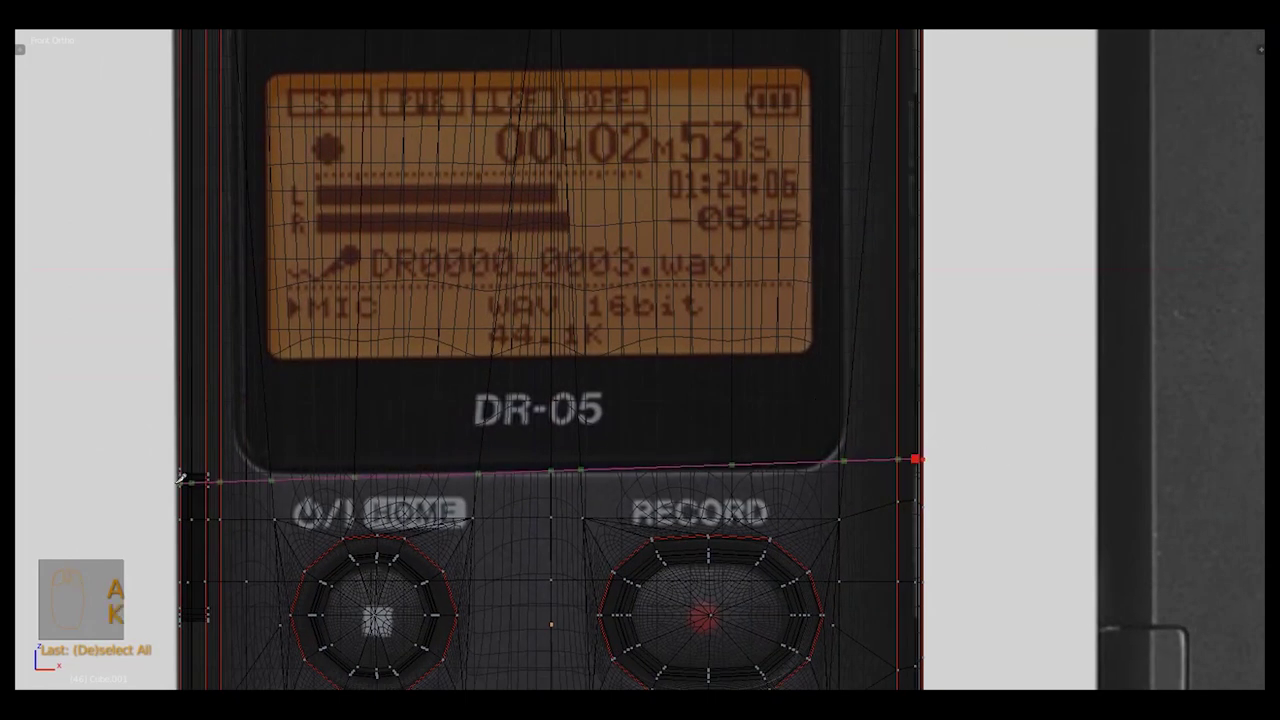
{"action": "key", "text": "k"}
{"action": "key", "text": "k"}
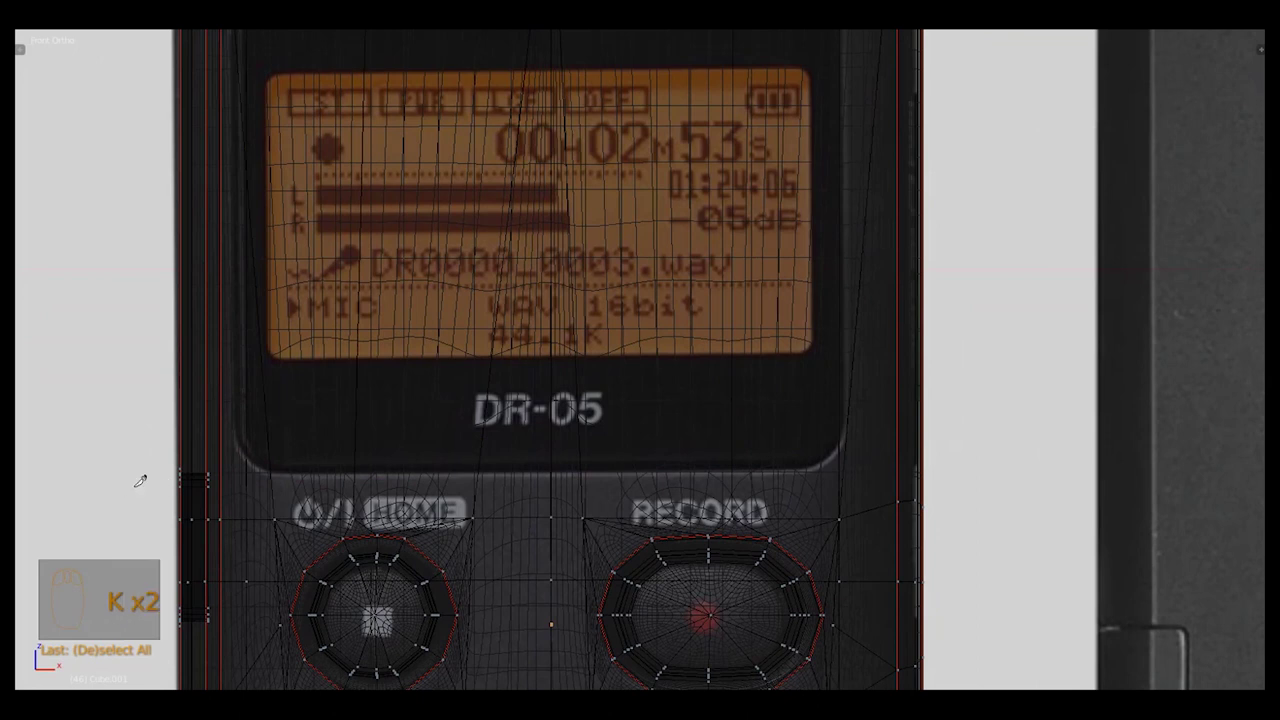
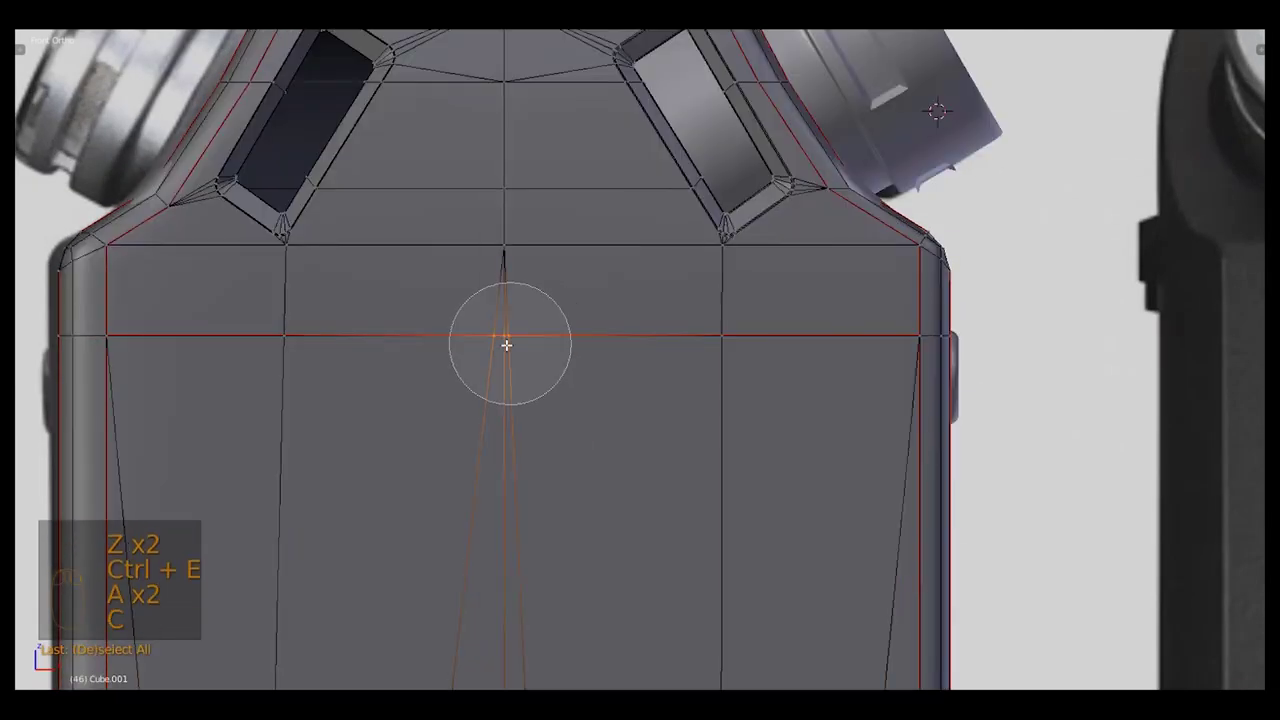
Show the body as a shaded solid and view it straight from the front
{"action": "key", "text": "alt+m"}
{"action": "key", "text": "a"}
{"action": "key", "text": "ctrl+Tab"}
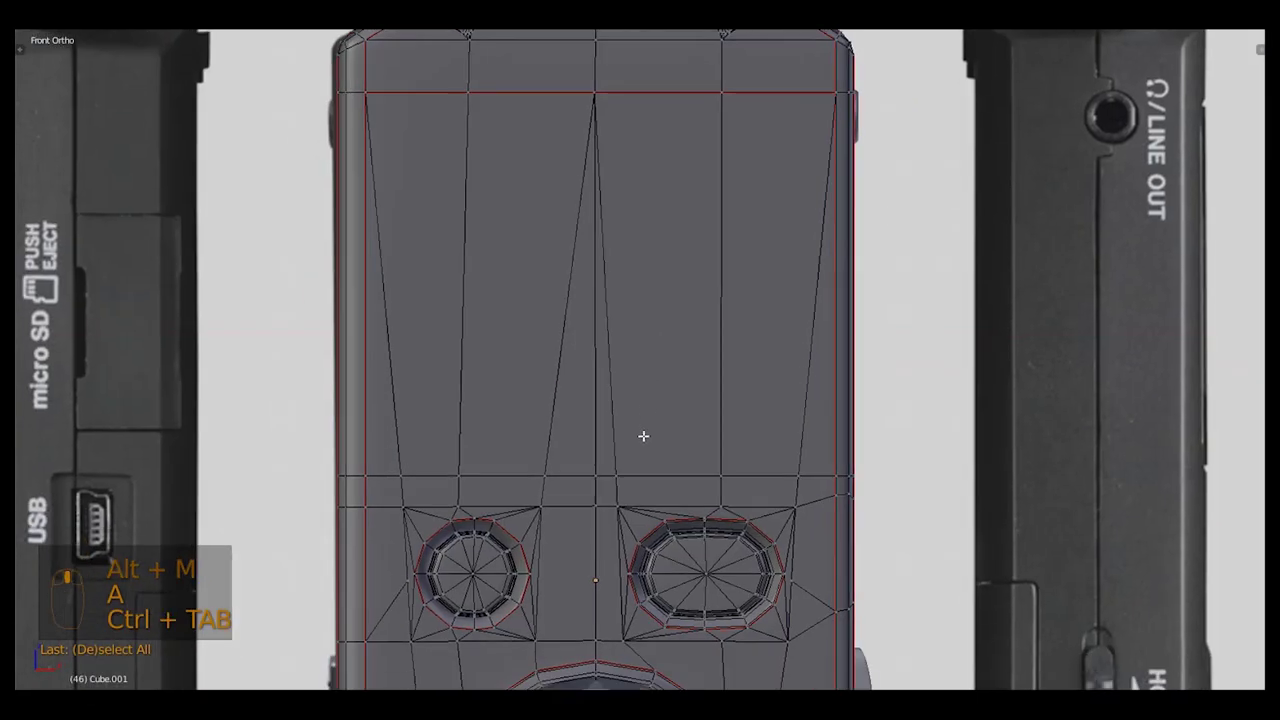
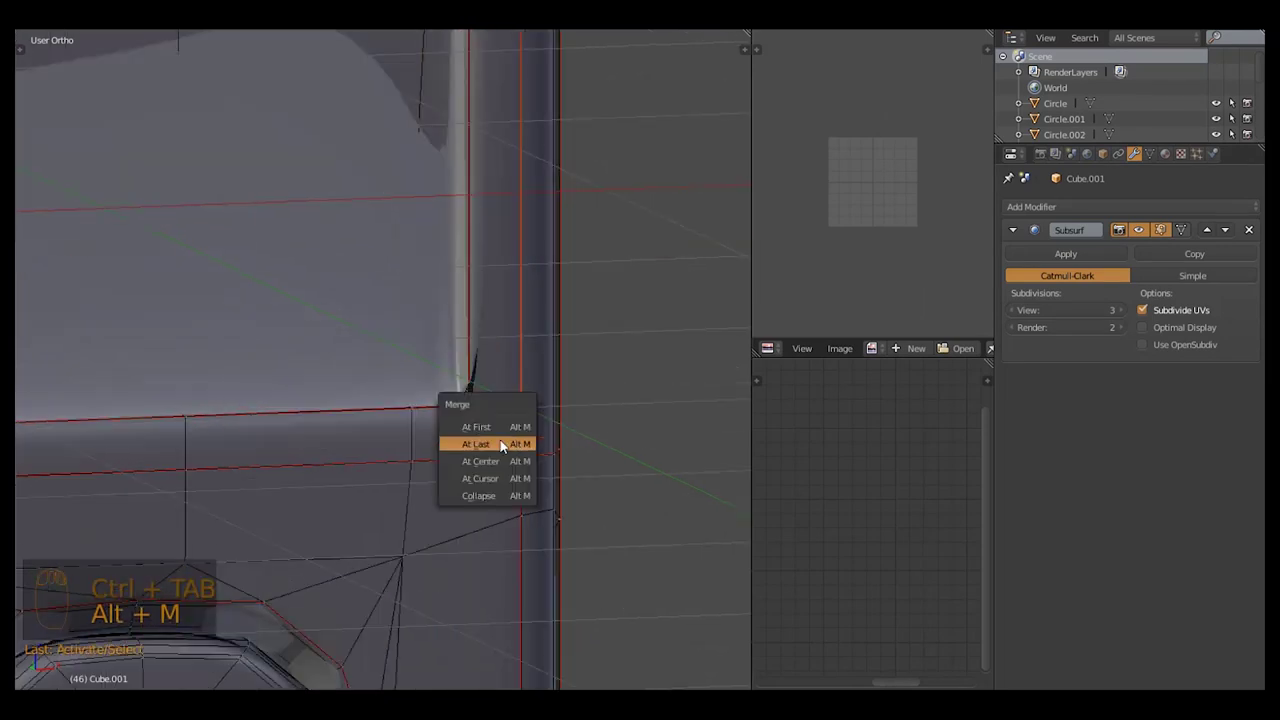
Merge the recess corner vertices At Last and inspect in Front Ortho, maximized
{"action": "key", "text": "a"}
{"action": "middle_click", "coordinate": [503, 440]}
{"action": "key", "text": "KP_1"}
{"action": "key", "text": "shift+space"}
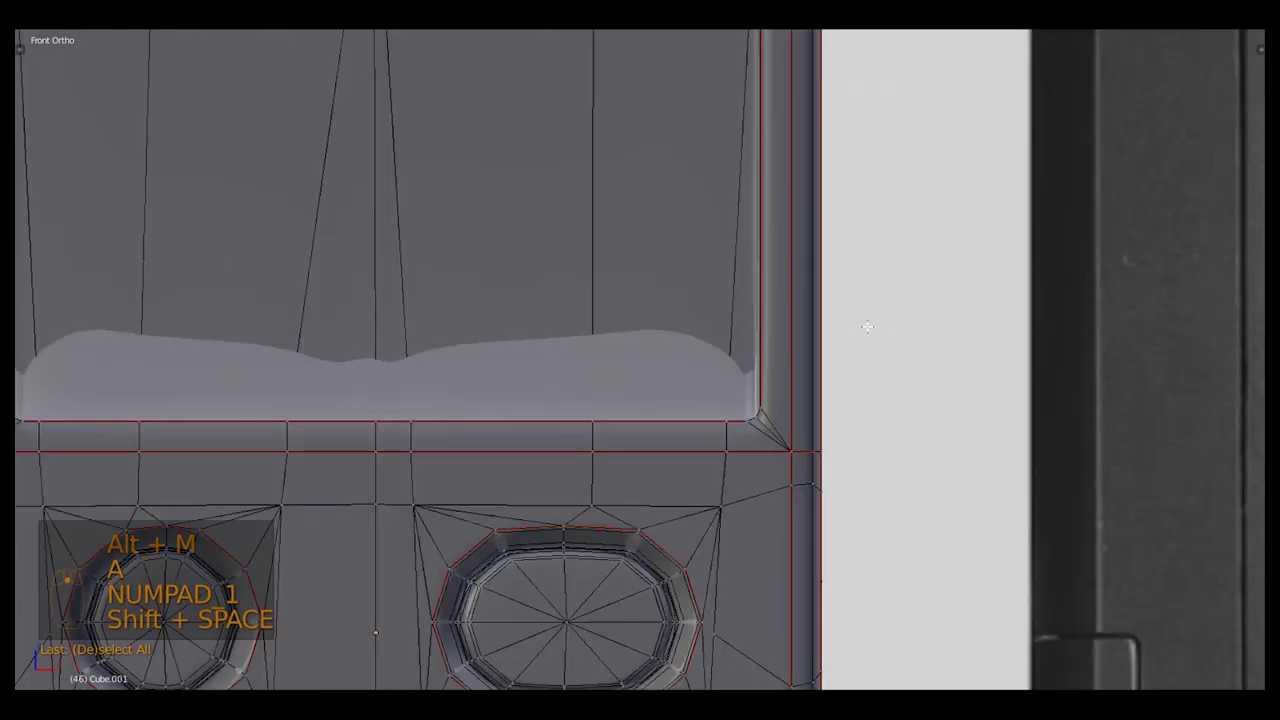
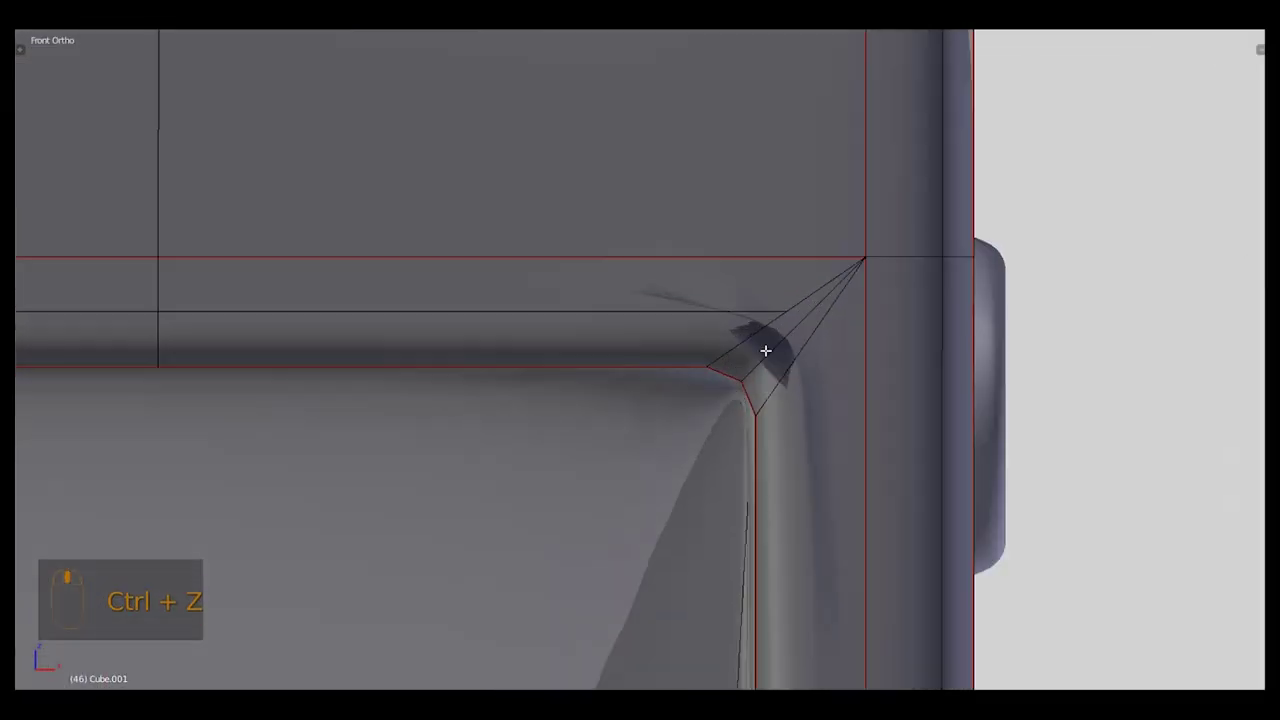
Switch to vertex mode, join the recess-corner vertices and slide them into place
{"action": "key", "text": "ctrl+r"}
{"action": "scroll", "scroll_direction": "up", "scroll_amount": 3}
{"action": "middle_click", "coordinate": [809, 356]}
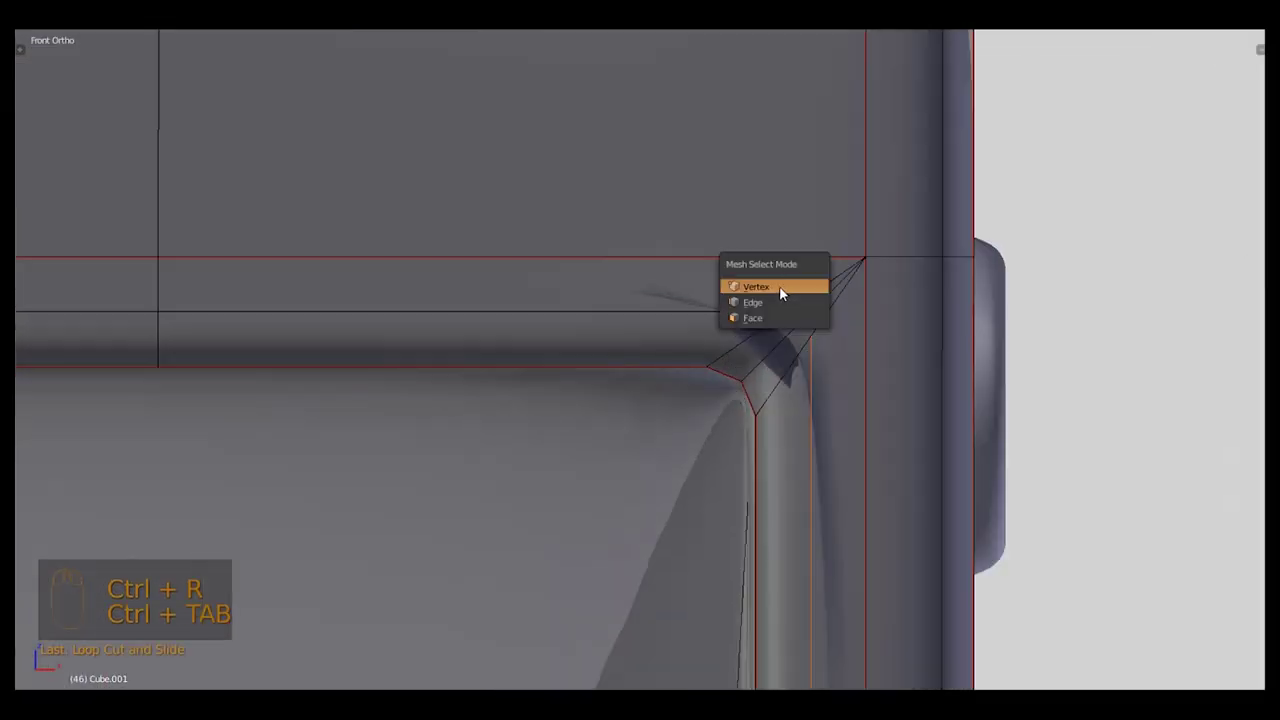
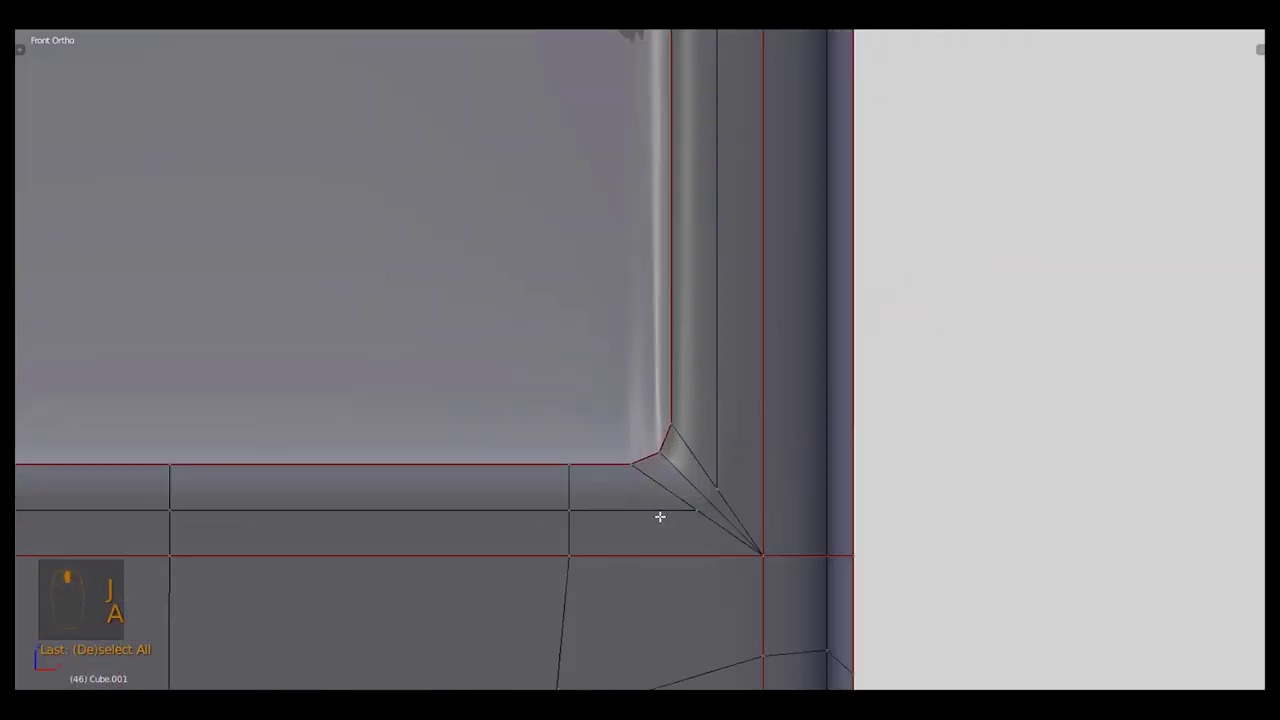
{"action": "left_click_drag", "start_coordinate": [708, 485], "coordinate": [745, 557]}
{"action": "key", "text": "j"}
{"action": "key", "text": "g"}
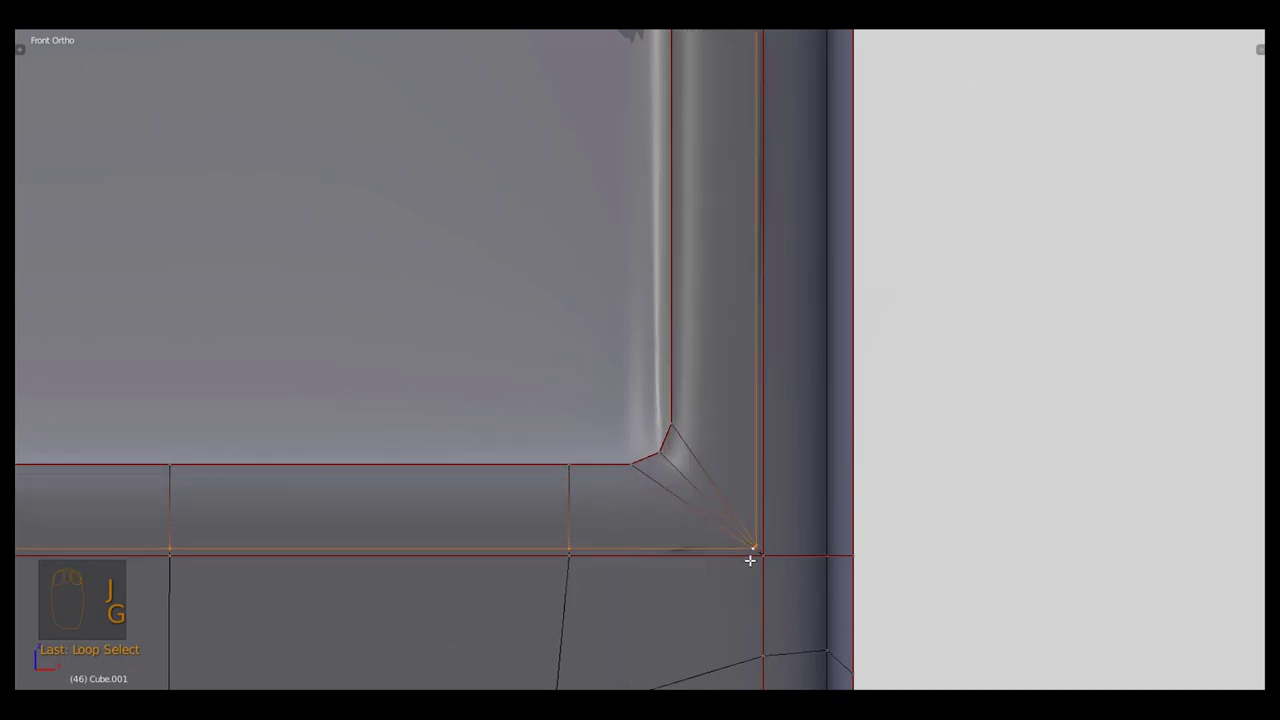
Try loop cuts and slides at the corner, then undo them back to the joined state
{"action": "key", "text": "ctrl+r"}
{"action": "key", "text": "ctrl+r"}
{"action": "left_click_drag", "start_coordinate": [716, 505], "coordinate": [678, 465]}
{"action": "key", "text": "Tab"}
{"action": "left_click_drag", "start_coordinate": [677, 476], "coordinate": [694, 479]}
{"action": "key", "text": "Tab"}
{"action": "key", "text": "ctrl+z"}
{"action": "key", "text": "ctrl+z"}
{"action": "key", "text": "ctrl+z"}
{"action": "key", "text": "ctrl+z"}
In Front Ortho reselect the corner vertices, join them and drag the fan toward the outer corner
{"action": "key", "text": "KP_1"}
{"action": "left_click_drag", "start_coordinate": [718, 574], "coordinate": [669, 478]}
{"action": "key", "text": "j"}
{"action": "key", "text": "a"}
{"action": "left_click", "coordinate": [766, 525]}
{"action": "left_click_drag", "start_coordinate": [760, 502], "coordinate": [646, 261]}
Select the faces across the display recess and bring up the edge seam choices
{"action": "key", "text": "ctrl+Tab"}
{"action": "left_click_drag", "start_coordinate": [646, 261], "coordinate": [551, 280]}
{"action": "key", "text": "ctrl+l"}
{"action": "left_click_drag", "start_coordinate": [736, 254], "coordinate": [468, 423]}
{"action": "left_click", "coordinate": [680, 299]}
{"action": "key", "text": "z"}
{"action": "left_click_drag", "start_coordinate": [448, 393], "coordinate": [465, 425]}
Inset and adjust the recess corner edges with the Ctrl+E edge tools, growing the selection
{"action": "key", "text": "z"}
{"action": "key", "text": "g"}
{"action": "key", "text": "i"}
{"action": "key", "text": "ctrl+e"}
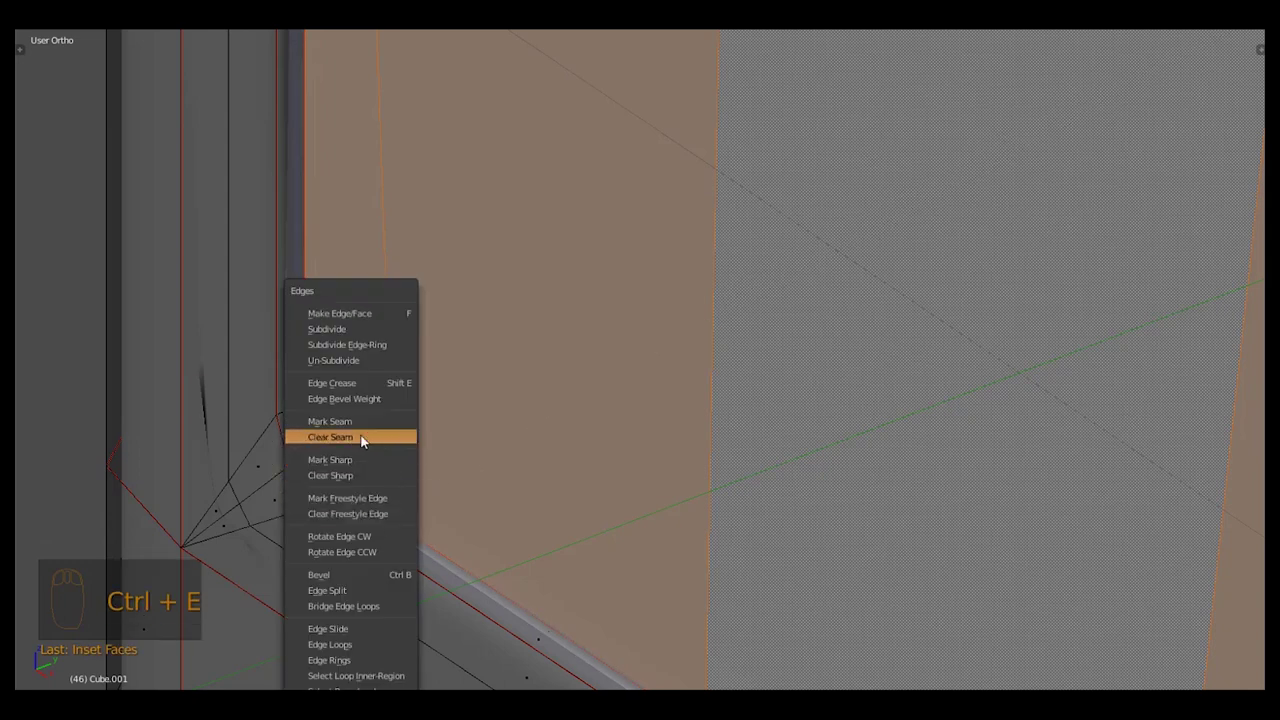
{"action": "key", "text": "ctrl+KP_Add"}
{"action": "key", "text": "g"}
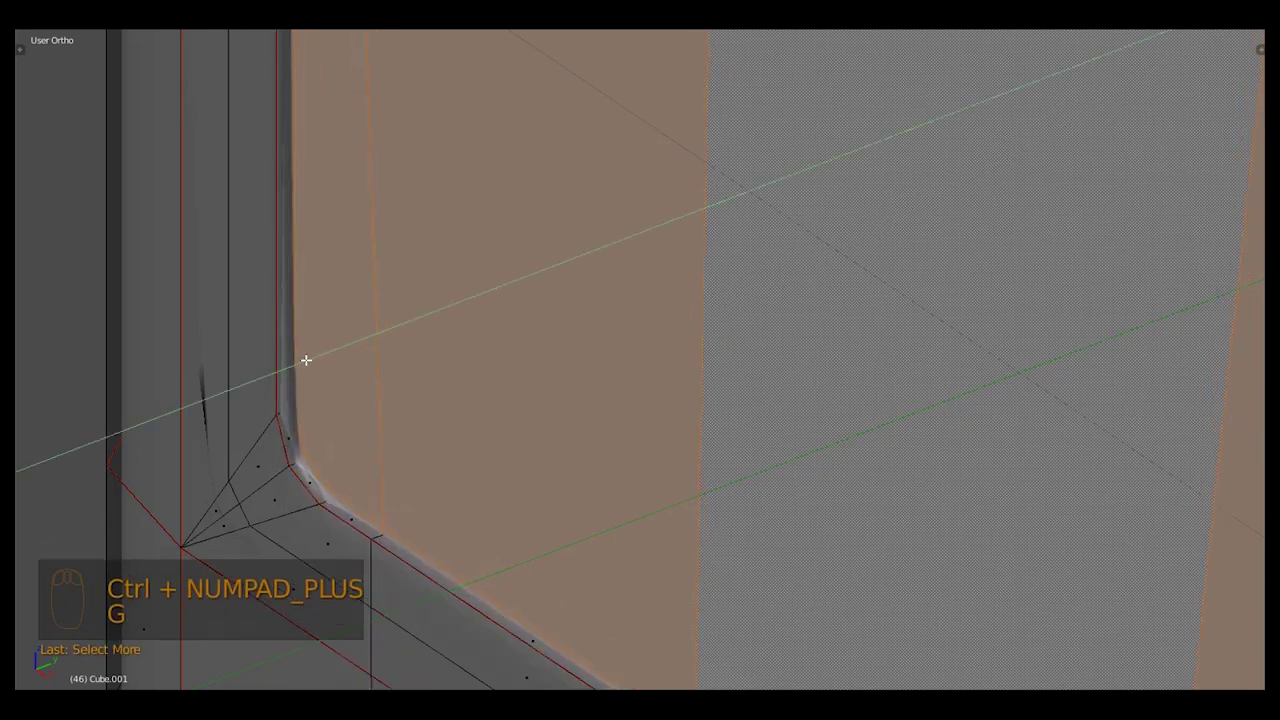
In Front Ortho select the stray corner vertices, scale them together and merge them
{"action": "key", "text": "Tab"}
{"action": "left_click_drag", "start_coordinate": [365, 341], "coordinate": [266, 462]}
{"action": "key", "text": "KP_1"}
{"action": "key", "text": "Tab"}
{"action": "left_click_drag", "start_coordinate": [592, 458], "coordinate": [661, 540]}
{"action": "left_click_drag", "start_coordinate": [661, 540], "coordinate": [917, 444]}
{"action": "key", "text": "s"}
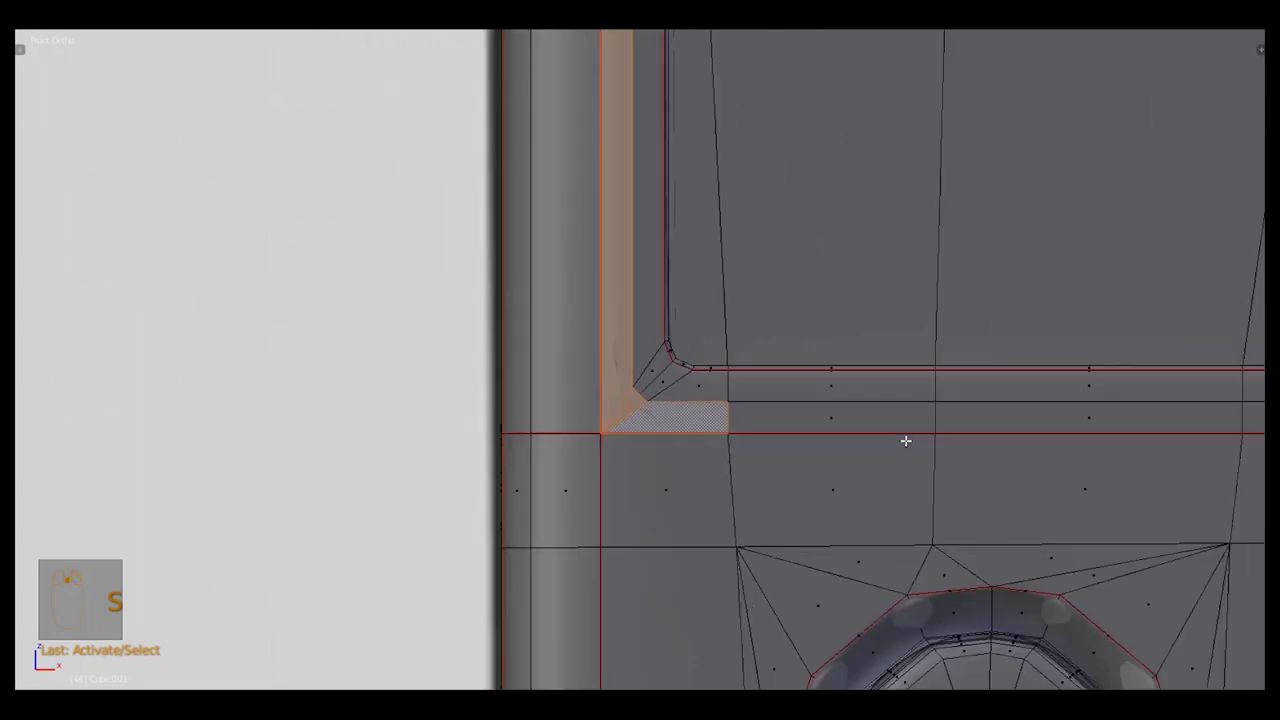
{"action": "key", "text": "m"}
{"action": "key", "text": "a"}
{"action": "left_click_drag", "start_coordinate": [897, 433], "coordinate": [673, 437]}
{"action": "middle_click", "coordinate": [673, 437]}
Attempt an Alt+M merge on another corner group, then undo the unwanted results
{"action": "key", "text": "ctrl+Tab"}
{"action": "left_click_drag", "start_coordinate": [608, 392], "coordinate": [634, 458]}
{"action": "key", "text": "alt+m"}
{"action": "key", "text": "a"}
{"action": "left_click_drag", "start_coordinate": [631, 454], "coordinate": [710, 411]}
{"action": "key", "text": "ctrl+z"}
{"action": "key", "text": "ctrl+z"}
{"action": "key", "text": "ctrl+z"}
{"action": "key", "text": "ctrl+z"}
{"action": "key", "text": "ctrl+z"}
{"action": "key", "text": "ctrl+z"}
Add a loop cut running a new edge down from the corner fan
{"action": "key", "text": "ctrl+r"}
{"action": "key", "text": "Tab"}
{"action": "key", "text": "Tab"}
{"action": "key", "text": "ctrl+r"}
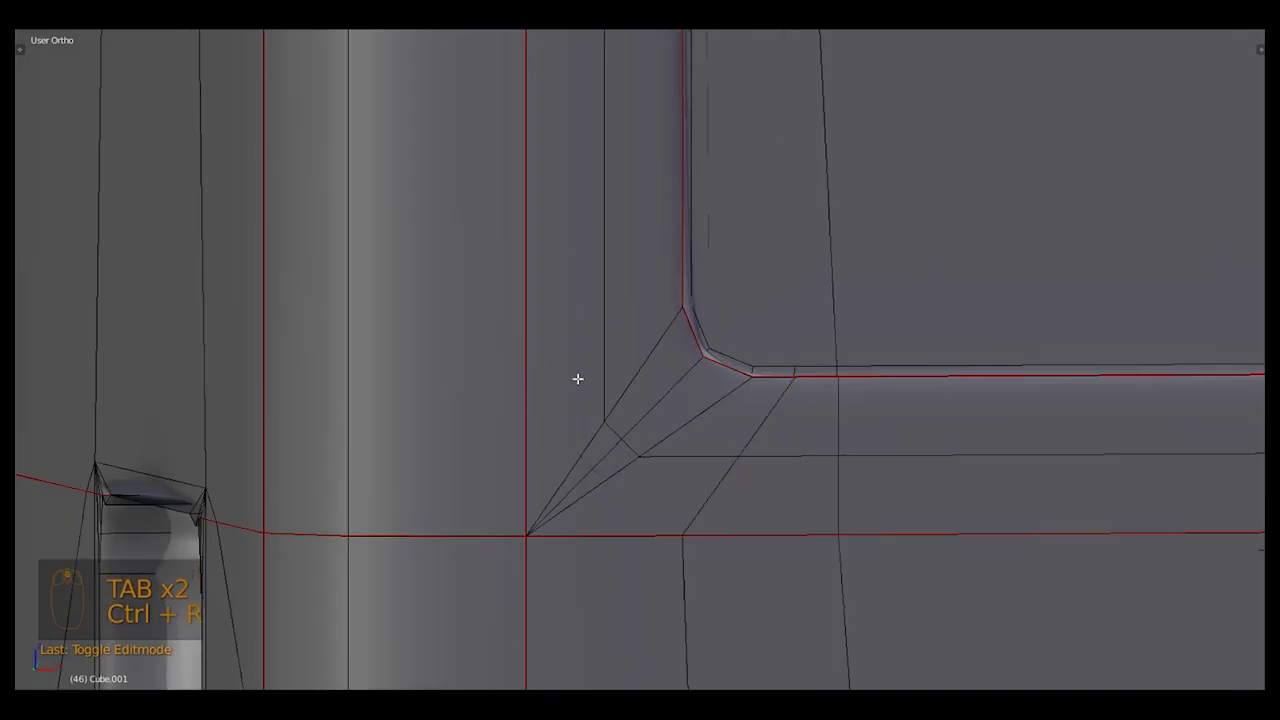
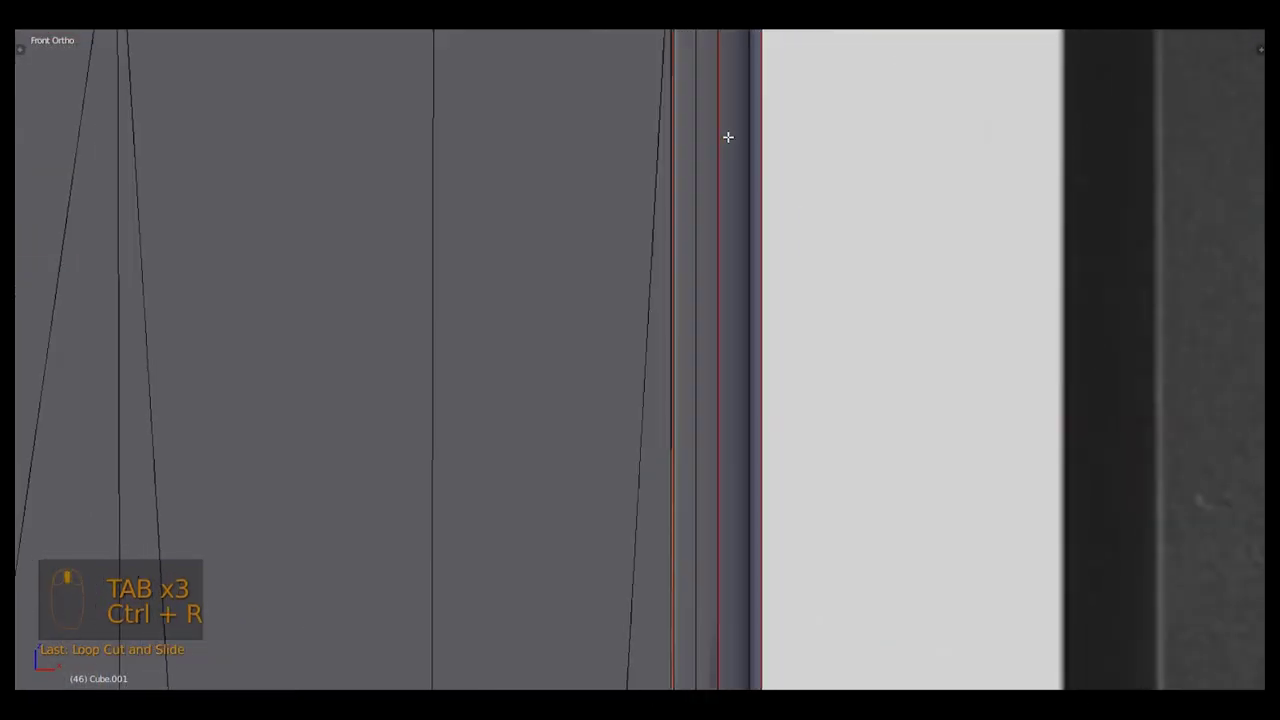
Leave Edit Mode and orbit the shaded body to check the rounded recess outline
{"action": "left_click_drag", "start_coordinate": [724, 220], "coordinate": [665, 420]}
{"action": "key", "text": "ctrl+r"}
{"action": "key", "text": "Tab"}
Hide the reference photos and view the bare body with its buttons and dial from the front
{"action": "left_click_drag", "start_coordinate": [665, 420], "coordinate": [760, 355]}
{"action": "key", "text": "KP_1"}
{"action": "key", "text": "KP_1"}
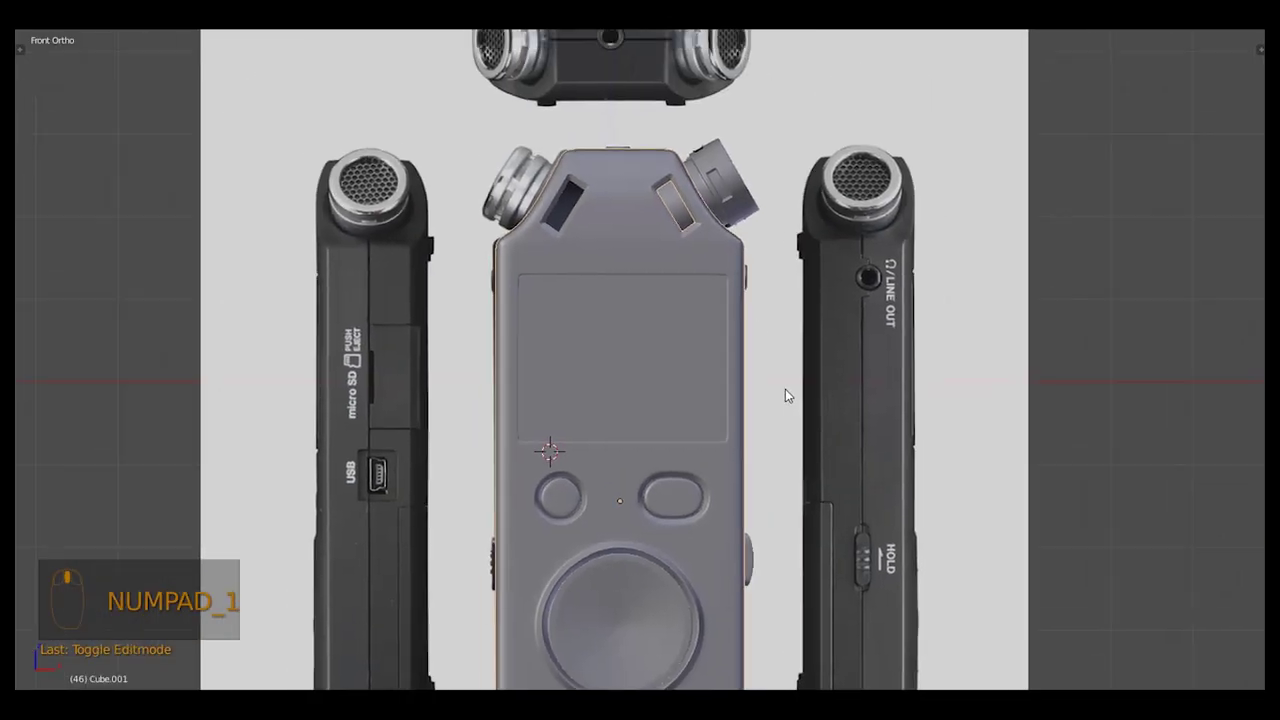
{"action": "key", "text": "a"}
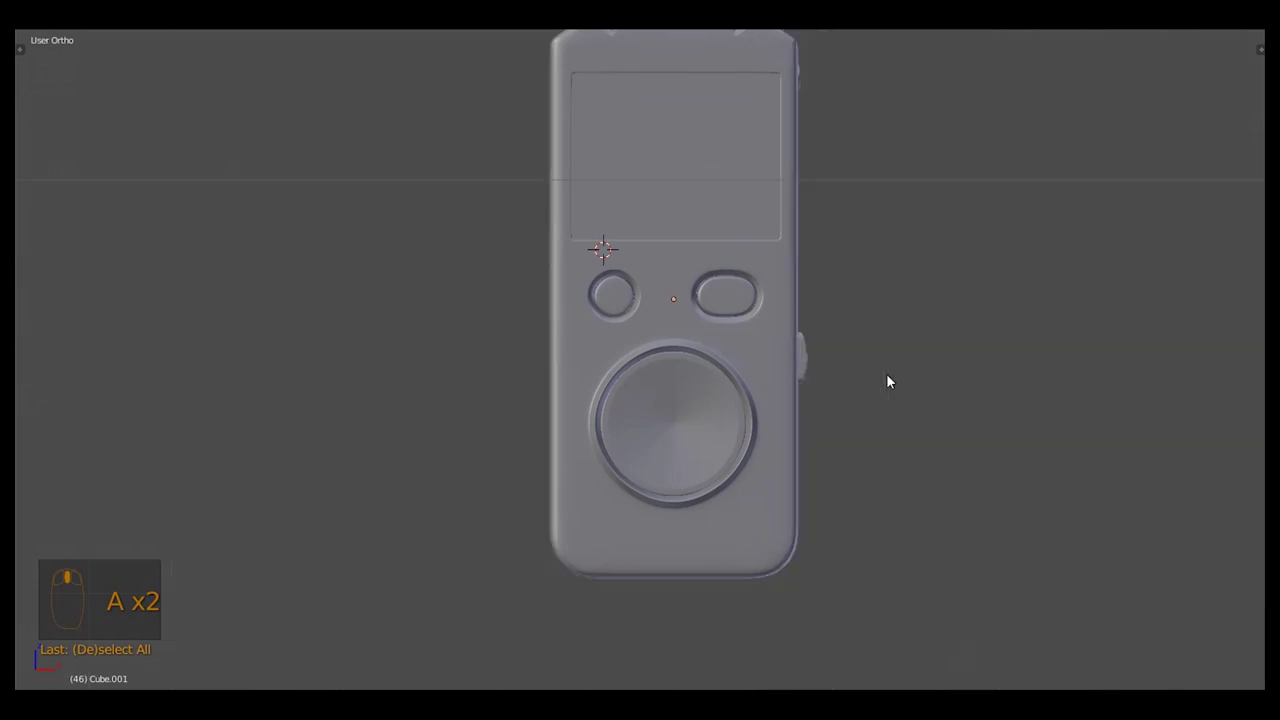
{"action": "left_click_drag", "start_coordinate": [677, 408], "coordinate": [699, 404]}
{"action": "key", "text": "g"}
{"action": "key", "text": "1"}
{"action": "middle_click", "coordinate": [699, 404]}
{"action": "left_click_drag", "start_coordinate": [708, 436], "coordinate": [844, 332]}
{"action": "key", "text": "g"}
{"action": "key", "text": "shift+3"}
{"action": "key", "text": "shift+2"}
{"action": "key", "text": "z"}
{"action": "key", "text": "b"}
{"action": "key", "text": "b"}
{"action": "key", "text": "z"}
{"action": "key", "text": "g"}
{"action": "key", "text": "KP_1"}
{"action": "key", "text": "z"}
{"action": "key", "text": "z"}
{"action": "key", "text": "g"}
{"action": "left_click_drag", "start_coordinate": [933, 360], "coordinate": [977, 349]}
{"action": "key", "text": "1"}
{"action": "left_click_drag", "start_coordinate": [757, 406], "coordinate": [783, 396]}
{"action": "left_click", "coordinate": [775, 419]}
{"action": "left_click_drag", "start_coordinate": [775, 419], "coordinate": [783, 396]}
{"action": "key", "text": "shift+3"}
{"action": "key", "text": "shift+2"}
{"action": "key", "text": "shift+2"}
{"action": "key", "text": "shift+2"}
{"action": "key", "text": "g"}
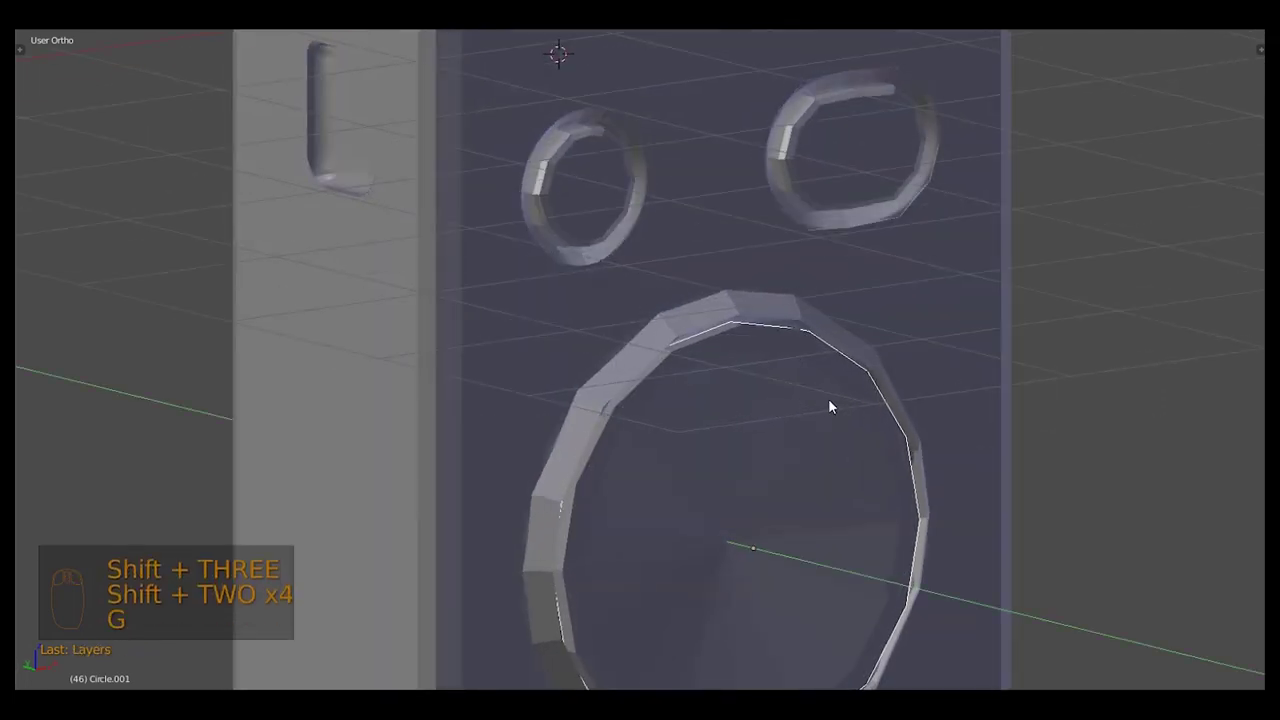
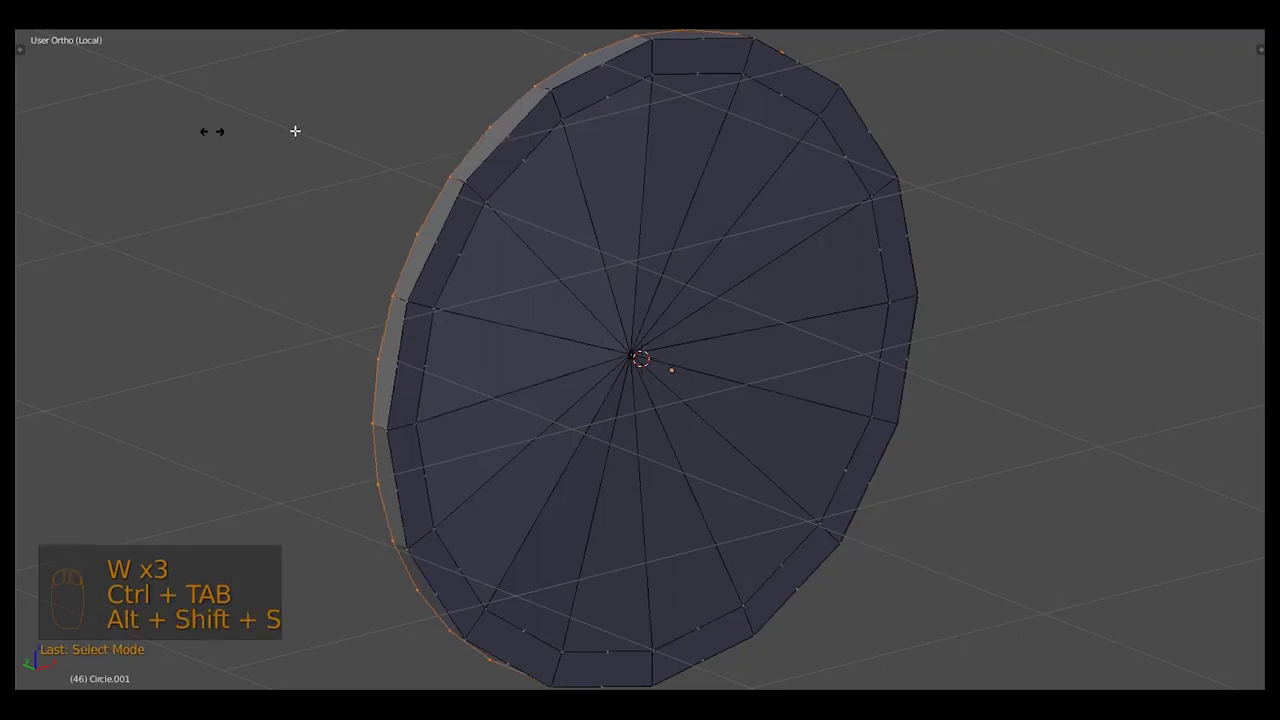
Select the dial disc's front outer vertex ring and leave Local View
{"action": "key", "text": "shift+alt+s"}
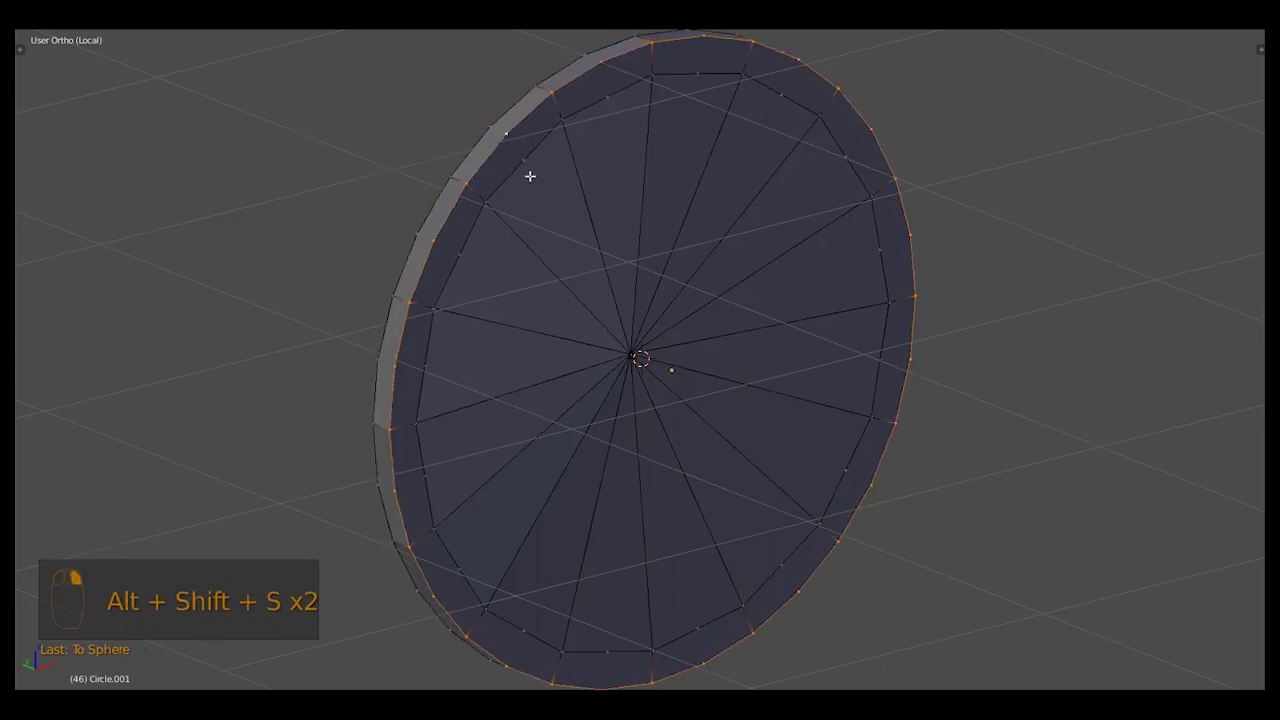
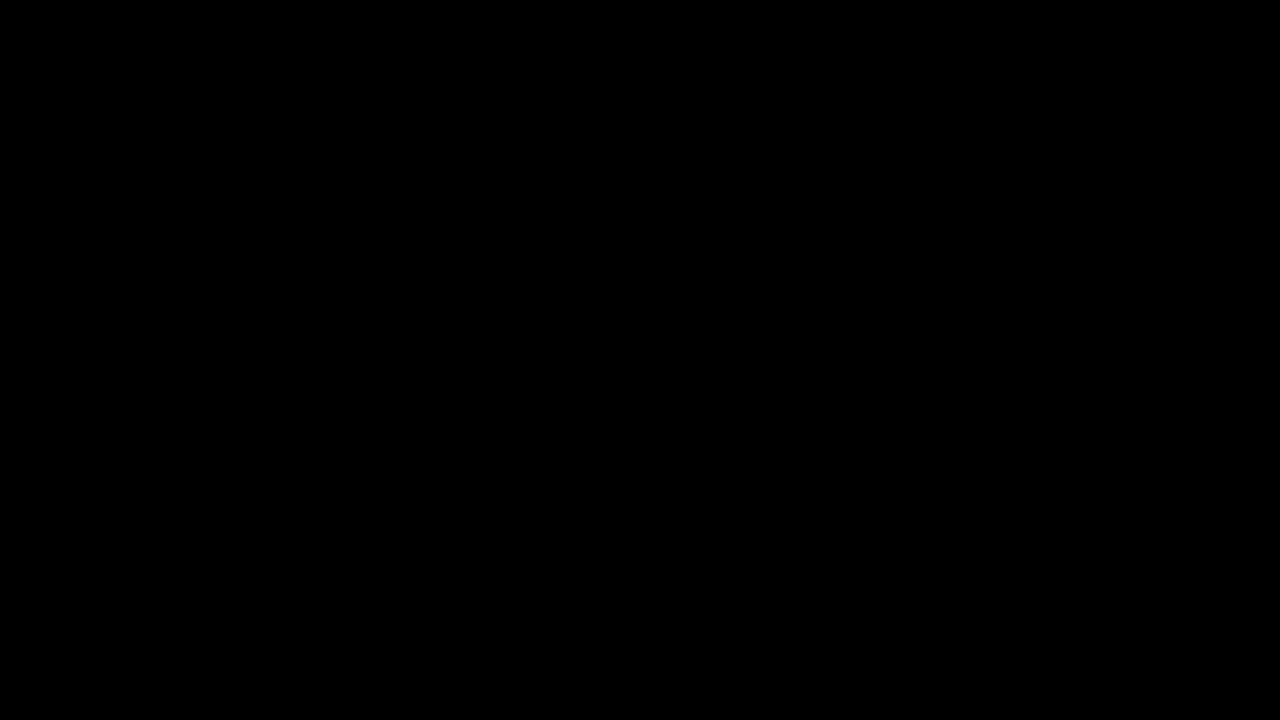
{"action": "key", "text": "shift+space"}
Back in the full model, inset and extrude the dial's inner loop into a recessed rim
{"action": "key", "text": "1"}
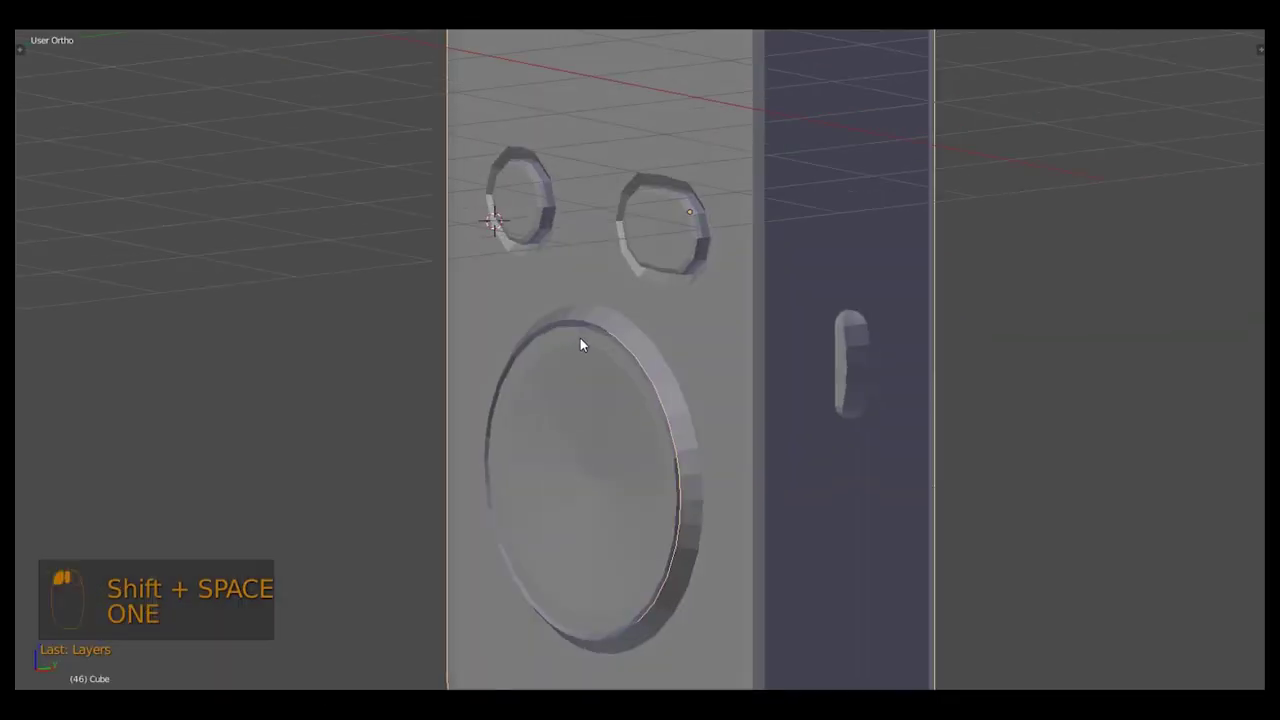
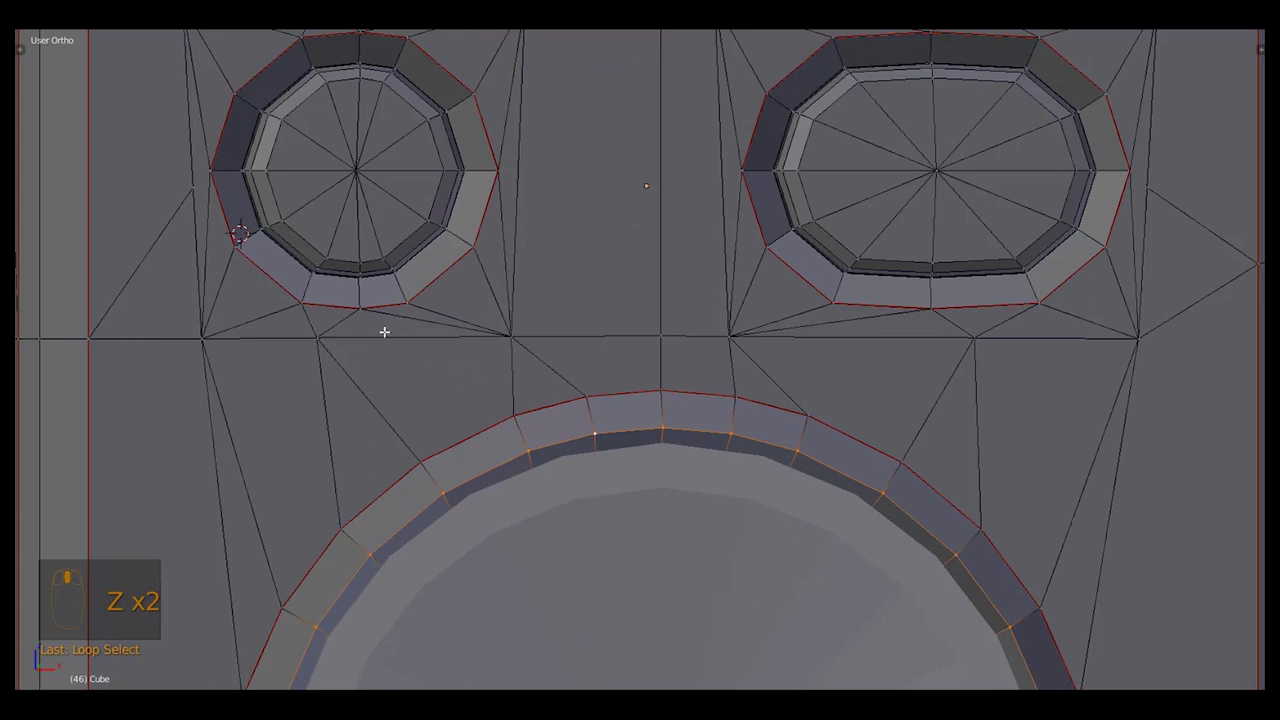
{"action": "key", "text": "Tab"}
{"action": "left_click_drag", "start_coordinate": [662, 367], "coordinate": [611, 398]}
{"action": "key", "text": "Tab"}
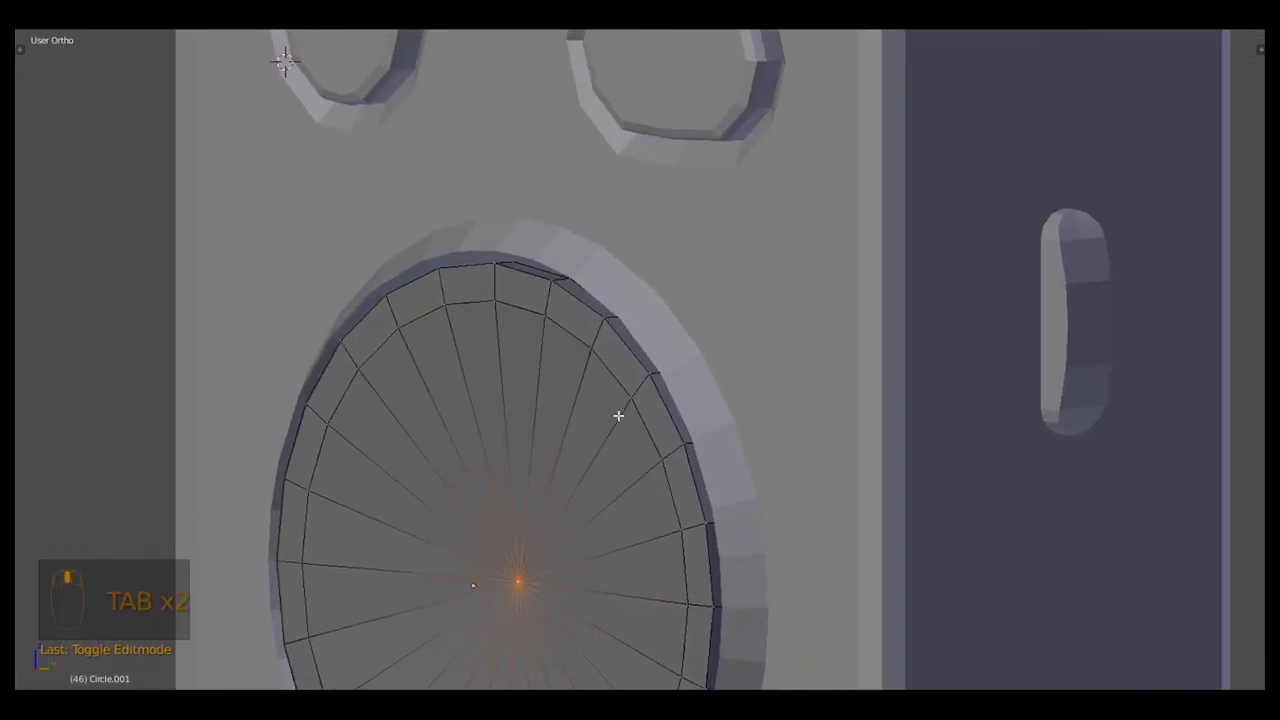
{"action": "left_click_drag", "start_coordinate": [600, 240], "coordinate": [659, 266]}
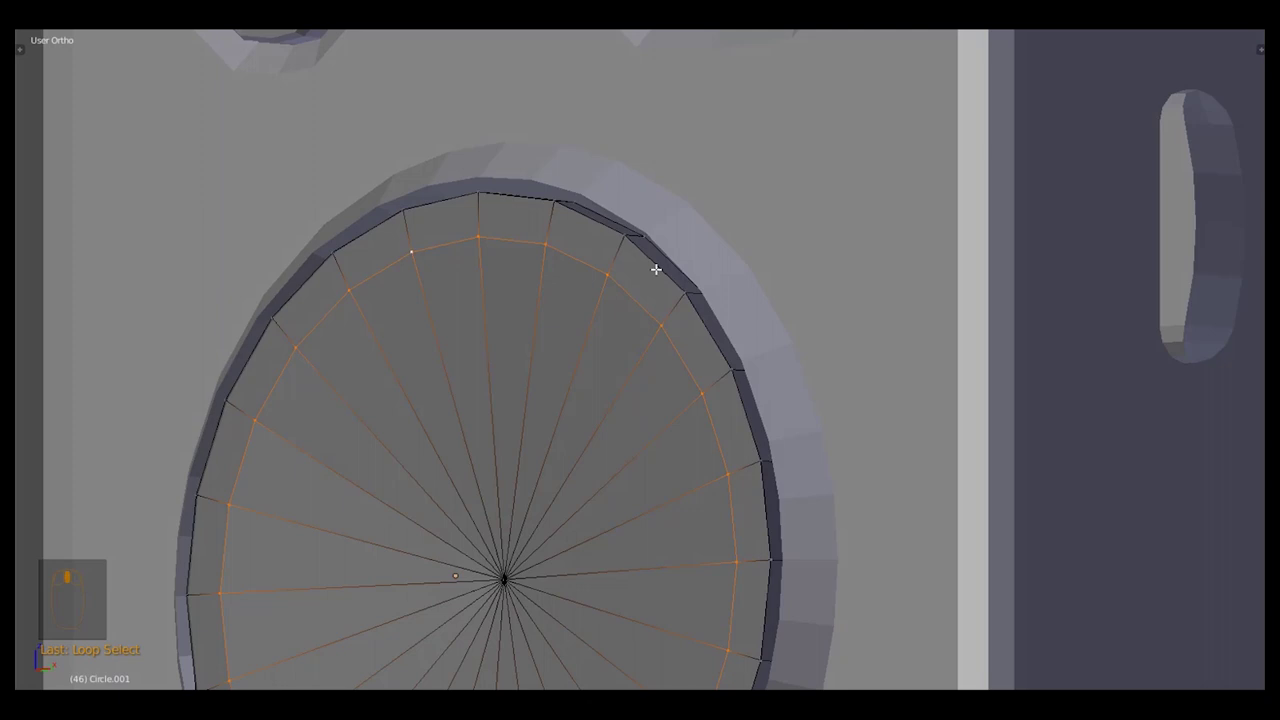
{"action": "key", "text": "Tab"}
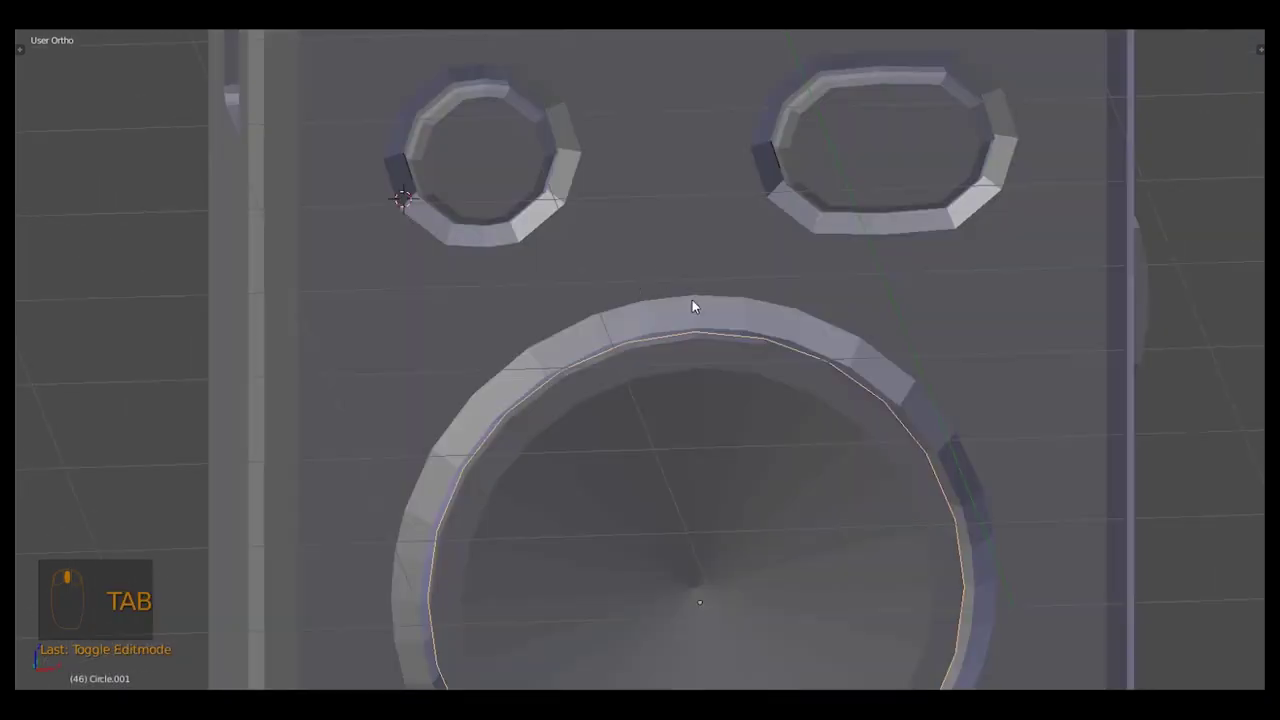
Check the dial's smooth shading from Front Ortho across select modes and save the file
{"action": "key", "text": "KP_1"}
{"action": "key", "text": "3"}
{"action": "key", "text": "2"}
{"action": "key", "text": "3"}
{"action": "key", "text": "2"}
{"action": "key", "text": "3"}
{"action": "key", "text": "2"}
{"action": "key", "text": "ctrl+s"}
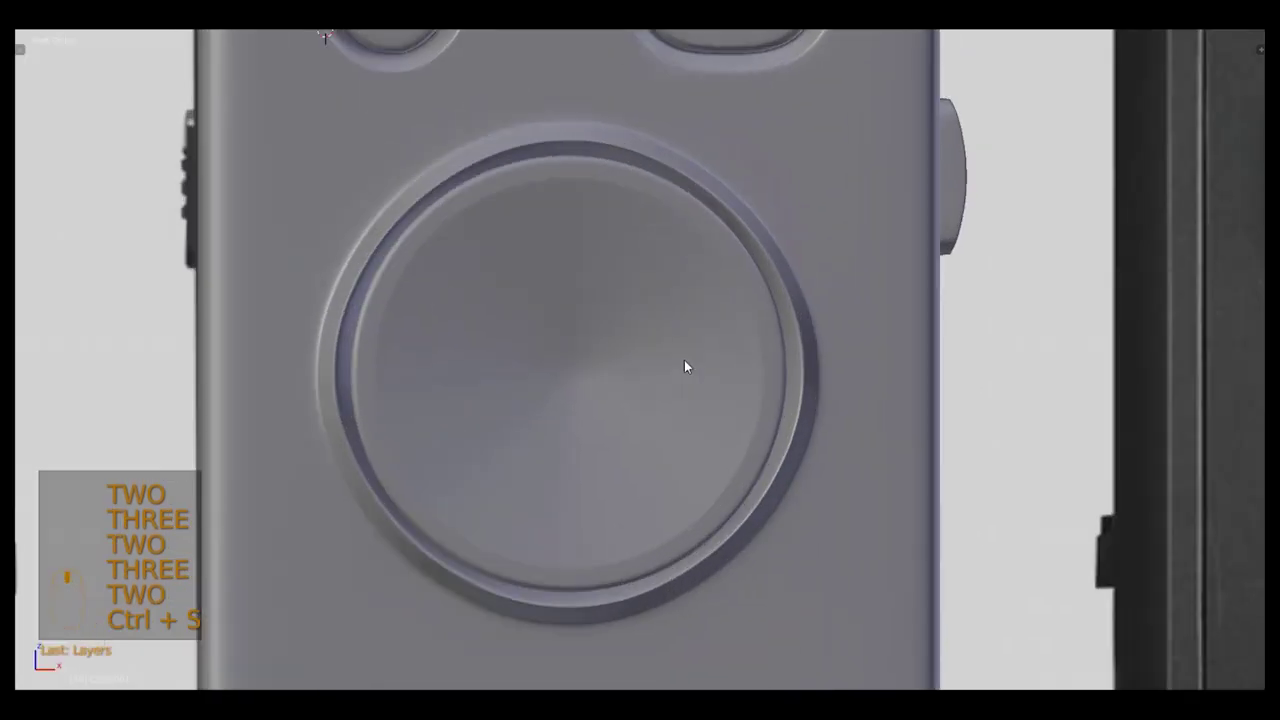
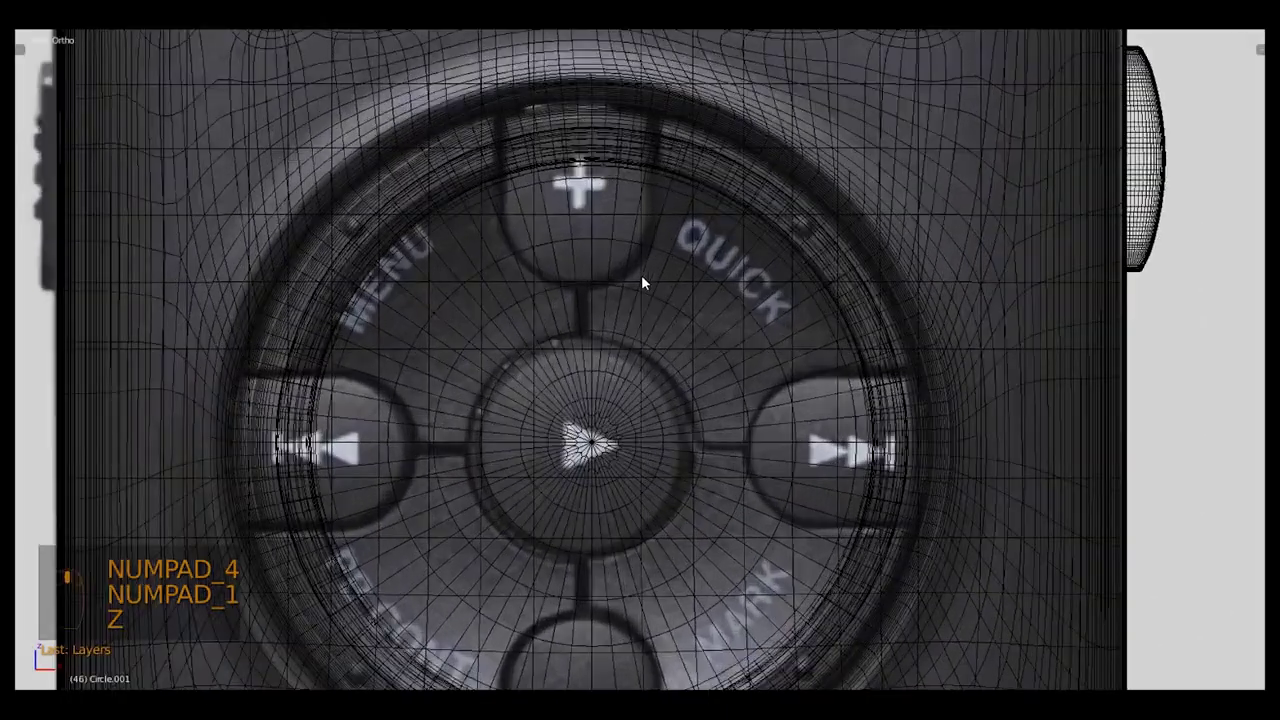
Add a plane in Front Ortho and scale and move it over the D-pad's + button
{"action": "left_click_drag", "start_coordinate": [529, 261], "coordinate": [544, 166]}
{"action": "scroll", "scroll_direction": "up", "scroll_amount": 3}
{"action": "left_click_drag", "start_coordinate": [609, 224], "coordinate": [686, 223]}
{"action": "key", "text": "shift+a"}
{"action": "key", "text": "s"}
{"action": "key", "text": "g"}
{"action": "key", "text": "s"}
{"action": "key", "text": "g"}
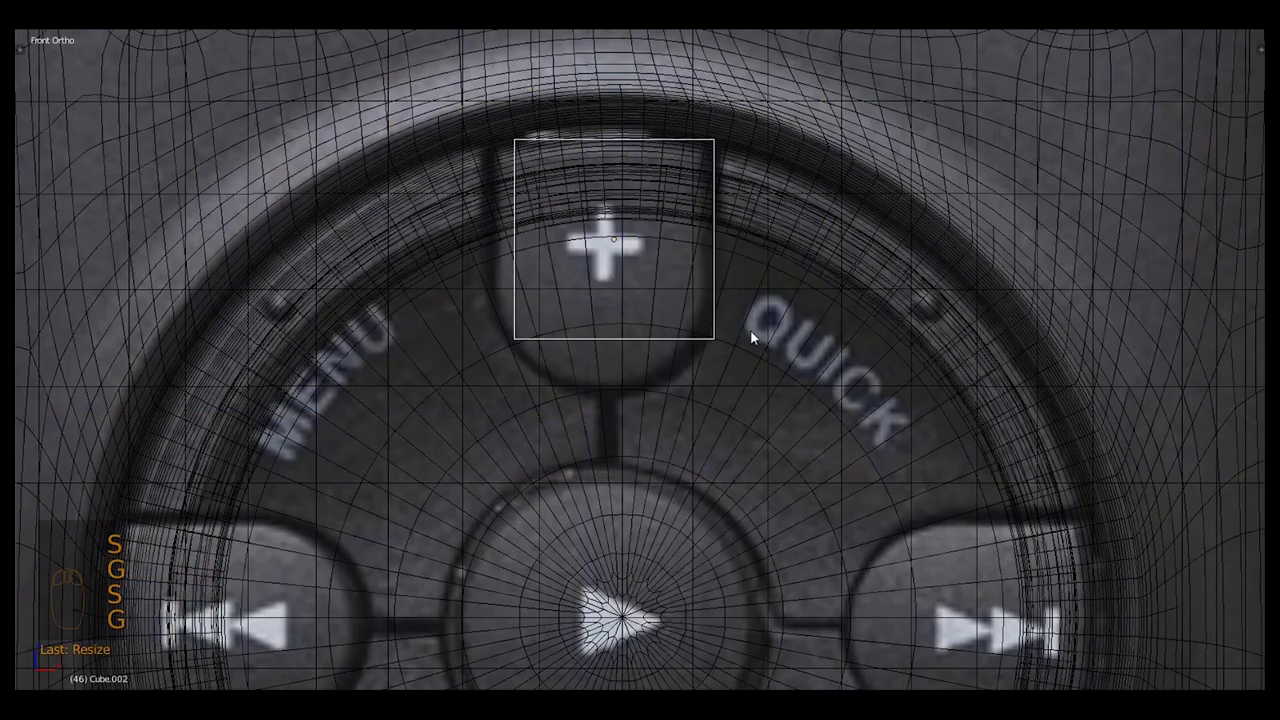
{"action": "key", "text": "s"}
{"action": "key", "text": "z"}
Fit the plane to the button outline in wireframe, checking side and camera views
{"action": "key", "text": "KP_3"}
{"action": "key", "text": "KP_0"}
{"action": "key", "text": "KP_Decimal"}
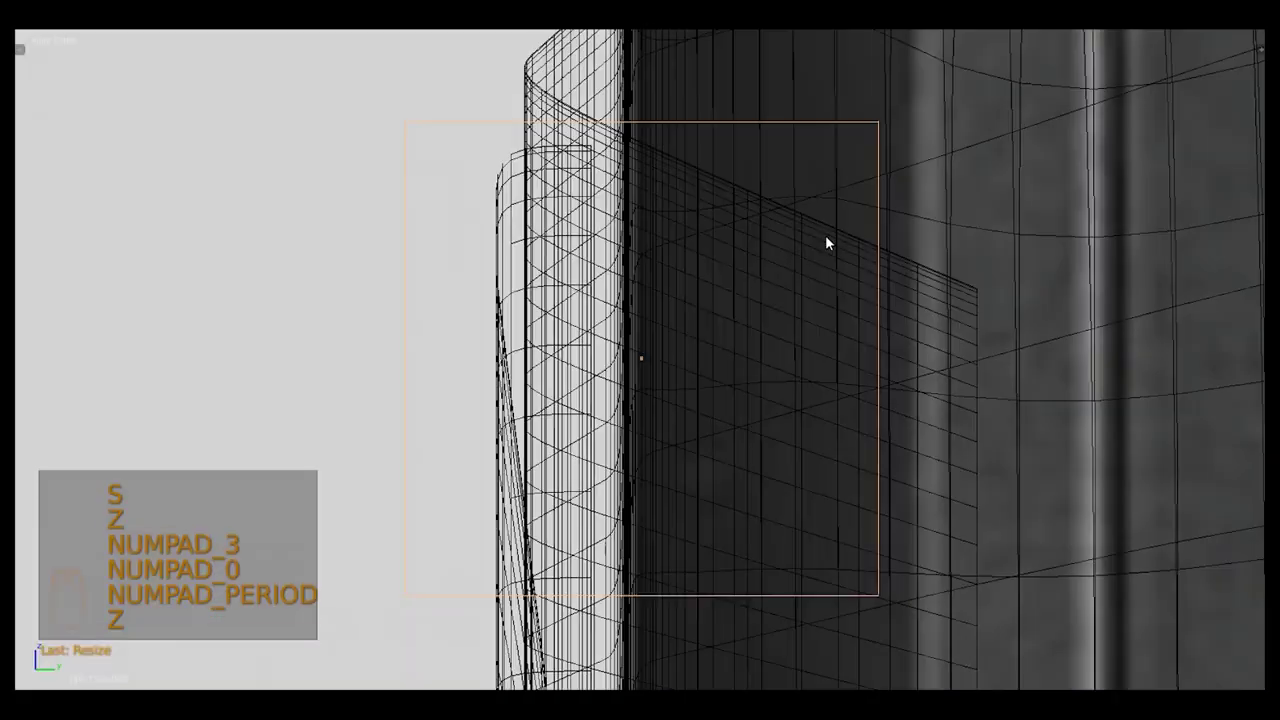
{"action": "key", "text": "z"}
{"action": "key", "text": "s"}
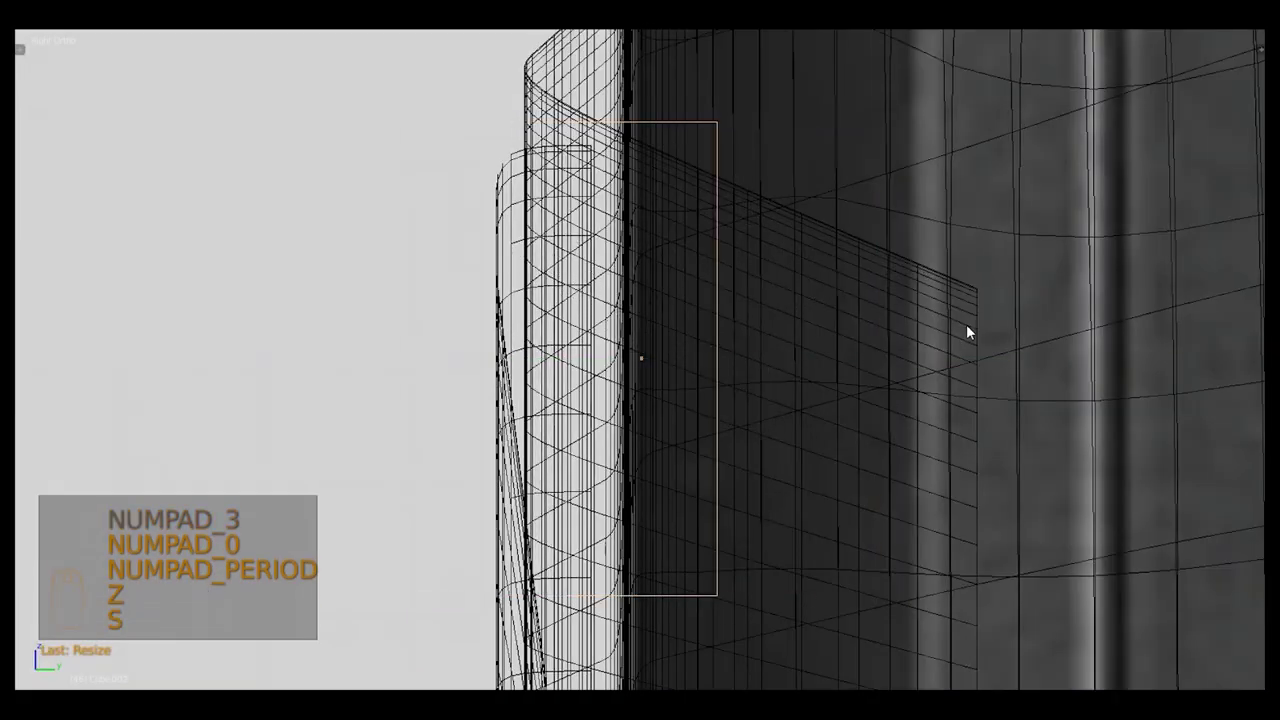
{"action": "key", "text": "s"}
{"action": "key", "text": "KP_1"}
{"action": "key", "text": "z"}
{"action": "left_click_drag", "start_coordinate": [899, 290], "coordinate": [810, 330]}
{"action": "key", "text": "z"}
{"action": "key", "text": "z"}
In Edit Mode extrude and round the outline's lower end and add vertical loop cuts
{"action": "key", "text": "g"}
{"action": "key", "text": "KP_1"}
{"action": "key", "text": "z"}
{"action": "key", "text": "g"}
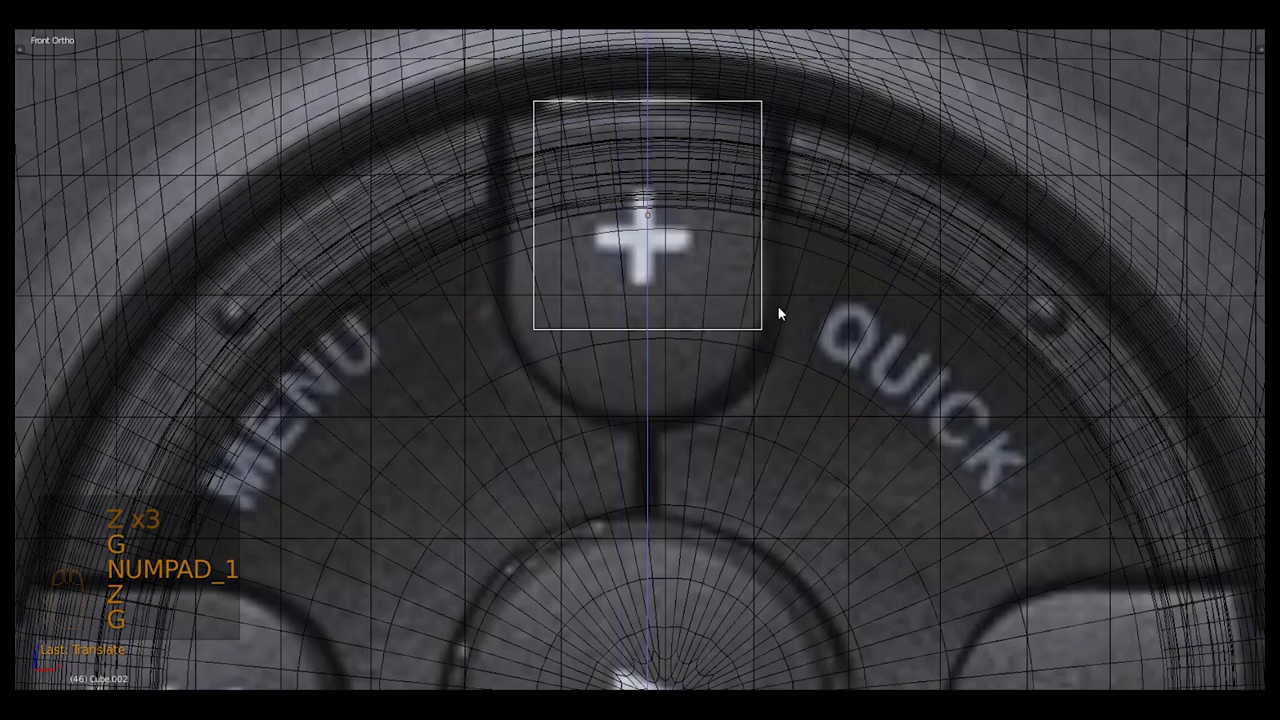
{"action": "key", "text": "Tab"}
{"action": "key", "text": "a"}
{"action": "key", "text": "b"}
{"action": "key", "text": "g"}
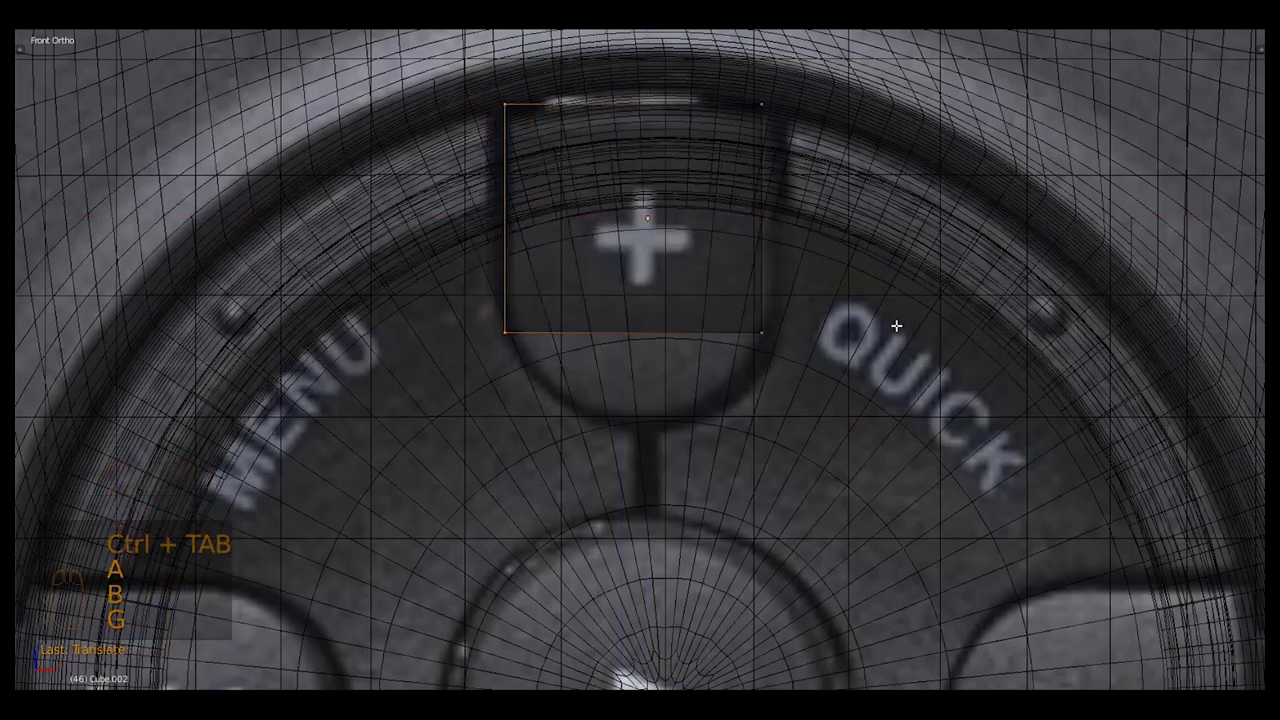
{"action": "key", "text": "a"}
{"action": "key", "text": "b"}
{"action": "key", "text": "g"}
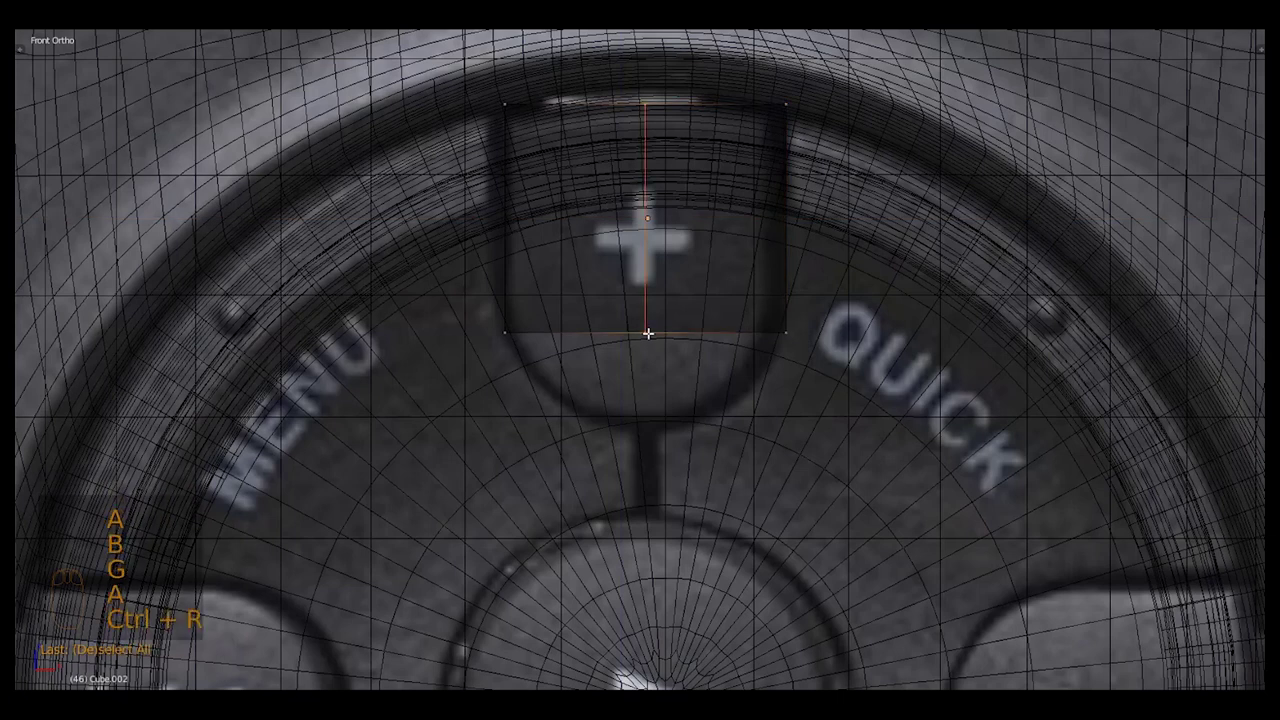
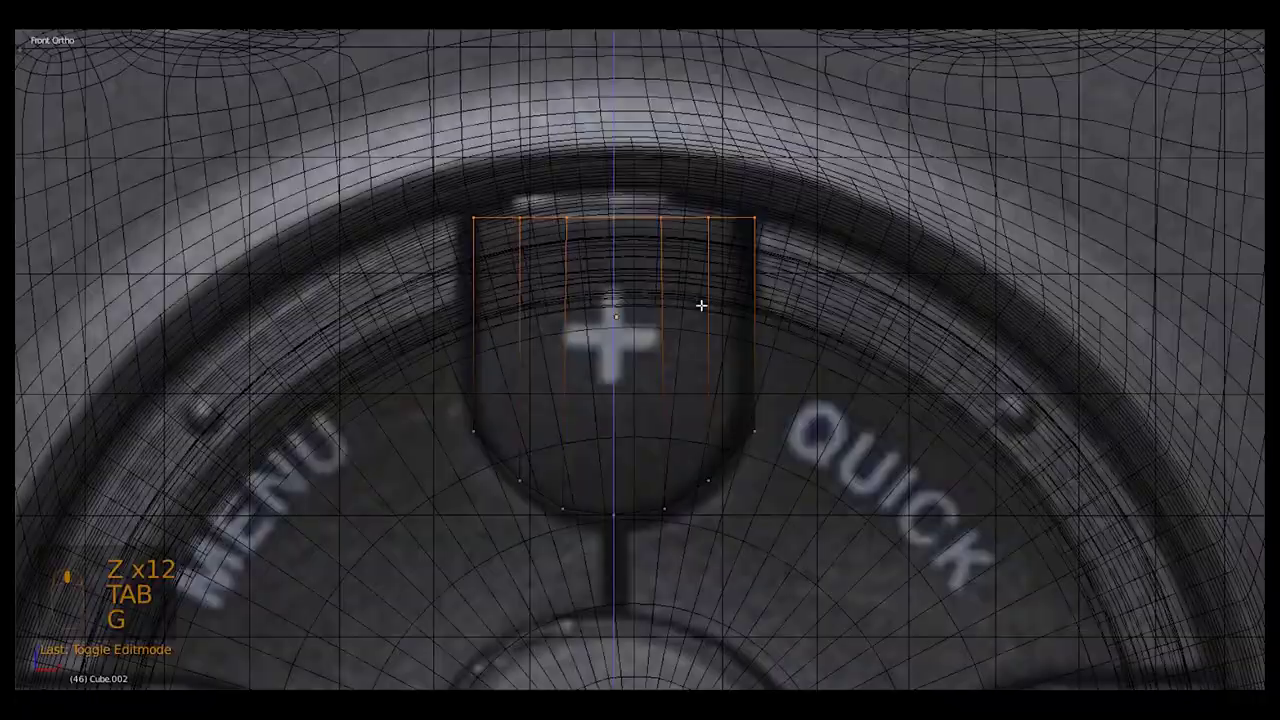
Position the button outline over the shaded body, nudging its vertices in Edit Mode
{"action": "key", "text": "z"}
{"action": "key", "text": "Tab"}
{"action": "key", "text": "g"}
{"action": "left_click_drag", "start_coordinate": [674, 376], "coordinate": [677, 373]}
{"action": "key", "text": "Tab"}
{"action": "left_click_drag", "start_coordinate": [649, 316], "coordinate": [781, 289]}
{"action": "key", "text": "Tab"}
{"action": "key", "text": "g"}
{"action": "key", "text": "g"}
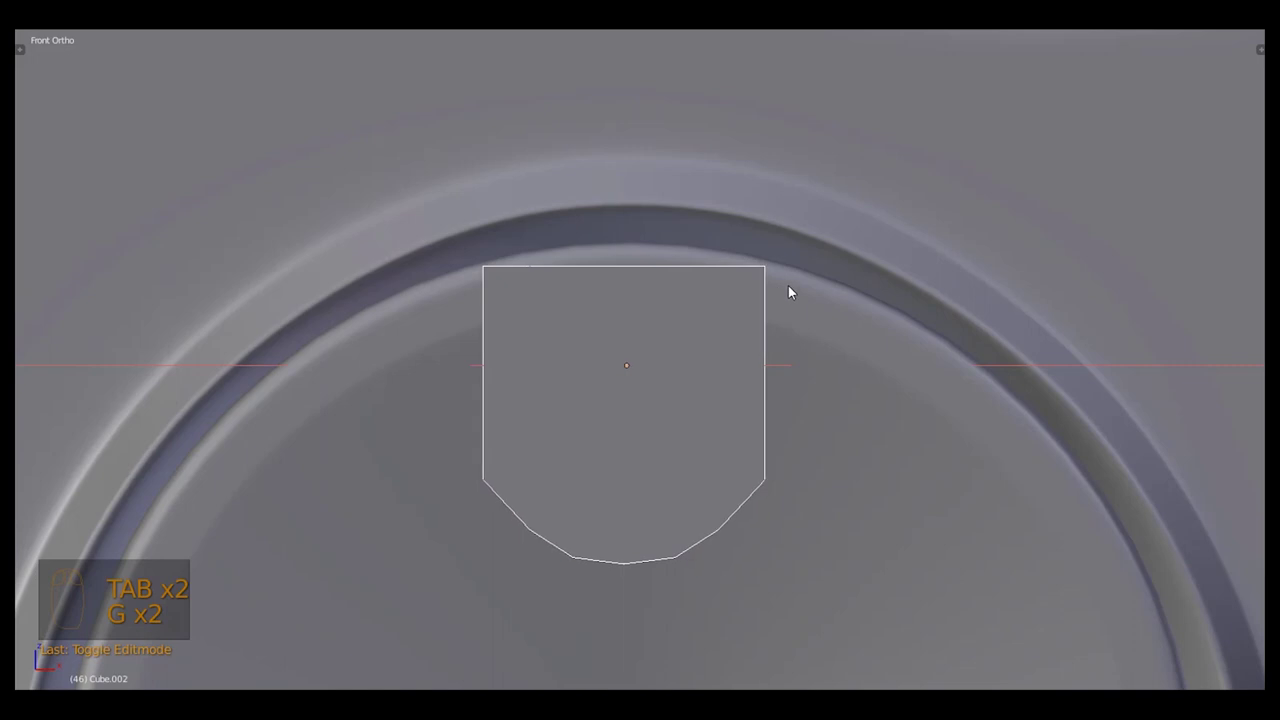
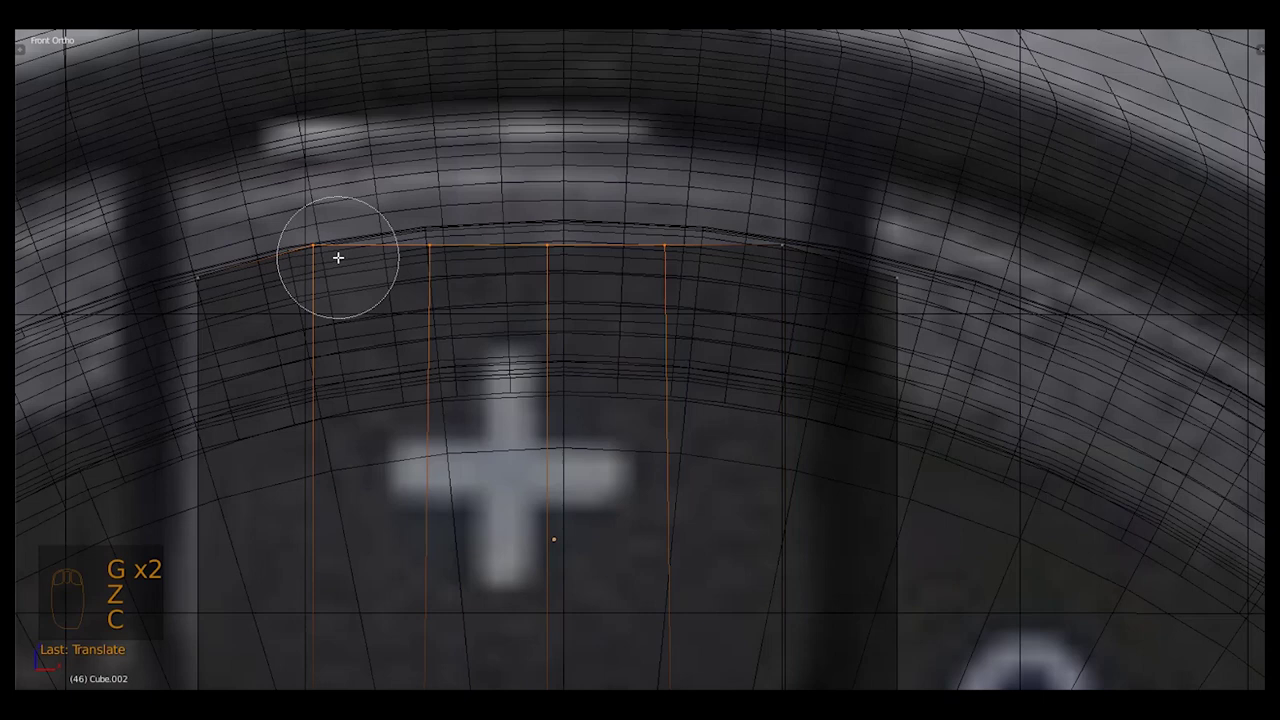
Curve the button's top edge to follow the dial with proportional editing, then view from above
{"action": "key", "text": "g"}
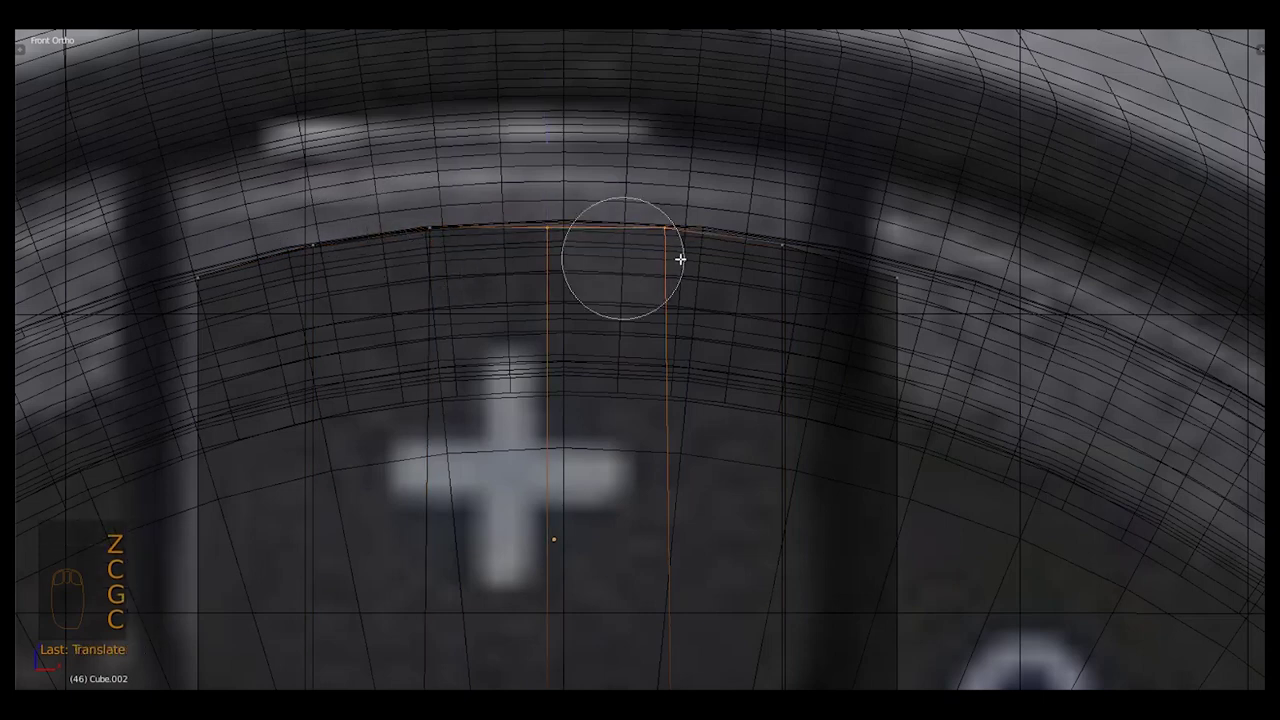
{"action": "key", "text": "c"}
{"action": "key", "text": "g"}
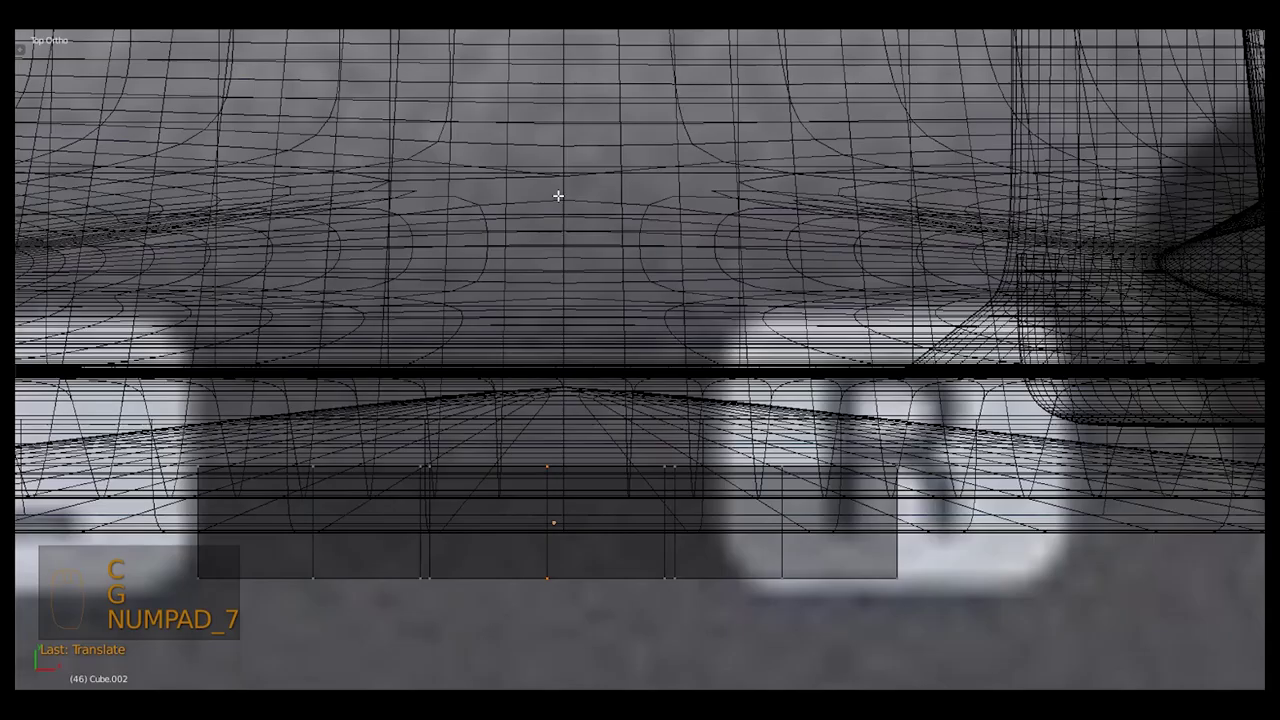
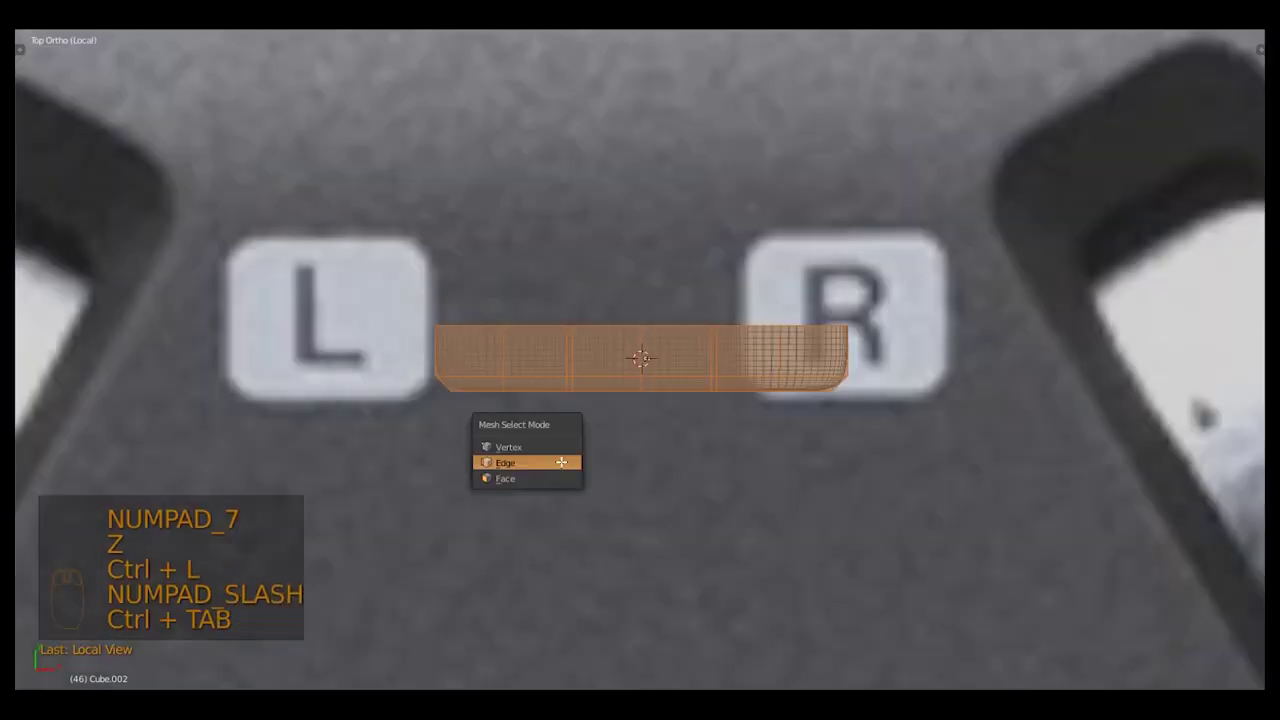
Give the top D-pad button a Subdivision Surface modifier with smooth shading, adjusting its edge loops
{"action": "key", "text": "a"}
{"action": "key", "text": "z"}
{"action": "left_click_drag", "start_coordinate": [608, 410], "coordinate": [740, 417]}
{"action": "key", "text": "a"}
{"action": "key", "text": "ctrl+r"}
{"action": "key", "text": "ctrl+Tab"}
{"action": "key", "text": "ctrl+x"}
{"action": "key", "text": "Tab"}
{"action": "key", "text": "ctrl+z"}
{"action": "key", "text": "ctrl+Tab"}
{"action": "key", "text": "ctrl+z"}
{"action": "left_click_drag", "start_coordinate": [734, 440], "coordinate": [666, 432]}
{"action": "key", "text": "ctrl+x"}
{"action": "key", "text": "Tab"}
Return to Object Mode and check the rounded button seated in the dial's recess from the front
{"action": "key", "text": "KP_Divide"}
{"action": "key", "text": "KP_1"}
{"action": "key", "text": "z"}
{"action": "left_click_drag", "start_coordinate": [644, 236], "coordinate": [696, 246]}
{"action": "key", "text": "KP_1"}
{"action": "key", "text": "shift+s"}
{"action": "key", "text": "z"}
{"action": "key", "text": "z"}
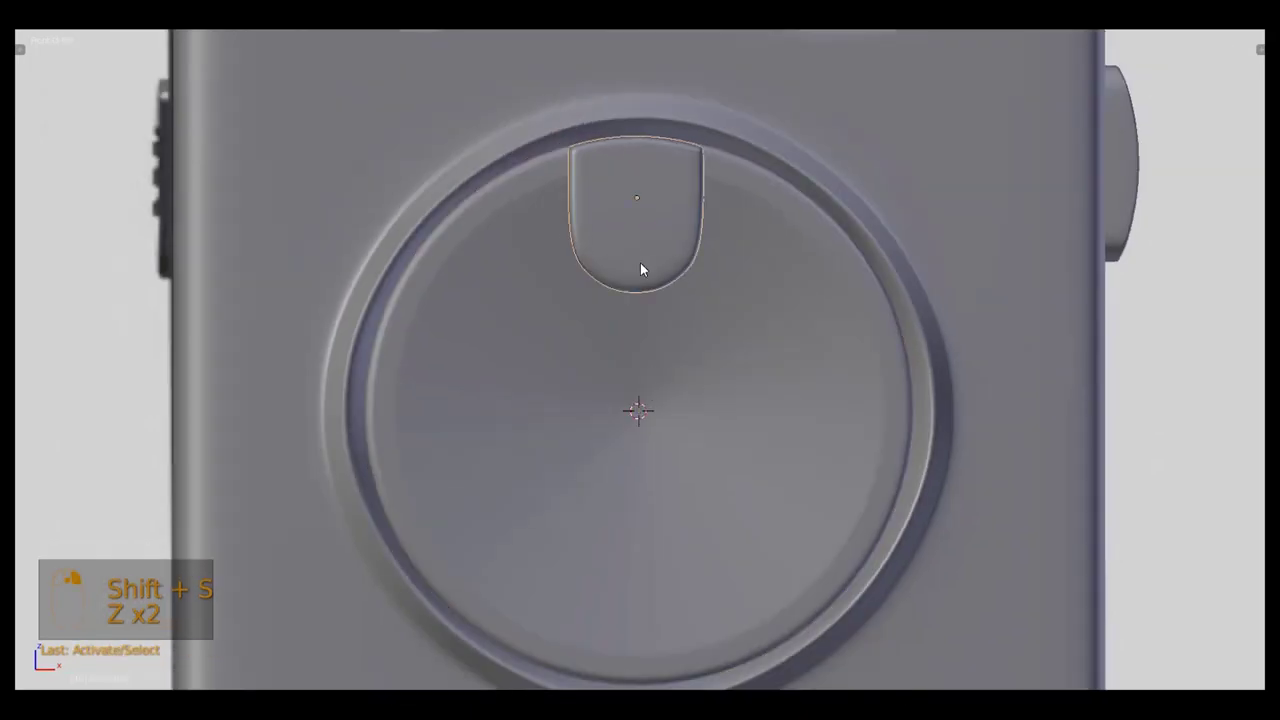
Place the 3D cursor at the dial centre and set the pivot for rotating copies around it
{"action": "left_click_drag", "start_coordinate": [645, 264], "coordinate": [690, 401]}
{"action": "key", "text": "ctrl+shift+alt+c"}
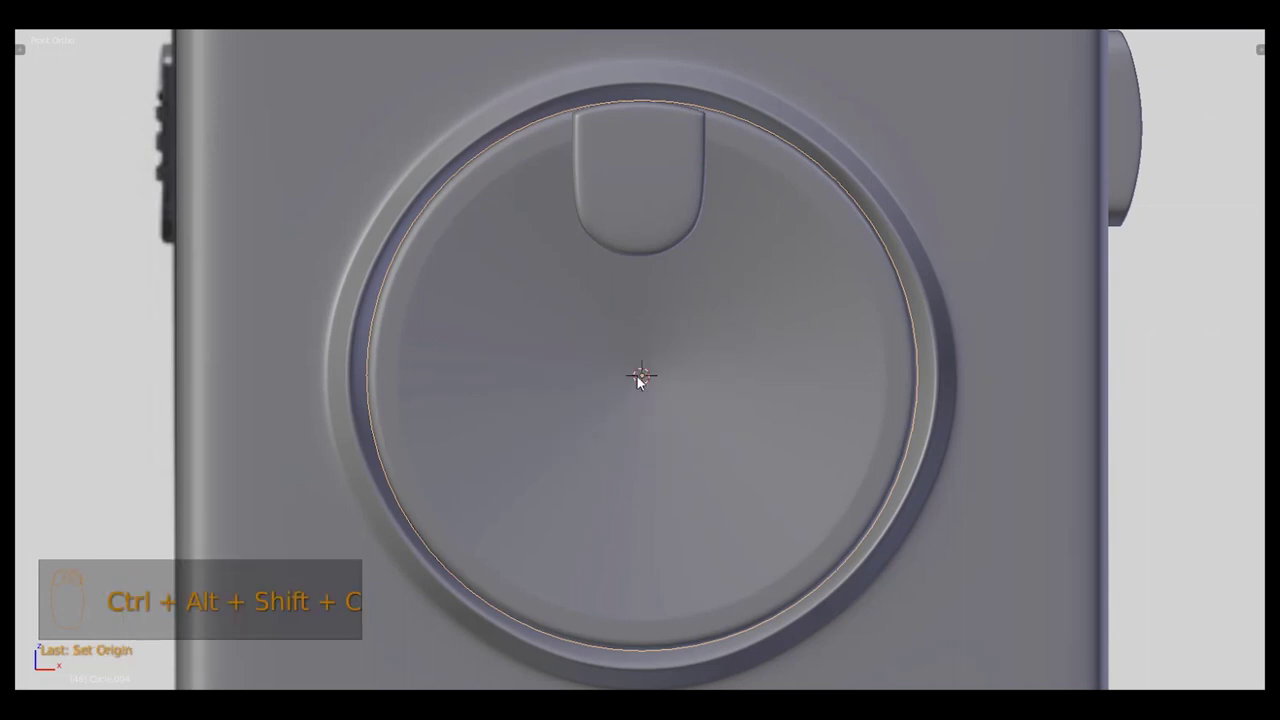
{"action": "left_click_drag", "start_coordinate": [656, 375], "coordinate": [735, 430]}
{"action": "key", "text": "shift+s"}
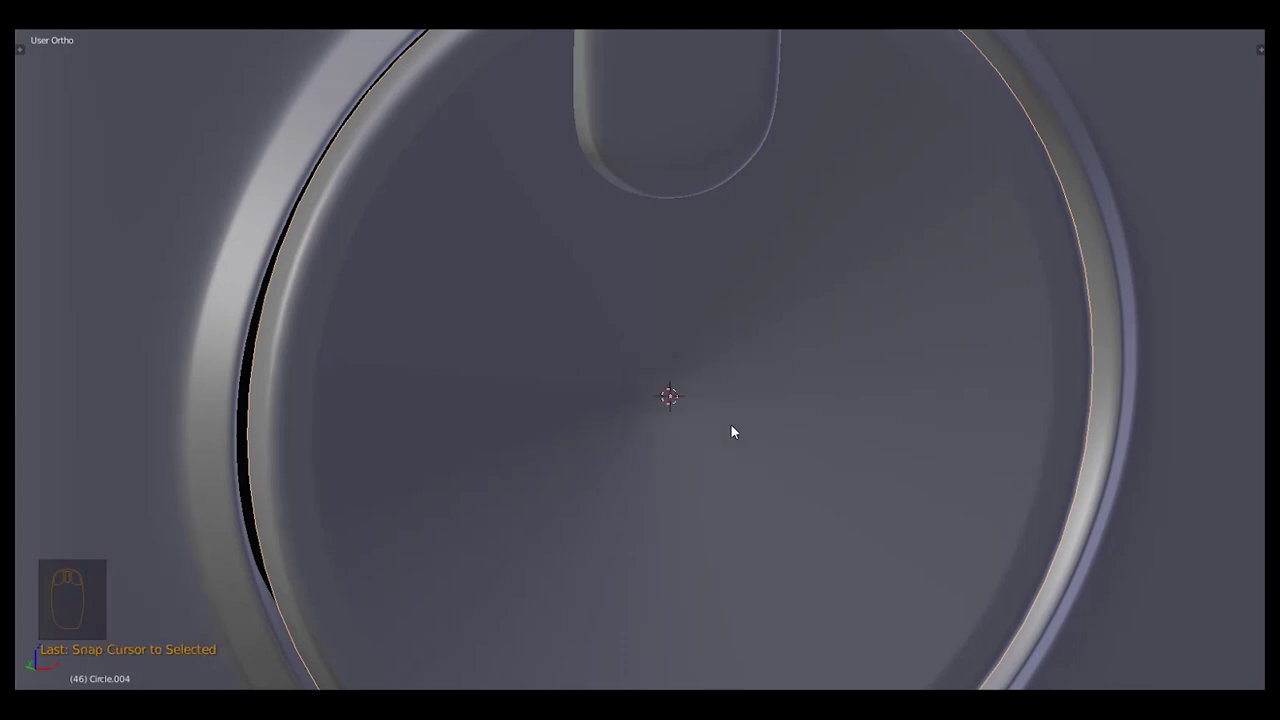
{"action": "left_click_drag", "start_coordinate": [739, 425], "coordinate": [645, 221]}
{"action": "key", "text": "KP_1"}
{"action": "left_click_drag", "start_coordinate": [645, 221], "coordinate": [579, 160]}
{"action": "left_click", "coordinate": [579, 207]}
{"action": "key", "text": "KP_1"}
Duplicate the top button and rotate copies 90° around the cursor to the dial's right and bottom
{"action": "key", "text": "alt+d"}
{"action": "middle_click", "coordinate": [579, 160]}
{"action": "key", "text": "."}
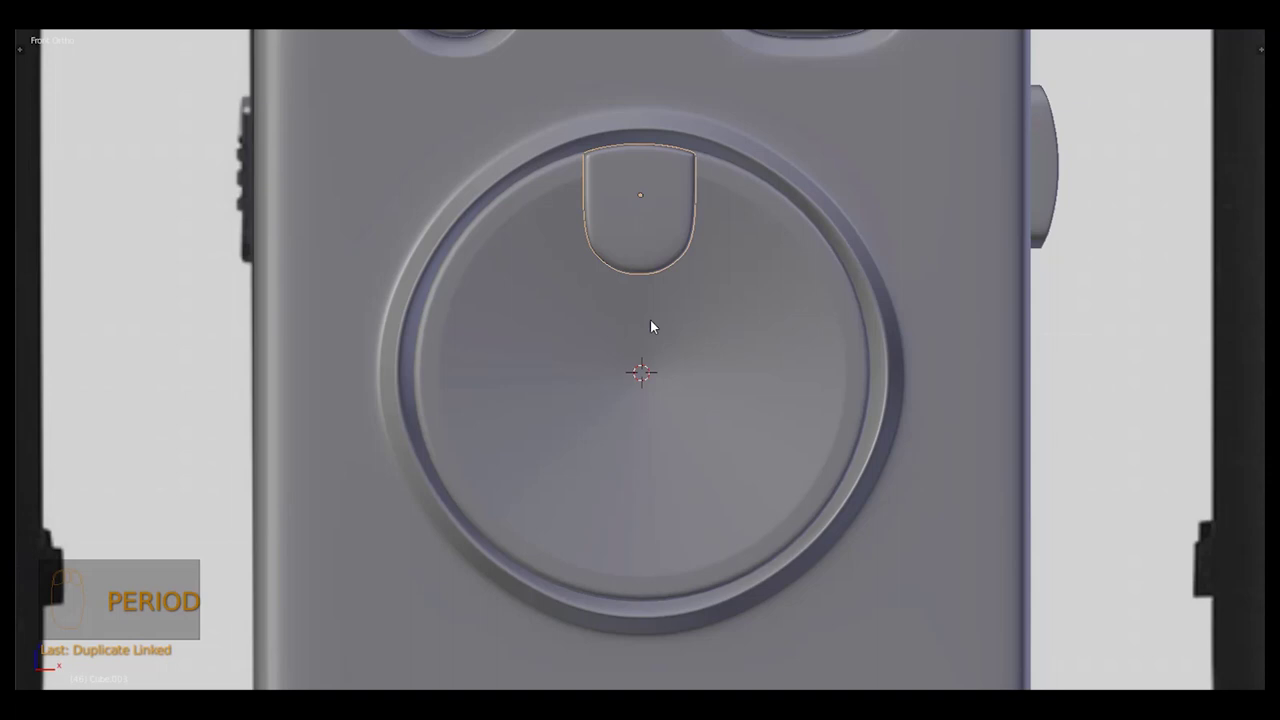
{"action": "key", "text": "r"}
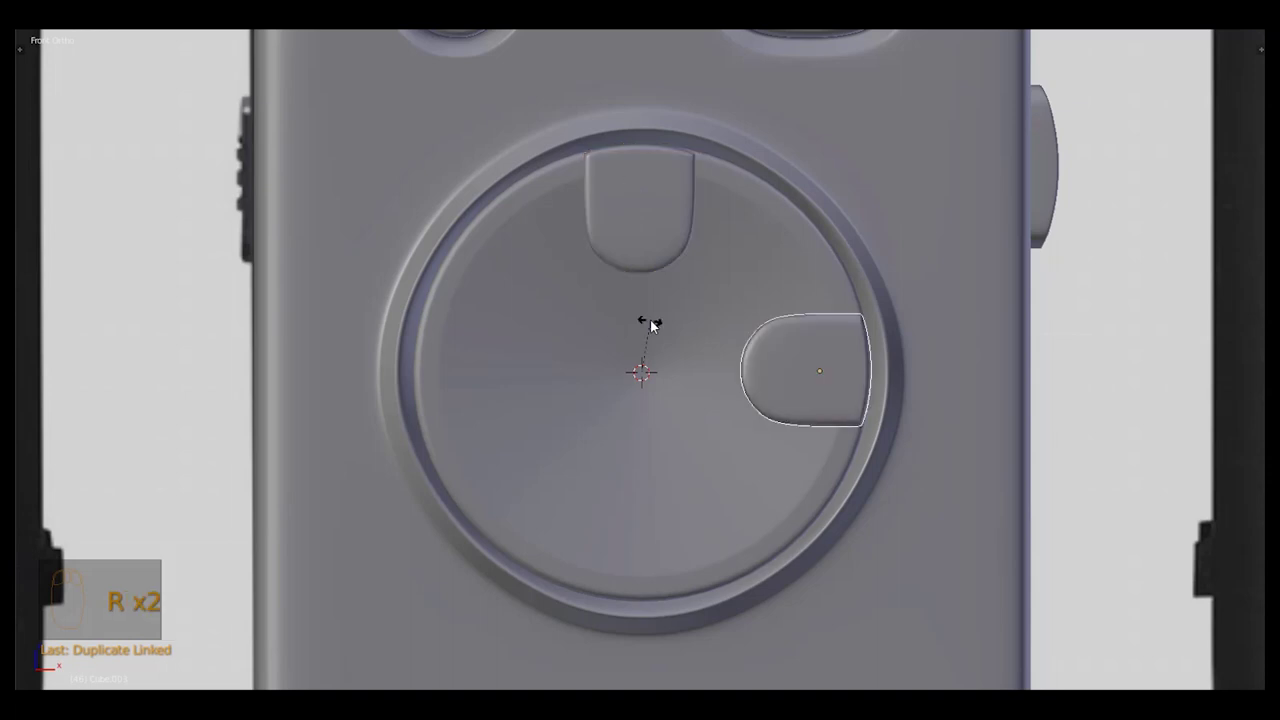
{"action": "left_click_drag", "start_coordinate": [619, 201], "coordinate": [707, 313]}
{"action": "key", "text": "alt+d"}
{"action": "key", "text": "r"}
{"action": "key", "text": "a"}
{"action": "key", "text": "Tab"}
{"action": "key", "text": "g"}
{"action": "key", "text": "Tab"}
{"action": "left_click", "coordinate": [783, 350]}
{"action": "key", "text": "ctrl+z"}
Duplicate and rotate a fourth copy to the dial's left side, completing the four D-pad buttons
{"action": "left_click_drag", "start_coordinate": [696, 314], "coordinate": [784, 287]}
{"action": "key", "text": "Tab"}
{"action": "key", "text": "a"}
{"action": "key", "text": "s"}
{"action": "key", "text": "Tab"}
{"action": "key", "text": "ctrl+z"}
{"action": "key", "text": ","}
{"action": "key", "text": "a"}
{"action": "key", "text": "KP_1"}
{"action": "key", "text": "z"}
{"action": "middle_click", "coordinate": [627, 391]}
{"action": "right_click", "coordinate": [616, 403]}
{"action": "left_click_drag", "start_coordinate": [602, 413], "coordinate": [636, 426]}
Recentre the cursor on the dial middle and bring up the Add menu for the centre button
{"action": "key", "text": "shift+c"}
{"action": "key", "text": "z"}
{"action": "left_click_drag", "start_coordinate": [656, 476], "coordinate": [711, 335]}
{"action": "key", "text": "shift+s"}
{"action": "key", "text": "KP_Decimal"}
{"action": "key", "text": "shift+a"}
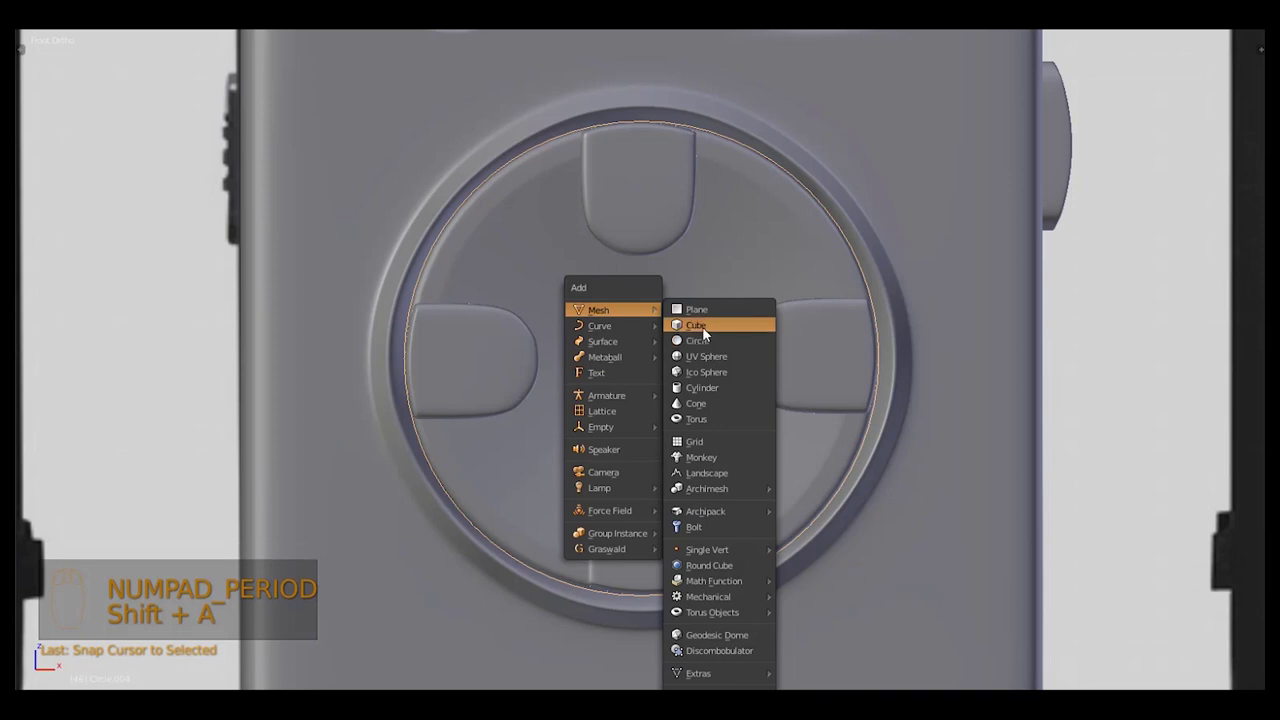
Add a cube, subdivide it and spherify it with To Sphere, scaling it into the dial centre
{"action": "key", "text": "Tab"}
{"action": "key", "text": "w"}
{"action": "key", "text": "w"}
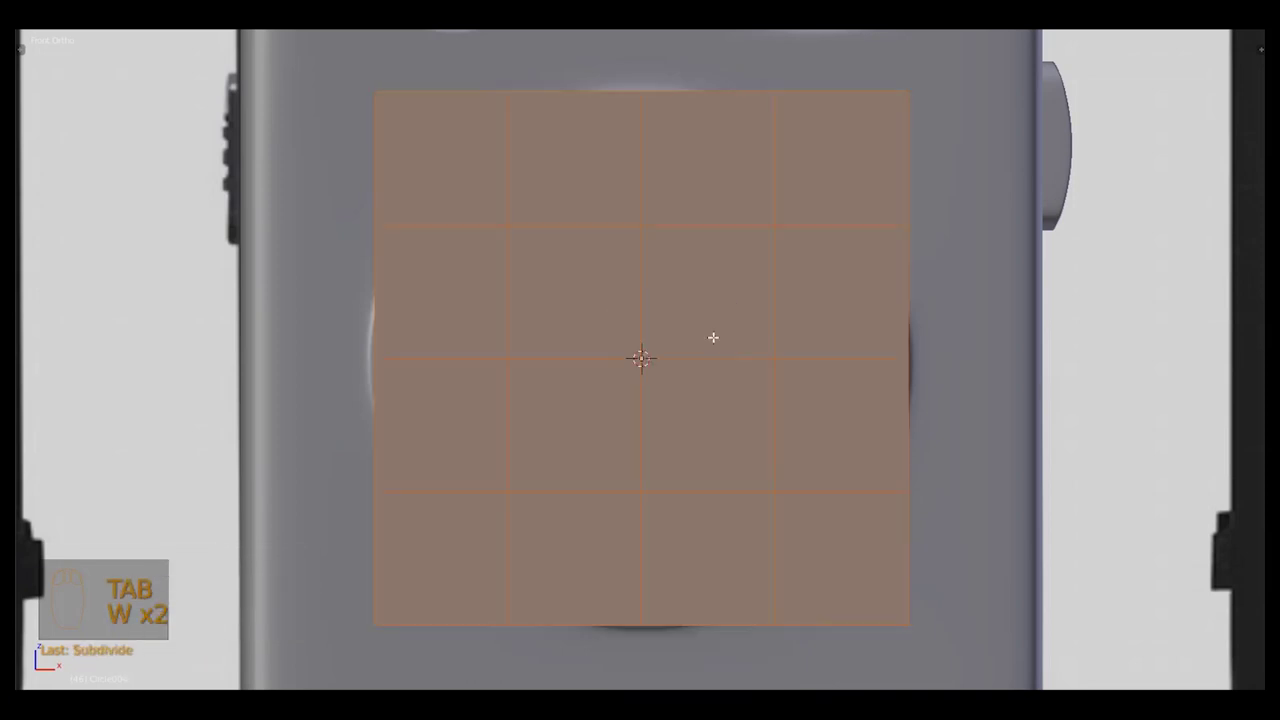
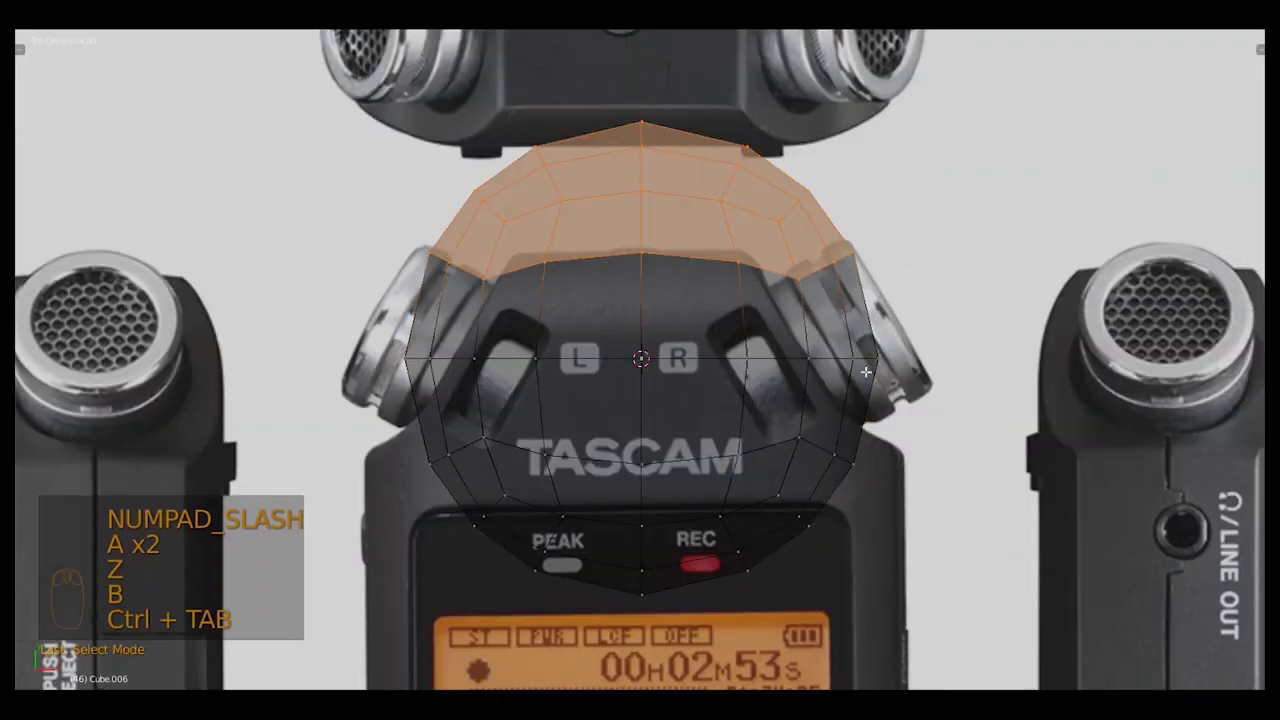
{"action": "key", "text": "x"}
{"action": "key", "text": "z"}
{"action": "key", "text": "Tab"}
{"action": "key", "text": "s"}
{"action": "key", "text": "KP_Divide"}
{"action": "key", "text": "KP_1"}
Flatten the sphere along Y and shrink it into a low dome fitting the dial middle
{"action": "key", "text": "z"}
{"action": "key", "text": "s"}
{"action": "key", "text": "z"}
{"action": "key", "text": "s"}
{"action": "key", "text": "z"}
{"action": "key", "text": "g"}
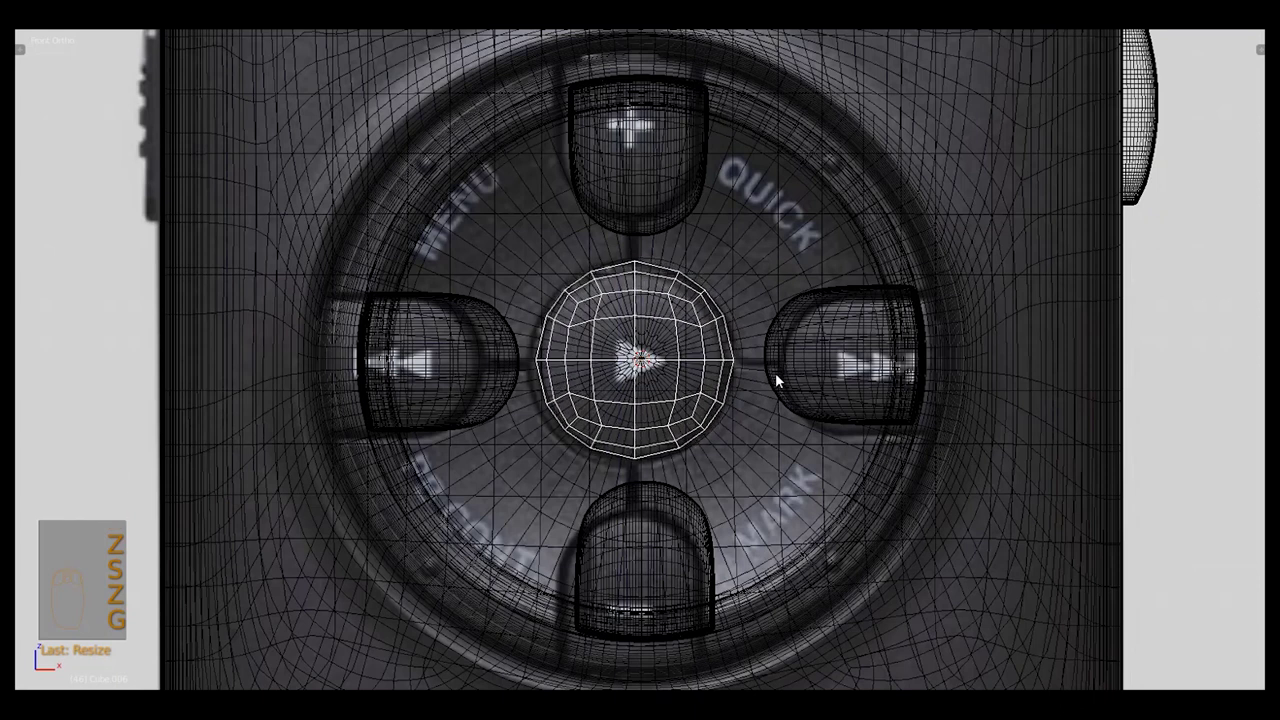
{"action": "key", "text": "z"}
{"action": "key", "text": "s"}
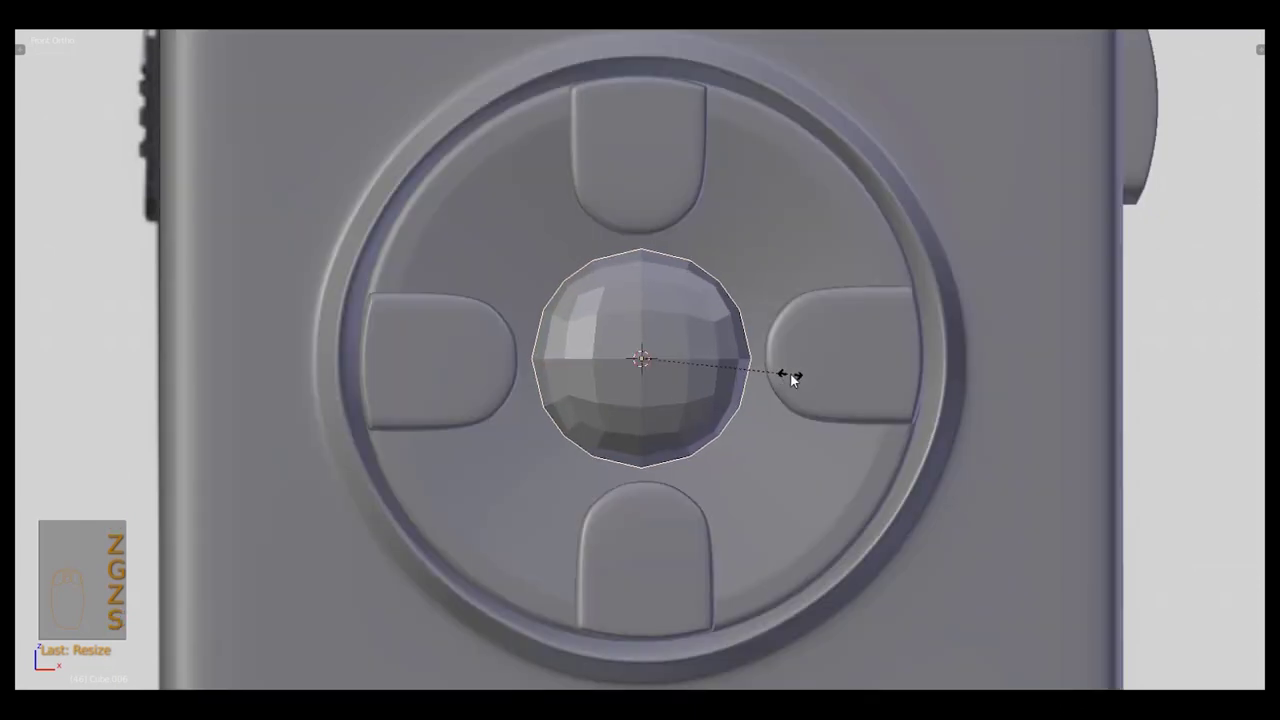
{"action": "left_click_drag", "start_coordinate": [736, 392], "coordinate": [642, 359]}
{"action": "key", "text": "s"}
{"action": "key", "text": "ctrl+3"}
Delete the dome's back half and add loop cuts near the rim, sliding them outward to crisp the edge
{"action": "key", "text": "Tab"}
{"action": "key", "text": "t"}
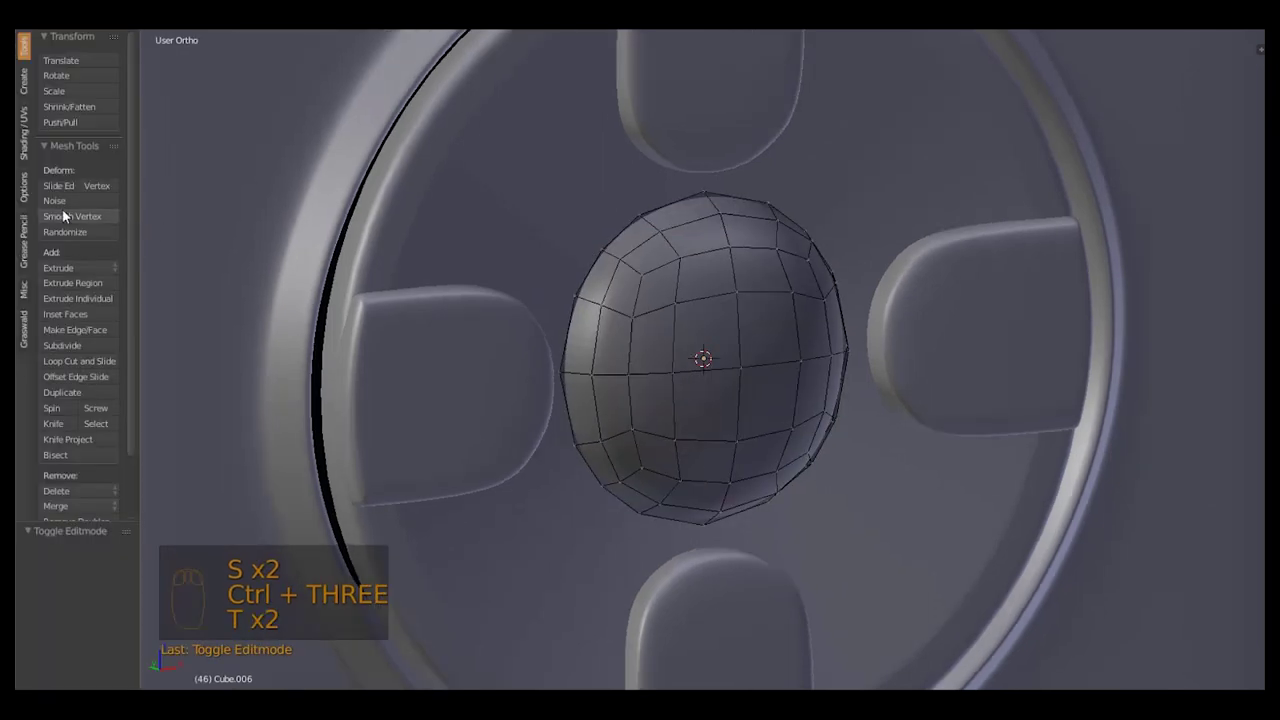
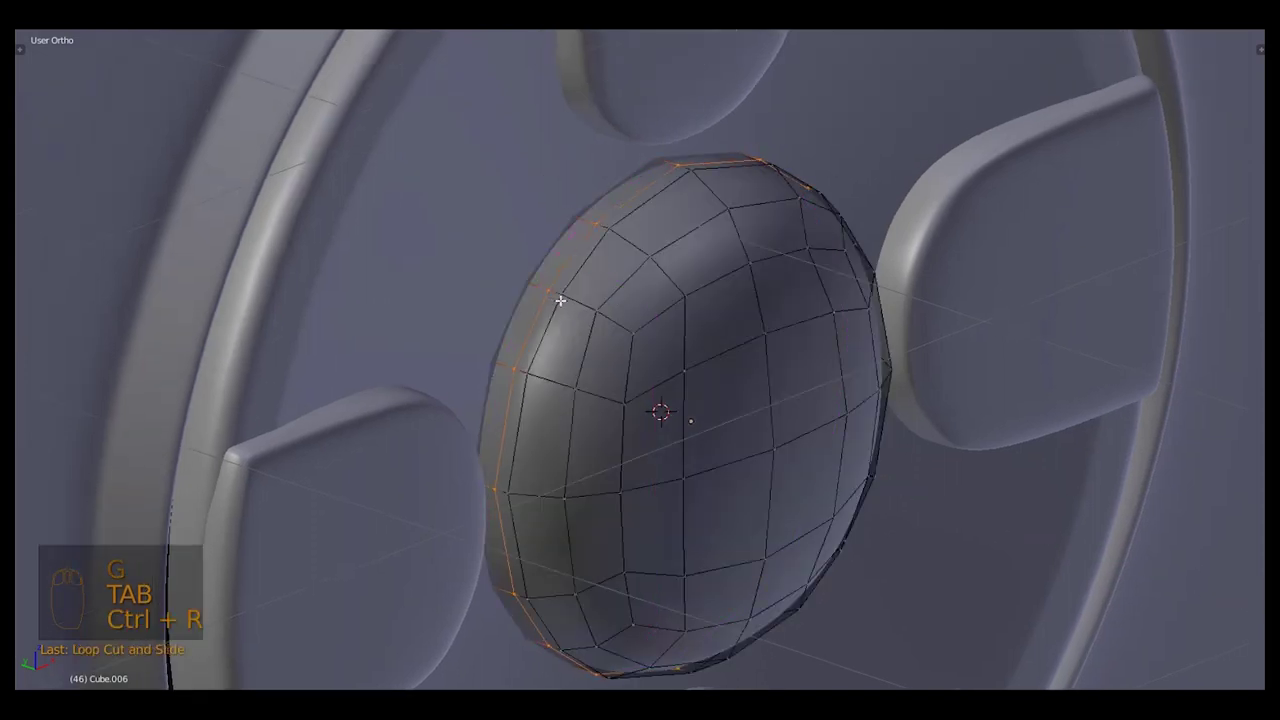
{"action": "key", "text": "Tab"}
{"action": "left_click_drag", "start_coordinate": [677, 334], "coordinate": [619, 314]}
{"action": "key", "text": "Tab"}
{"action": "key", "text": "g"}
{"action": "key", "text": "ctrl+r"}
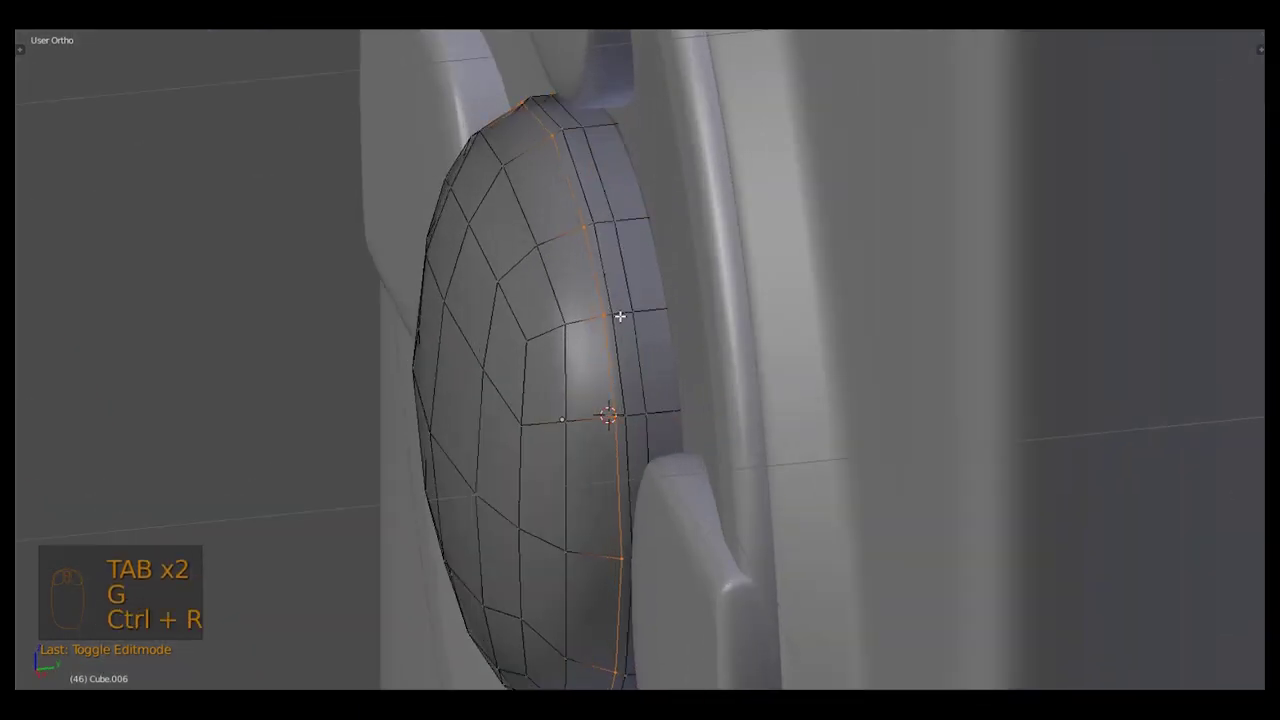
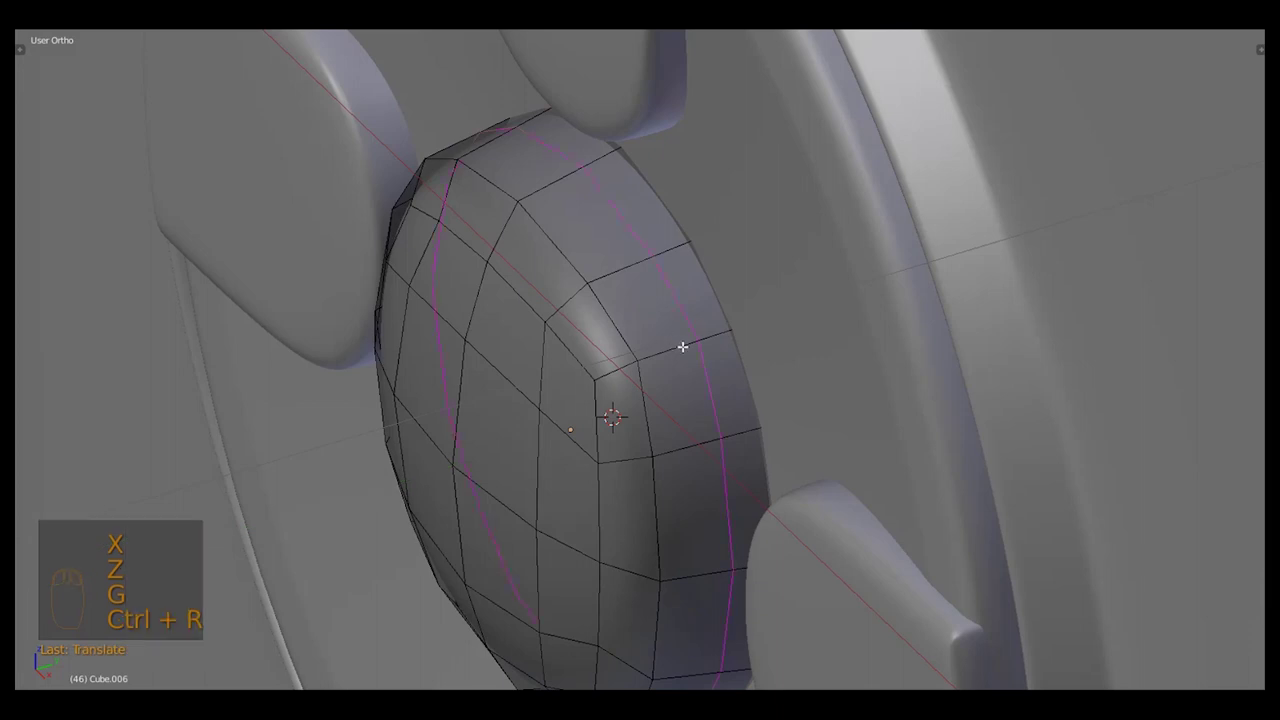
{"action": "key", "text": "Tab"}
{"action": "key", "text": "KP_1"}
{"action": "key", "text": "a"}
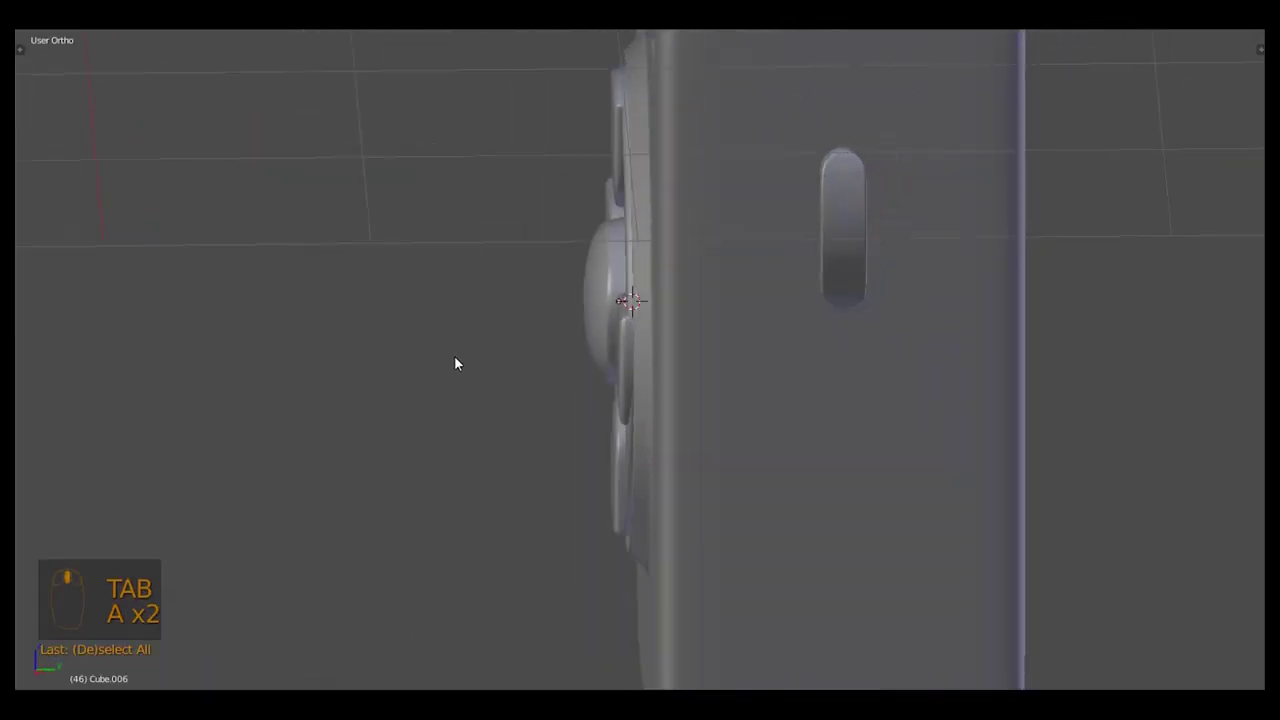
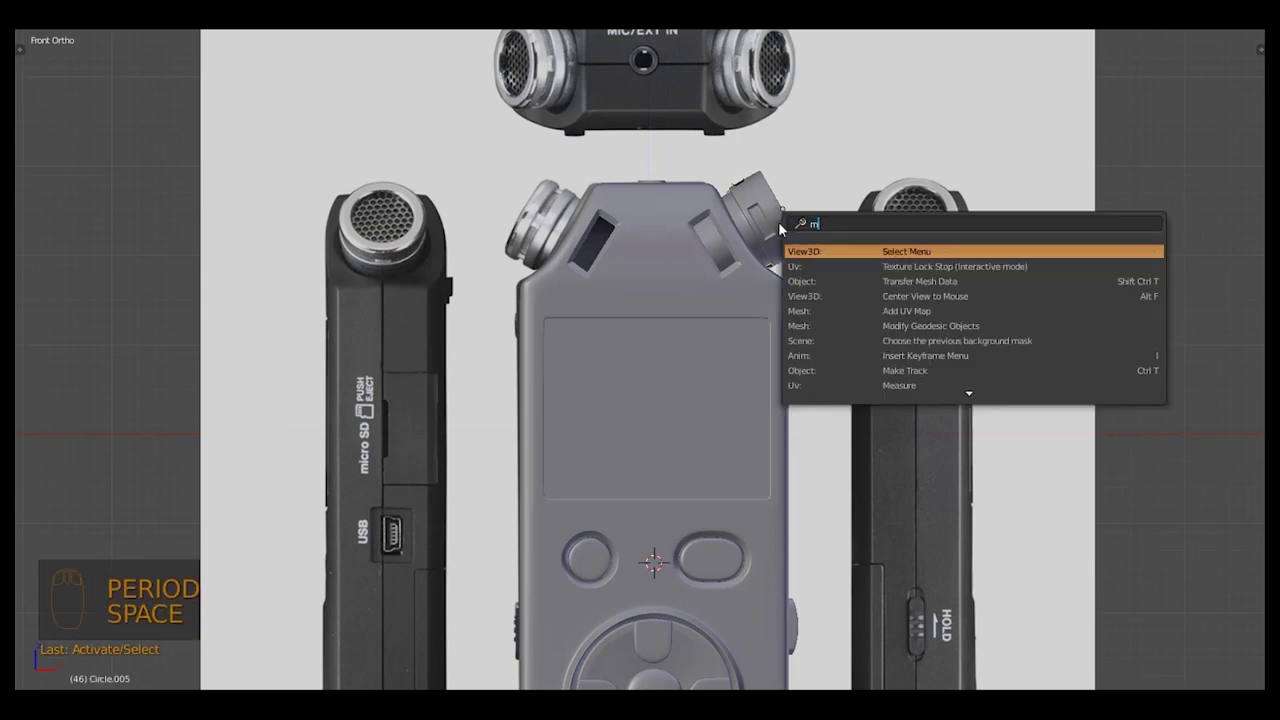
Delete the stray geometry and duplicate the left microphone capsule across to complete the right slot
{"action": "key", "text": "BackSpace"}
{"action": "key", "text": "r"}
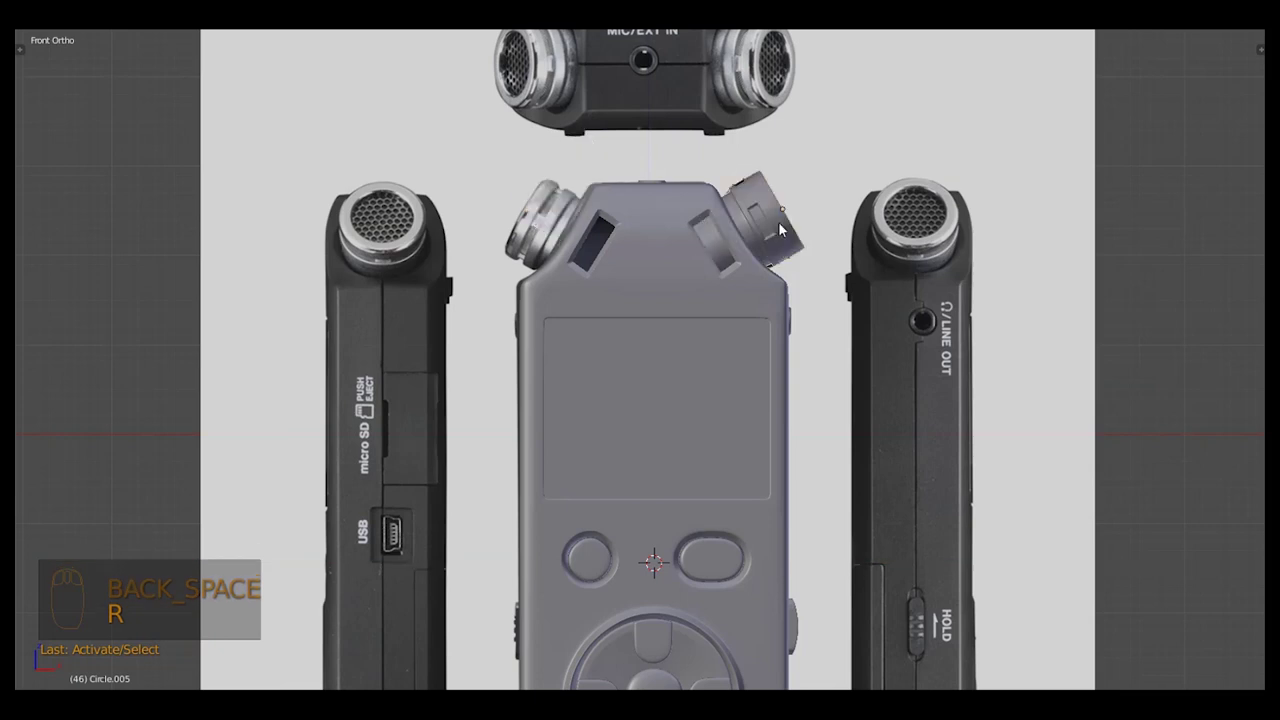
{"action": "left_click_drag", "start_coordinate": [790, 227], "coordinate": [788, 201]}
{"action": "key", "text": "shift+d"}
{"action": "key", "text": "g"}
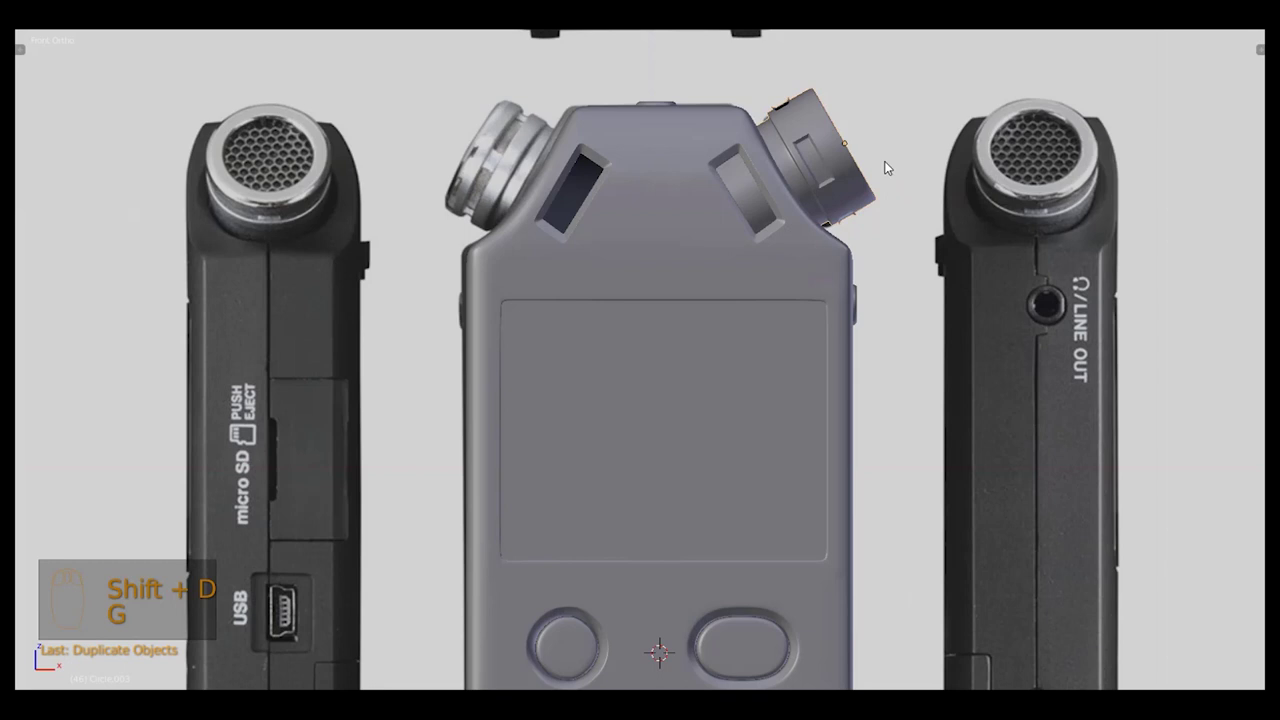
{"action": "key", "text": "space"}
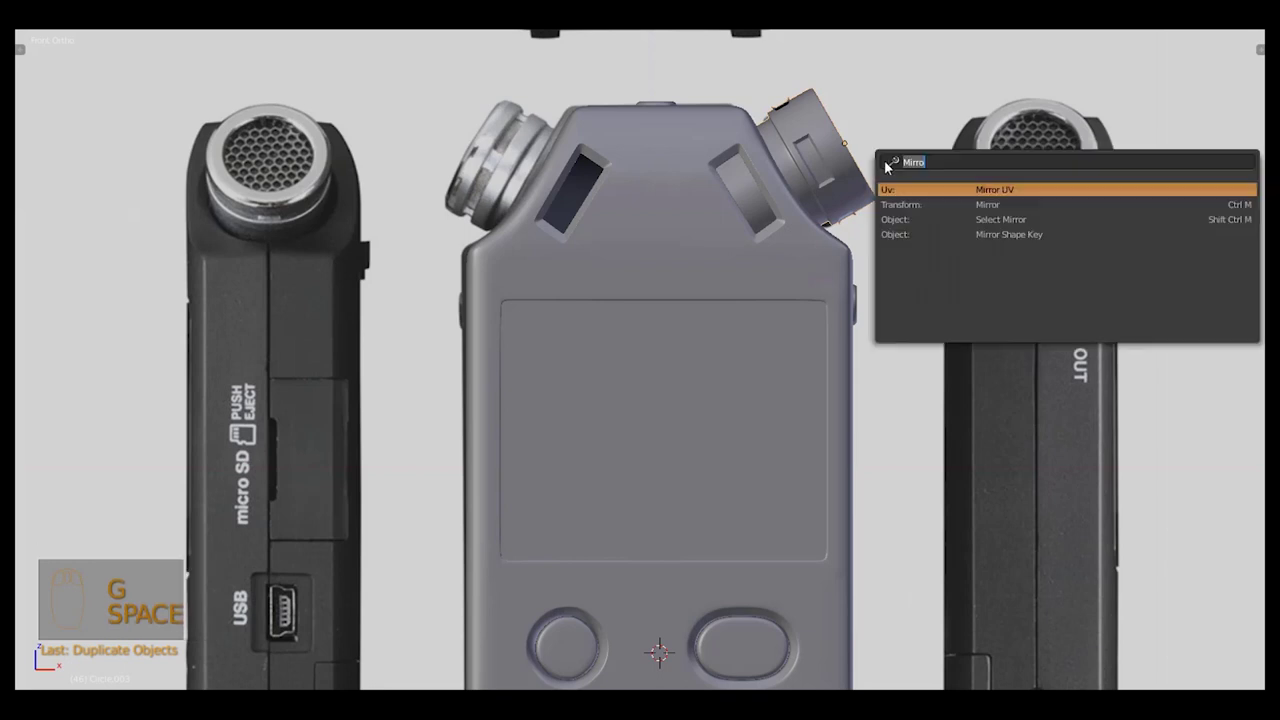
{"action": "key", "text": "Down"}
{"action": "key", "text": "x"}
{"action": "key", "text": "a"}
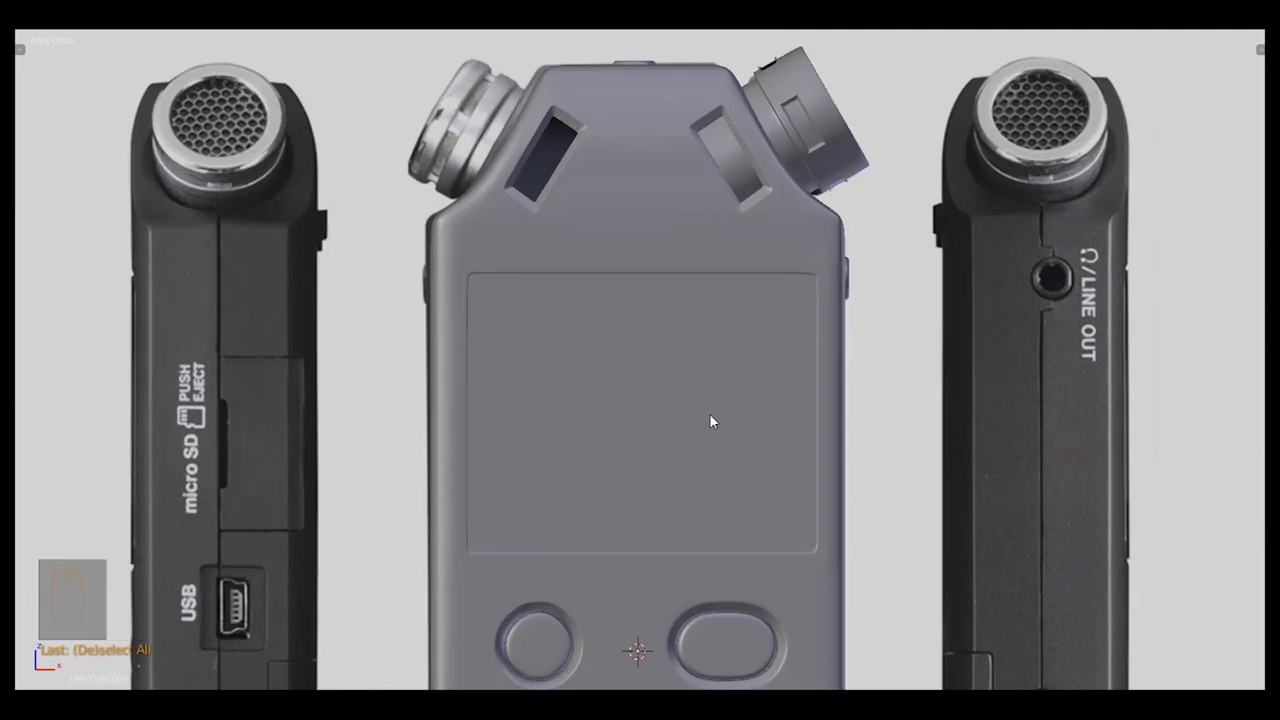
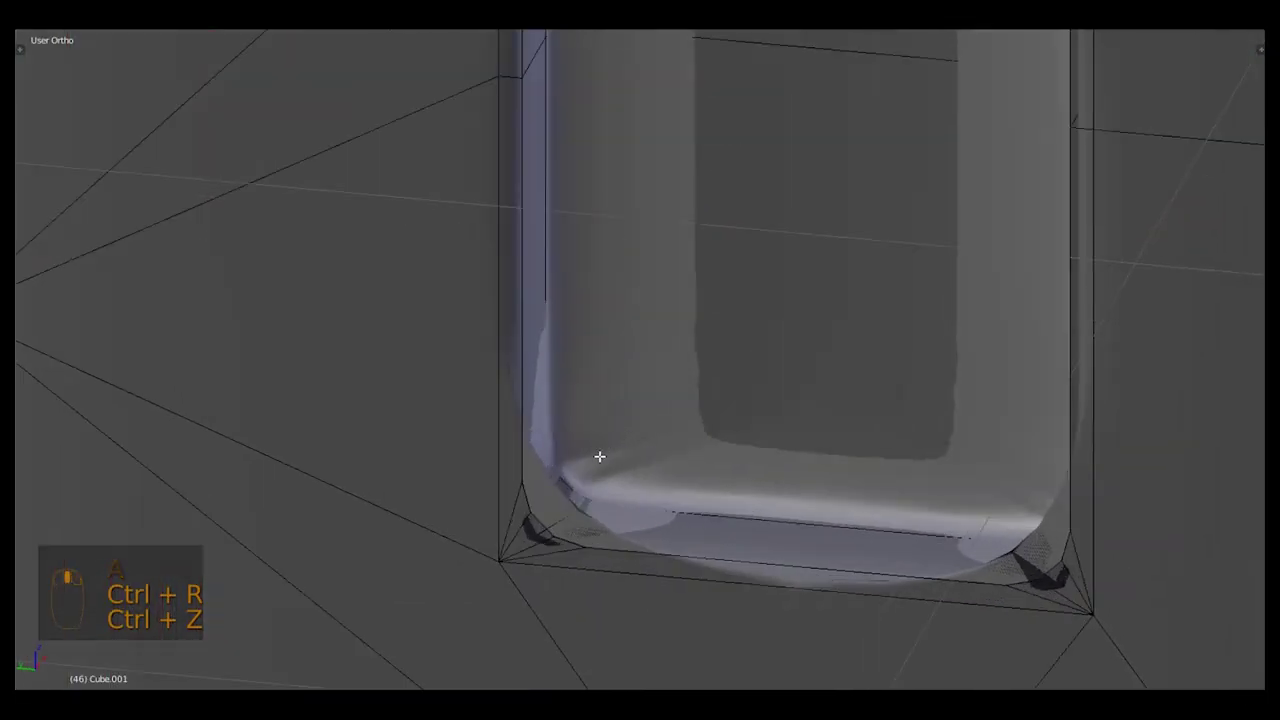
Enable wireframe display on the body Cube.001 ready for the USB port cut
{"action": "key", "text": "z"}
{"action": "key", "text": "shift+space"}
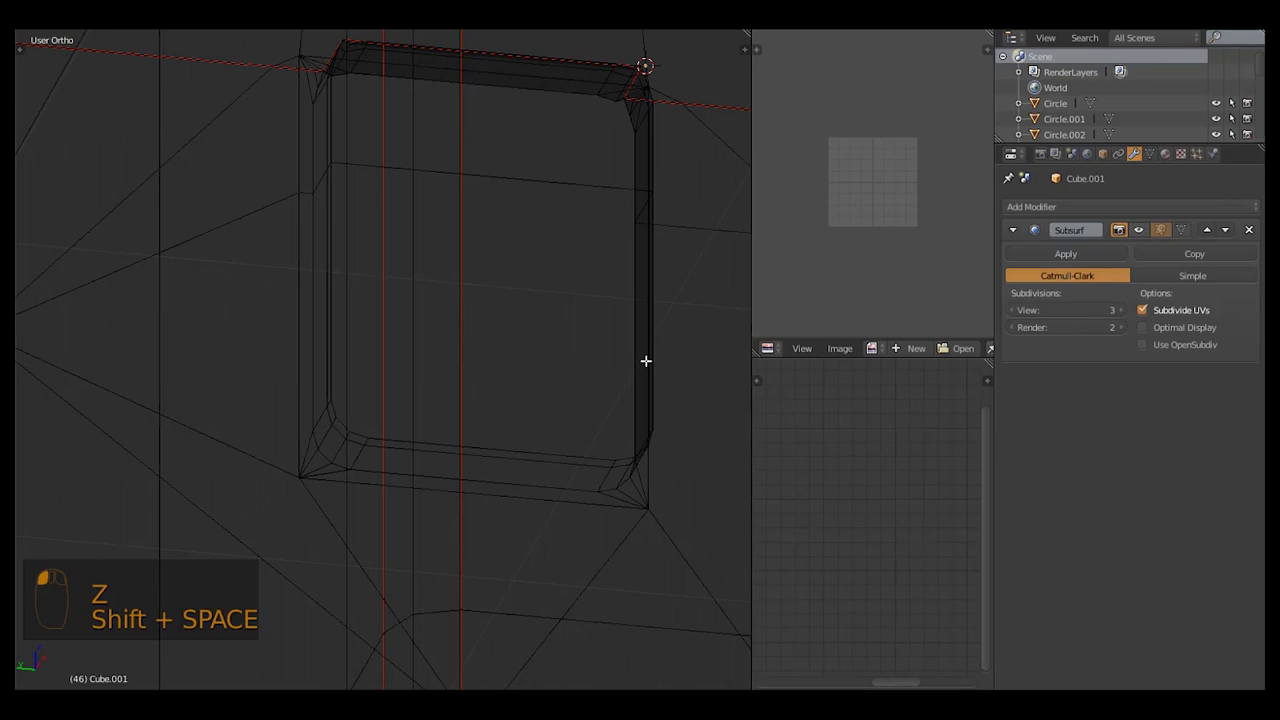
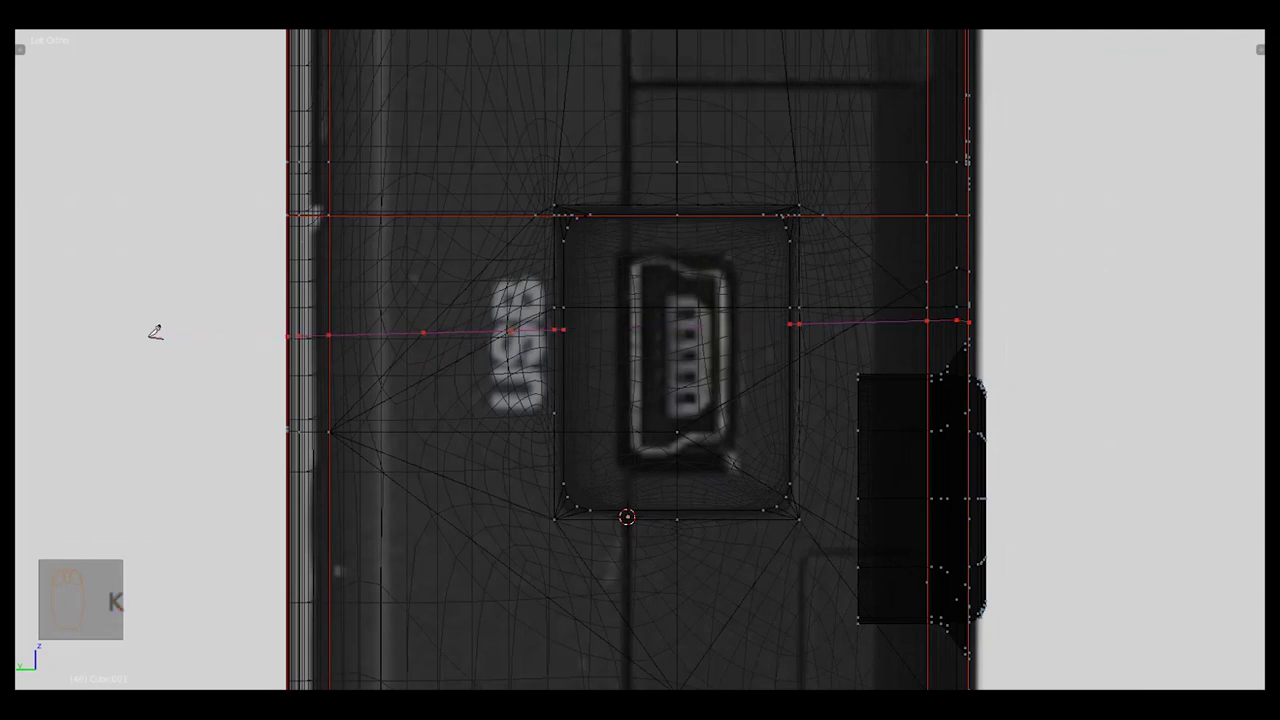
Knife-cut a new line of edges across the body's side through the USB port recess
{"action": "key", "text": "z"}
{"action": "key", "text": "z"}
{"action": "key", "text": "k"}
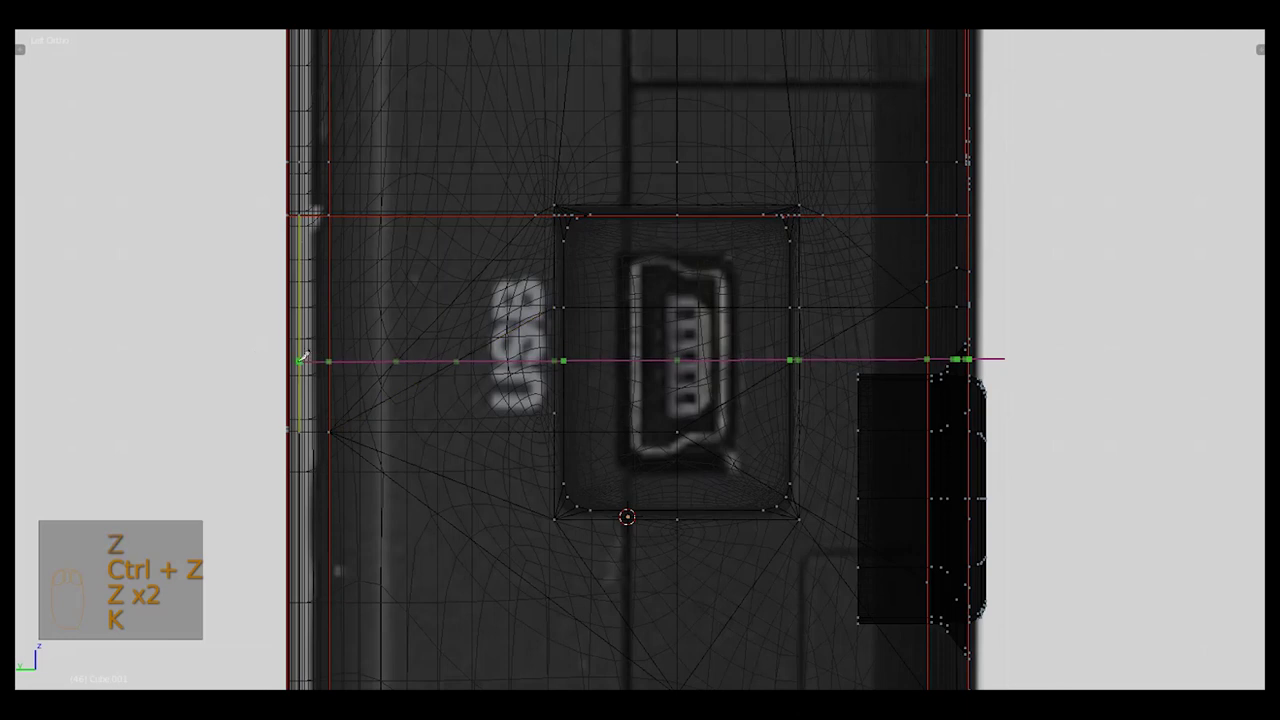
{"action": "key", "text": "z"}
{"action": "key", "text": "g"}
{"action": "key", "text": "g"}
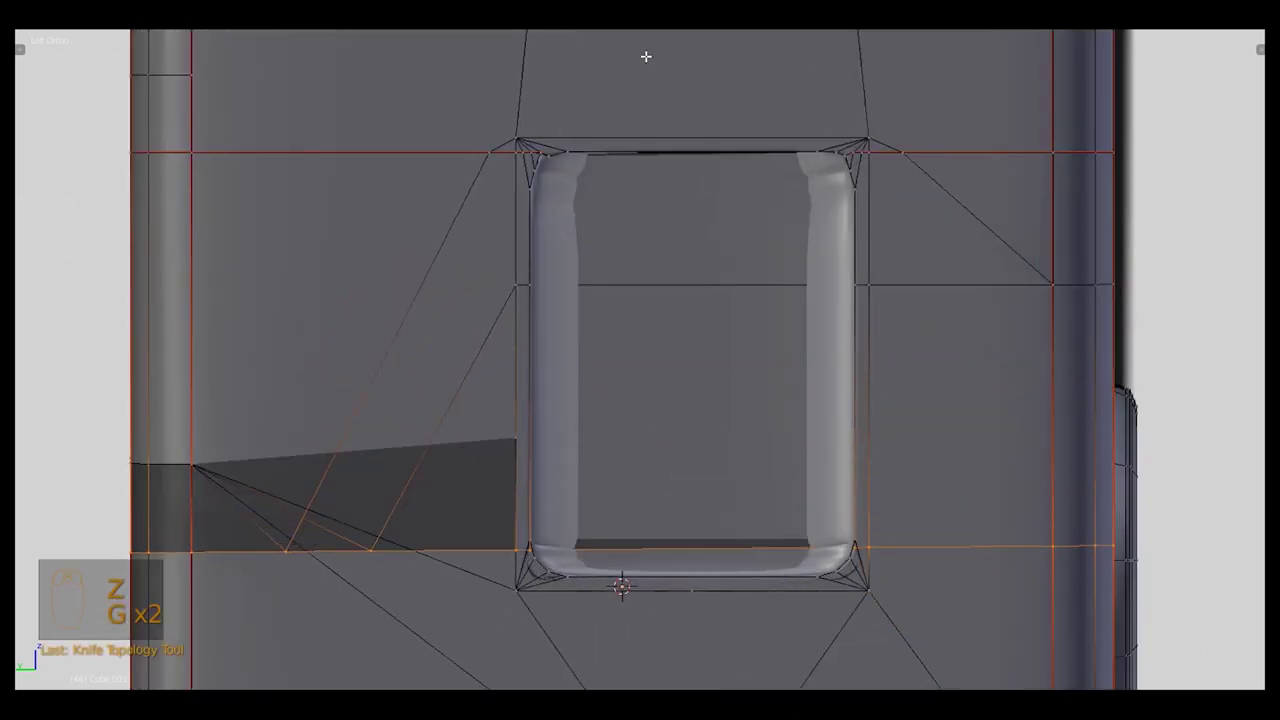
{"action": "key", "text": "ctrl+z"}
{"action": "left_click_drag", "start_coordinate": [683, 382], "coordinate": [629, 485]}
{"action": "left_click_drag", "start_coordinate": [620, 498], "coordinate": [555, 503]}
{"action": "left_click_drag", "start_coordinate": [595, 490], "coordinate": [555, 503]}
{"action": "middle_click", "coordinate": [555, 503]}
{"action": "left_click_drag", "start_coordinate": [609, 483], "coordinate": [759, 404]}
View the side orthographically, join vertices and tidy the new edges around the recess corner
{"action": "key", "text": "KP_1"}
{"action": "key", "text": "ctrl+KP_1"}
{"action": "key", "text": "ctrl+KP_3"}
{"action": "key", "text": "ctrl+r"}
{"action": "scroll", "scroll_direction": "up", "scroll_amount": 3}
{"action": "middle_click", "coordinate": [781, 411]}
{"action": "middle_click", "coordinate": [747, 314]}
{"action": "left_click_drag", "start_coordinate": [799, 298], "coordinate": [836, 363]}
{"action": "key", "text": "j"}
{"action": "key", "text": "ctrl+Tab"}
{"action": "key", "text": "g"}
{"action": "key", "text": "ctrl+x"}
{"action": "key", "text": "ctrl+z"}
Merge the two vertices below the USB recess corner at their centre
{"action": "left_click_drag", "start_coordinate": [685, 297], "coordinate": [646, 248]}
{"action": "key", "text": "ctrl+Tab"}
{"action": "left_click_drag", "start_coordinate": [646, 248], "coordinate": [630, 403]}
{"action": "key", "text": "alt+m"}
{"action": "key", "text": "a"}
{"action": "key", "text": "ctrl+z"}
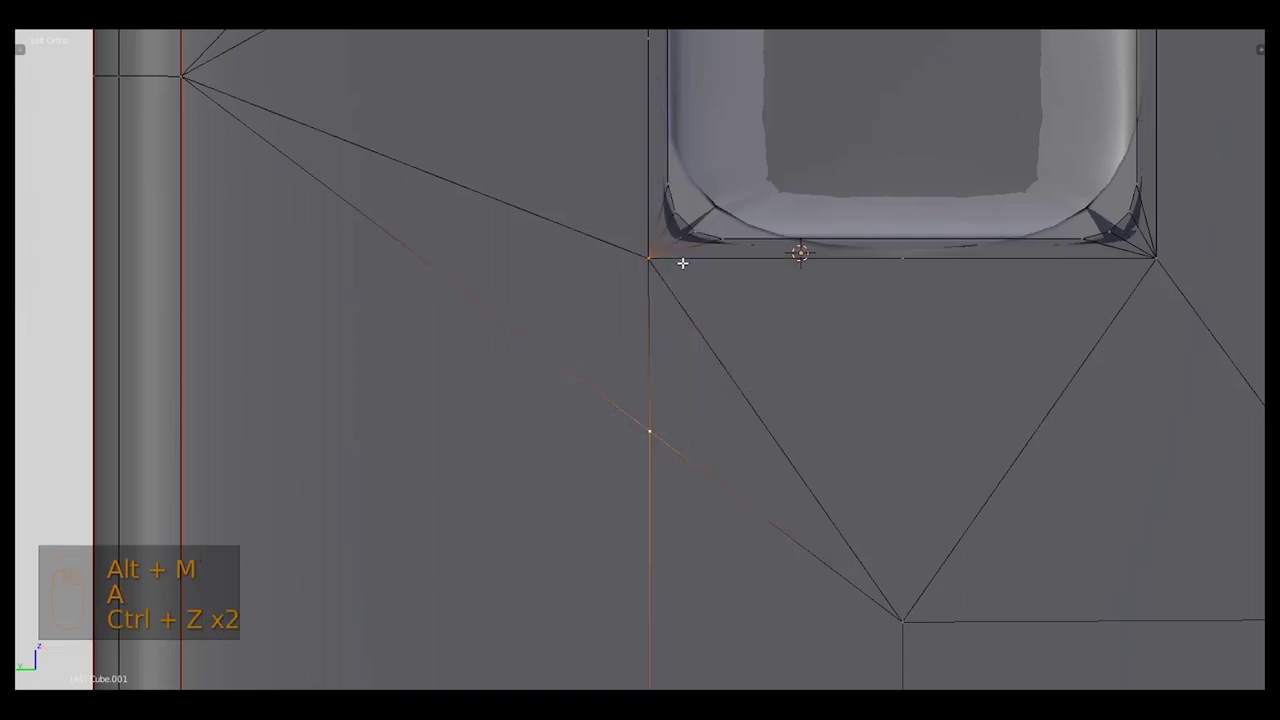
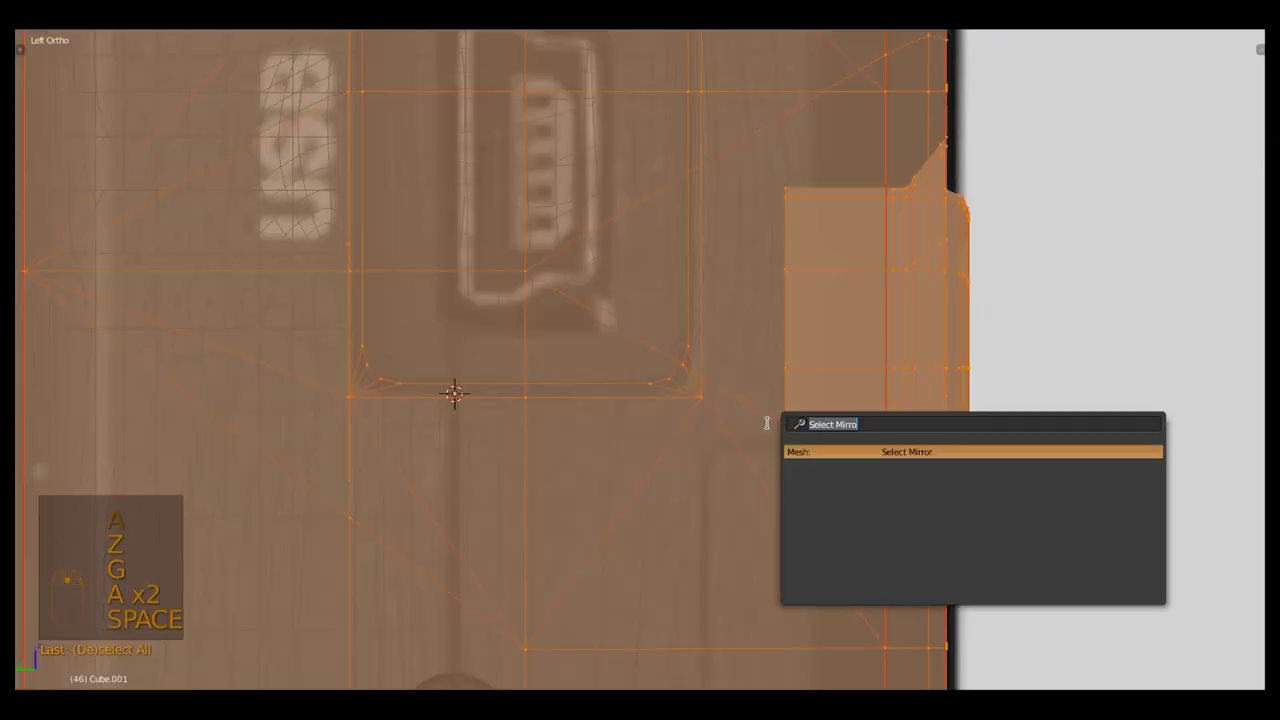
Add edge loops to round the USB recess corners cleanly, then leave Edit Mode for the full body view
{"action": "key", "text": "space"}
{"action": "key", "text": "Down"}
{"action": "key", "text": "z"}
{"action": "key", "text": "t"}
{"action": "key", "text": "t"}
{"action": "key", "text": "a"}
{"action": "key", "text": "ctrl+r"}
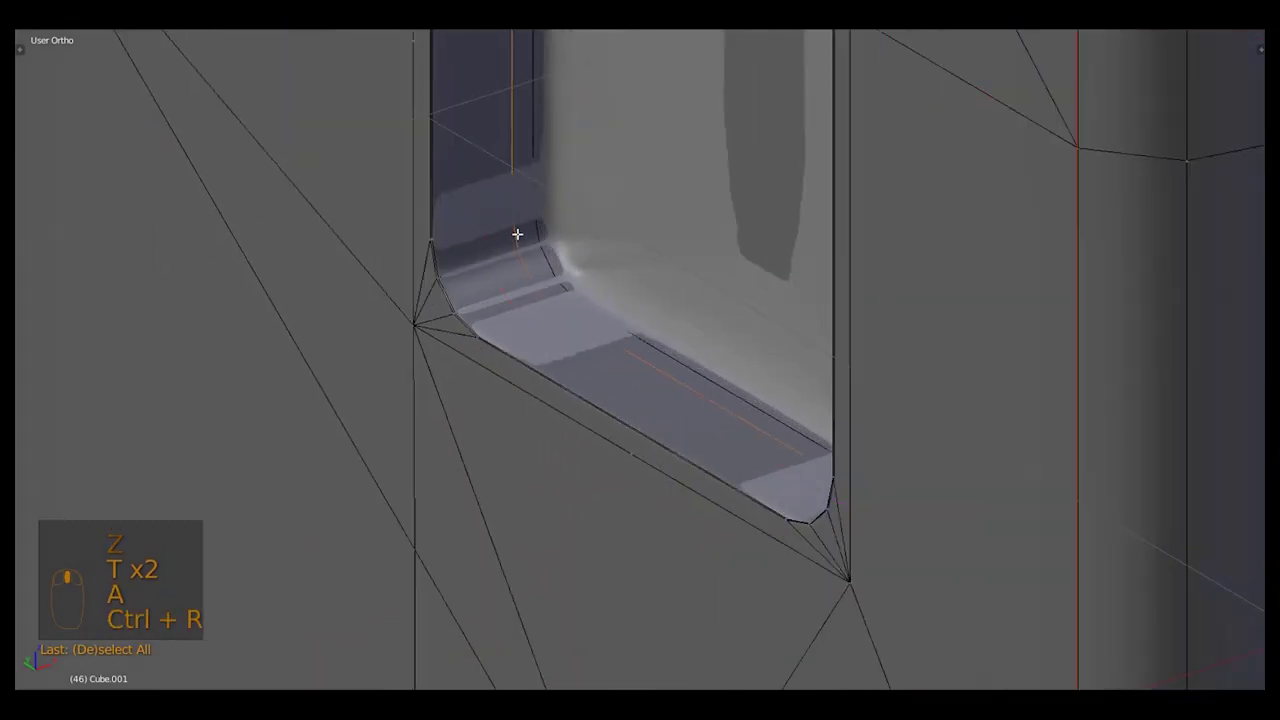
{"action": "key", "text": "ctrl+Tab"}
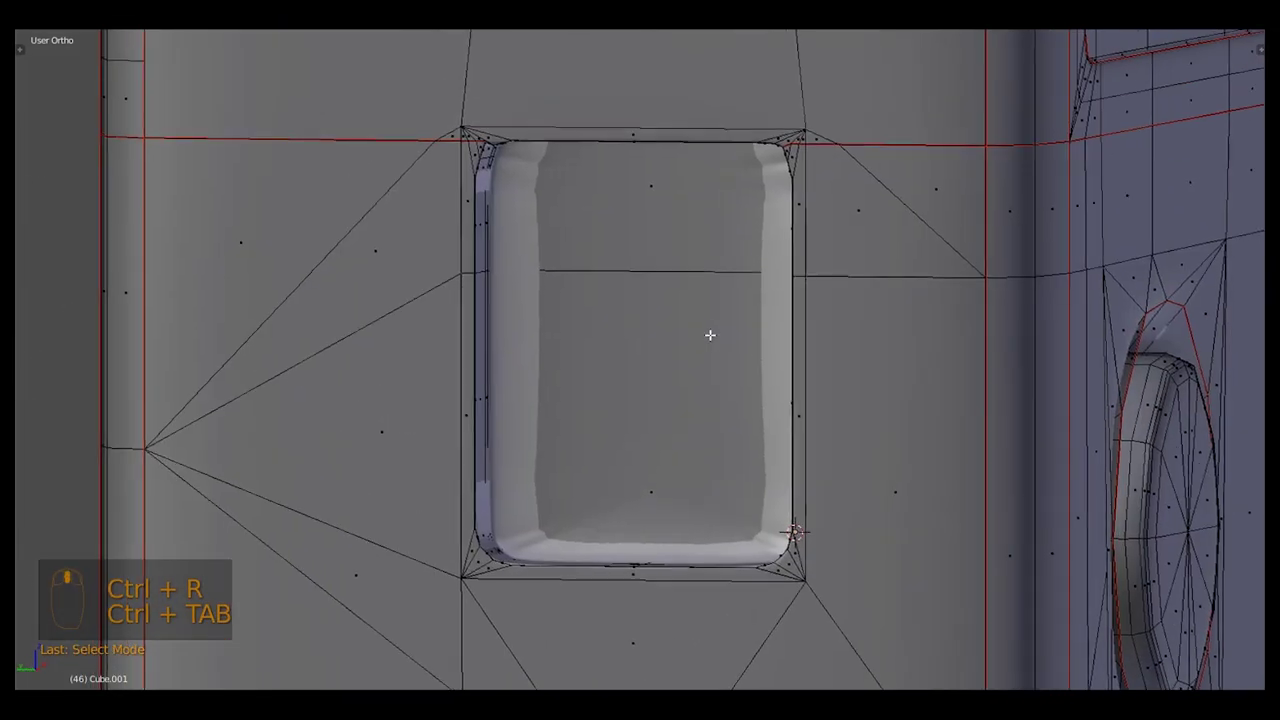
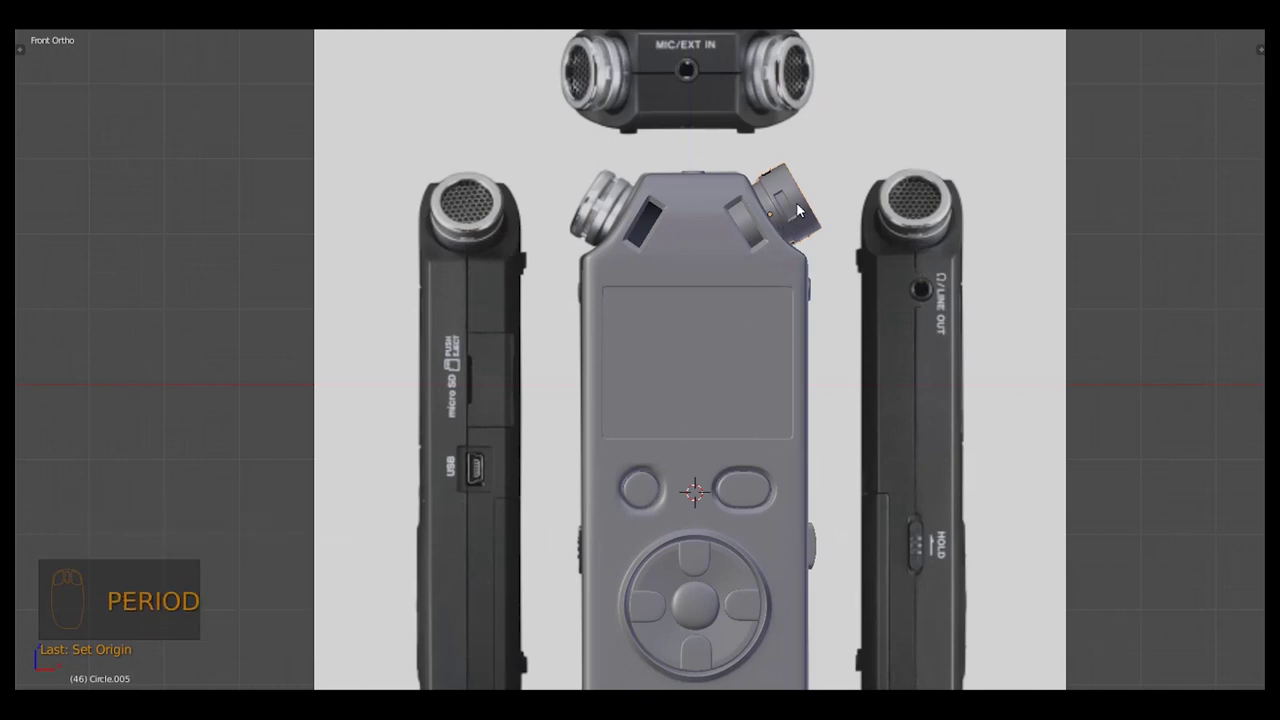
Duplicate the microphone head and rotate the left one outward to match the right mic's angle
{"action": "left_click_drag", "start_coordinate": [808, 207], "coordinate": [847, 172]}
{"action": "key", "text": "shift+d"}
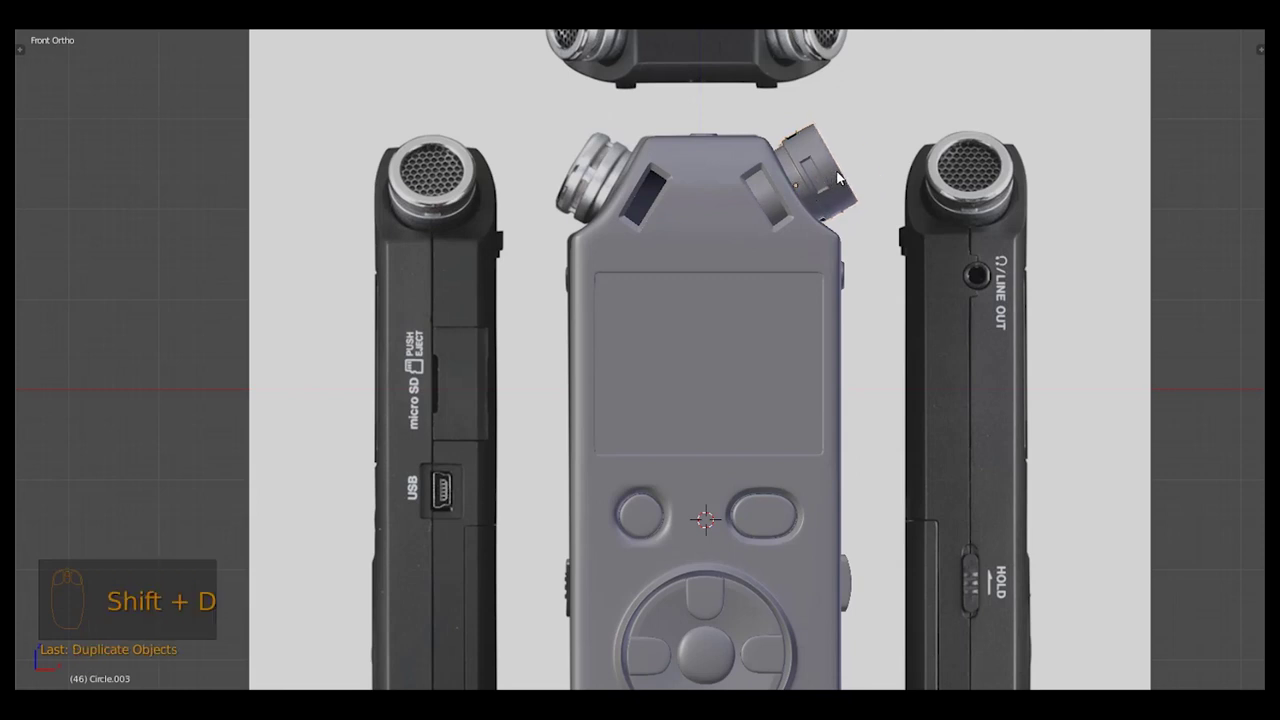
{"action": "key", "text": "space"}
{"action": "key", "text": "r"}
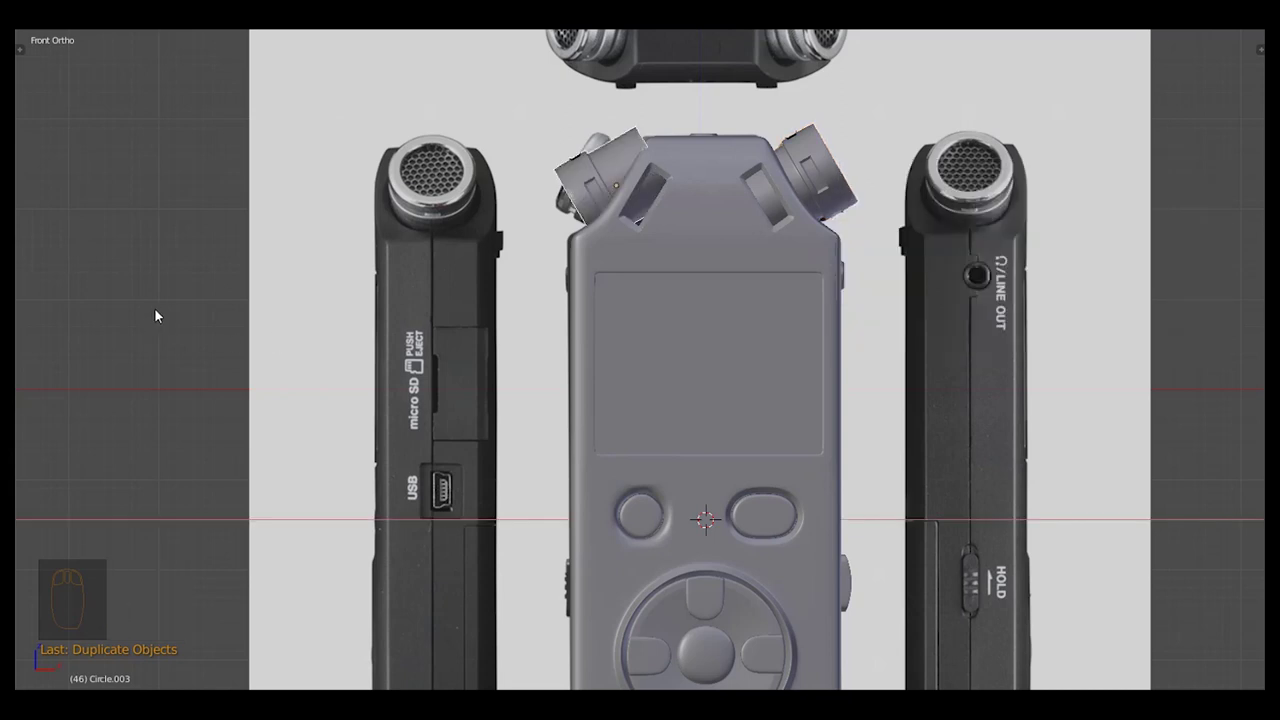
{"action": "key", "text": "r"}
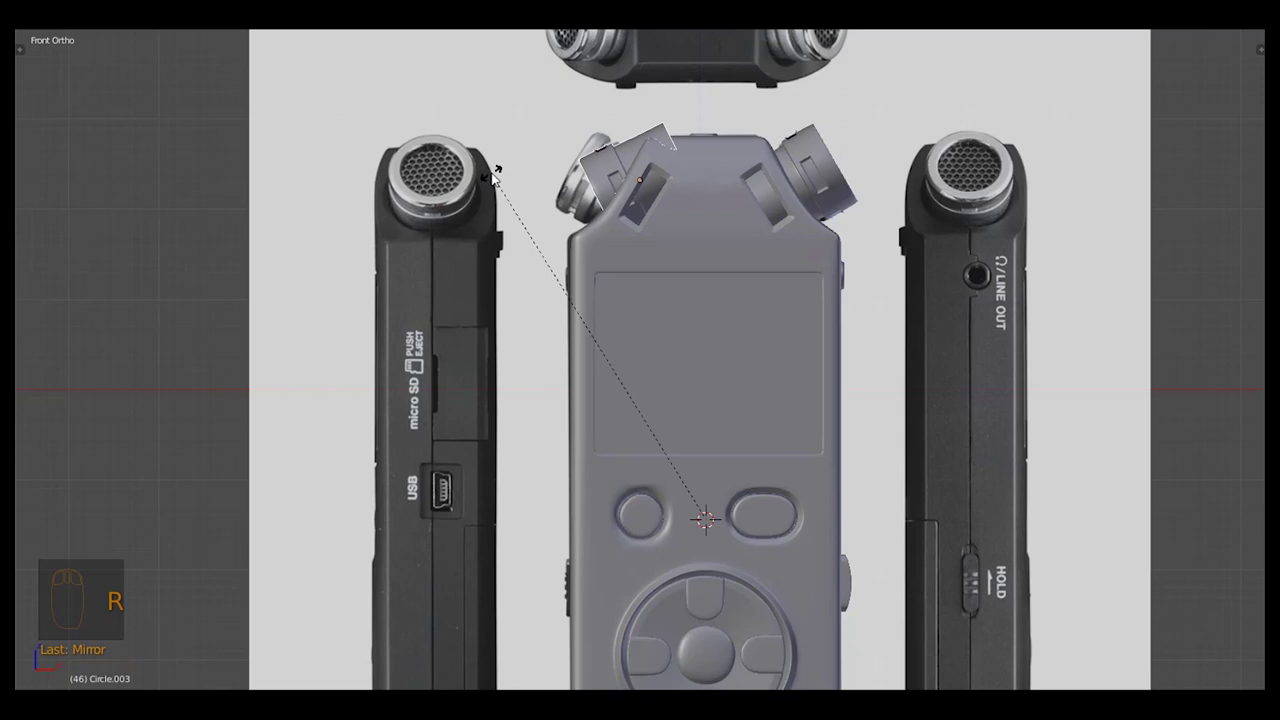
{"action": "key", "text": ","}
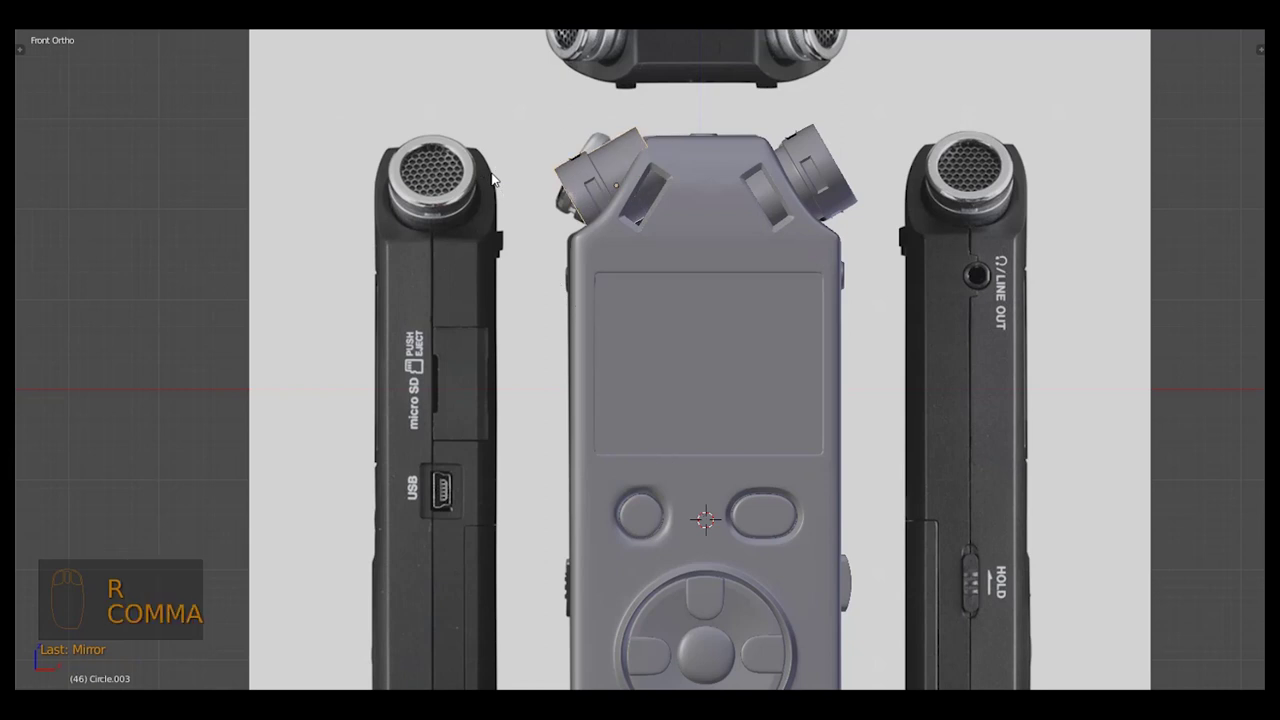
Apply the right mic's rotation, set its pivot to the body centre and search for the Mirror operation
{"action": "key", "text": "space"}
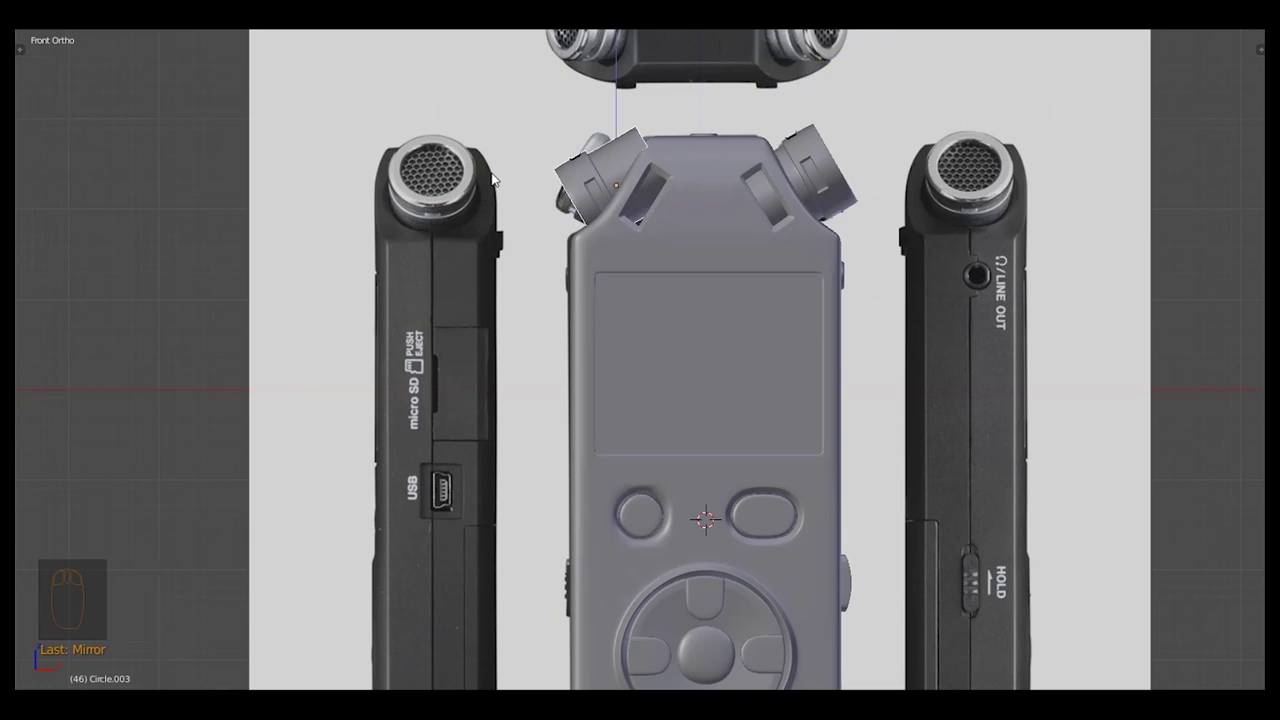
{"action": "key", "text": "x"}
{"action": "left_click_drag", "start_coordinate": [850, 175], "coordinate": [830, 177]}
{"action": "key", "text": "ctrl+space"}
{"action": "key", "text": "ctrl+a"}
{"action": "key", "text": "shift+d"}
{"action": "key", "text": "space"}
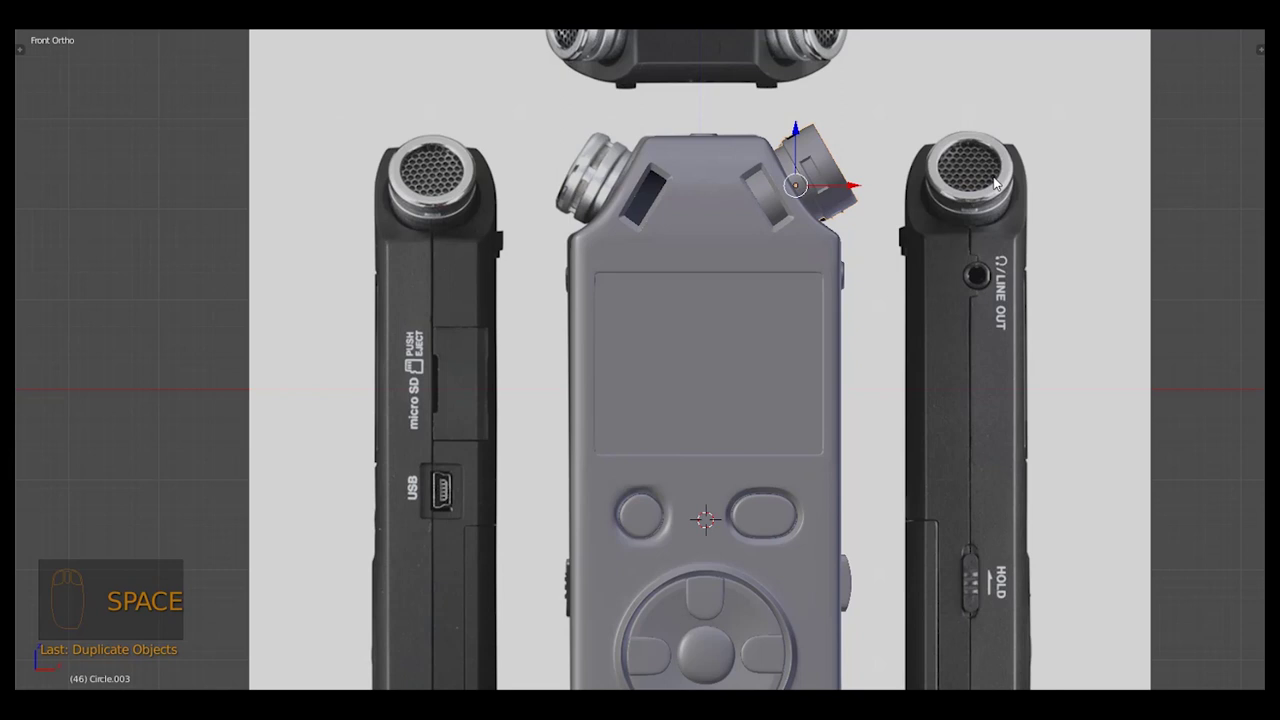
{"action": "key", "text": "."}
{"action": "key", "text": "space"}
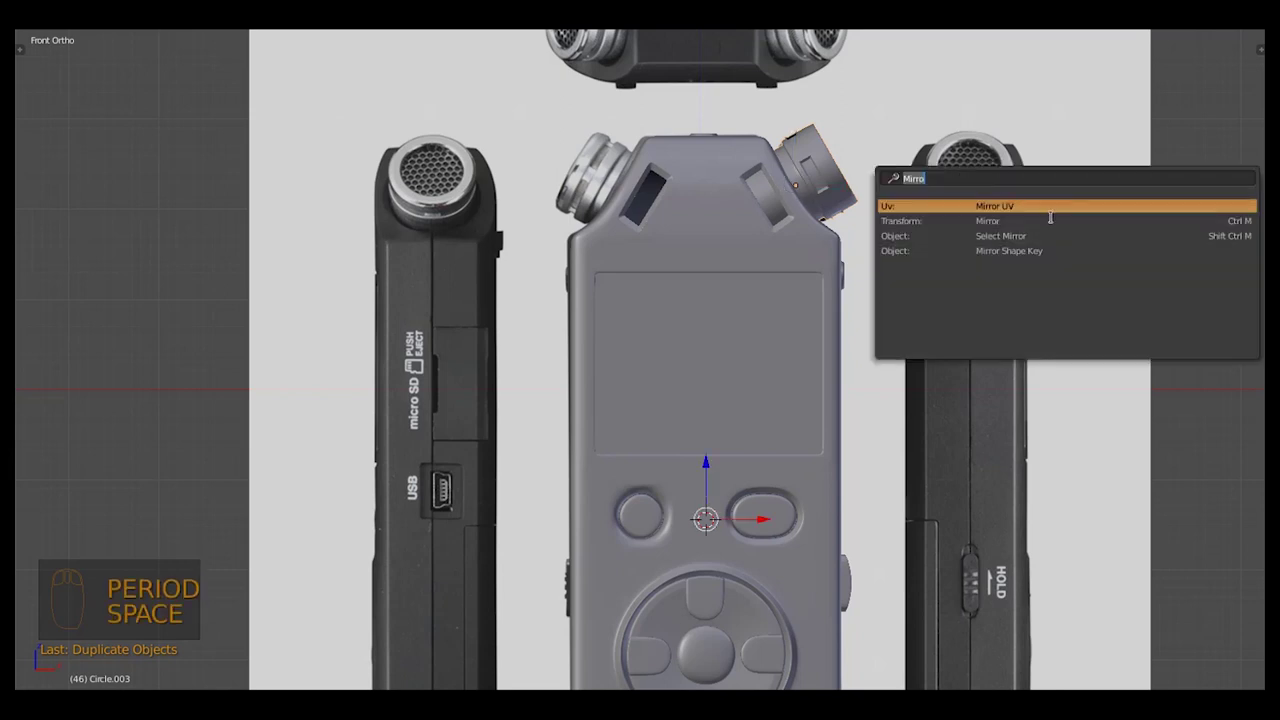
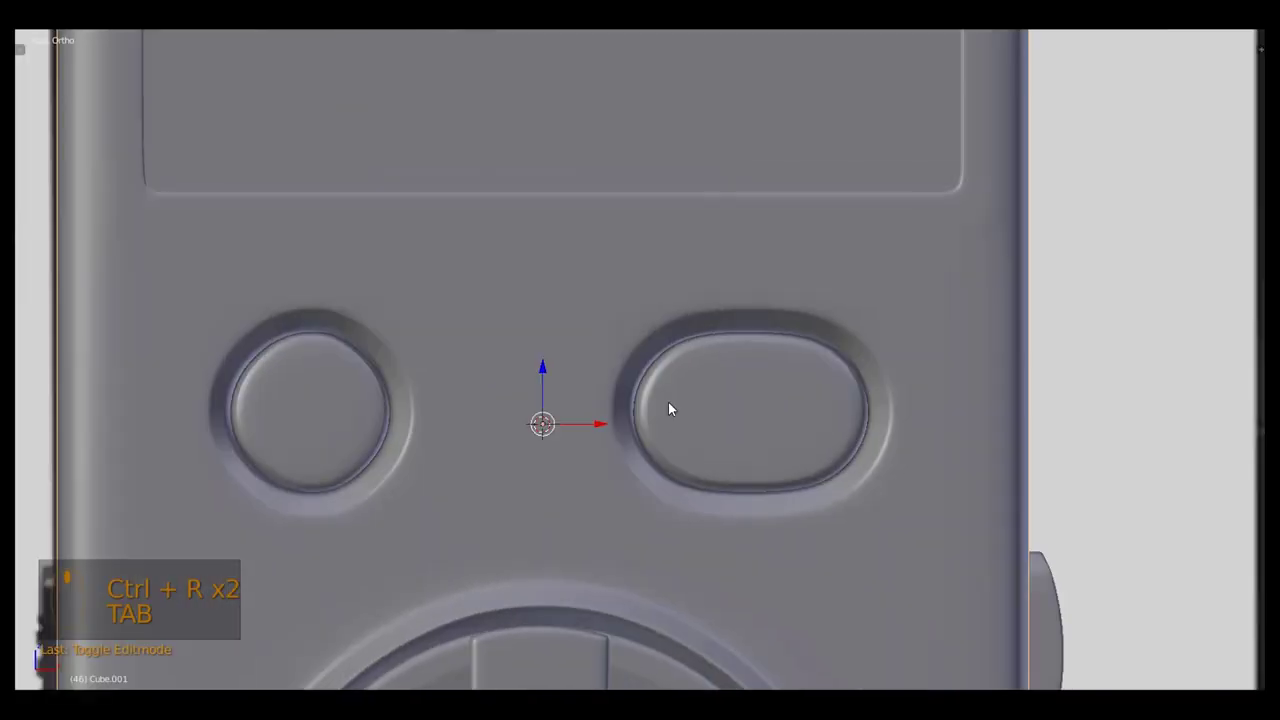
Frame the whole recorder and test-render it in Cycles from the front view
{"action": "key", "text": ","}
{"action": "key", "text": "a"}
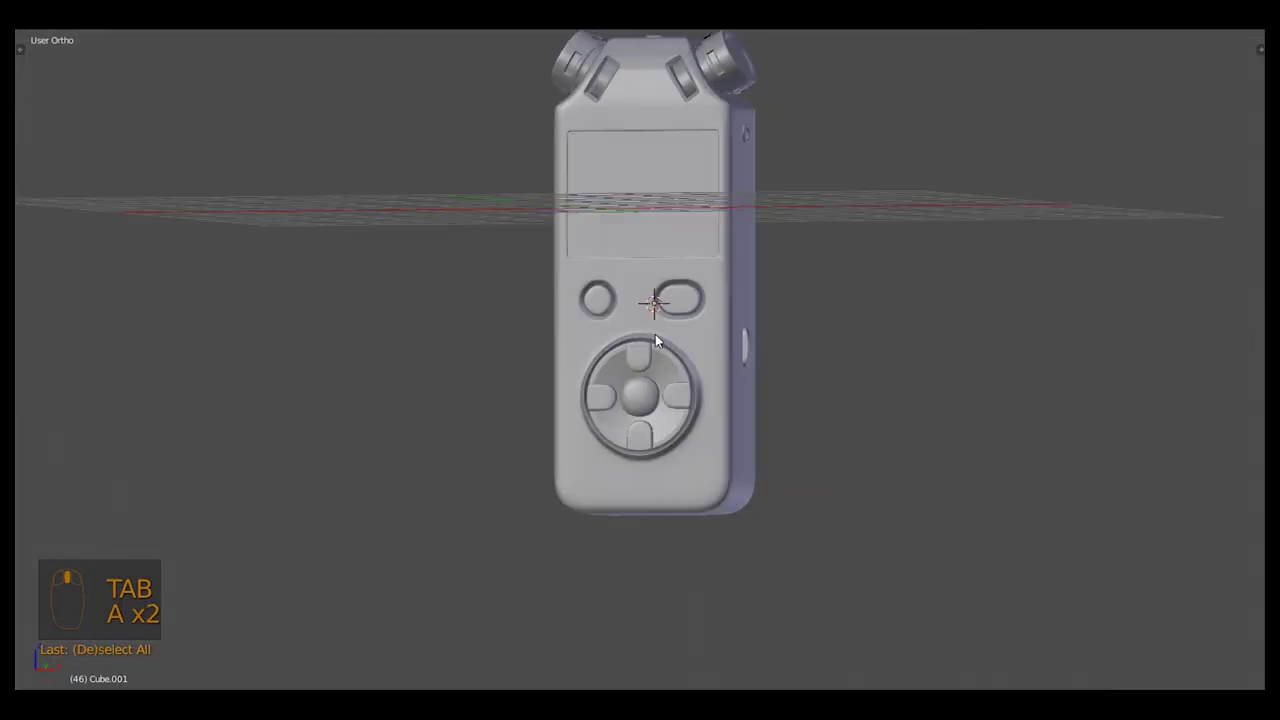
{"action": "key", "text": "shift+z"}
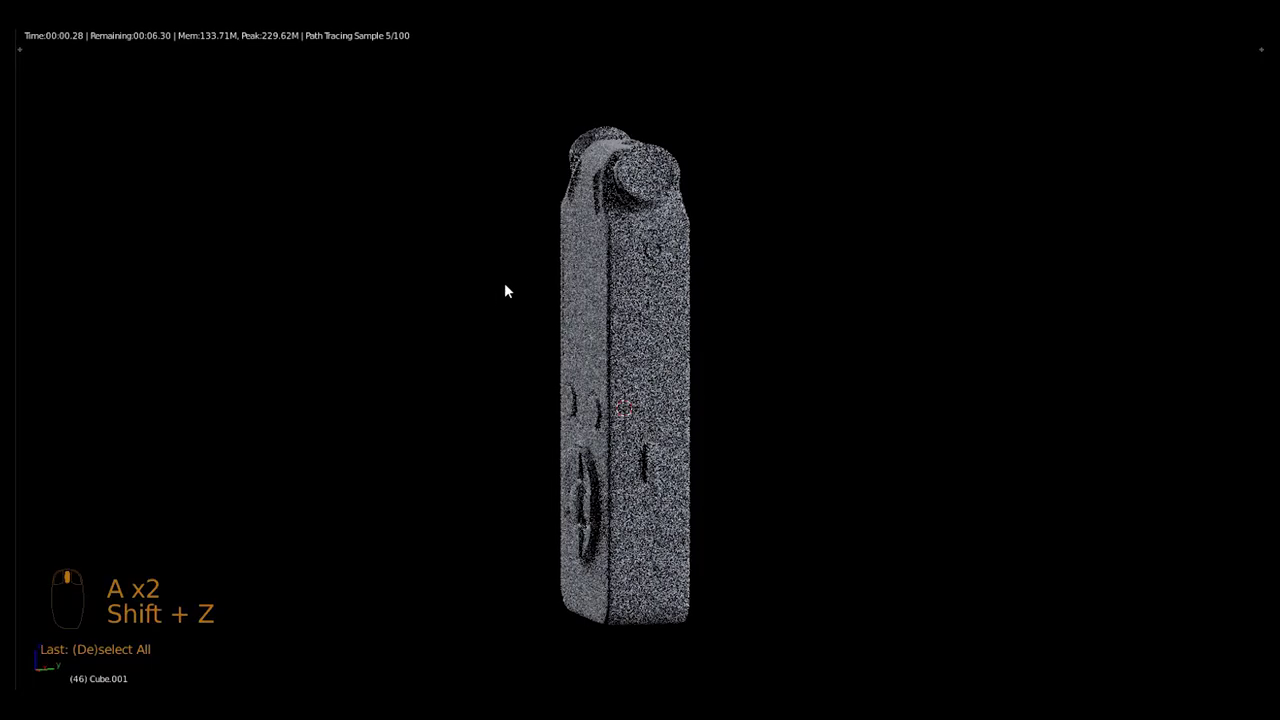
{"action": "middle_click", "coordinate": [516, 288]}
{"action": "key", "text": "KP_1"}
{"action": "left_click_drag", "start_coordinate": [533, 219], "coordinate": [832, 226]}
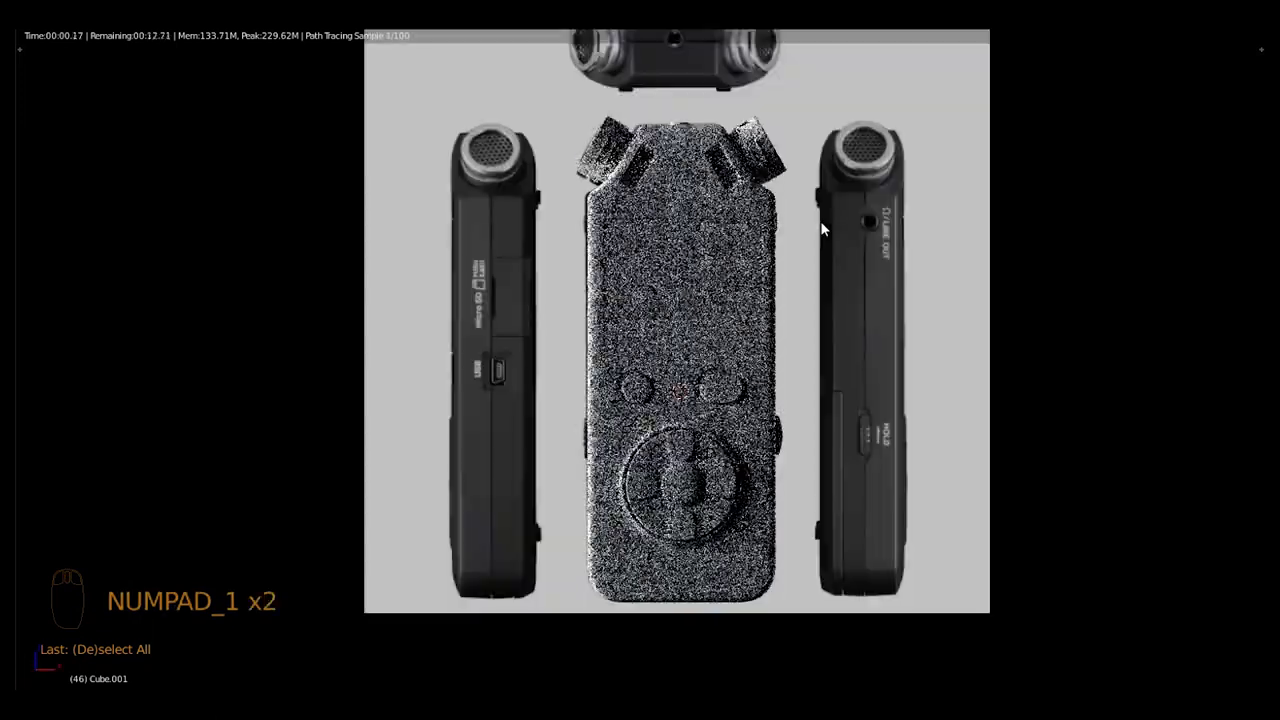
Save the file and return to solid shading over the front reference images
{"action": "key", "text": "KP_1"}
{"action": "left_click_drag", "start_coordinate": [817, 261], "coordinate": [752, 166]}
{"action": "key", "text": "ctrl+s"}
{"action": "key", "text": "z"}
{"action": "key", "text": "z"}
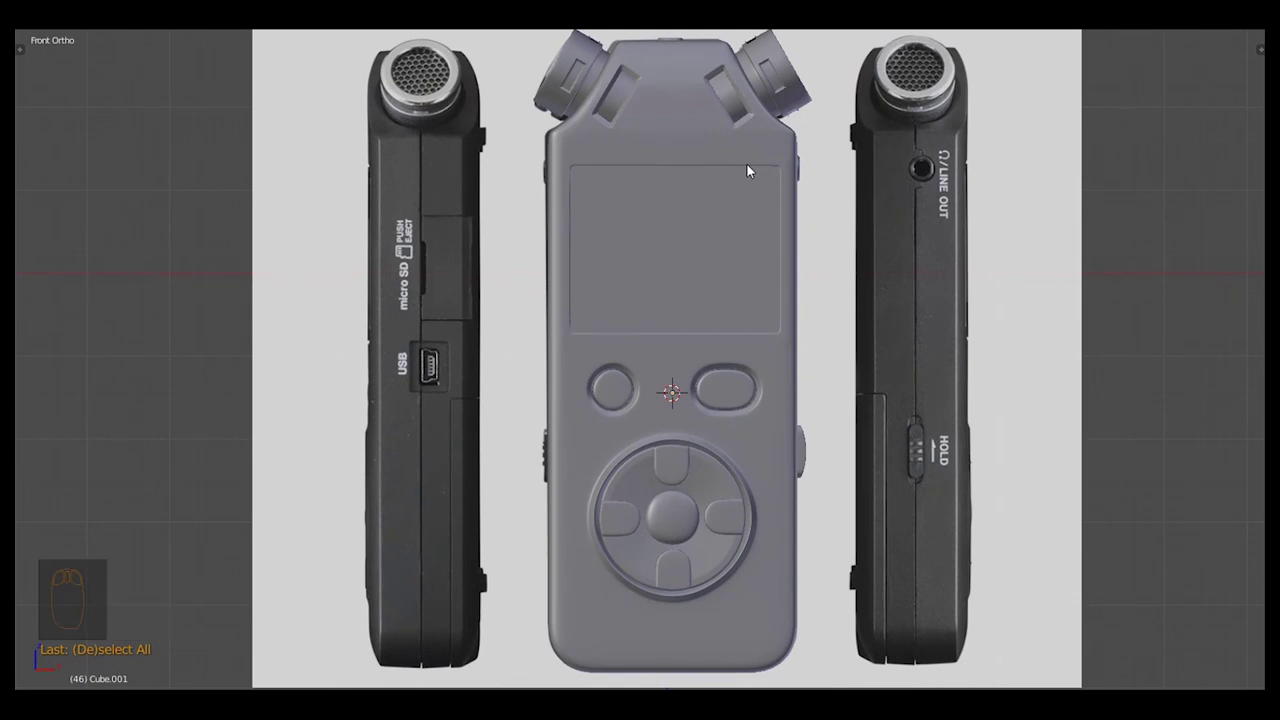